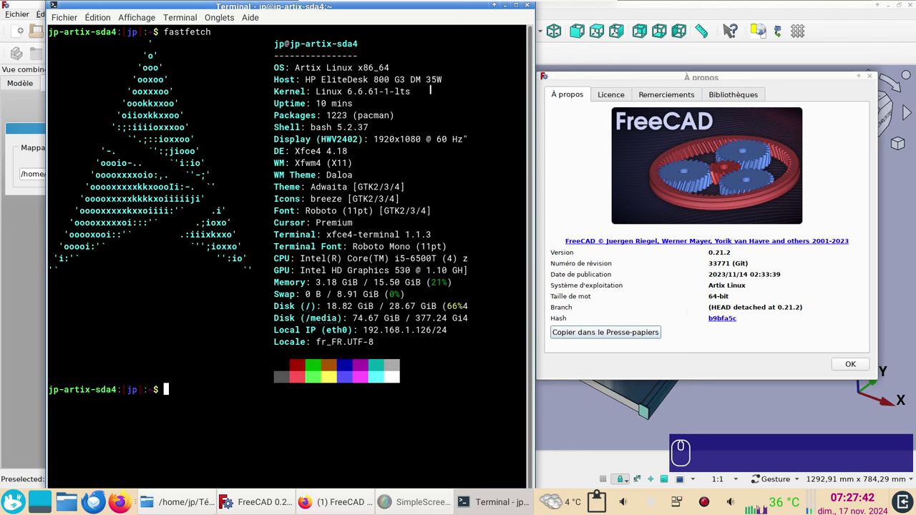
- Dismiss the About dialog and orbit the sky-textured rack to show it from several angles
{"action": "left_click", "coordinate": [861, 369]}
{"action": "left_click_drag", "start_coordinate": [721, 204], "coordinate": [436, 263]}
{"action": "left_click_drag", "start_coordinate": [386, 248], "coordinate": [476, 258]}
{"action": "left_click_drag", "start_coordinate": [478, 264], "coordinate": [415, 332]}
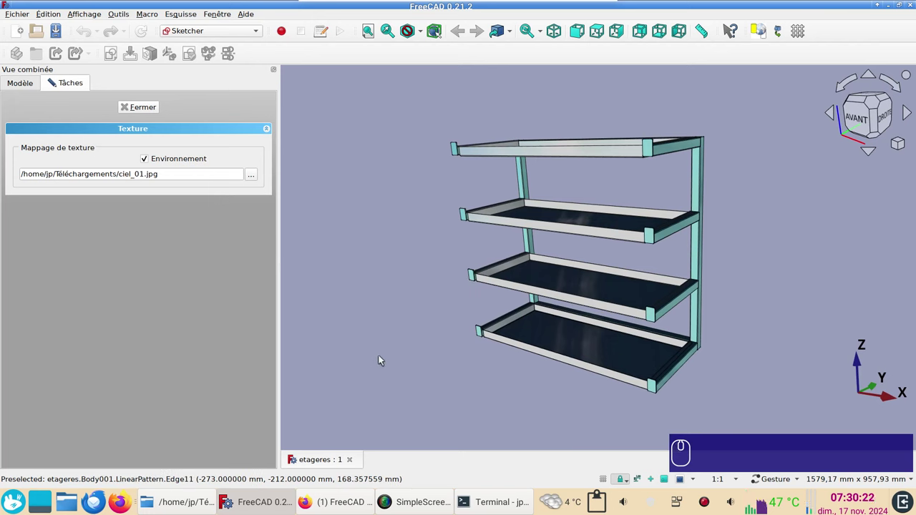
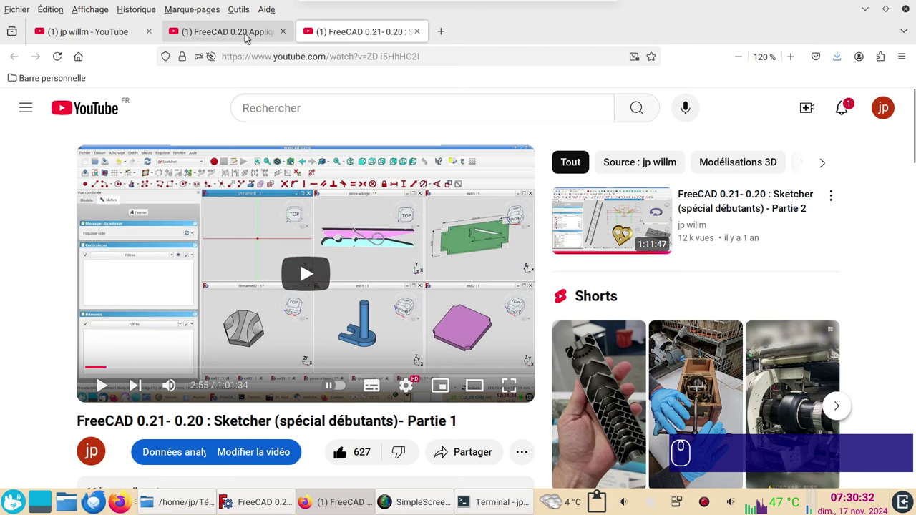
- Bring up the 'FreeCAD 0.20 Appliquer (attacher) un Sketch' video tab in Firefox
{"action": "left_click", "coordinate": [245, 32]}
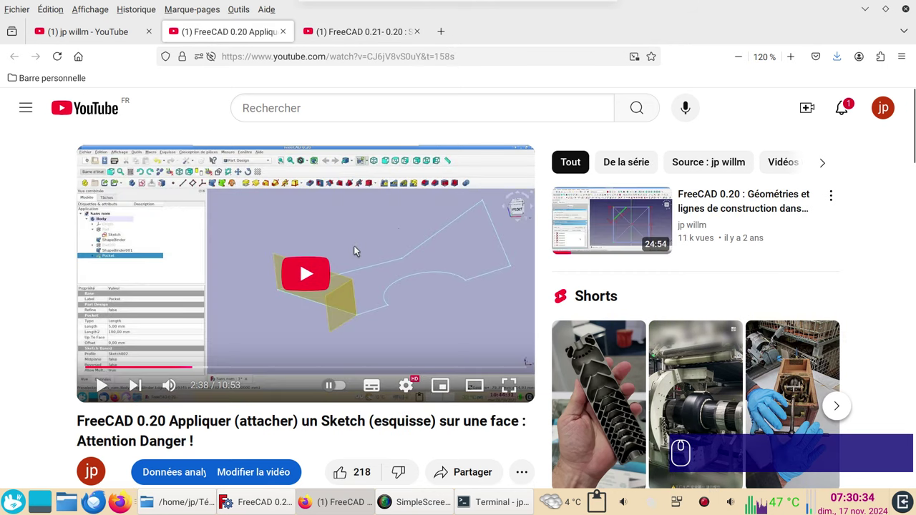
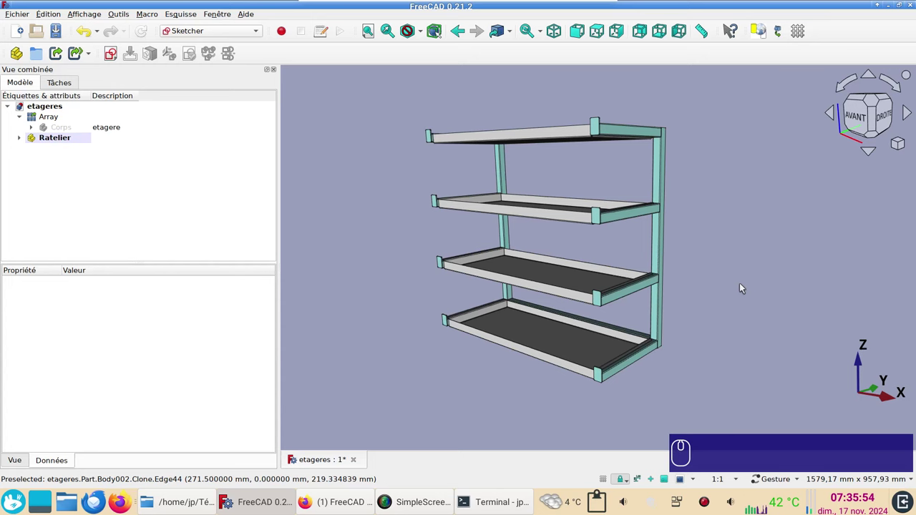
- Hide the Ratelier frame part and the shelf Array so a single shelf tray remains visible
{"action": "type", "text": "vo"}
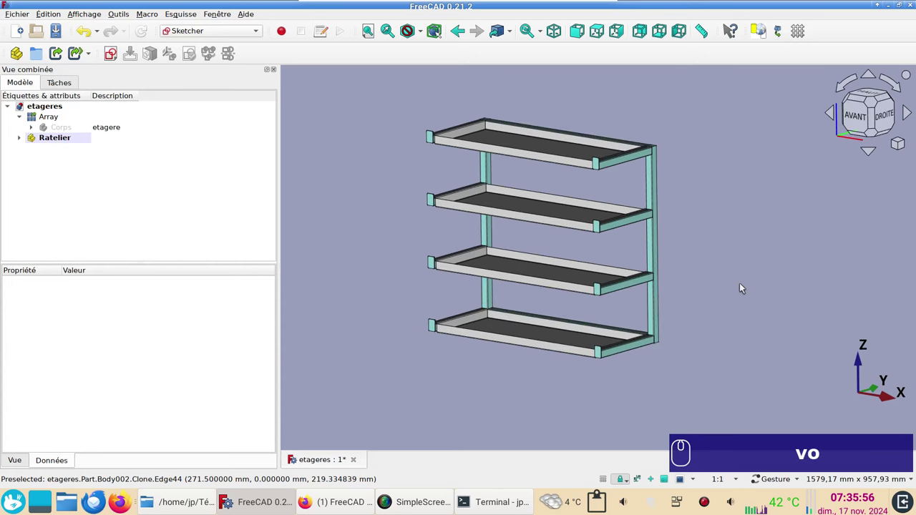
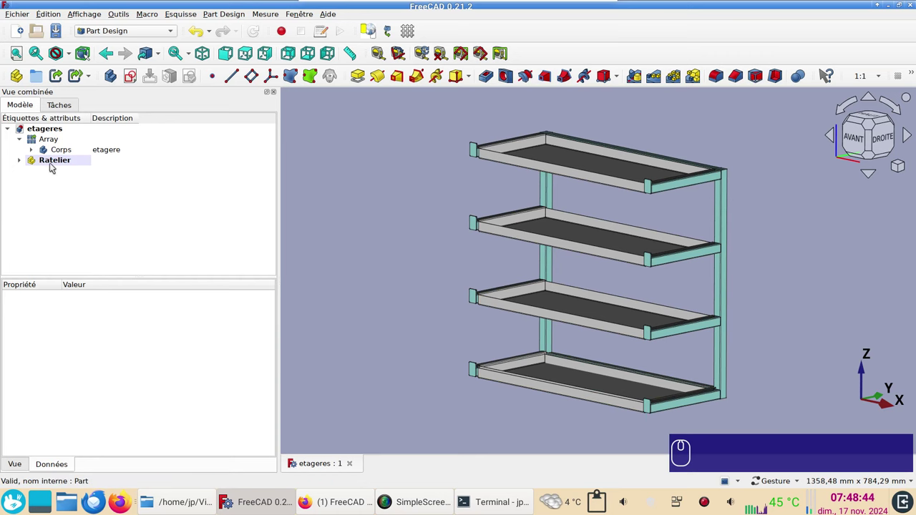
{"action": "left_click", "coordinate": [50, 163]}
{"action": "key", "text": "space"}
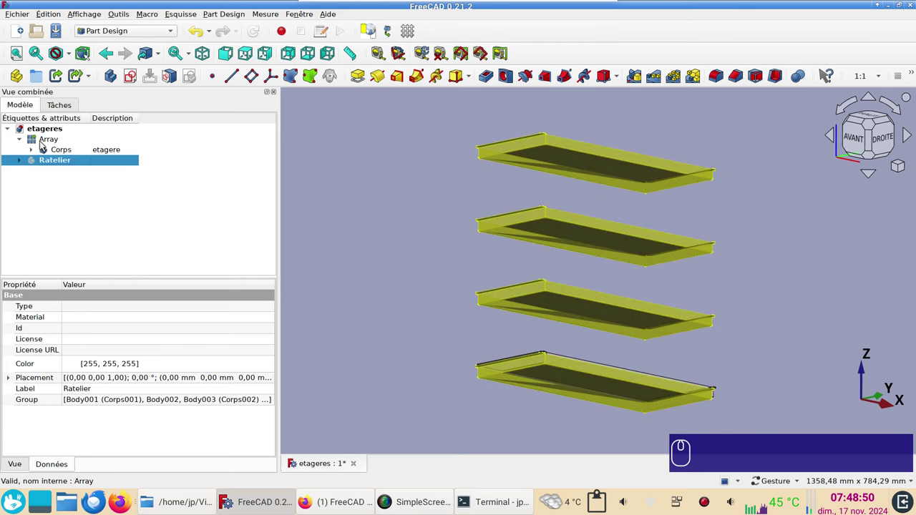
{"action": "left_click", "coordinate": [43, 145]}
{"action": "key", "text": "space"}
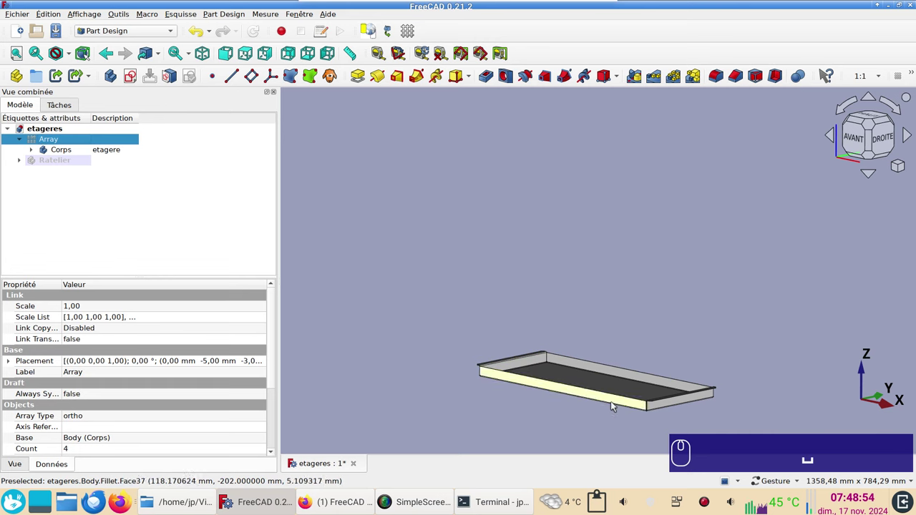
- Orbit and zoom in to inspect the single shelf tray from above, then head to the Outils menu
{"action": "left_click_drag", "start_coordinate": [605, 305], "coordinate": [610, 328]}
{"action": "left_click_drag", "start_coordinate": [728, 296], "coordinate": [611, 407]}
{"action": "scroll", "scroll_direction": "up", "scroll_amount": 3}
{"action": "left_click_drag", "start_coordinate": [577, 381], "coordinate": [429, 349]}
{"action": "scroll", "scroll_direction": "down", "scroll_amount": 3}
{"action": "left_click_drag", "start_coordinate": [420, 341], "coordinate": [772, 316]}
{"action": "scroll", "scroll_direction": "down", "scroll_amount": 3}
{"action": "right_click", "coordinate": [511, 345]}
{"action": "left_click_drag", "start_coordinate": [793, 316], "coordinate": [743, 376]}
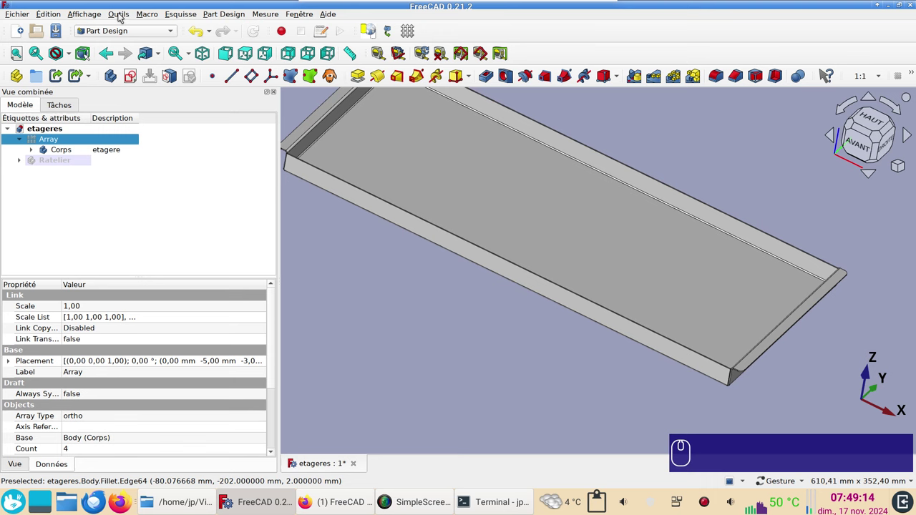
{"action": "left_click", "coordinate": [124, 18]}
- Filter the add-ons by 'sheet', confirm the SheetMetal Workbench is installed, and close the manager
{"action": "left_click", "coordinate": [154, 179]}
{"action": "left_click_drag", "start_coordinate": [413, 119], "coordinate": [555, 118]}
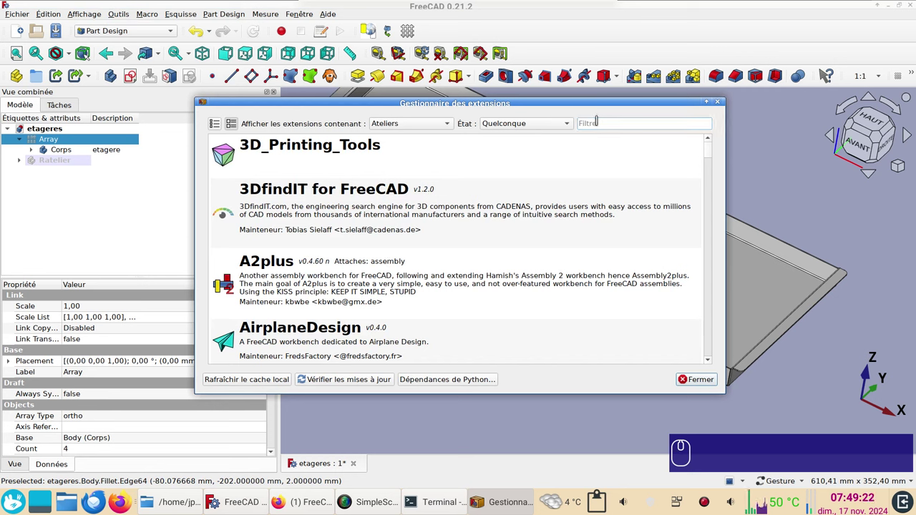
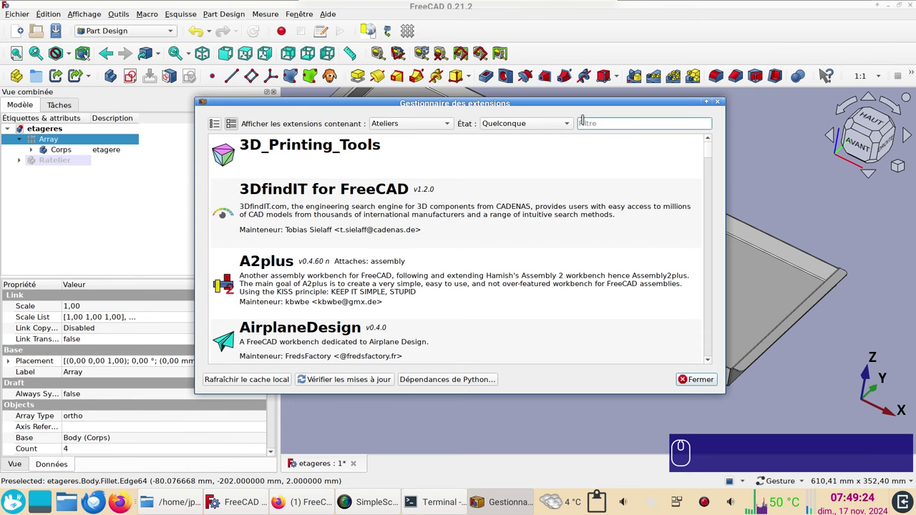
{"action": "type", "text": "sheet"}
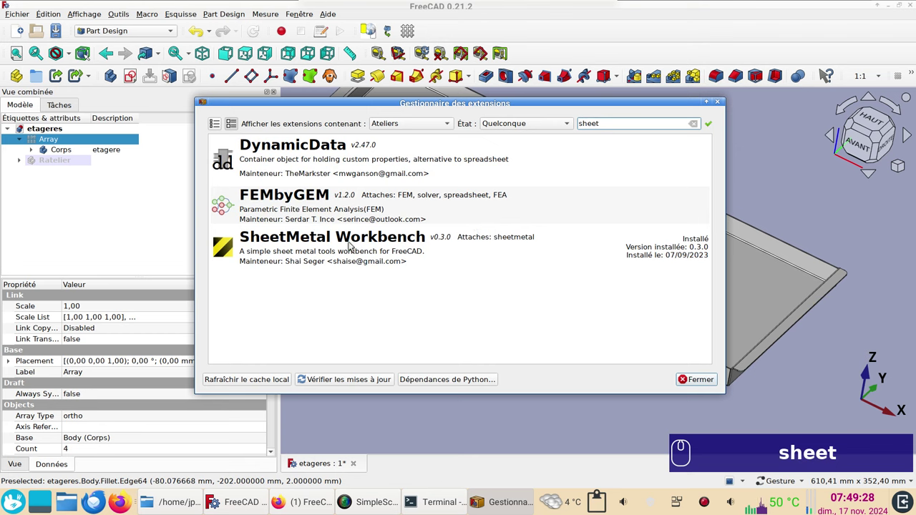
{"action": "left_click", "coordinate": [352, 245]}
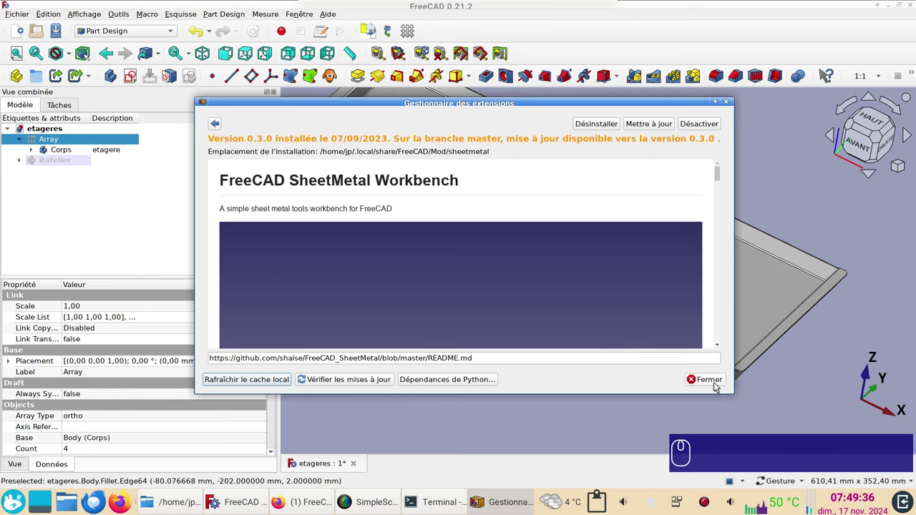
{"action": "left_click", "coordinate": [713, 382]}
- Toggle visibility so the single shelf Corps and the Array are hidden and the Ratelier frames shown
{"action": "left_click", "coordinate": [689, 383]}
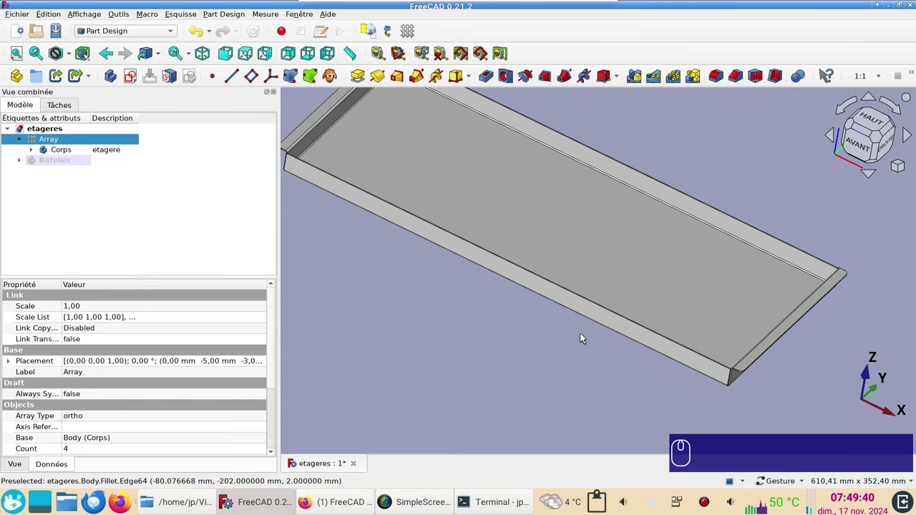
{"action": "left_click", "coordinate": [517, 321]}
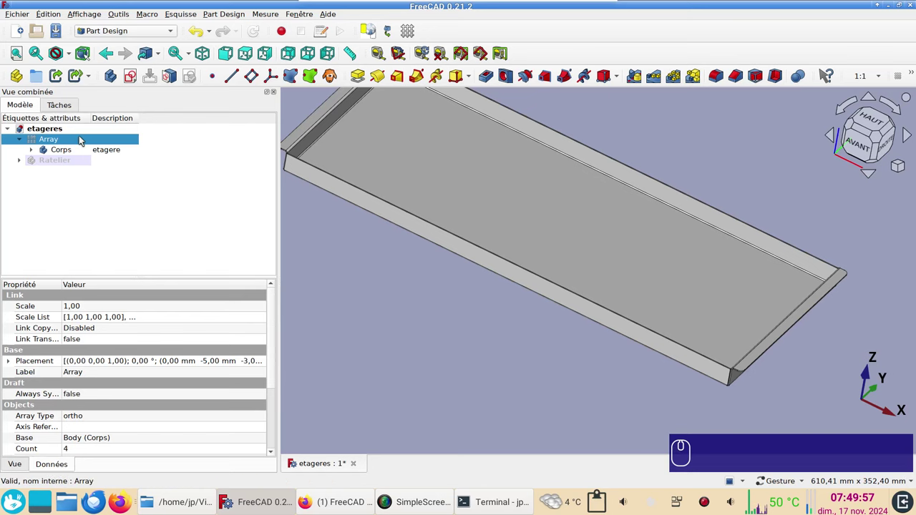
{"action": "left_click", "coordinate": [79, 135]}
{"action": "key", "text": "space"}
{"action": "left_click", "coordinate": [74, 147]}
{"action": "key", "text": "space"}
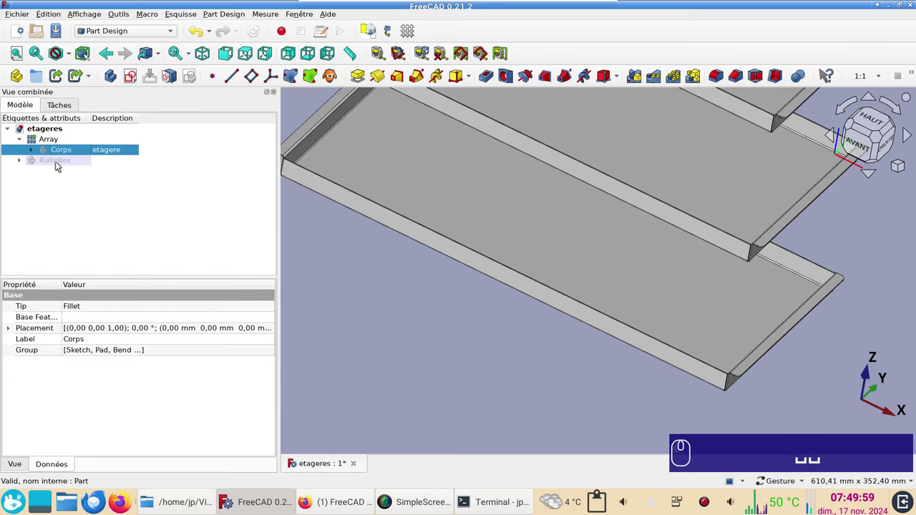
{"action": "left_click", "coordinate": [55, 160]}
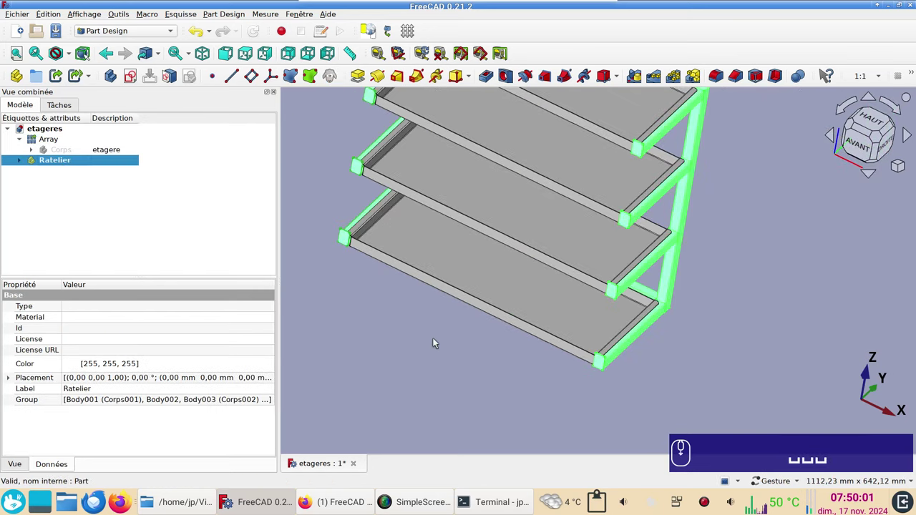
{"action": "key", "text": "space"}
{"action": "scroll", "scroll_direction": "down", "scroll_amount": 3}
{"action": "left_click", "coordinate": [60, 141]}
{"action": "key", "text": "space"}
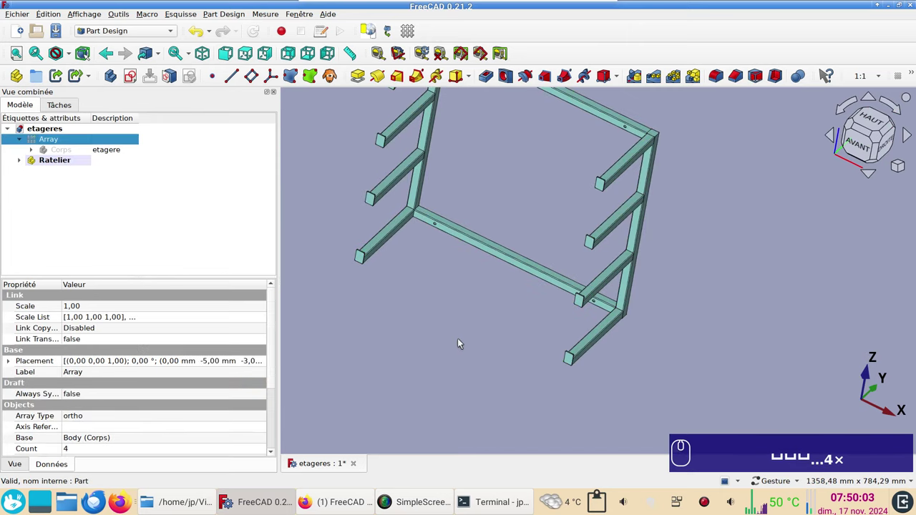
- Expand Ratelier and ratelier-g, then hide ratelier-d and the traverse crossbars, leaving the left frame
{"action": "left_click_drag", "start_coordinate": [676, 380], "coordinate": [585, 266]}
{"action": "left_click_drag", "start_coordinate": [584, 260], "coordinate": [16, 159]}
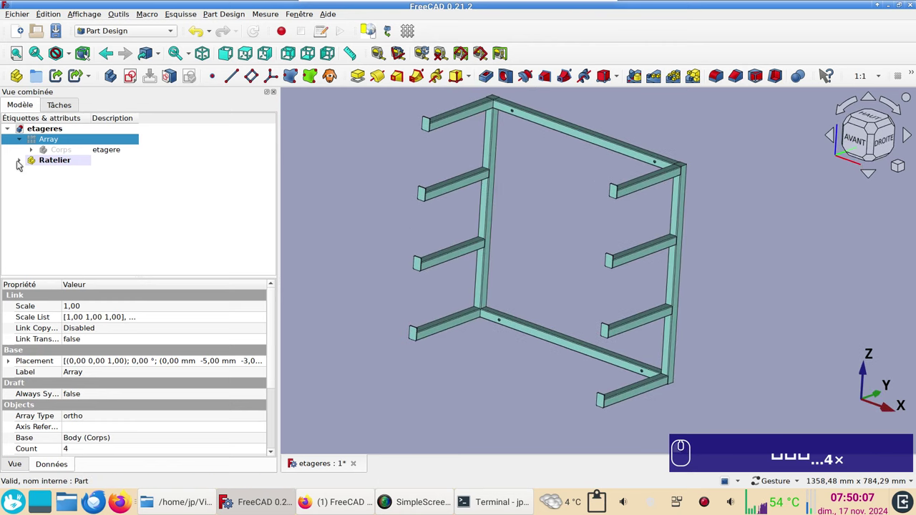
{"action": "left_click", "coordinate": [17, 160]}
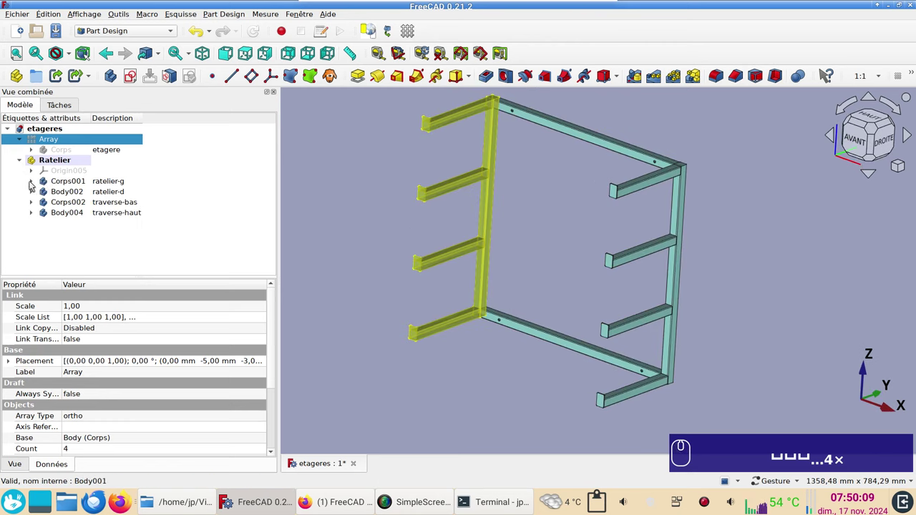
{"action": "left_click", "coordinate": [29, 180]}
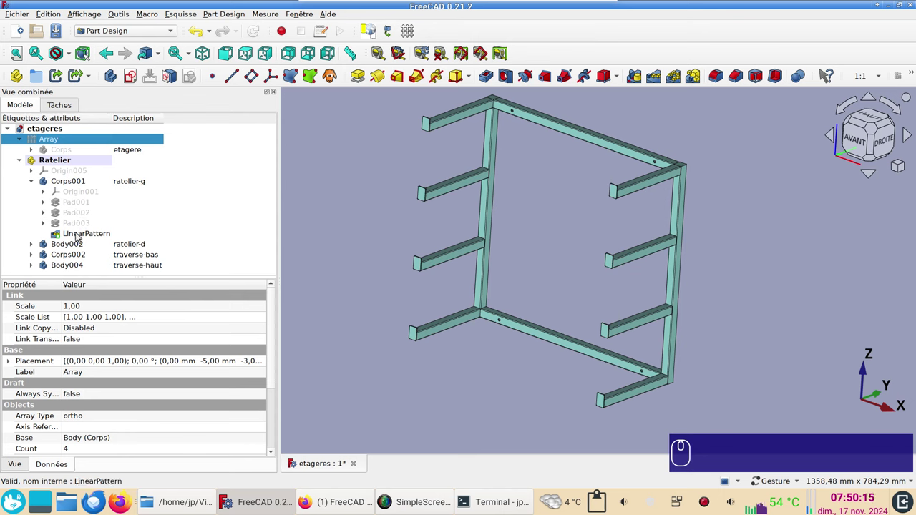
{"action": "left_click_drag", "start_coordinate": [78, 247], "coordinate": [82, 254]}
{"action": "key", "text": "space"}
{"action": "left_click", "coordinate": [82, 255]}
{"action": "left_click", "coordinate": [83, 264]}
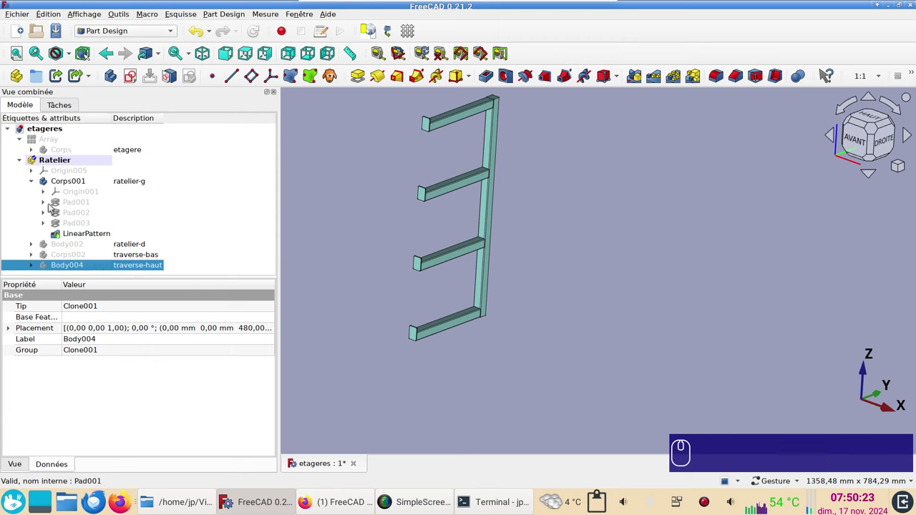
{"action": "left_click", "coordinate": [49, 207]}
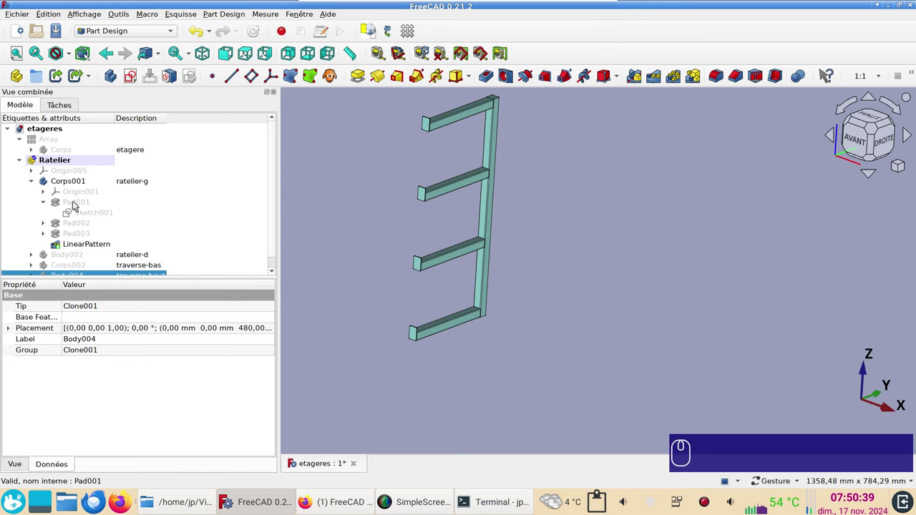
{"action": "left_click", "coordinate": [72, 200]}
{"action": "key", "text": "space"}
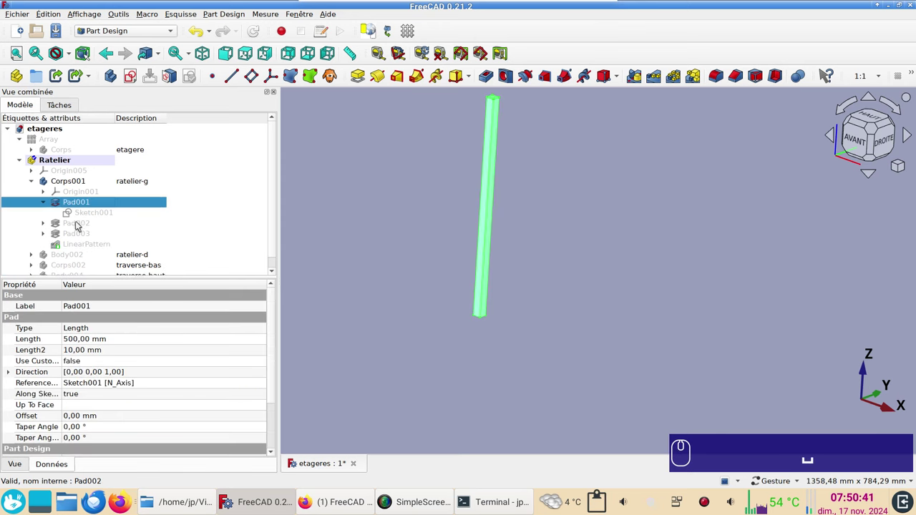
{"action": "left_click", "coordinate": [78, 227]}
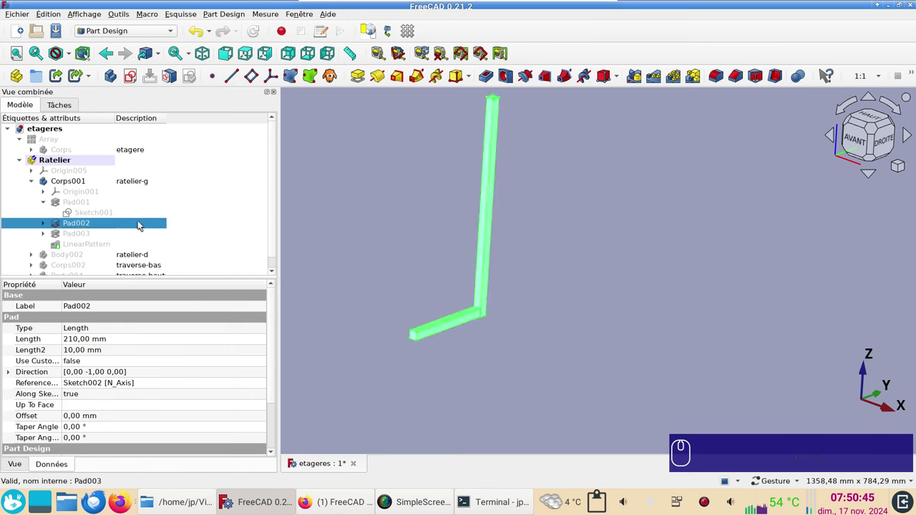
{"action": "left_click", "coordinate": [77, 232]}
{"action": "key", "text": "space"}
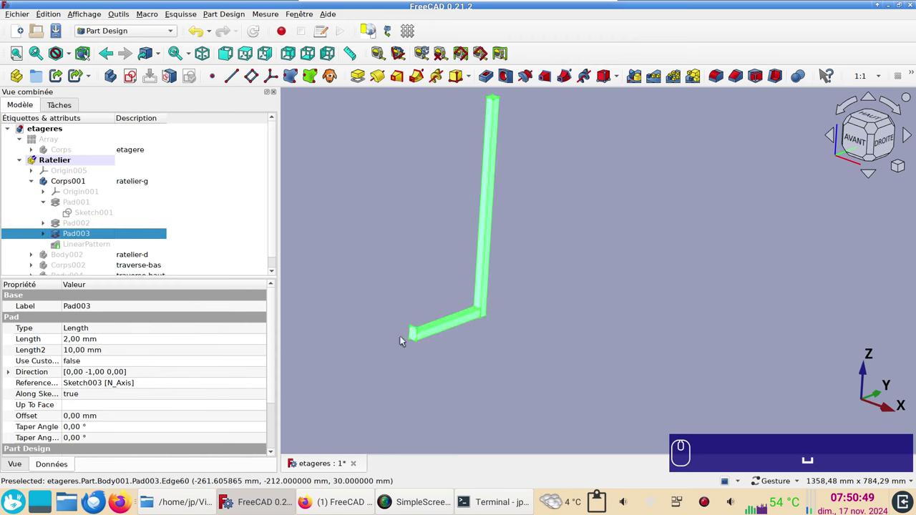
{"action": "left_click", "coordinate": [67, 243]}
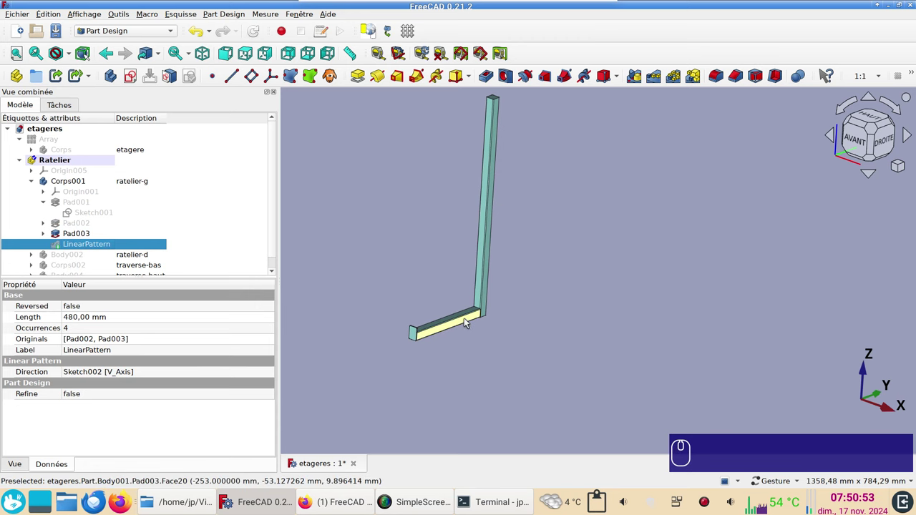
{"action": "key", "text": "space"}
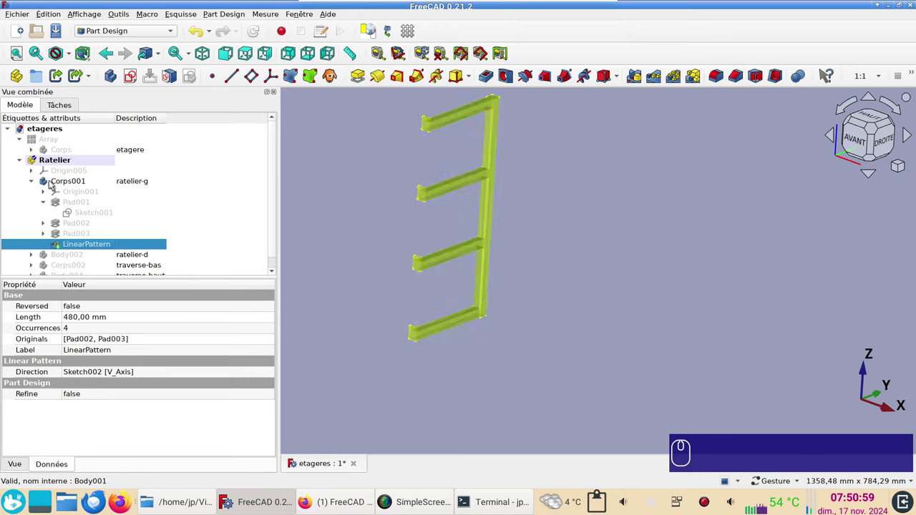
{"action": "left_click", "coordinate": [48, 179]}
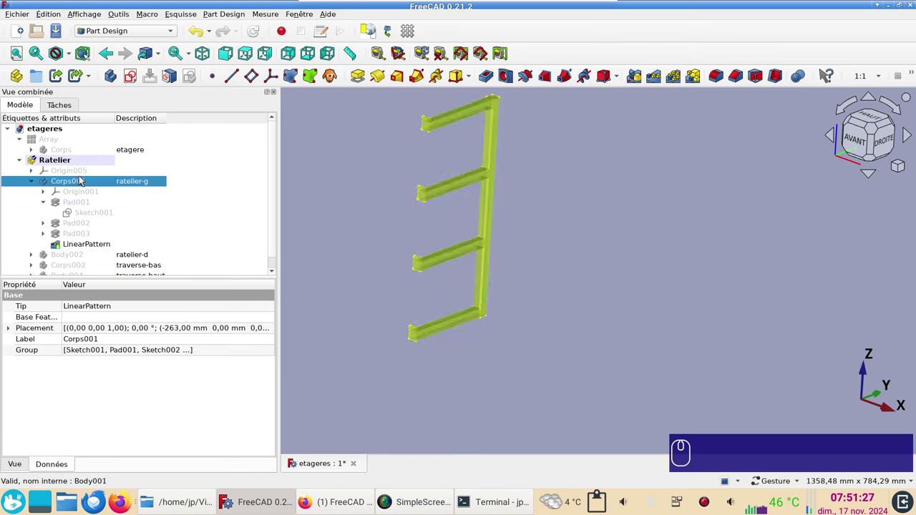
- Orbit around the rack and select the left side frame body to inspect it
{"action": "scroll", "scroll_direction": "down", "scroll_amount": 3}
{"action": "left_click", "coordinate": [470, 337]}
{"action": "scroll", "scroll_direction": "up", "scroll_amount": 3}
{"action": "left_click_drag", "start_coordinate": [418, 327], "coordinate": [687, 288]}
{"action": "left_click", "coordinate": [656, 382]}
{"action": "left_click", "coordinate": [646, 356]}
{"action": "left_click_drag", "start_coordinate": [674, 271], "coordinate": [502, 289]}
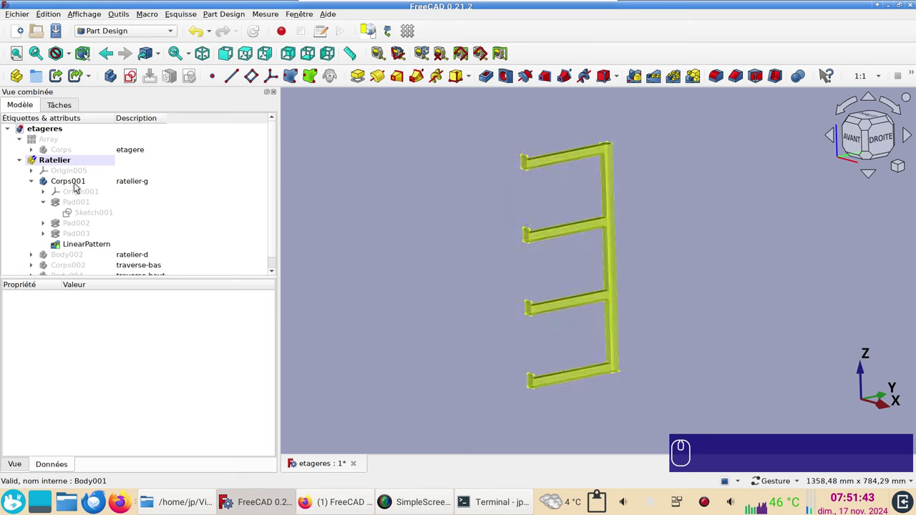
{"action": "left_click", "coordinate": [379, 246]}
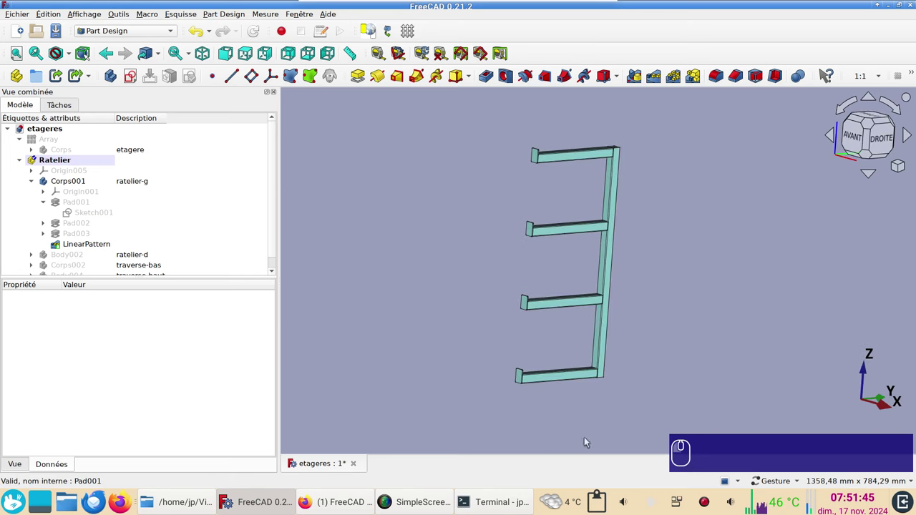
{"action": "left_click", "coordinate": [427, 315]}
- Select Corps001 in the tree and switch the rack to the front view
{"action": "left_click", "coordinate": [76, 185]}
{"action": "scroll", "scroll_direction": "down", "scroll_amount": 3}
{"action": "scroll", "scroll_direction": "down", "scroll_amount": 3}
{"action": "type", "text": "ac"}
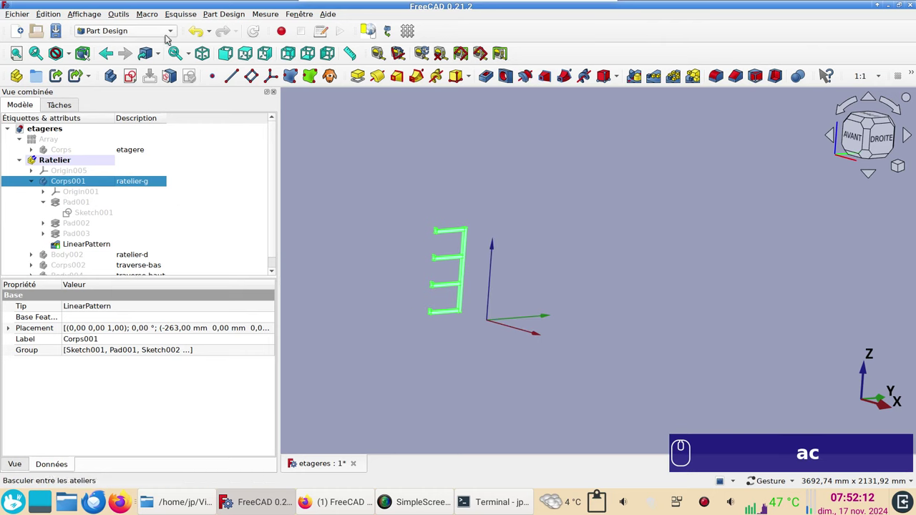
{"action": "left_click", "coordinate": [93, 18]}
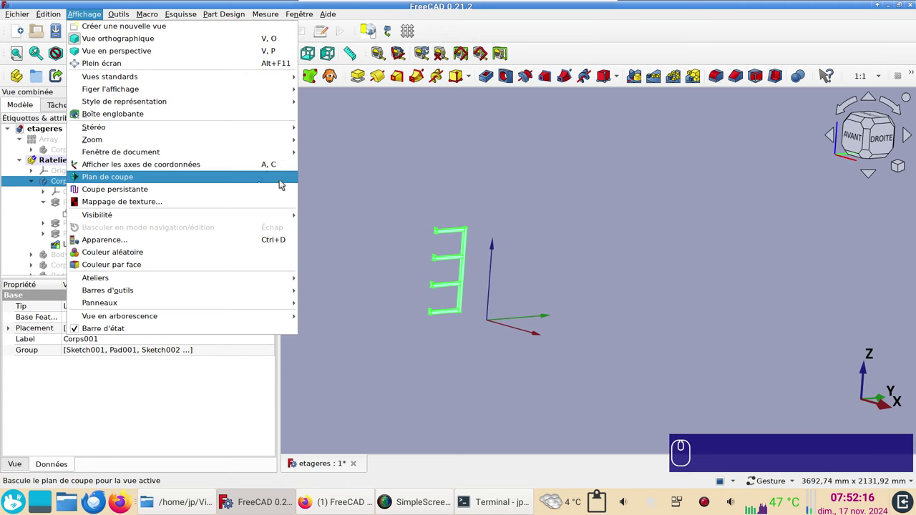
{"action": "left_click_drag", "start_coordinate": [433, 154], "coordinate": [347, 307]}
{"action": "left_click_drag", "start_coordinate": [379, 223], "coordinate": [104, 184]}
{"action": "scroll", "scroll_direction": "down", "scroll_amount": 3}
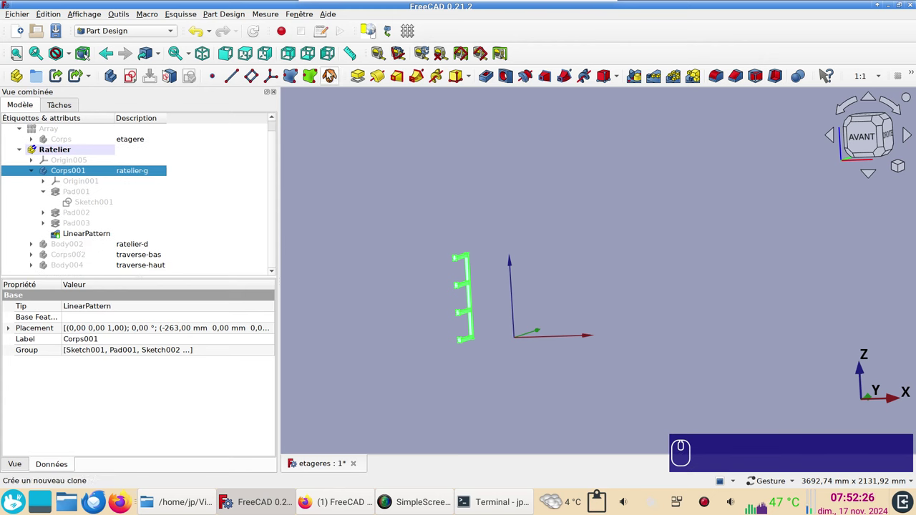
- Inspect the right frame Body002 with its Clone and the top crossbar Body004, toggling their visibility
{"action": "left_click", "coordinate": [63, 242]}
{"action": "key", "text": "space"}
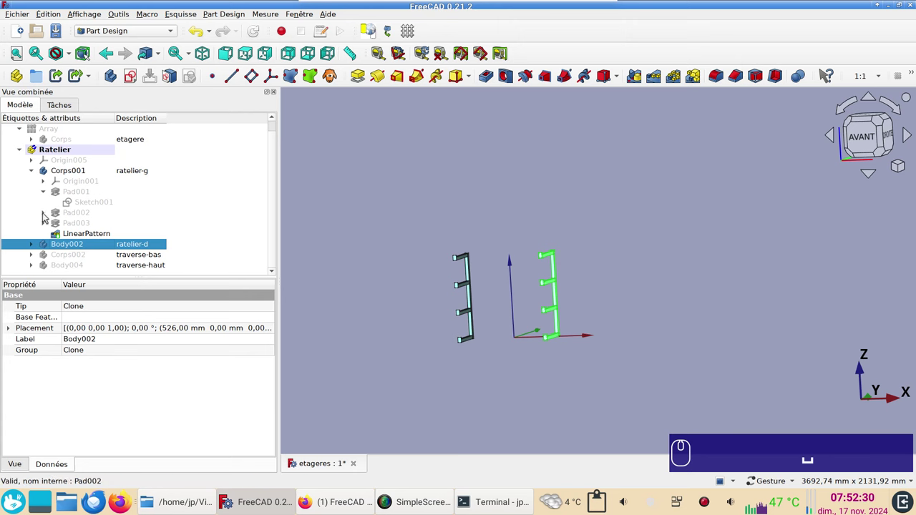
{"action": "left_click", "coordinate": [30, 243]}
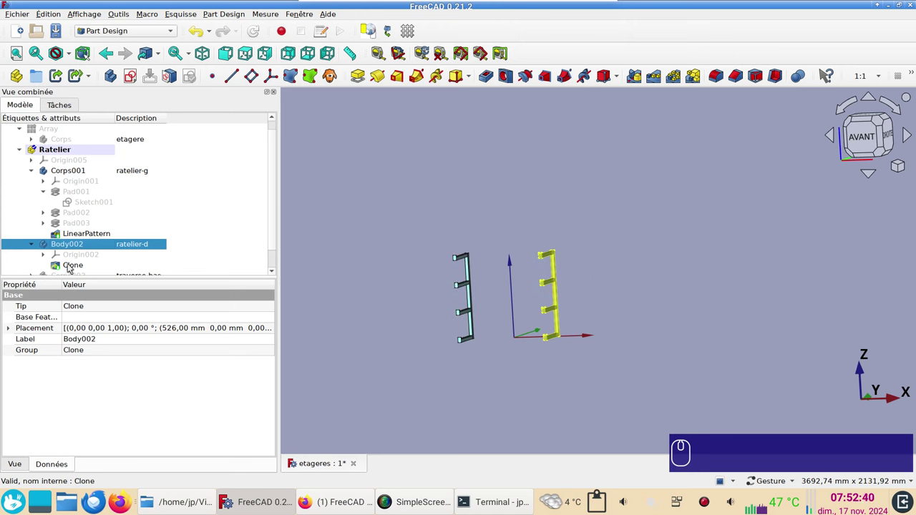
{"action": "left_click", "coordinate": [459, 186]}
{"action": "scroll", "scroll_direction": "down", "scroll_amount": 3}
{"action": "scroll", "scroll_direction": "down", "scroll_amount": 3}
{"action": "left_click", "coordinate": [76, 256]}
{"action": "key", "text": "space"}
{"action": "left_click", "coordinate": [77, 265]}
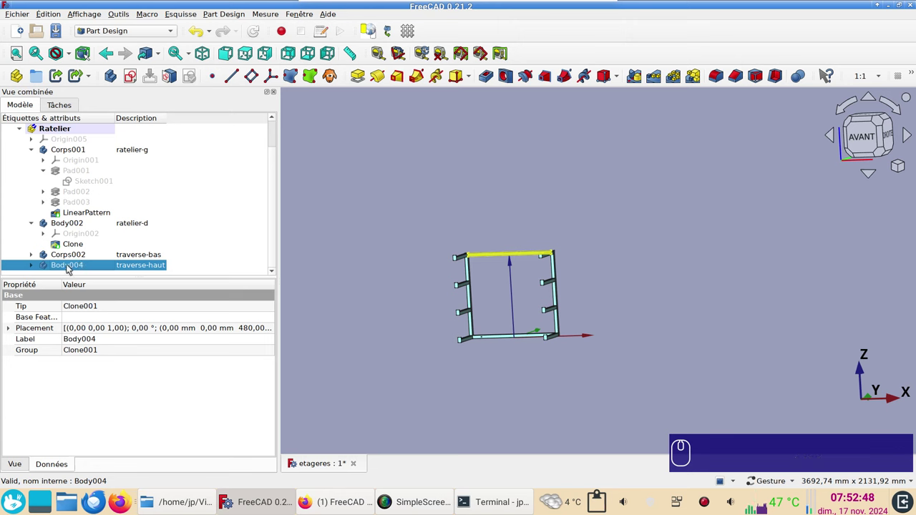
{"action": "left_click", "coordinate": [35, 267]}
{"action": "scroll", "scroll_direction": "down", "scroll_amount": 3}
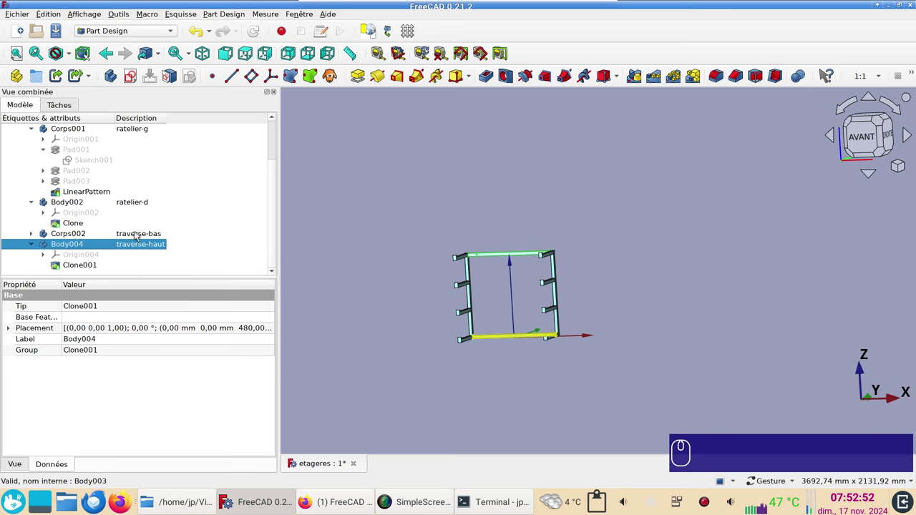
{"action": "left_click_drag", "start_coordinate": [580, 329], "coordinate": [432, 196]}
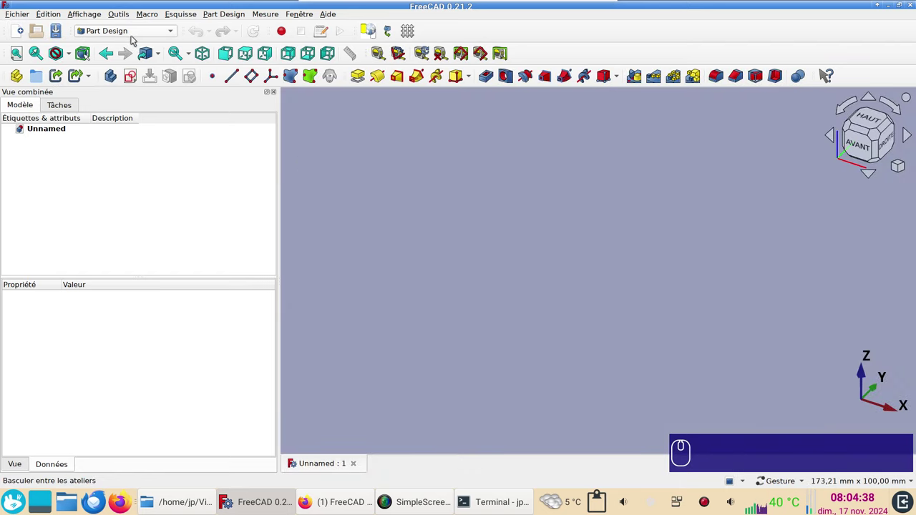
- Start a new document, create an empty body Corps and begin a sketch in it
{"action": "left_click_drag", "start_coordinate": [131, 31], "coordinate": [564, 253]}
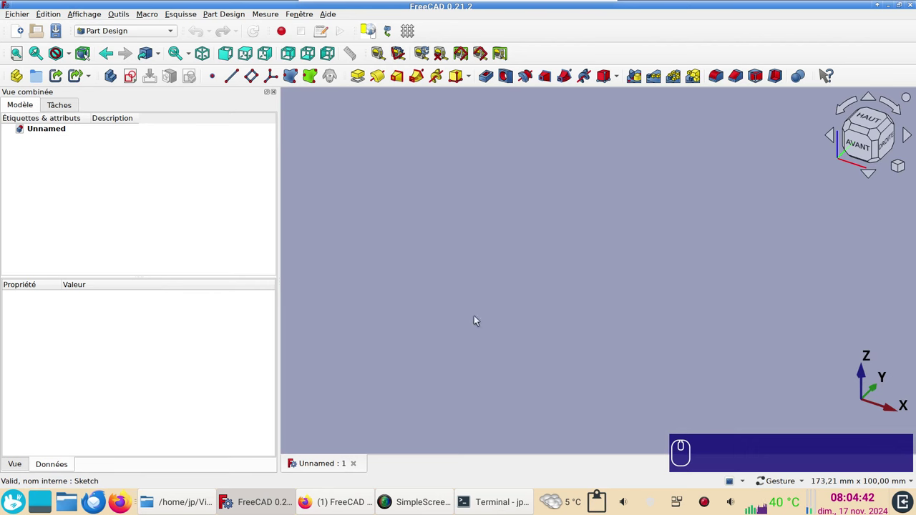
{"action": "left_click", "coordinate": [737, 418]}
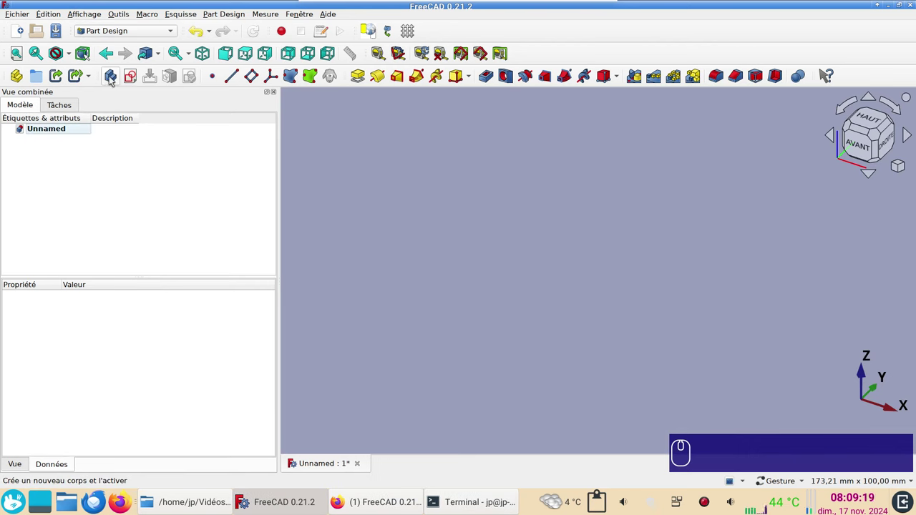
{"action": "left_click", "coordinate": [113, 80]}
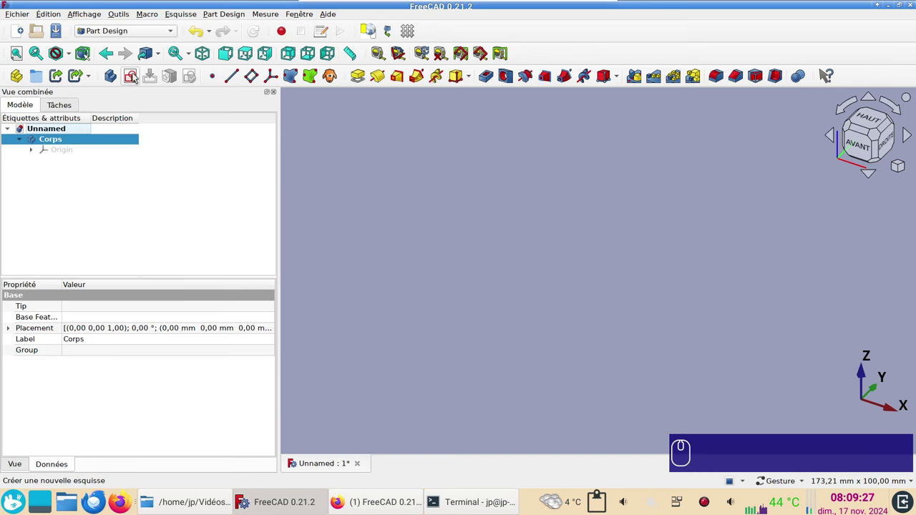
- Attach the sketch to the XY plane and draw a rectangle with the rectangle tool
{"action": "left_click", "coordinate": [133, 72]}
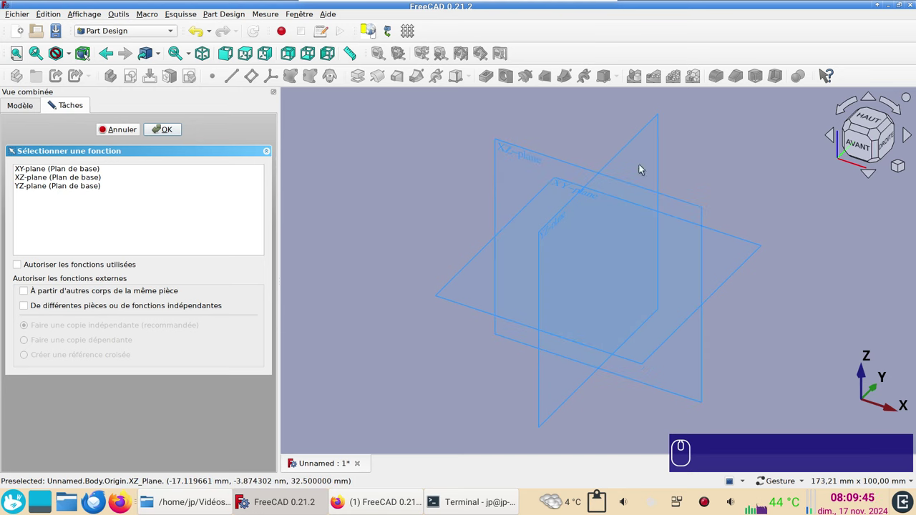
{"action": "left_click", "coordinate": [92, 184]}
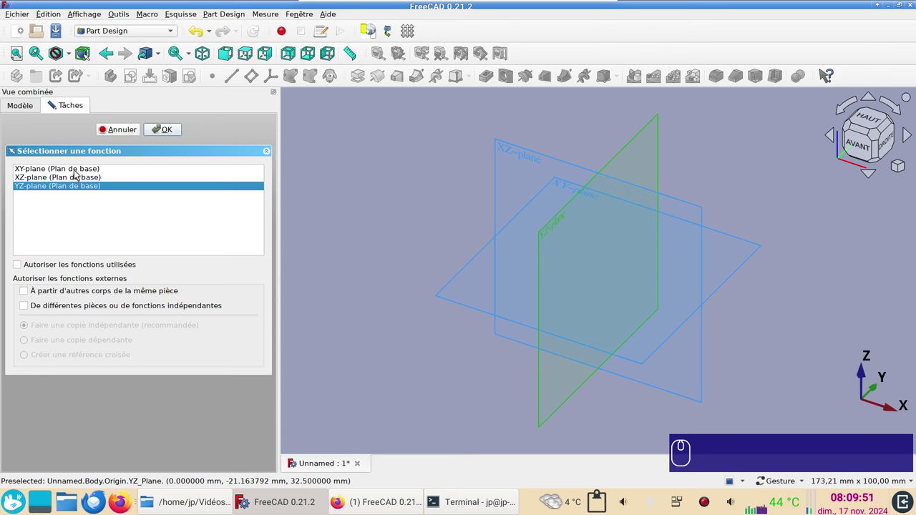
{"action": "left_click", "coordinate": [78, 174]}
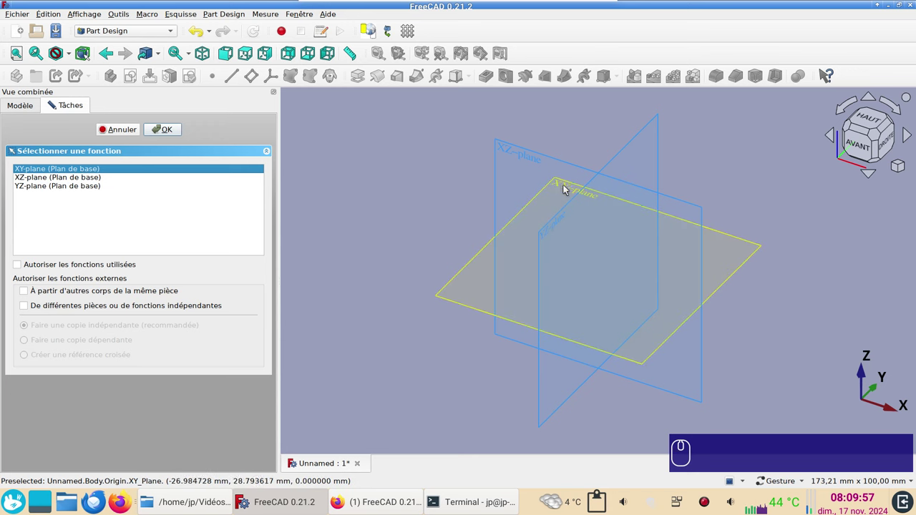
{"action": "left_click", "coordinate": [568, 188]}
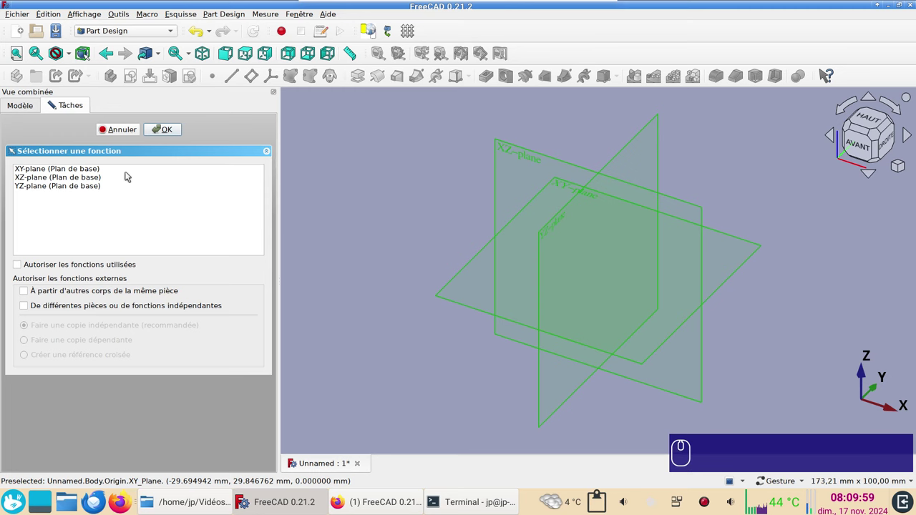
{"action": "left_click", "coordinate": [97, 164]}
{"action": "left_click", "coordinate": [184, 135]}
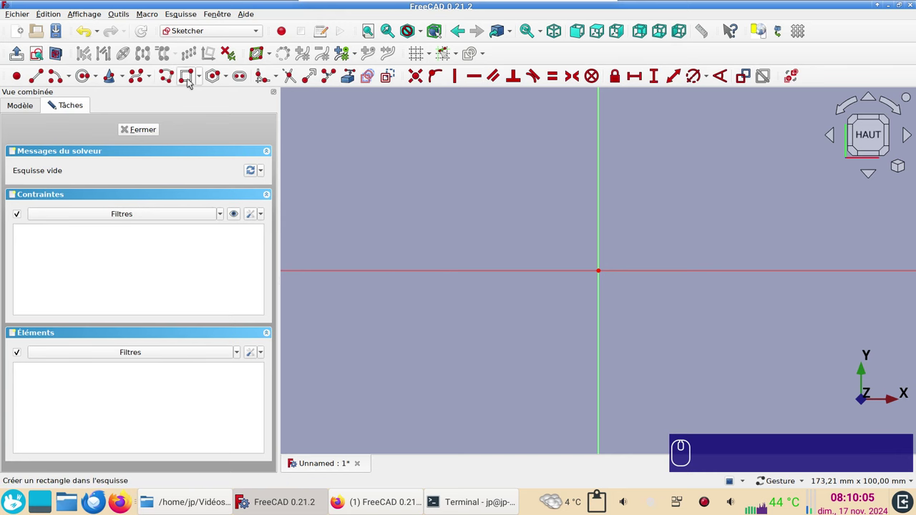
{"action": "left_click", "coordinate": [190, 82]}
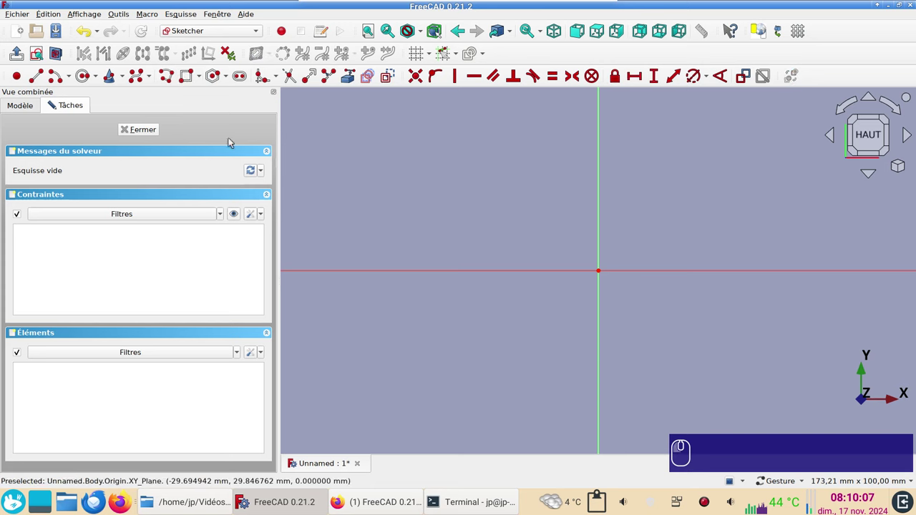
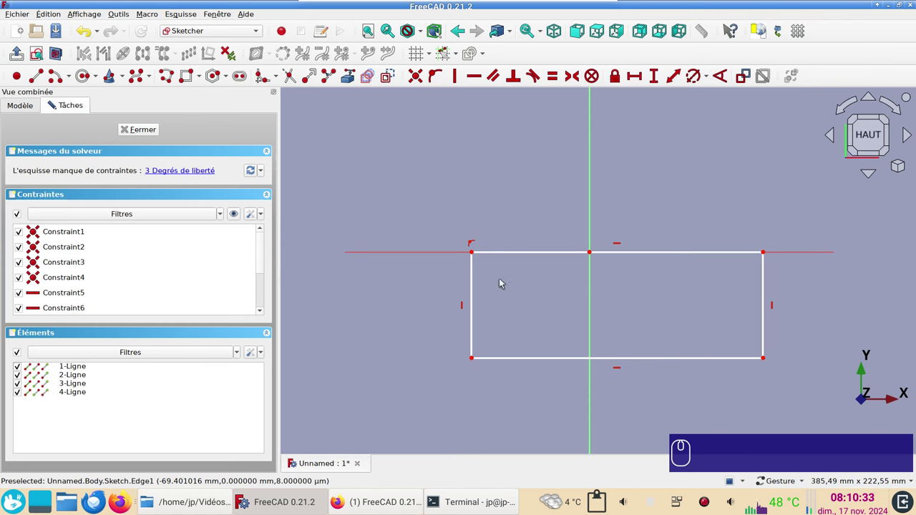
- Make the rectangle's top corners symmetric about the vertical axis and widen it evenly
{"action": "left_click", "coordinate": [475, 255]}
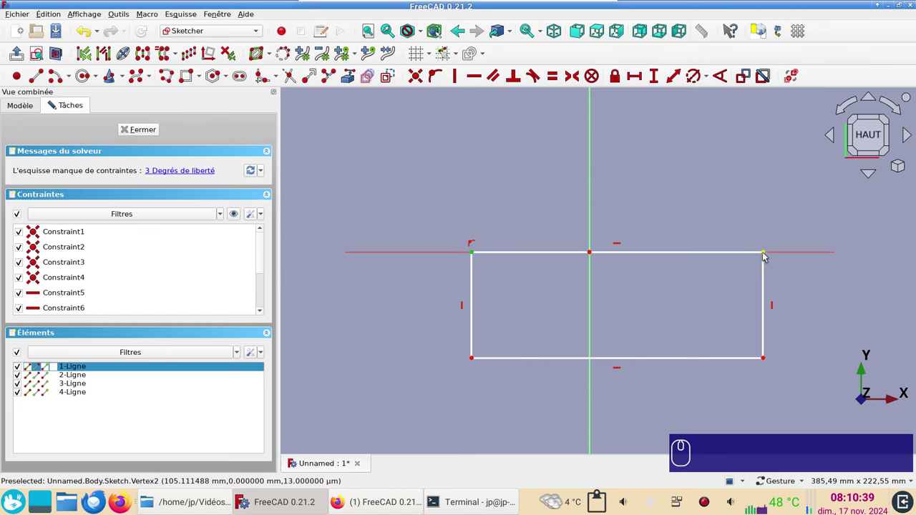
{"action": "left_click", "coordinate": [767, 255]}
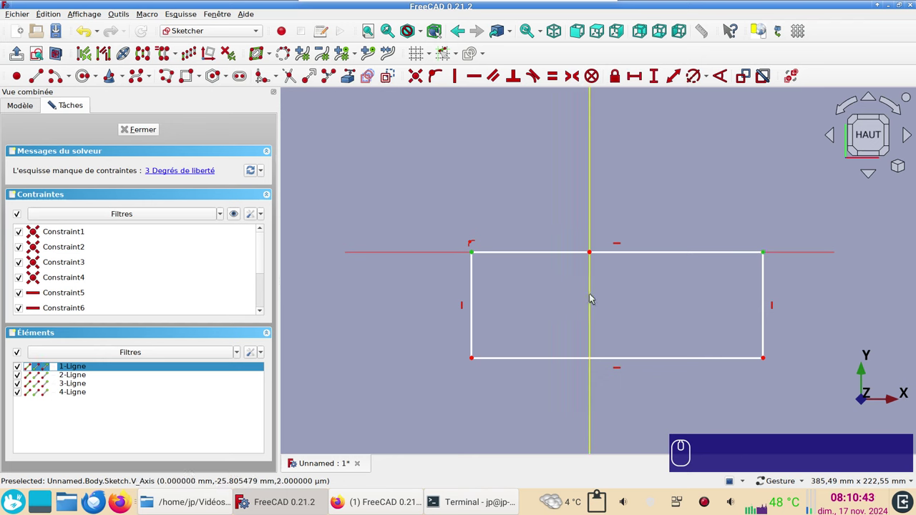
{"action": "left_click", "coordinate": [595, 299]}
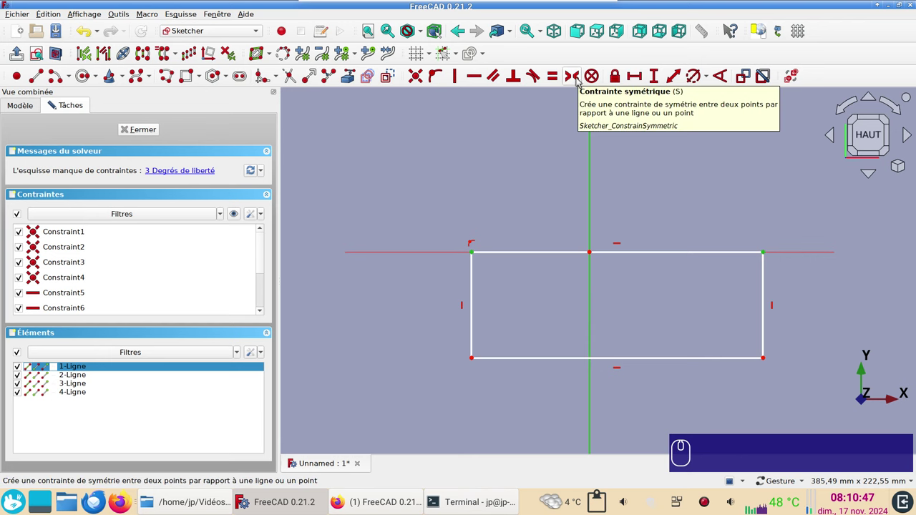
{"action": "left_click", "coordinate": [581, 83]}
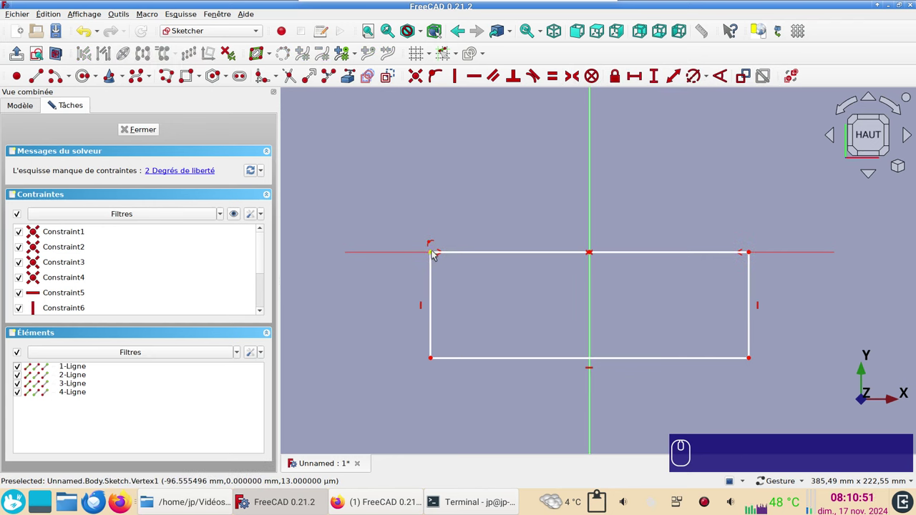
{"action": "left_click_drag", "start_coordinate": [438, 255], "coordinate": [396, 387]}
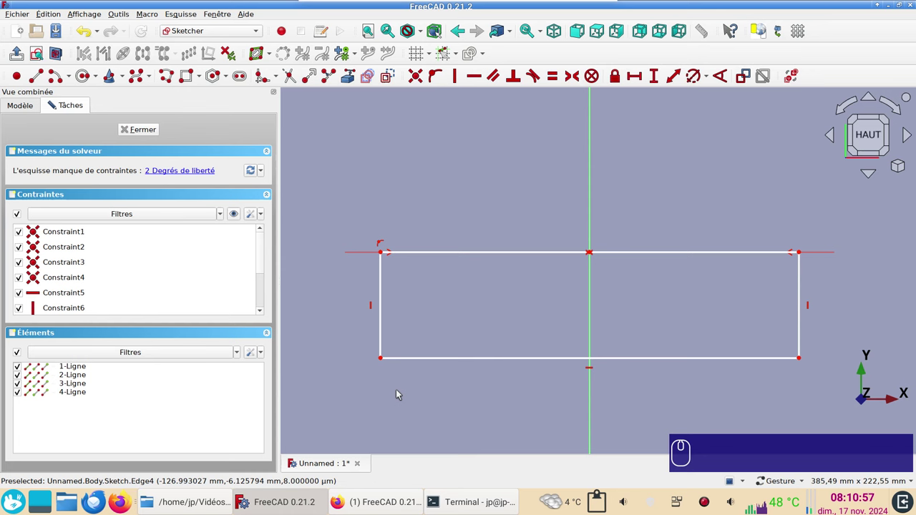
- Constrain the rectangle's top edge to a horizontal length of 500 mm
{"action": "left_click", "coordinate": [501, 251]}
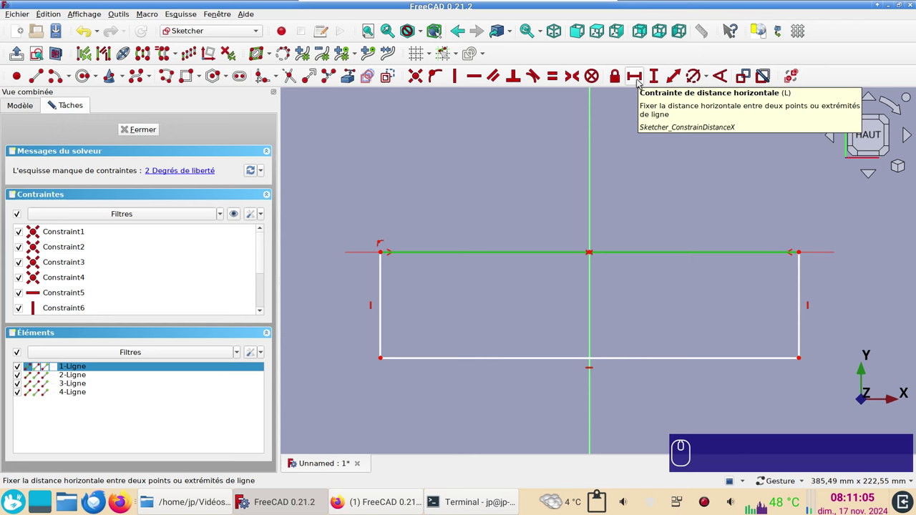
{"action": "left_click", "coordinate": [642, 81]}
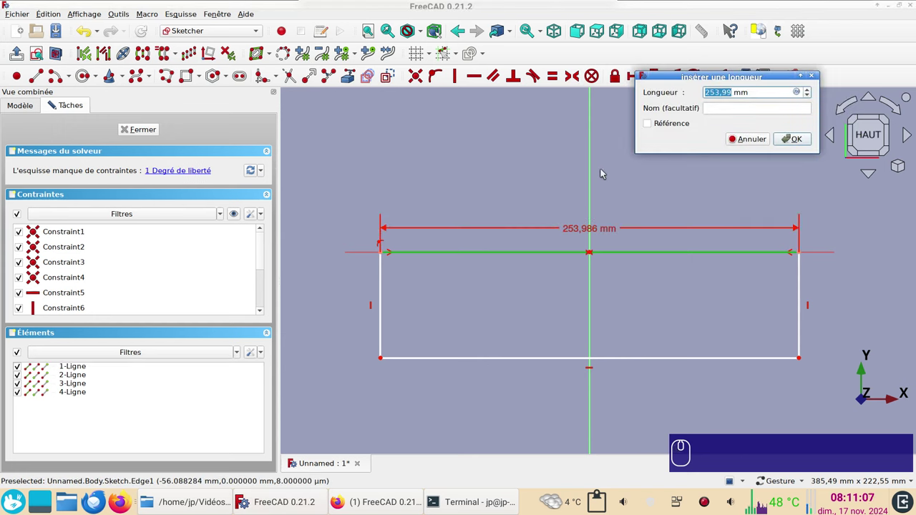
{"action": "key", "text": "KP_5"}
{"action": "key", "text": "KP_0"}
{"action": "key", "text": "KP_0"}
{"action": "key", "text": "Return"}
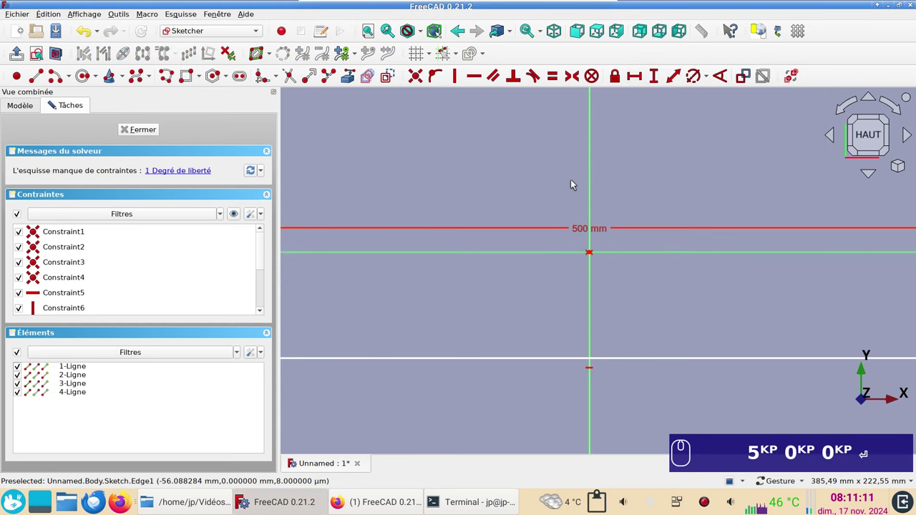
{"action": "scroll", "scroll_direction": "down", "scroll_amount": 3}
{"action": "middle_click", "coordinate": [529, 280]}
- Constrain the left edge to a vertical height of 200 mm, fully constraining the sketch
{"action": "left_click", "coordinate": [442, 308]}
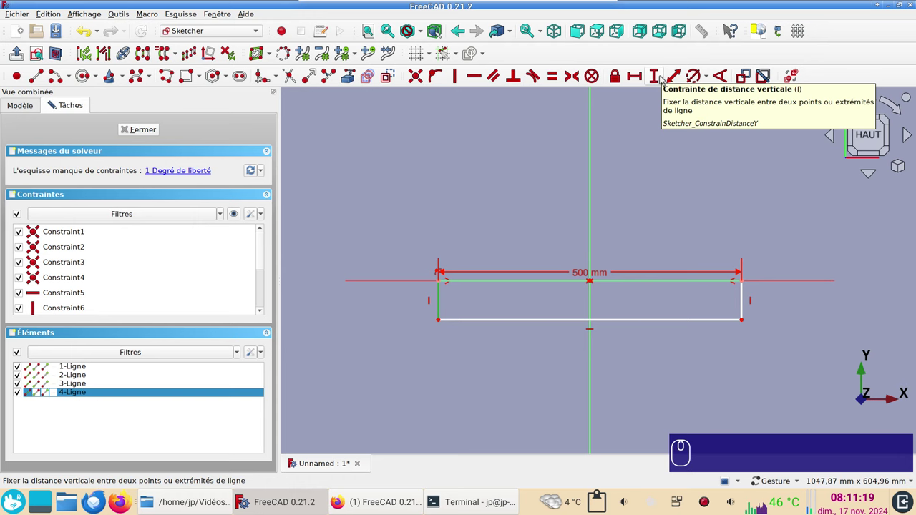
{"action": "key", "text": "i"}
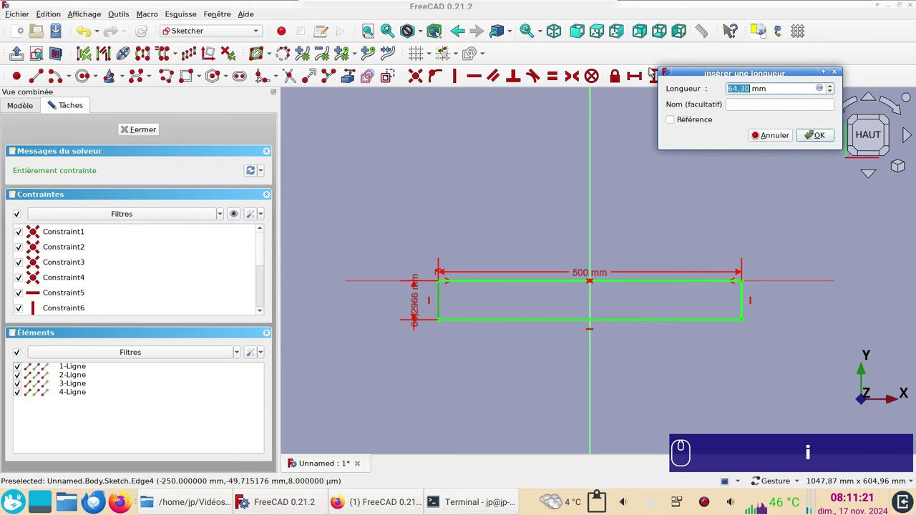
{"action": "key", "text": "KP_2"}
{"action": "key", "text": "KP_0"}
{"action": "key", "text": "KP_0"}
{"action": "key", "text": "Return"}
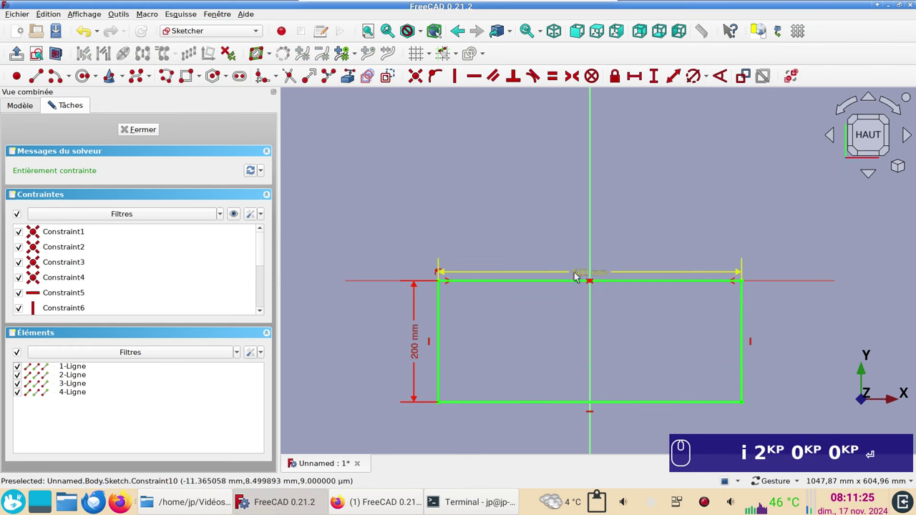
{"action": "left_click_drag", "start_coordinate": [543, 332], "coordinate": [756, 376]}
{"action": "type", "text": "i"}
{"action": "key", "text": "KP_2"}
{"action": "key", "text": "KP_0"}
{"action": "key", "text": "Return"}
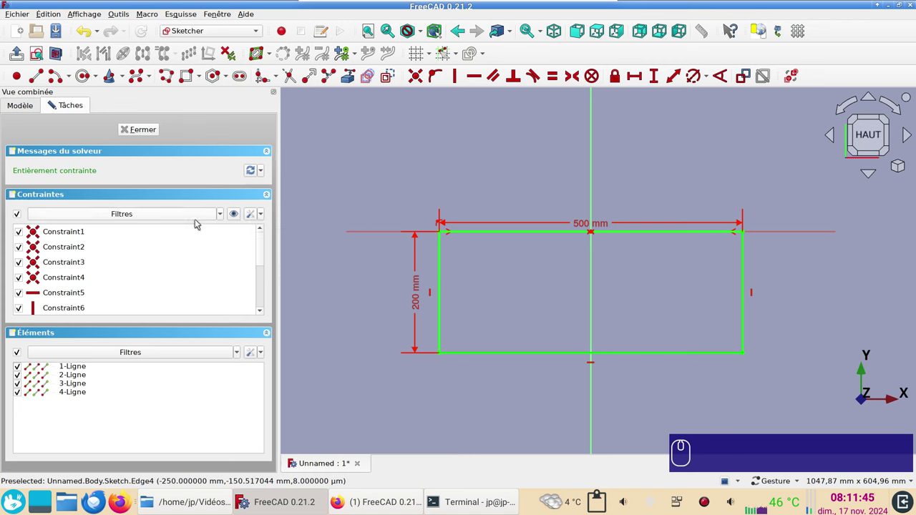
- Check the constraint behaviour options, then close the finished sketch with Fermer
{"action": "left_click", "coordinate": [250, 212]}
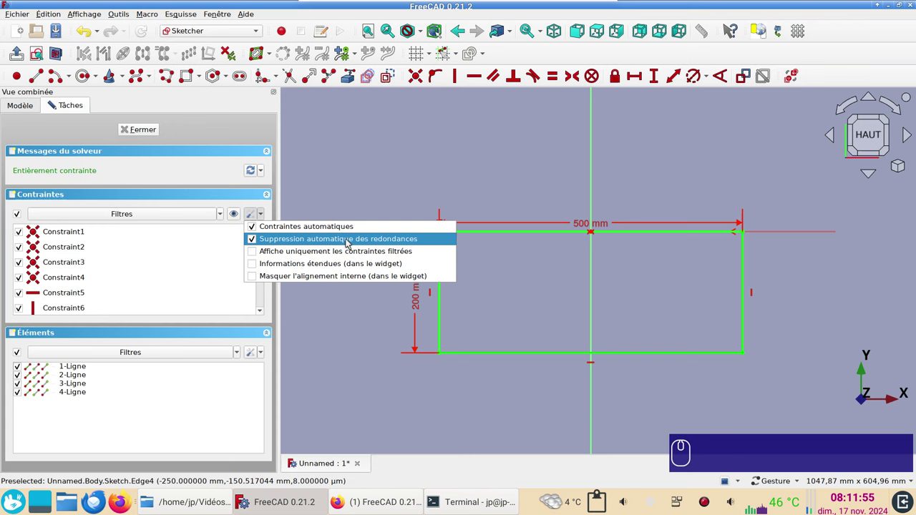
{"action": "left_click", "coordinate": [357, 207]}
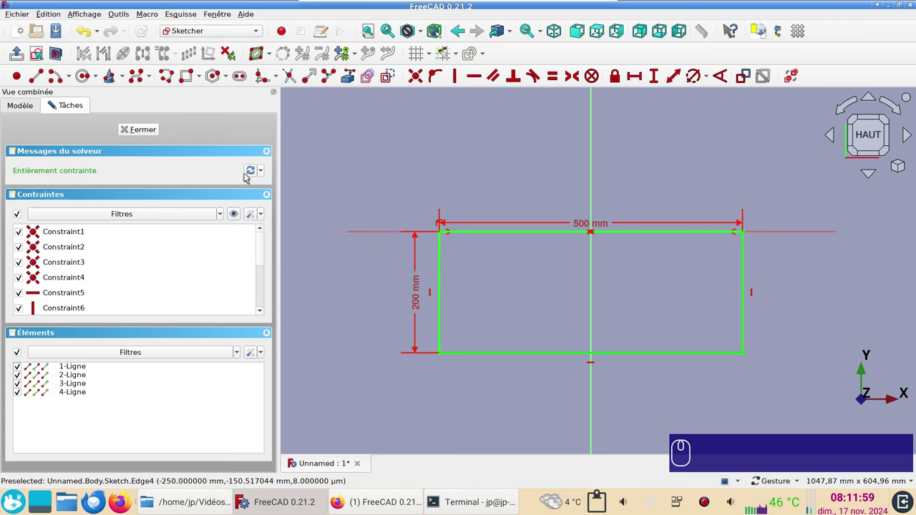
{"action": "left_click", "coordinate": [251, 170]}
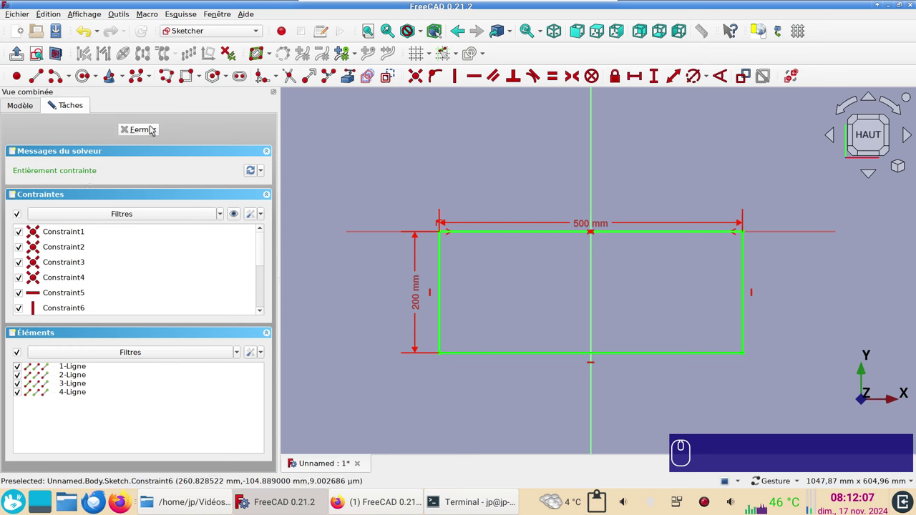
- Fit the view, then pad the rectangle sketch into a 1 mm thick plate
{"action": "left_click", "coordinate": [149, 128]}
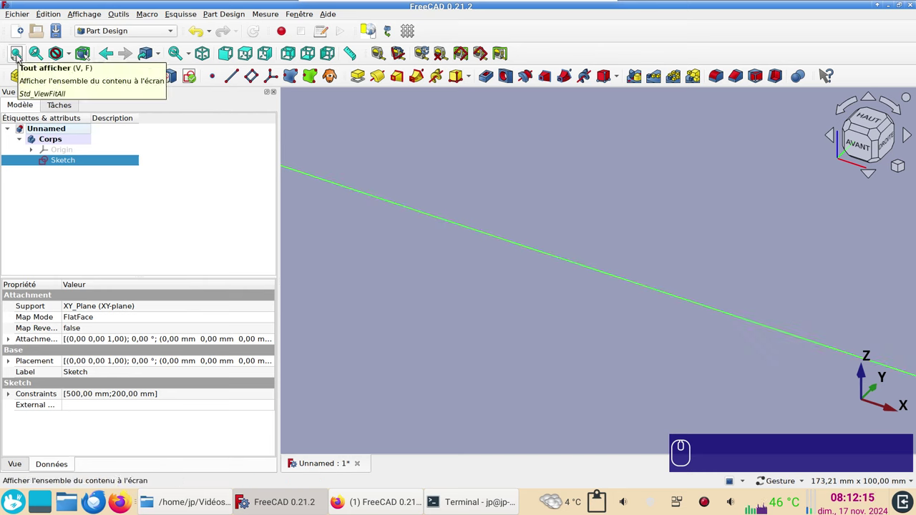
{"action": "left_click", "coordinate": [16, 53]}
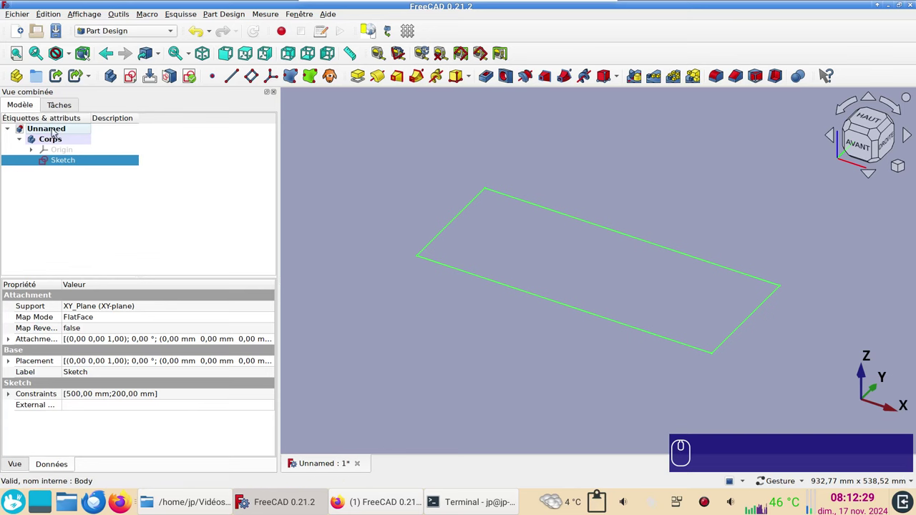
{"action": "left_click", "coordinate": [60, 161]}
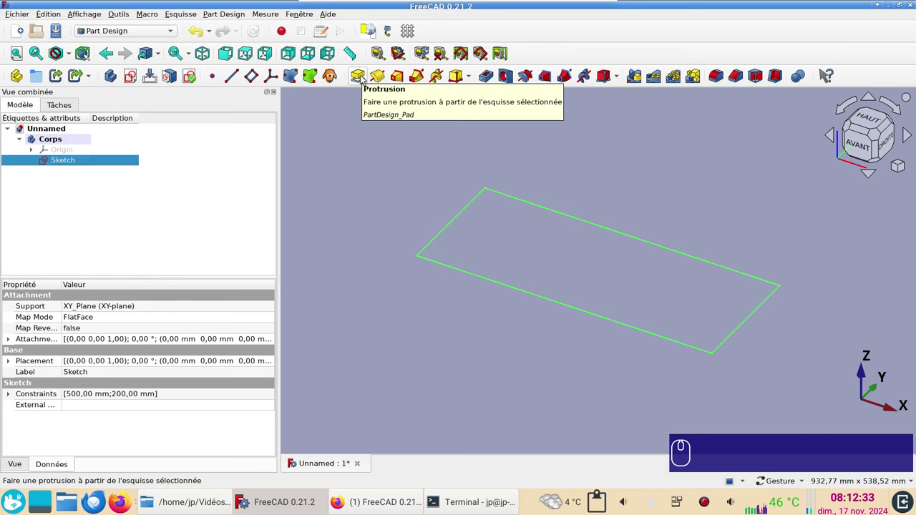
{"action": "left_click", "coordinate": [360, 74]}
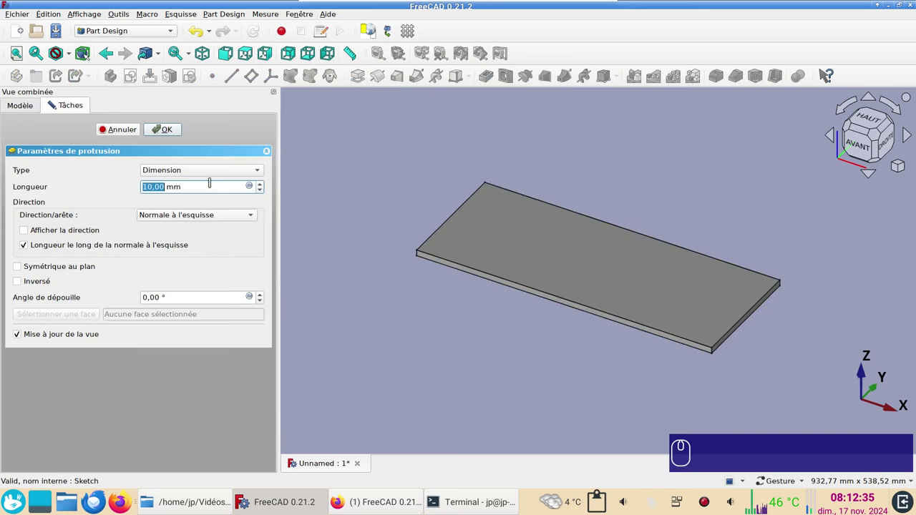
{"action": "key", "text": "KP_1"}
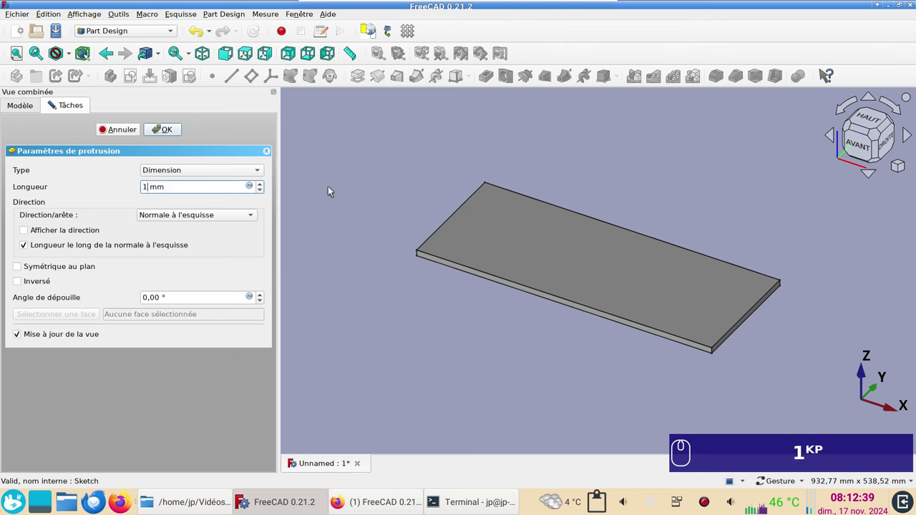
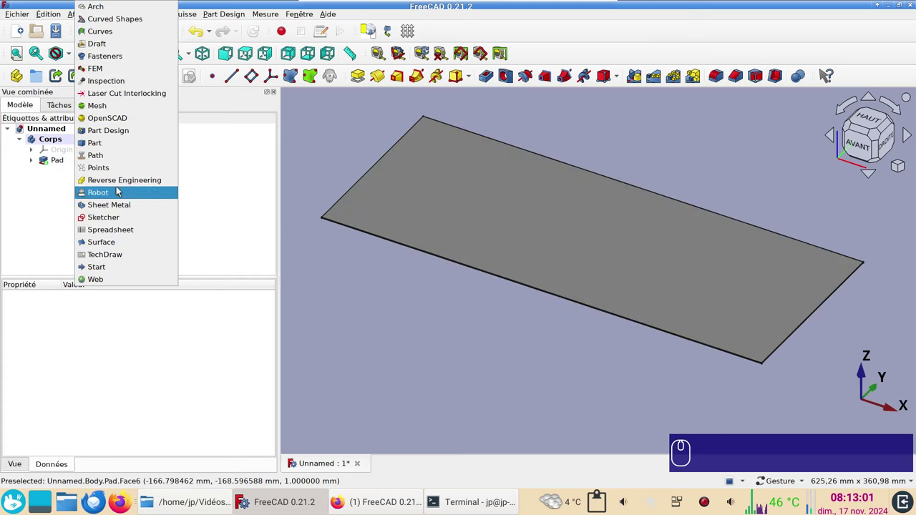
- Switch to the Sheet Metal workbench and orbit in on the 500 × 200 × 1 mm plate's edge
{"action": "left_click", "coordinate": [126, 207]}
{"action": "scroll", "scroll_direction": "up", "scroll_amount": 3}
{"action": "scroll", "scroll_direction": "up", "scroll_amount": 3}
{"action": "right_click", "coordinate": [763, 326]}
{"action": "scroll", "scroll_direction": "up", "scroll_amount": 3}
{"action": "scroll", "scroll_direction": "up", "scroll_amount": 3}
{"action": "left_click_drag", "start_coordinate": [591, 371], "coordinate": [681, 381]}
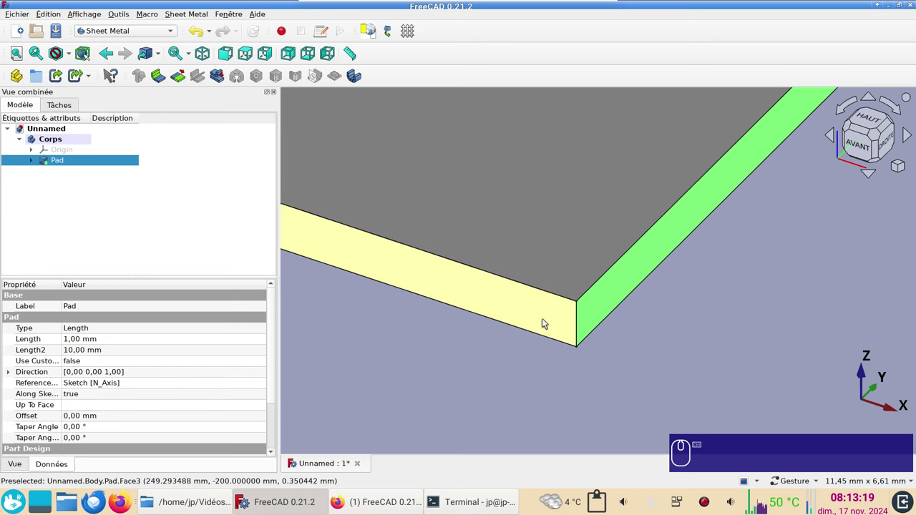
{"action": "left_click", "coordinate": [542, 317]}
{"action": "scroll", "scroll_direction": "down", "scroll_amount": 3}
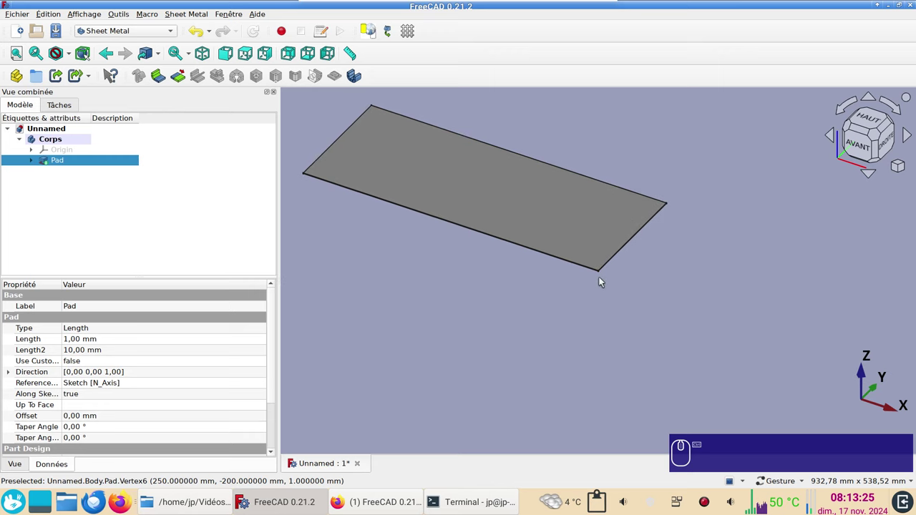
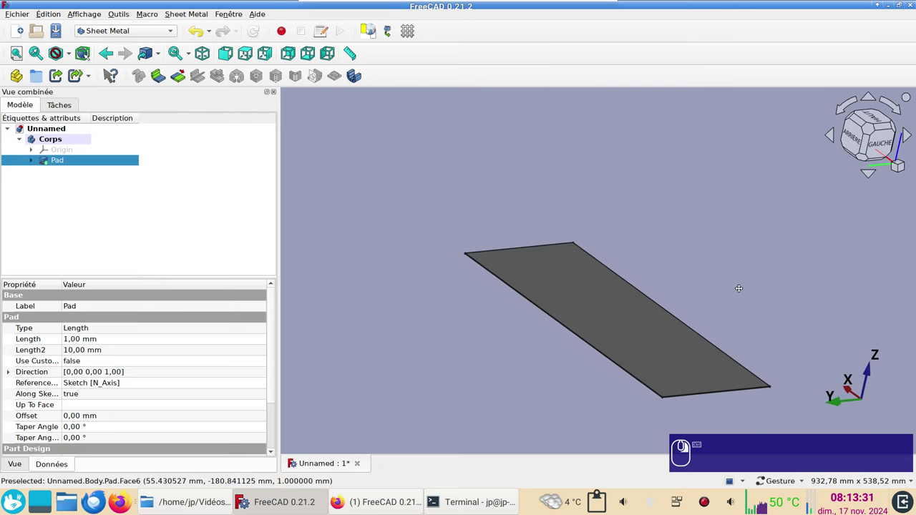
{"action": "left_click", "coordinate": [612, 304]}
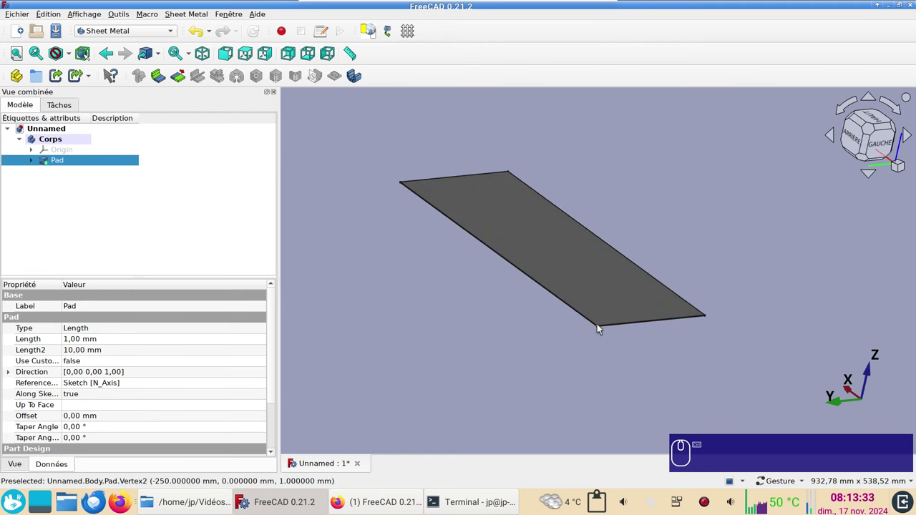
{"action": "middle_click", "coordinate": [601, 328]}
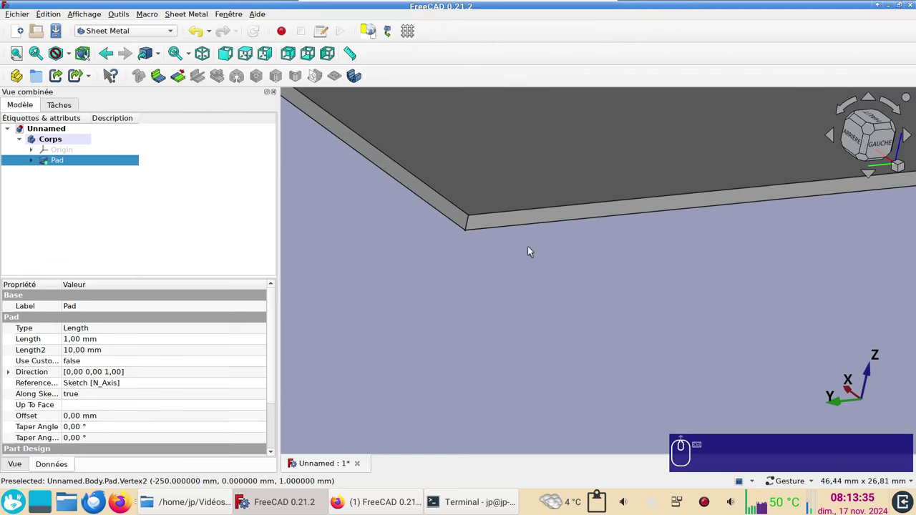
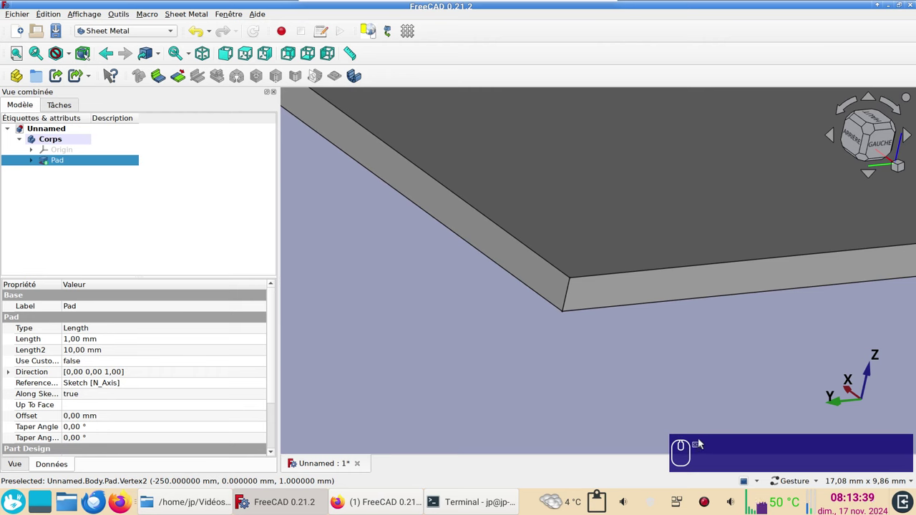
- Select two neighbouring side faces of the plate for the wall bend
{"action": "left_click", "coordinate": [660, 289]}
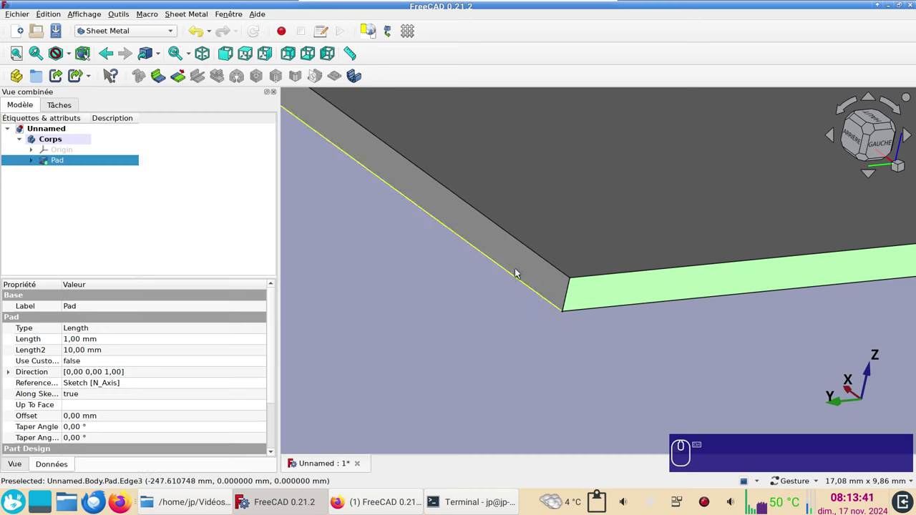
{"action": "left_click", "coordinate": [527, 271]}
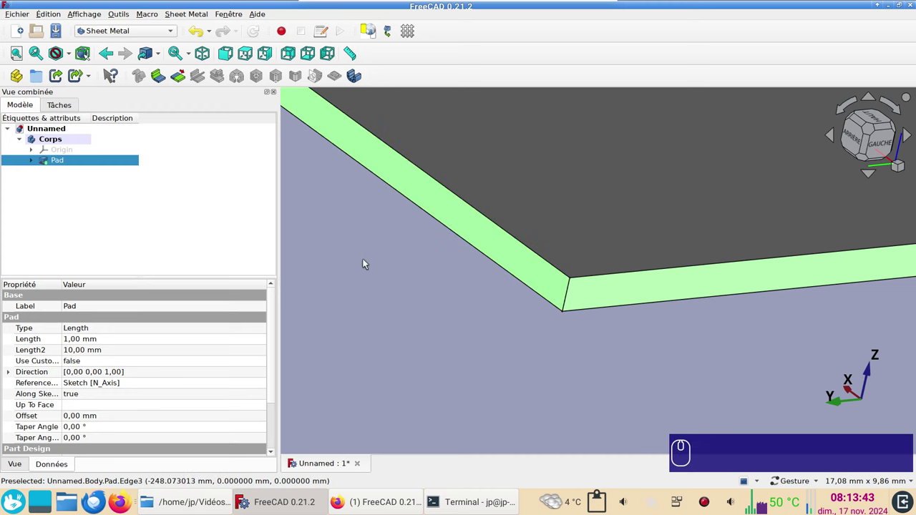
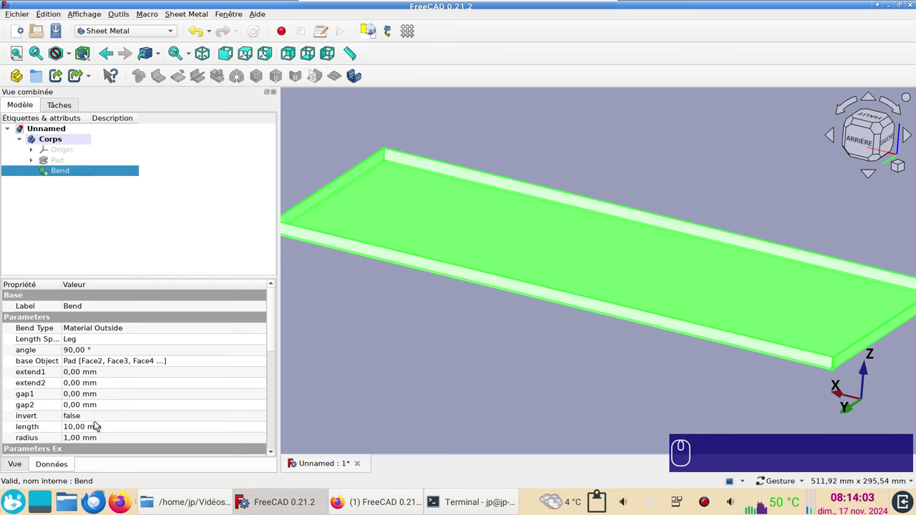
- Change the Bend wall length from 10 mm to 20 mm, keeping the 90° fold
{"action": "left_click", "coordinate": [98, 426]}
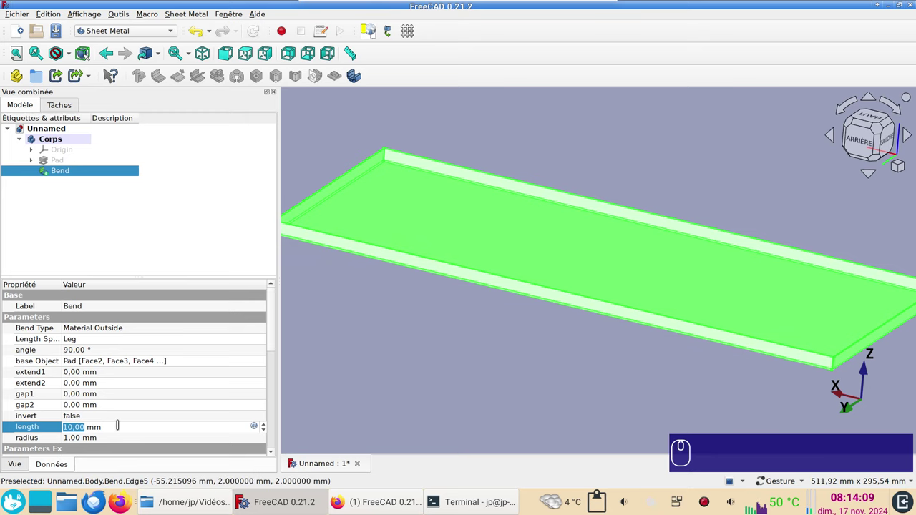
{"action": "key", "text": "KP_2"}
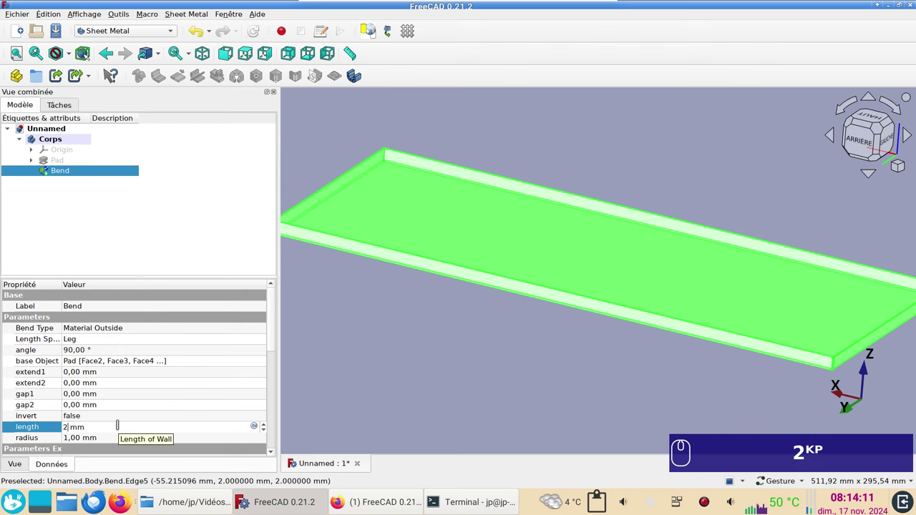
{"action": "key", "text": "KP_0"}
{"action": "key", "text": "Return"}
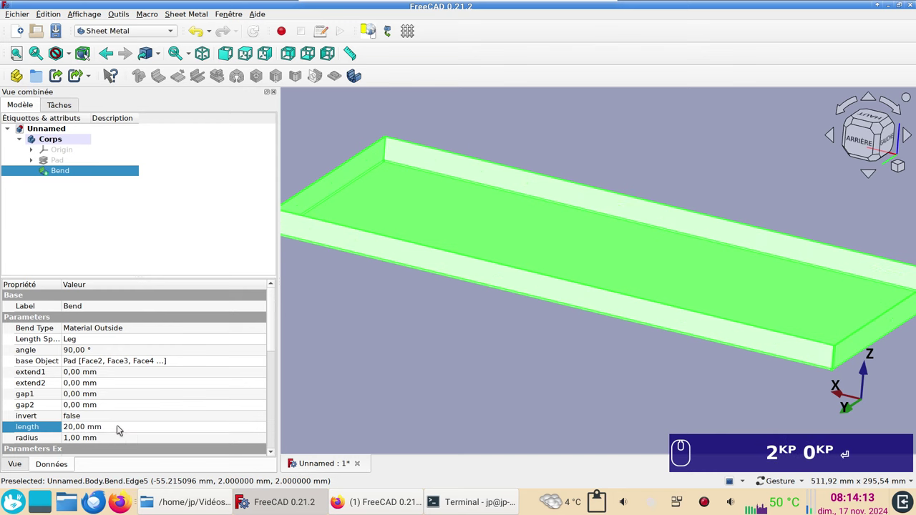
{"action": "left_click", "coordinate": [497, 340]}
{"action": "key", "text": "KP_2"}
{"action": "key", "text": "KP_0"}
{"action": "key", "text": "Return"}
- Orbit around the tray corner and select the top rim faces of the walls
{"action": "left_click", "coordinate": [580, 365]}
{"action": "scroll", "scroll_direction": "up", "scroll_amount": 3}
{"action": "left_click_drag", "start_coordinate": [395, 347], "coordinate": [771, 356]}
{"action": "scroll", "scroll_direction": "up", "scroll_amount": 3}
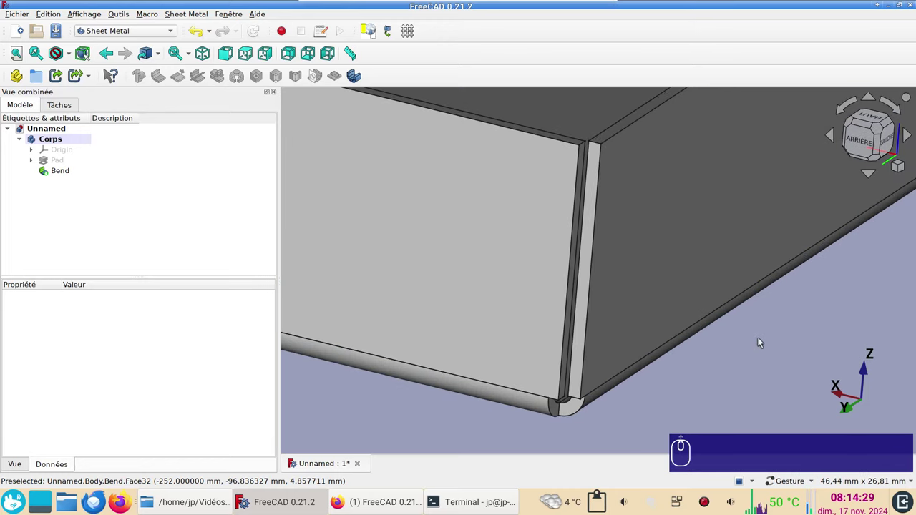
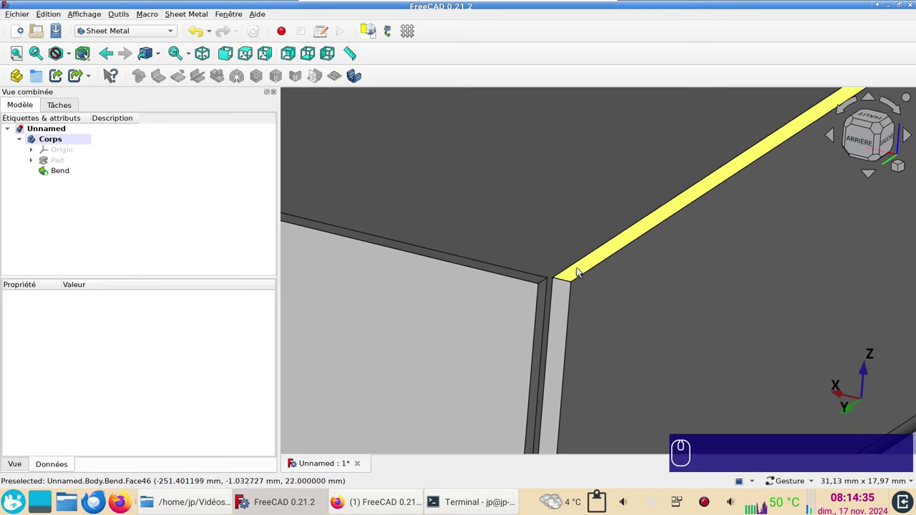
{"action": "left_click", "coordinate": [581, 271]}
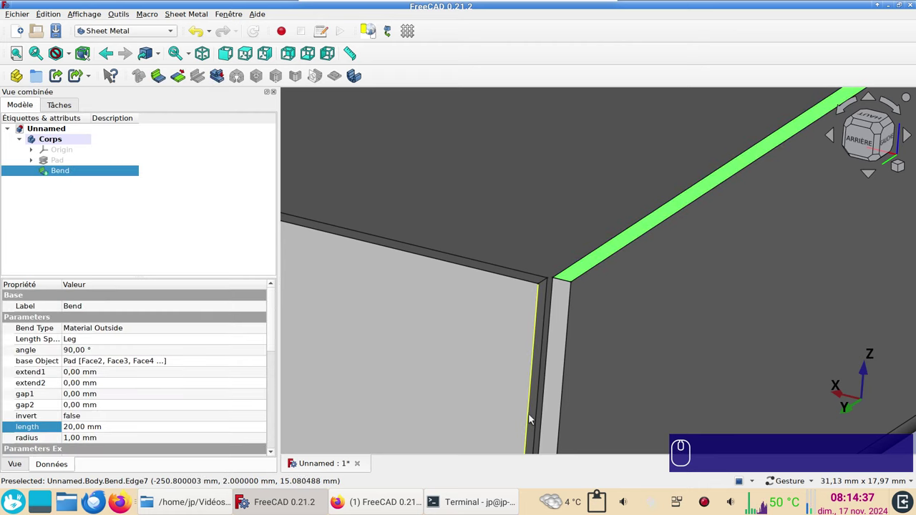
{"action": "scroll", "scroll_direction": "down", "scroll_amount": 3}
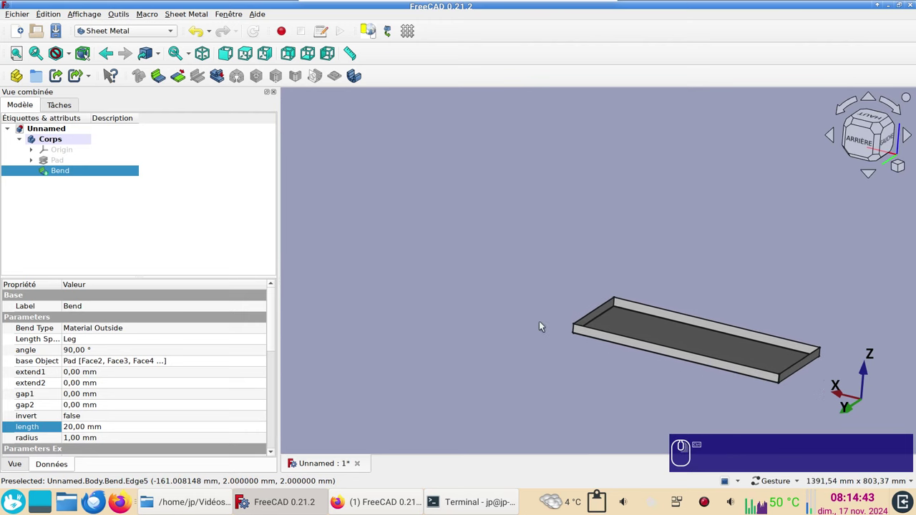
{"action": "scroll", "scroll_direction": "up", "scroll_amount": 3}
{"action": "right_click", "coordinate": [512, 302]}
{"action": "right_click", "coordinate": [811, 328]}
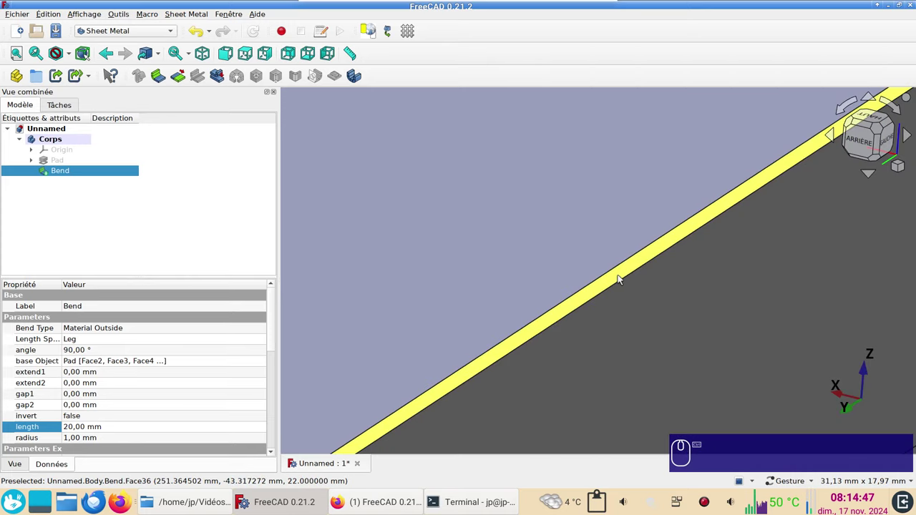
{"action": "left_click", "coordinate": [623, 280]}
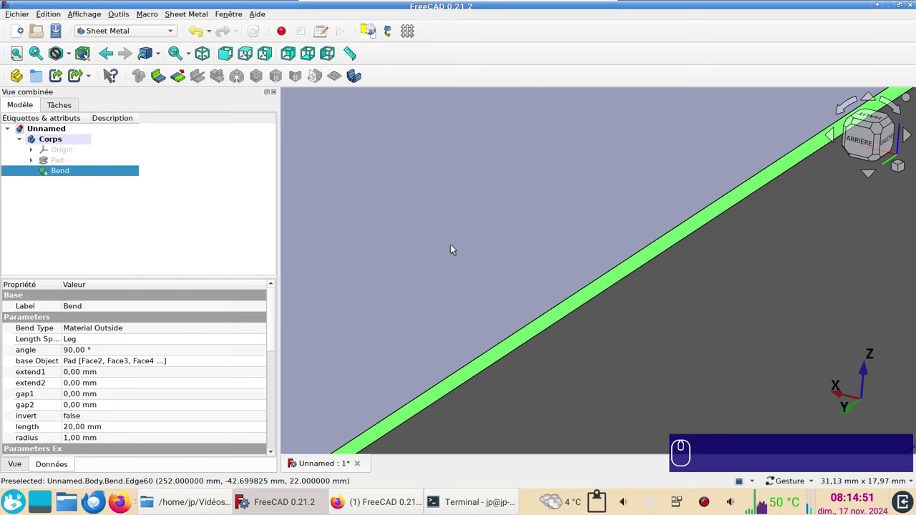
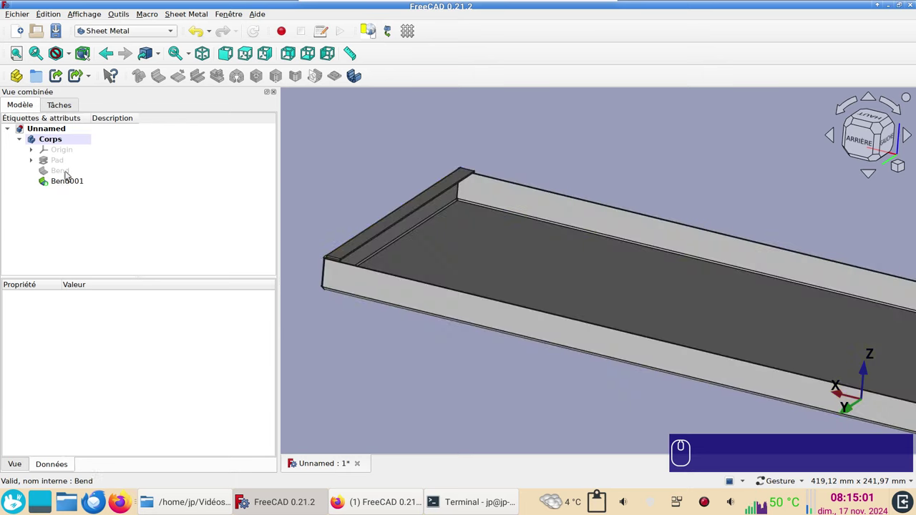
- Set Bend001's Invert property to true so its 10 mm lip folds the other way
{"action": "left_click", "coordinate": [65, 182]}
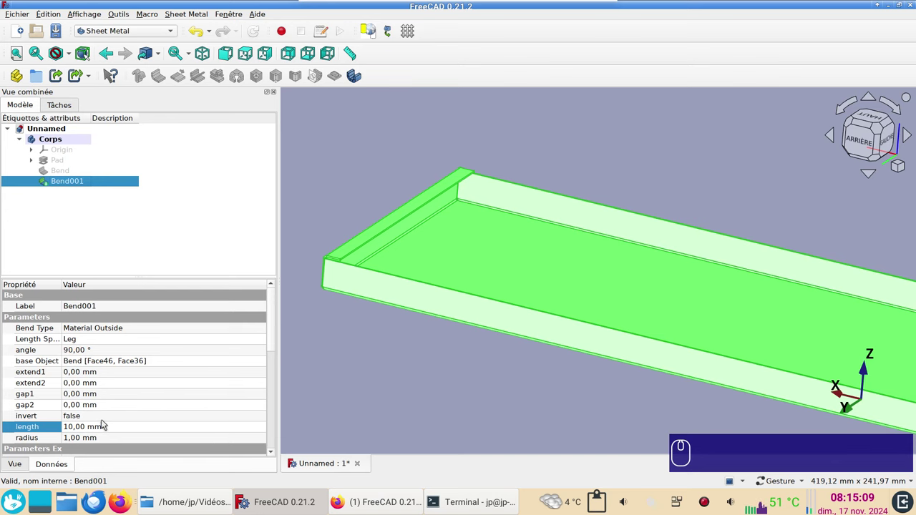
{"action": "left_click", "coordinate": [101, 415]}
{"action": "left_click", "coordinate": [105, 420]}
{"action": "left_click", "coordinate": [102, 428]}
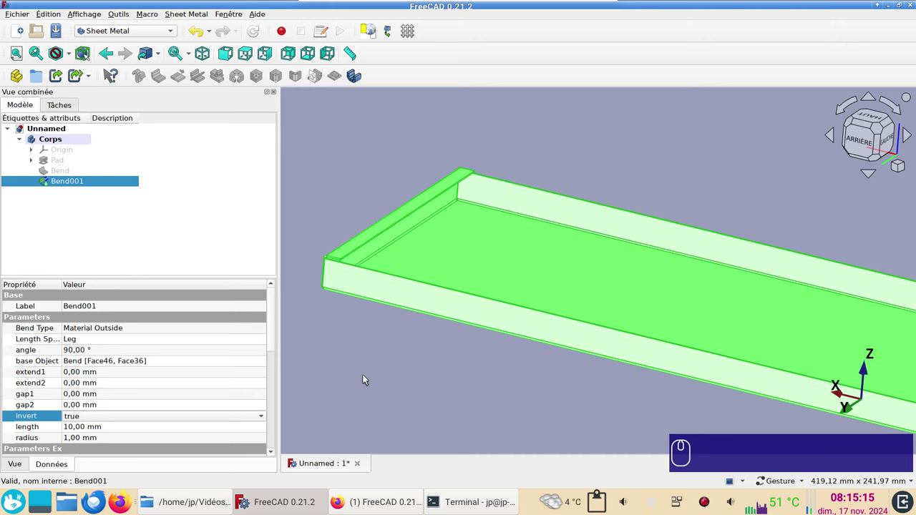
{"action": "left_click", "coordinate": [367, 378]}
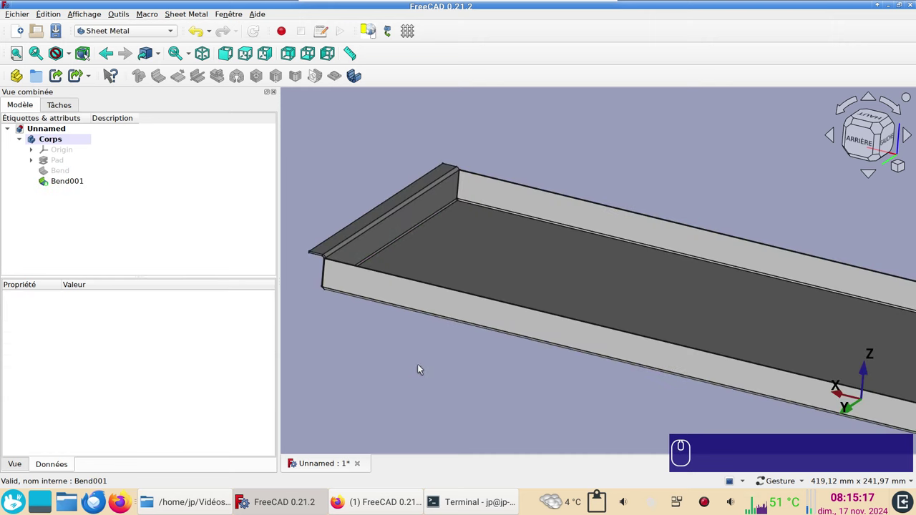
{"action": "scroll", "scroll_direction": "up", "scroll_amount": 3}
{"action": "scroll", "scroll_direction": "down", "scroll_amount": 3}
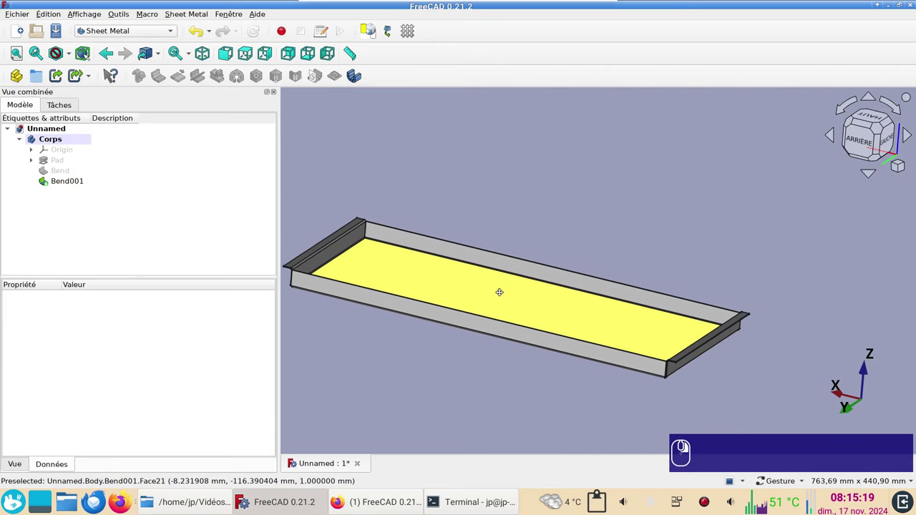
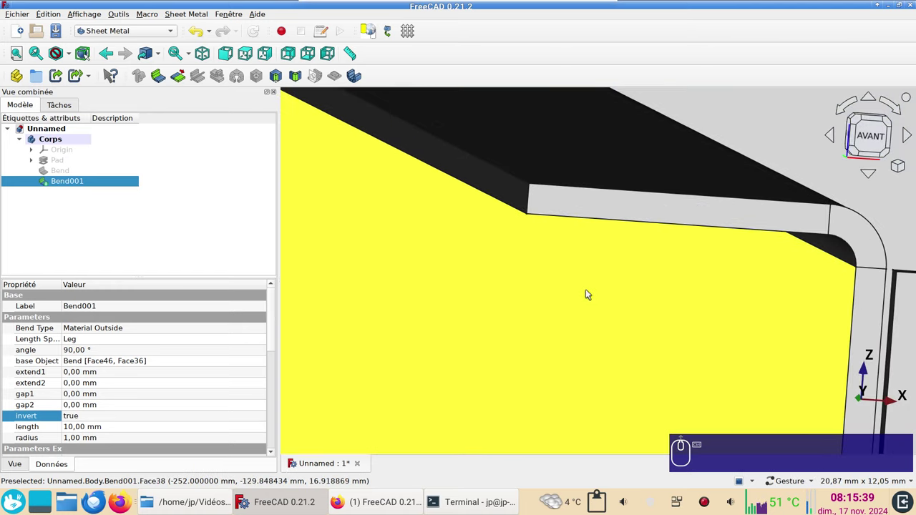
- Zoom in on the flange and select its corner edges
{"action": "left_click", "coordinate": [503, 152]}
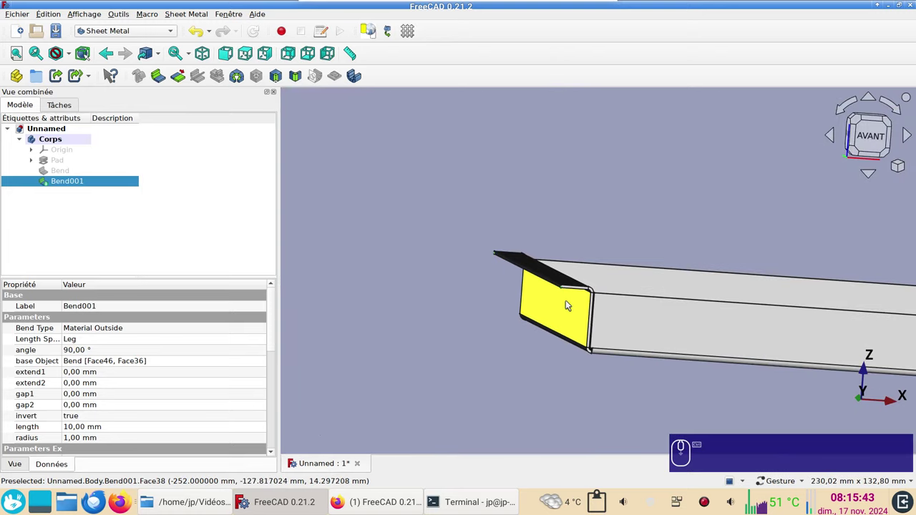
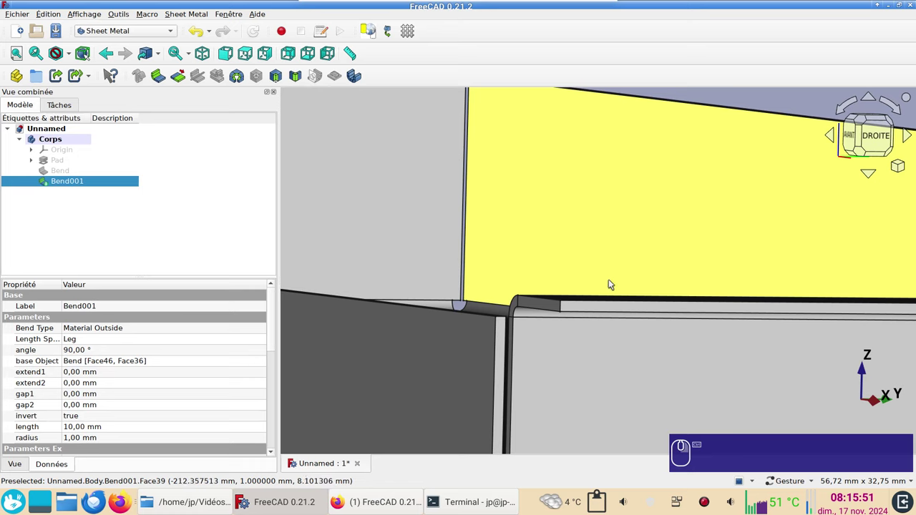
{"action": "scroll", "scroll_direction": "up", "scroll_amount": 3}
{"action": "left_click", "coordinate": [559, 266]}
{"action": "scroll", "scroll_direction": "down", "scroll_amount": 3}
{"action": "left_click_drag", "start_coordinate": [792, 370], "coordinate": [723, 318]}
{"action": "scroll", "scroll_direction": "up", "scroll_amount": 3}
{"action": "left_click", "coordinate": [595, 268]}
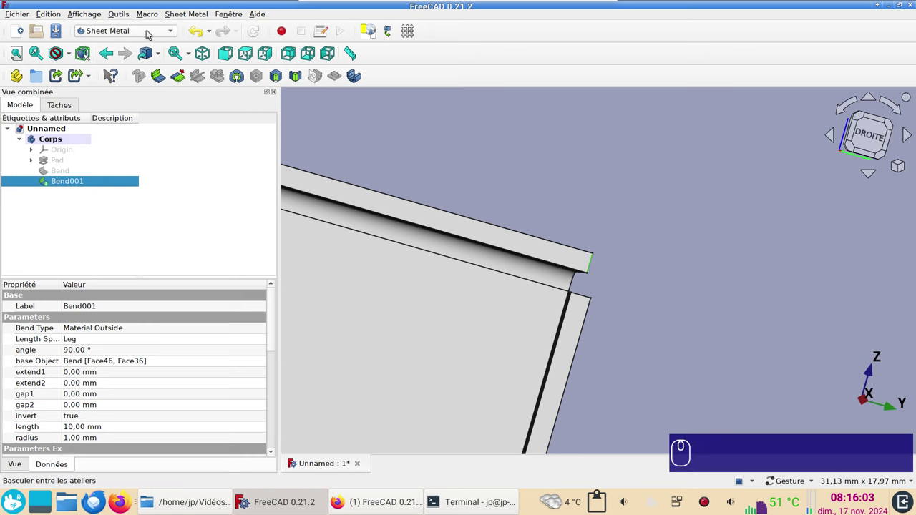
- Switch to Part Design and start a 1 mm fillet on the selected lip corner edges
{"action": "left_click", "coordinate": [146, 30]}
{"action": "left_click", "coordinate": [101, 131]}
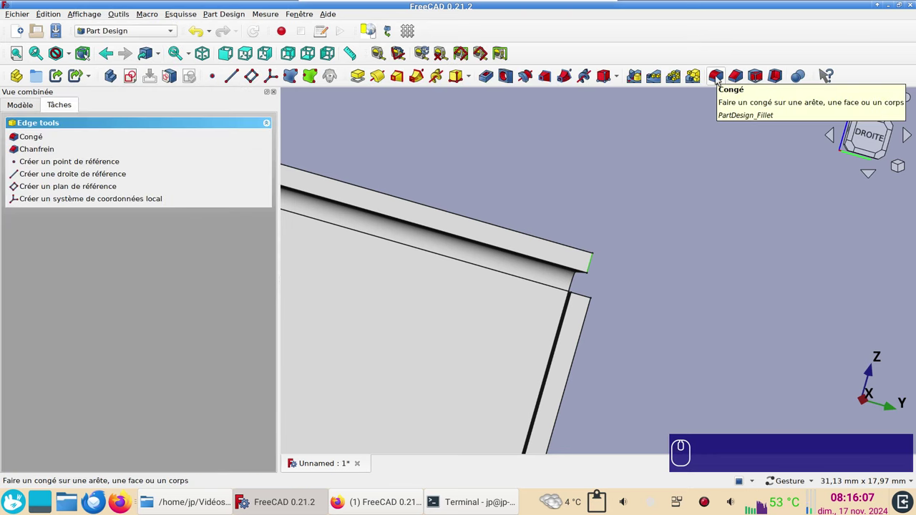
{"action": "left_click", "coordinate": [720, 79]}
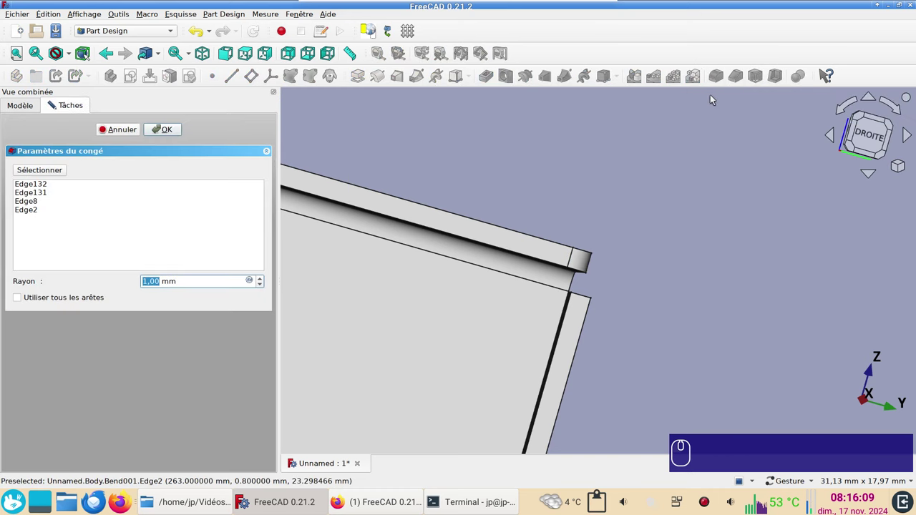
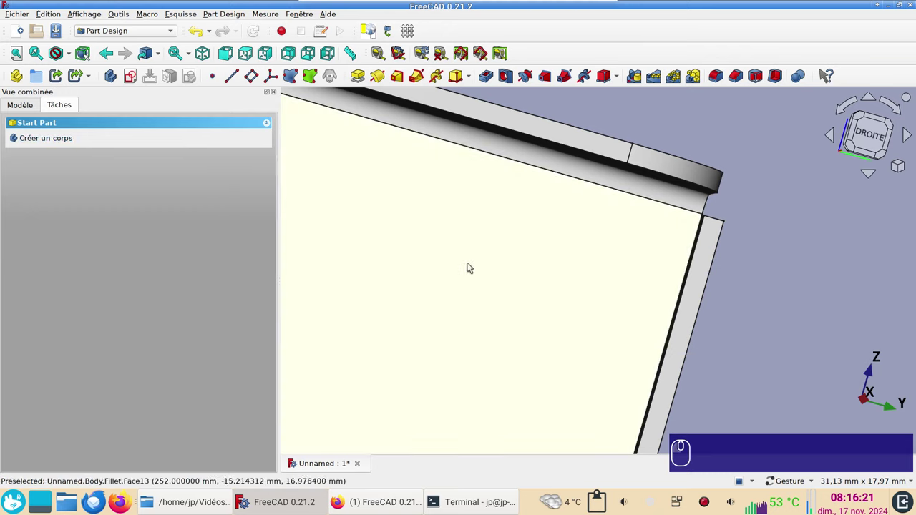
{"action": "scroll", "scroll_direction": "down", "scroll_amount": 3}
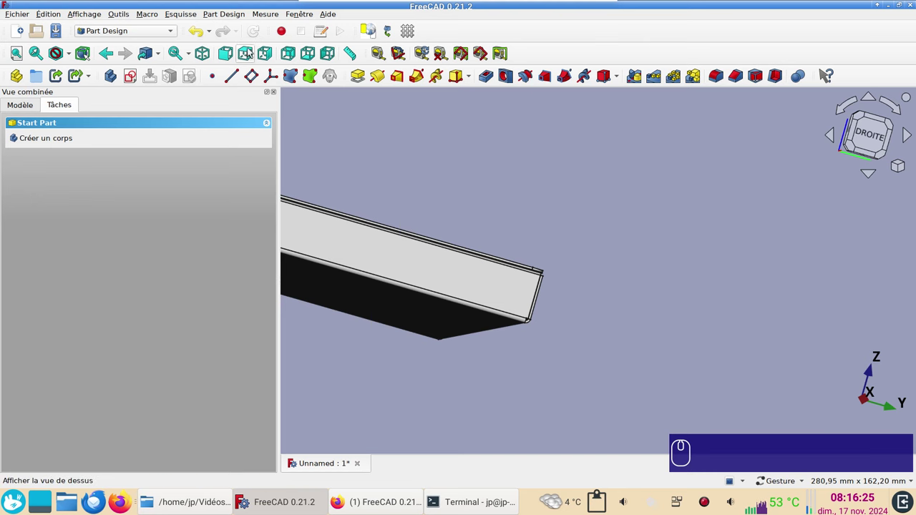
{"action": "left_click", "coordinate": [251, 55]}
{"action": "scroll", "scroll_direction": "down", "scroll_amount": 3}
{"action": "left_click", "coordinate": [633, 280]}
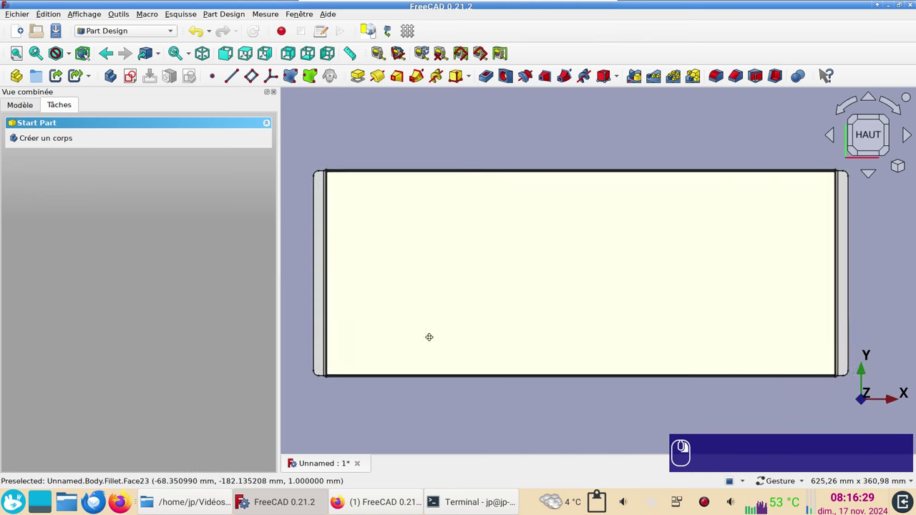
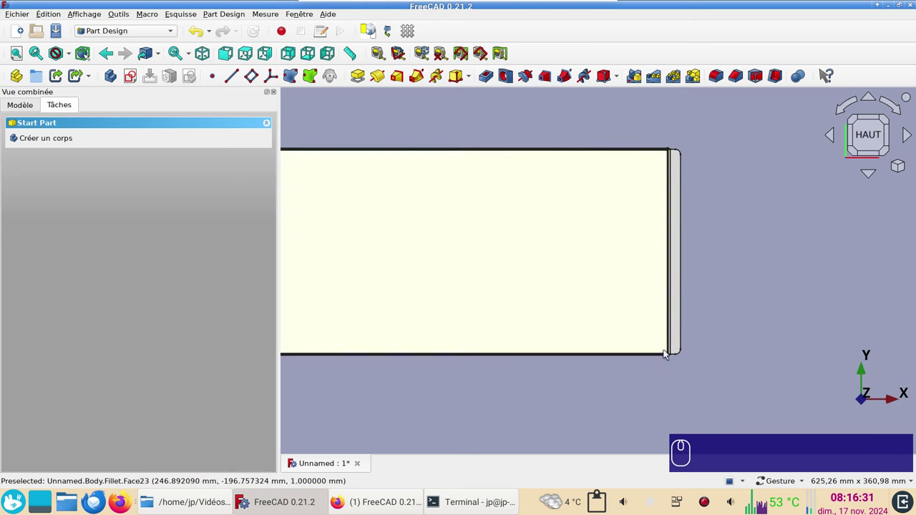
{"action": "left_click_drag", "start_coordinate": [636, 390], "coordinate": [719, 321]}
{"action": "right_click", "coordinate": [734, 290]}
{"action": "right_click", "coordinate": [501, 164]}
{"action": "left_click", "coordinate": [546, 148]}
{"action": "left_click_drag", "start_coordinate": [545, 148], "coordinate": [587, 377]}
{"action": "left_click_drag", "start_coordinate": [587, 378], "coordinate": [537, 358]}
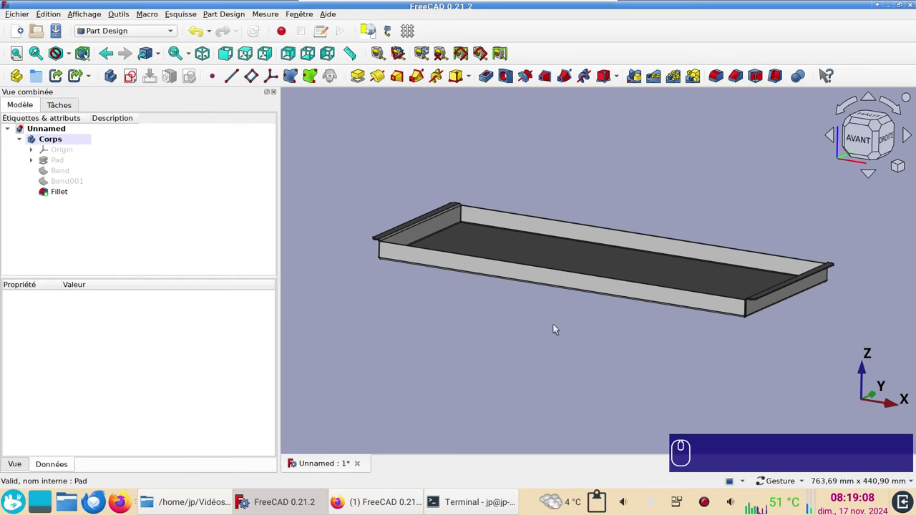
{"action": "scroll", "scroll_direction": "down", "scroll_amount": 3}
{"action": "left_click_drag", "start_coordinate": [548, 366], "coordinate": [644, 206]}
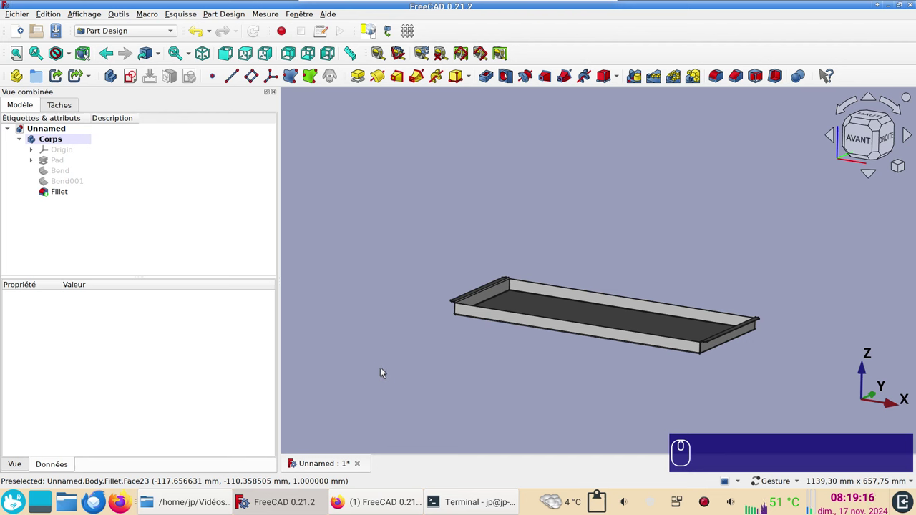
{"action": "type", "text": "ac"}
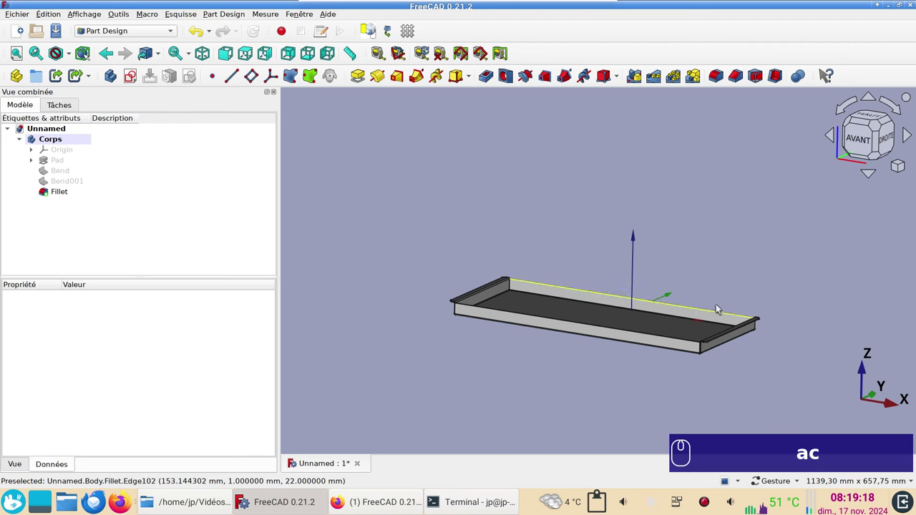
{"action": "left_click_drag", "start_coordinate": [721, 250], "coordinate": [593, 345]}
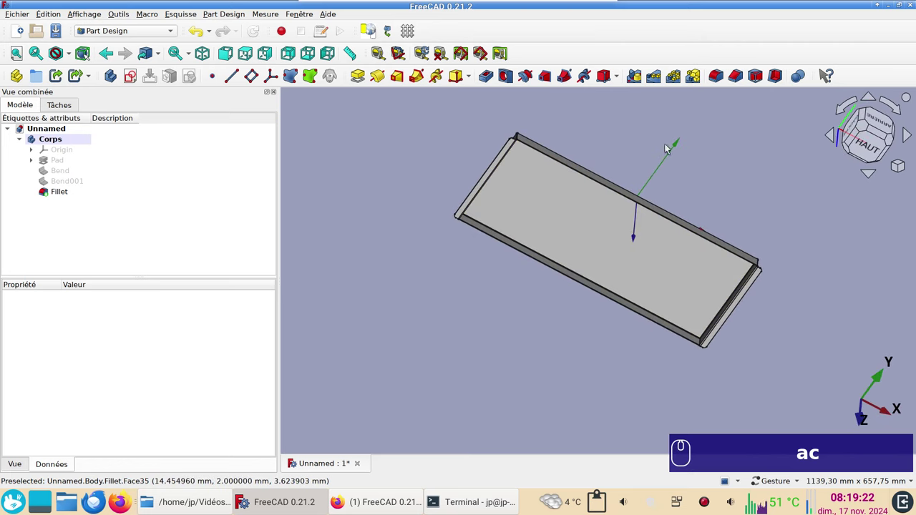
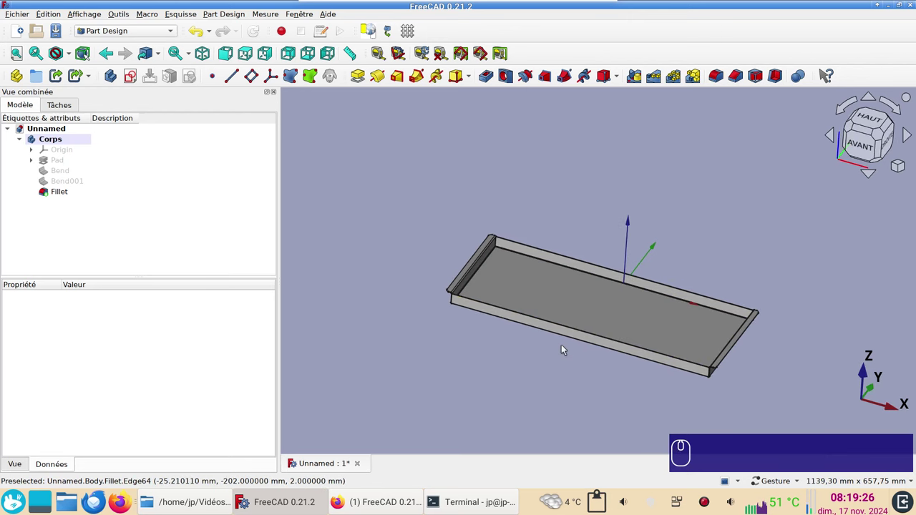
{"action": "left_click", "coordinate": [552, 373]}
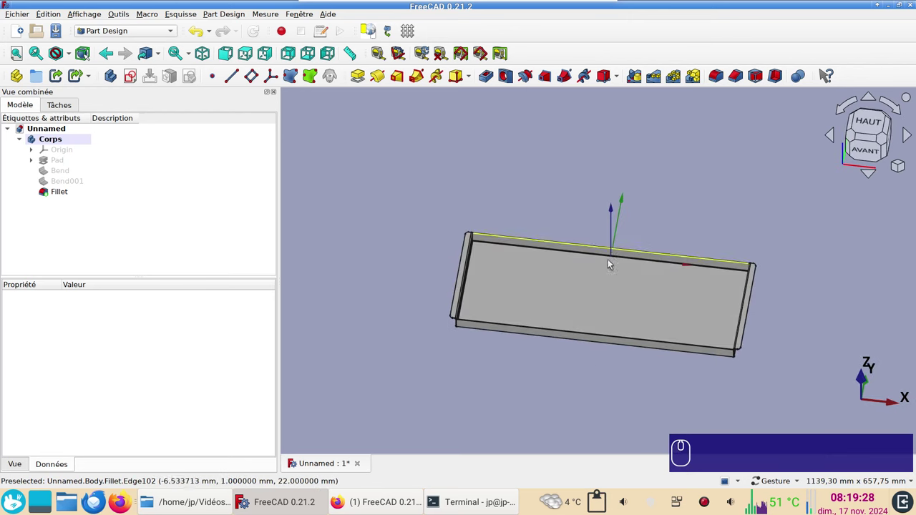
{"action": "scroll", "scroll_direction": "up", "scroll_amount": 3}
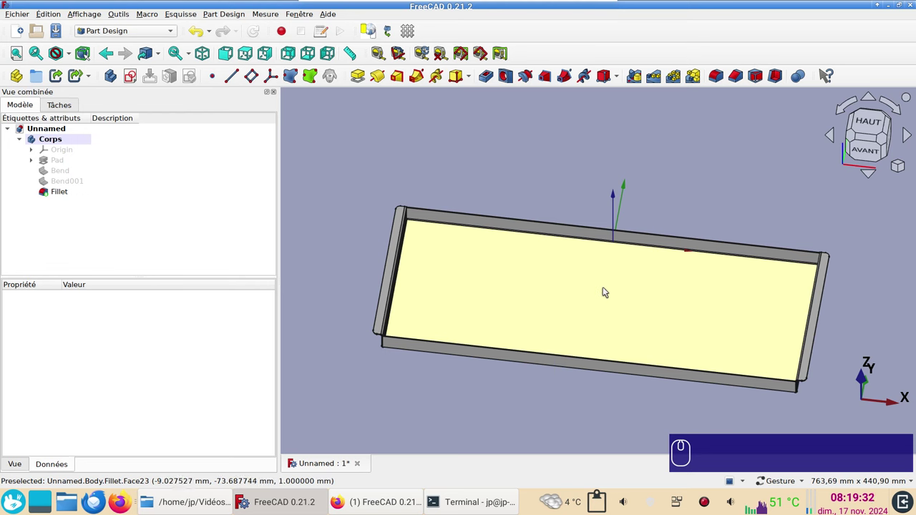
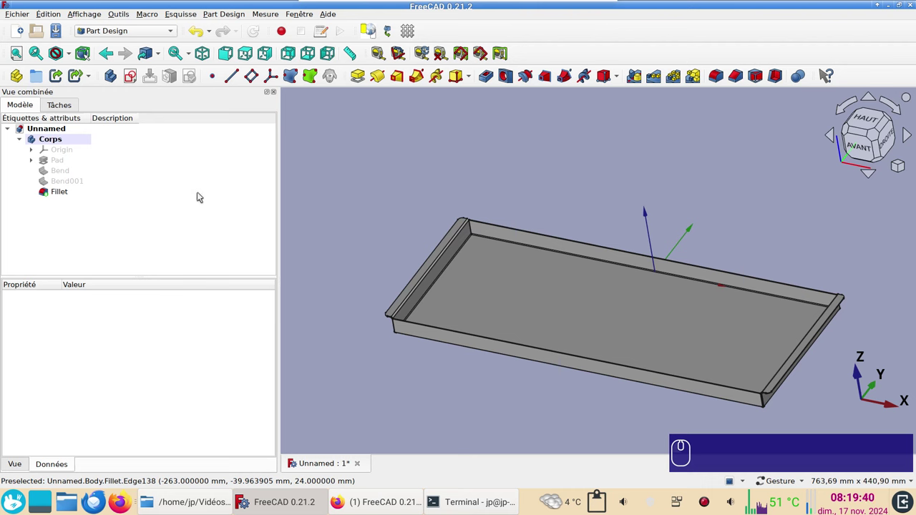
{"action": "left_click", "coordinate": [611, 316]}
{"action": "left_click", "coordinate": [866, 137]}
{"action": "left_click", "coordinate": [748, 204]}
{"action": "scroll", "scroll_direction": "up", "scroll_amount": 3}
{"action": "right_click", "coordinate": [604, 217]}
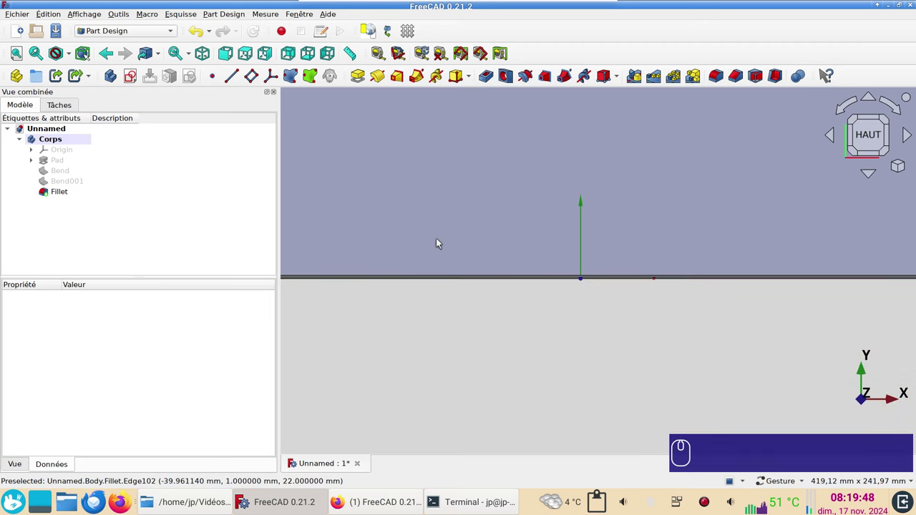
{"action": "scroll", "scroll_direction": "down", "scroll_amount": 3}
- Browse the context actions of the Corps body in the model tree without changing anything
{"action": "left_click", "coordinate": [564, 335]}
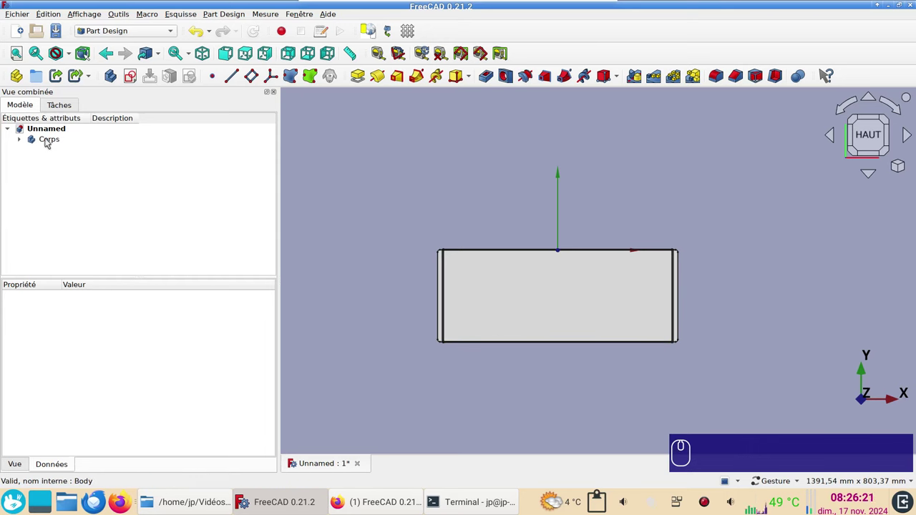
{"action": "left_click", "coordinate": [44, 140]}
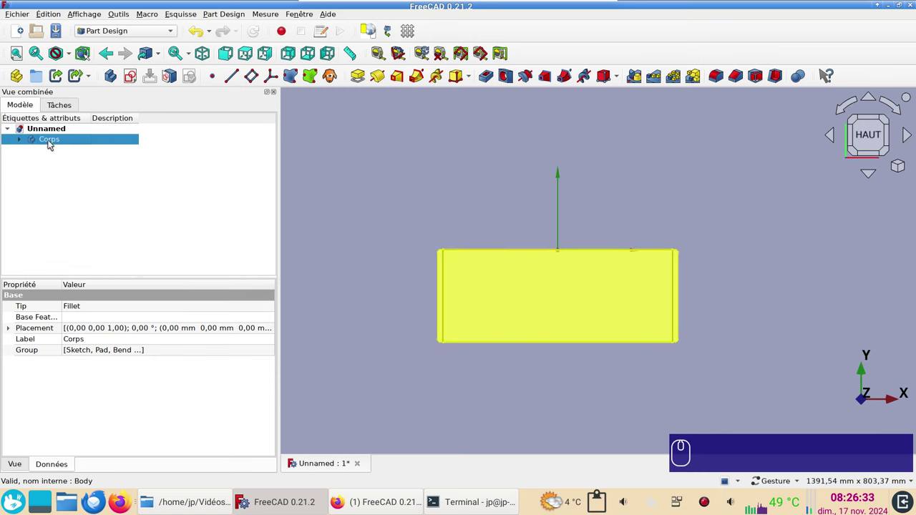
{"action": "left_click", "coordinate": [52, 143]}
{"action": "right_click", "coordinate": [52, 143]}
{"action": "left_click", "coordinate": [71, 141]}
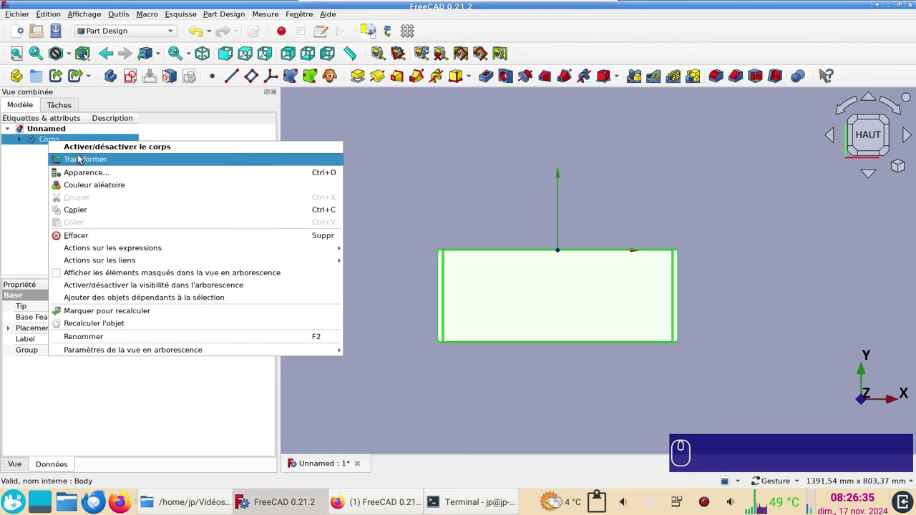
{"action": "left_click", "coordinate": [26, 198]}
{"action": "right_click", "coordinate": [26, 198]}
{"action": "left_click", "coordinate": [41, 195]}
{"action": "right_click", "coordinate": [40, 195]}
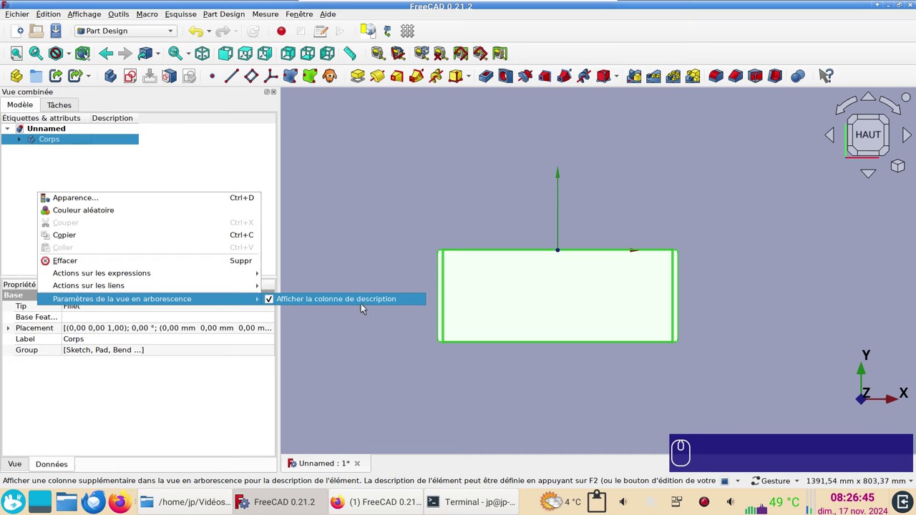
{"action": "left_click", "coordinate": [192, 173]}
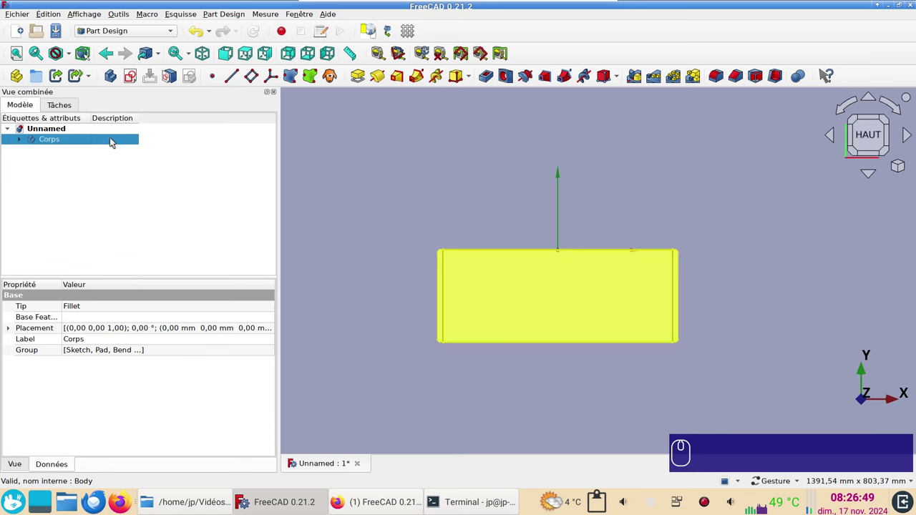
- Set the Description of the Corps body to 'etagere'
{"action": "left_click", "coordinate": [110, 137]}
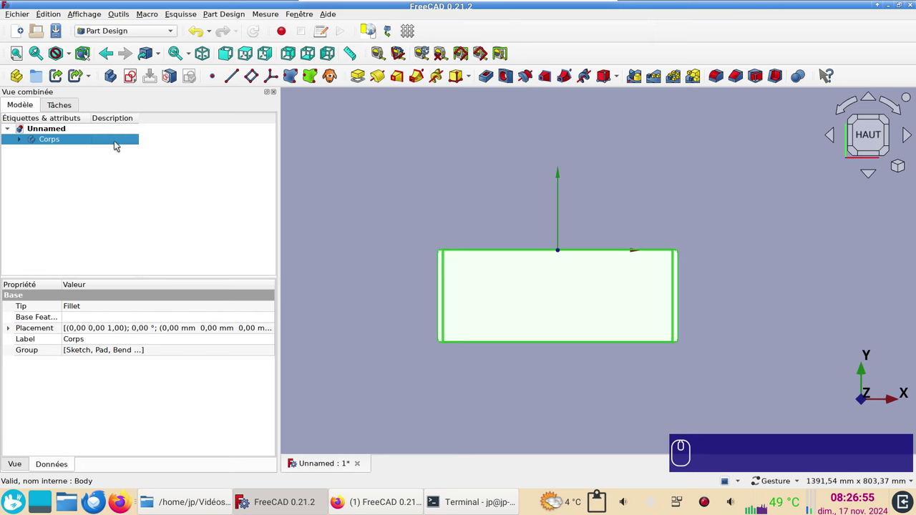
{"action": "left_click", "coordinate": [114, 139]}
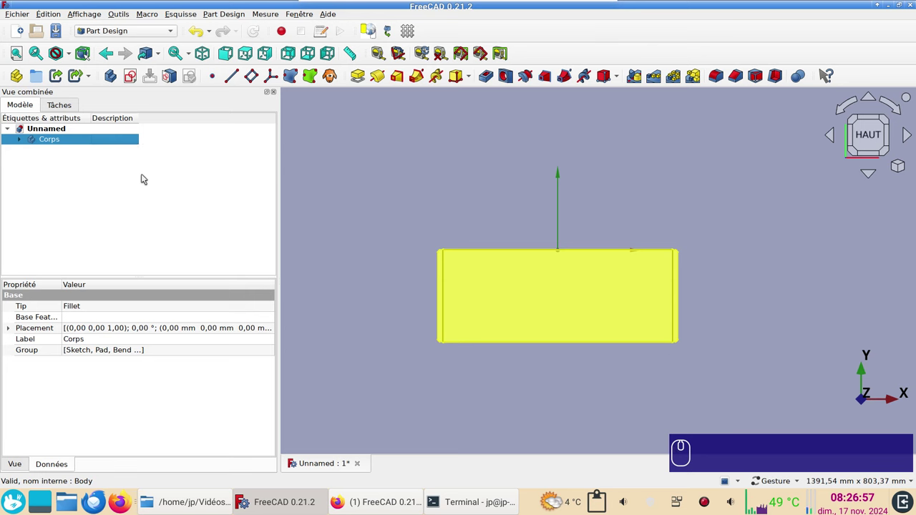
{"action": "key", "text": "F2"}
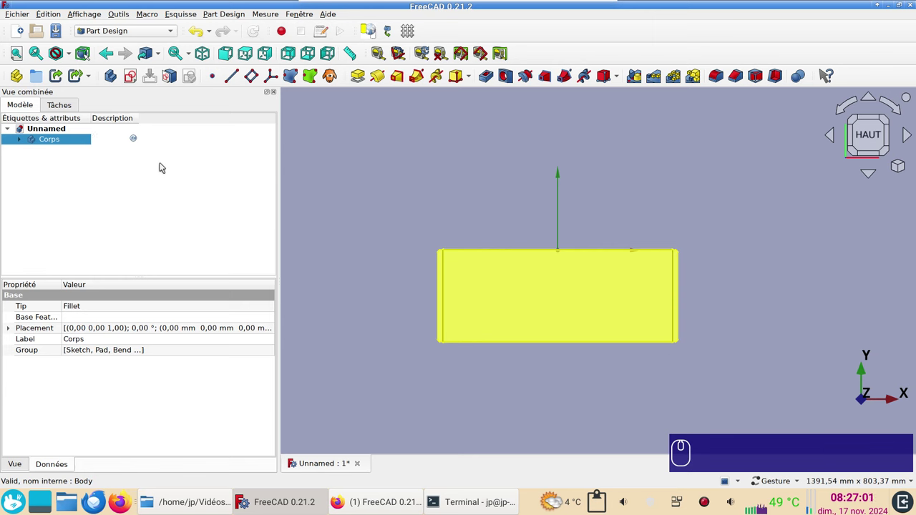
{"action": "type", "text": "etagere"}
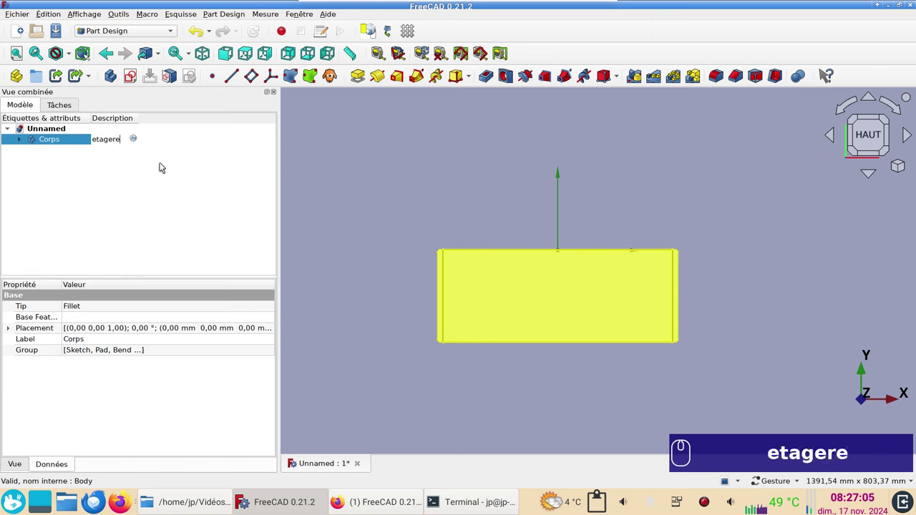
{"action": "key", "text": "Return"}
- Create a second body Corps001 and give it the description 'ratelier-g'
{"action": "left_click", "coordinate": [718, 413]}
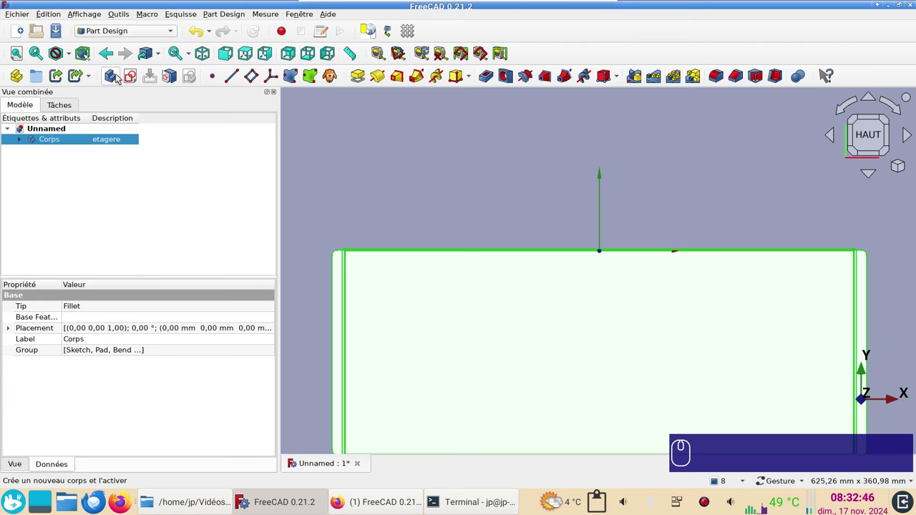
{"action": "left_click", "coordinate": [113, 73]}
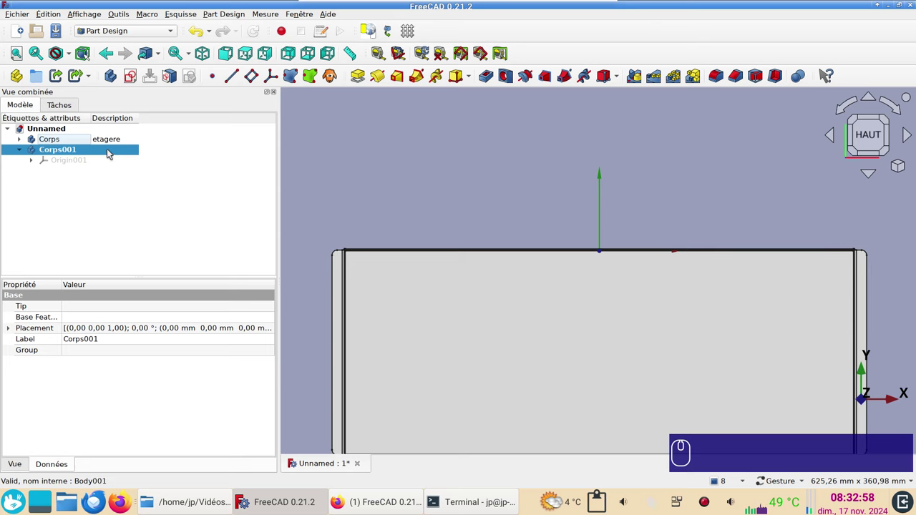
{"action": "left_click", "coordinate": [111, 153]}
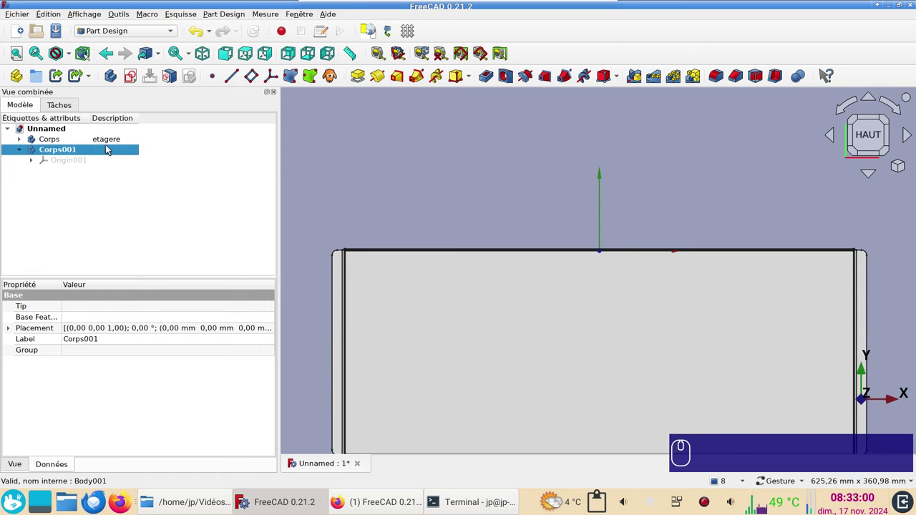
{"action": "key", "text": "F2"}
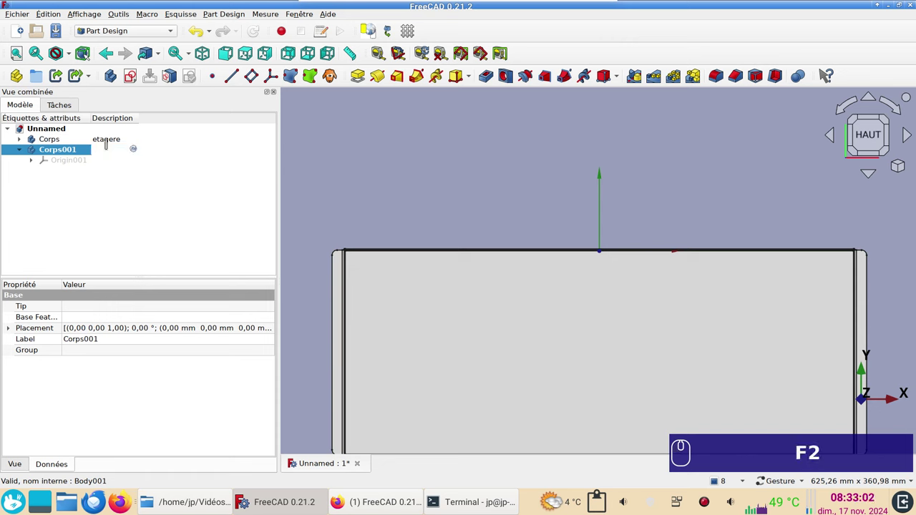
{"action": "type", "text": "ratelier"}
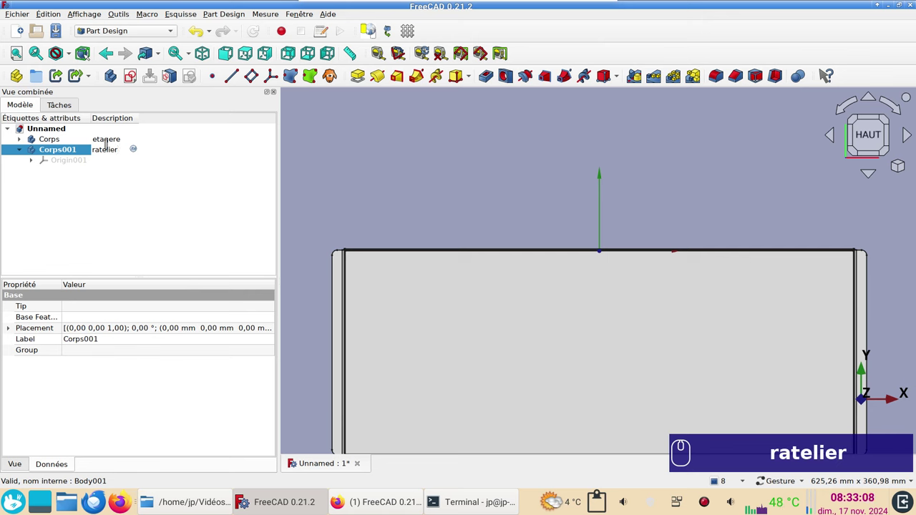
{"action": "type", "text": "-g"}
{"action": "key", "text": "Return"}
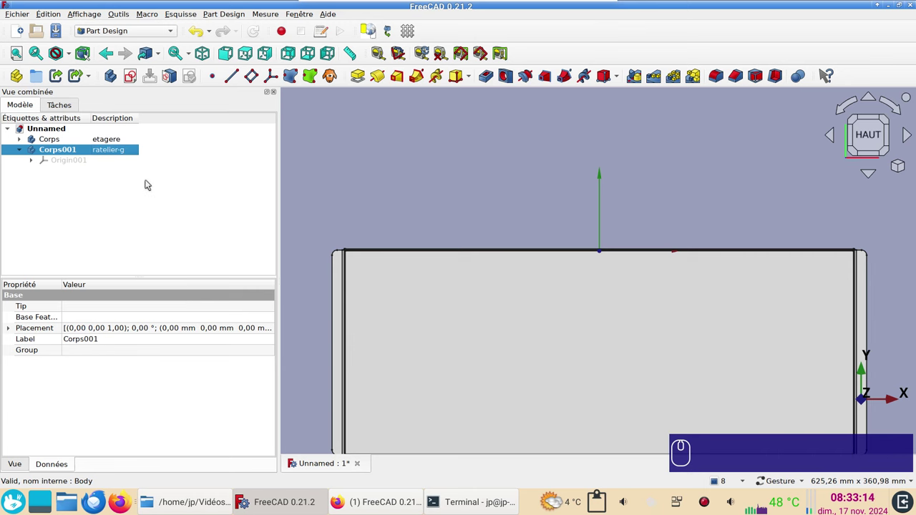
- Hide the etagere body from the 3D view
{"action": "left_click", "coordinate": [67, 141]}
{"action": "key", "text": "space"}
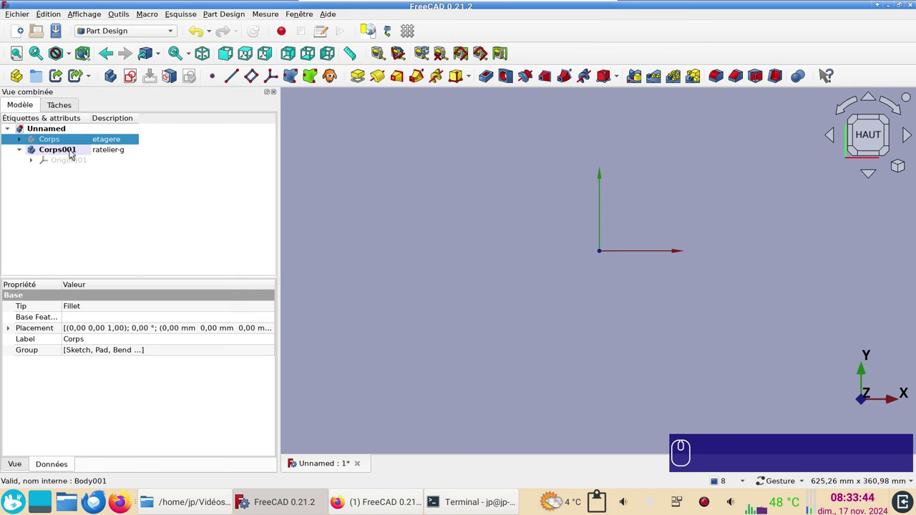
- Create Sketch001 on XY-plane001 of the ratelier-g body and enter the Sketcher
{"action": "left_click", "coordinate": [135, 81]}
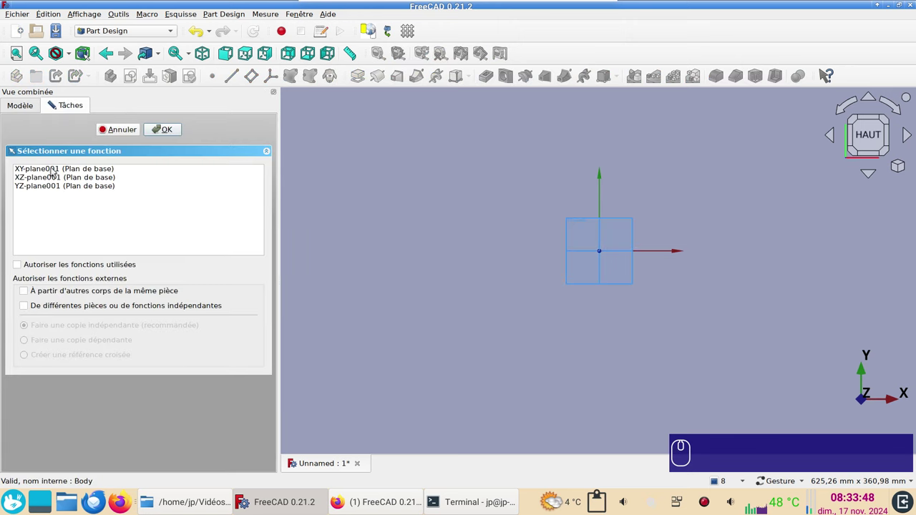
{"action": "left_click", "coordinate": [55, 175]}
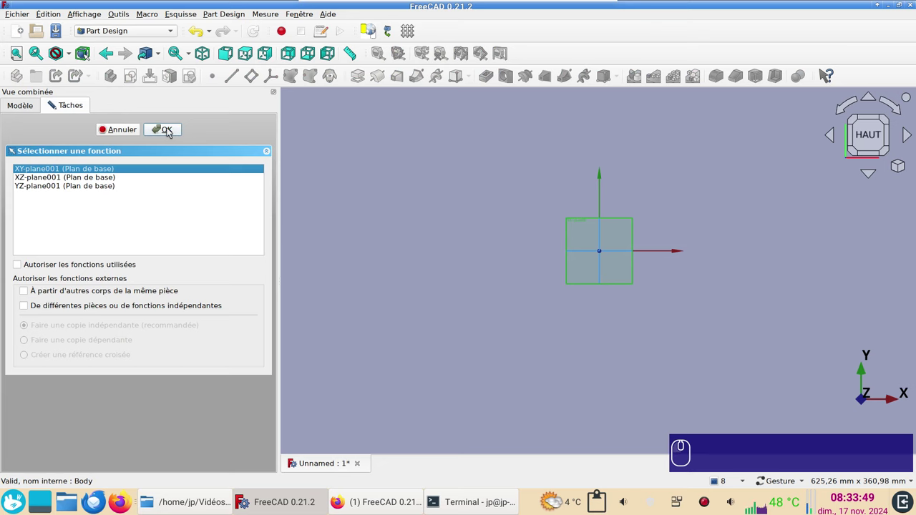
{"action": "left_click", "coordinate": [170, 131]}
{"action": "scroll", "scroll_direction": "up", "scroll_amount": 3}
{"action": "right_click", "coordinate": [527, 266]}
{"action": "left_click_drag", "start_coordinate": [27, 102], "coordinate": [51, 142]}
{"action": "key", "text": "space"}
{"action": "key", "text": "space"}
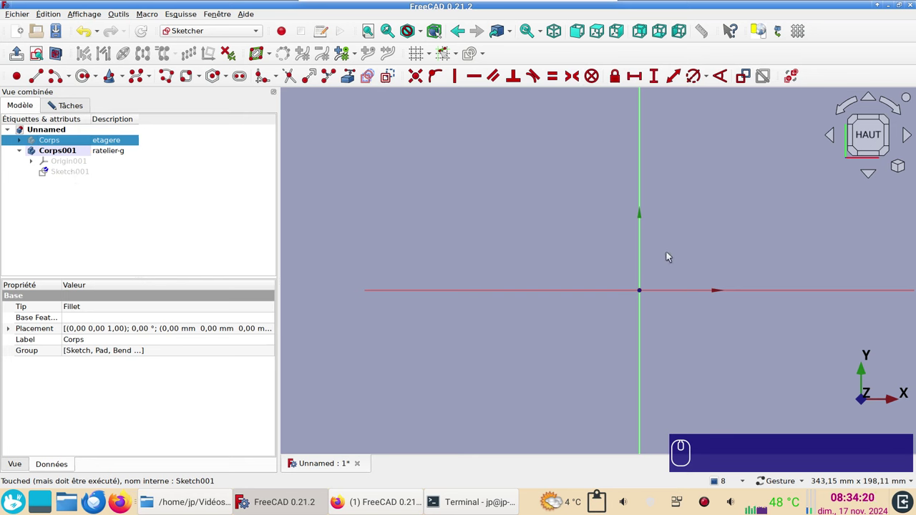
- Draw a rounded rectangle and give its corner arc a 1.5 mm radius
{"action": "left_click", "coordinate": [204, 78]}
{"action": "middle_click", "coordinate": [204, 78]}
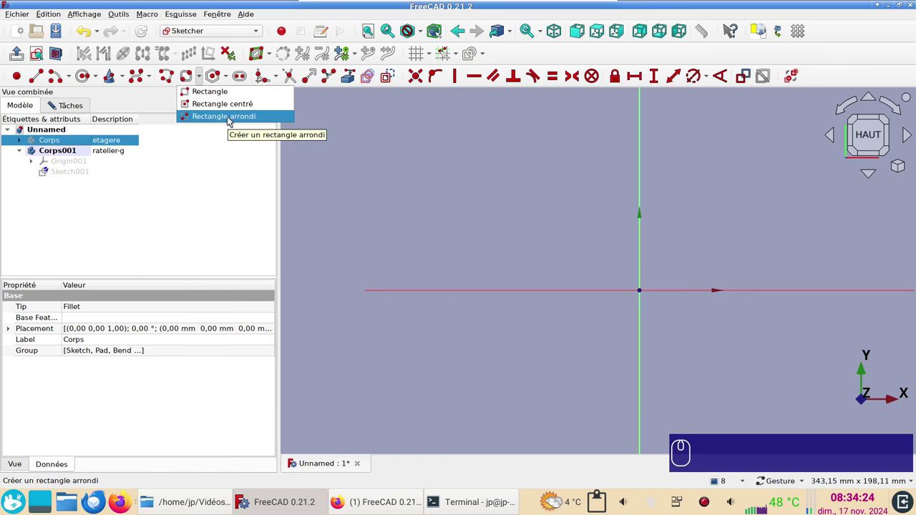
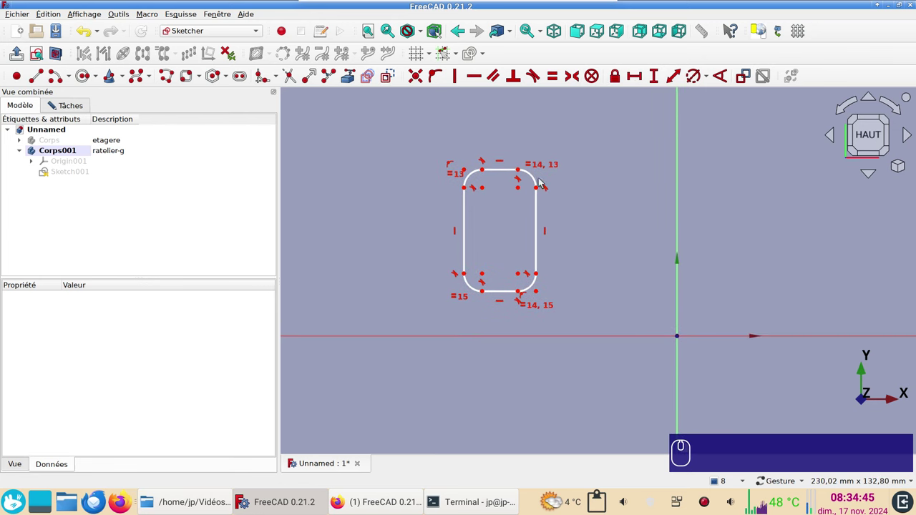
{"action": "left_click", "coordinate": [540, 184]}
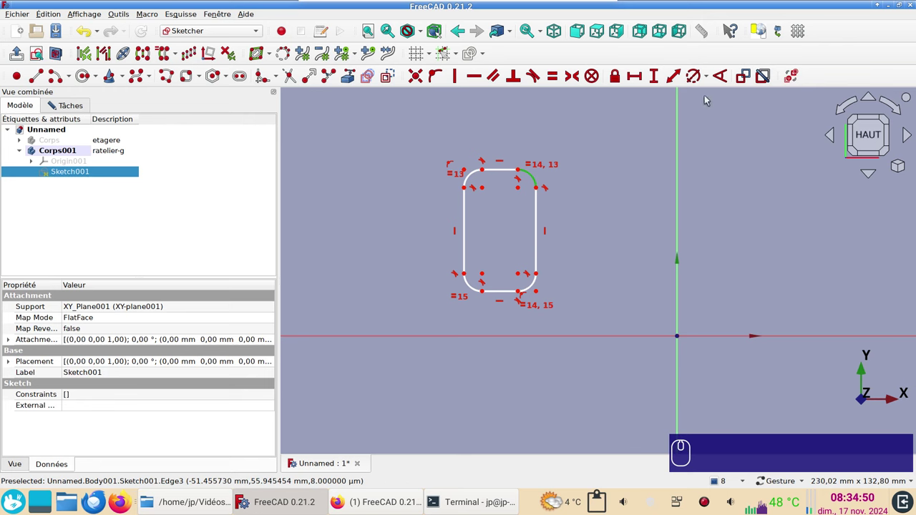
{"action": "key", "text": "r"}
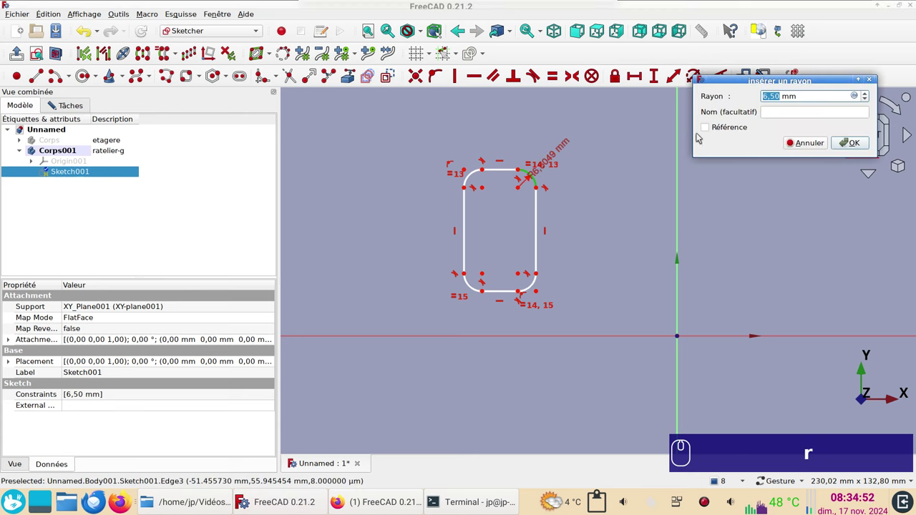
{"action": "key", "text": "KP_1"}
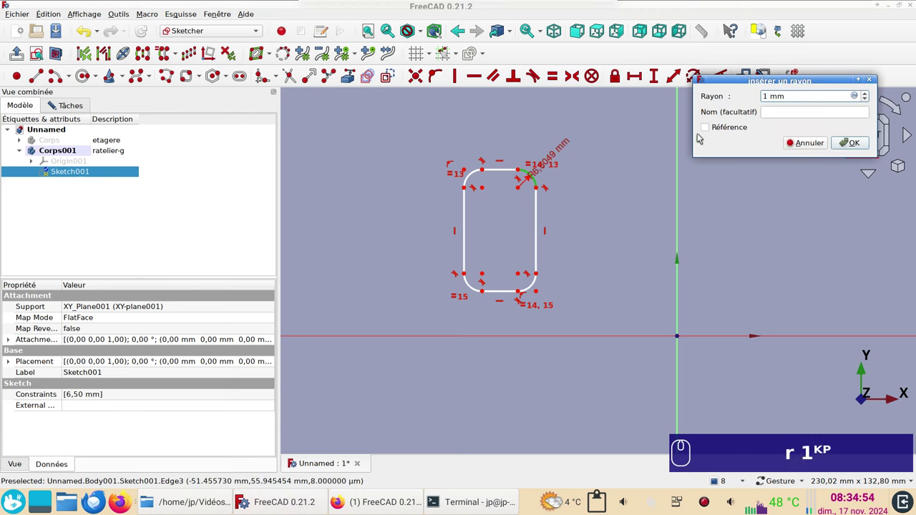
{"action": "key", "text": "."}
{"action": "key", "text": "KP_5"}
{"action": "key", "text": "Return"}
{"action": "type", "text": "r"}
{"action": "key", "text": "KP_1"}
{"action": "type", "text": "."}
{"action": "key", "text": "KP_5"}
{"action": "key", "text": "Return"}
{"action": "scroll", "scroll_direction": "up", "scroll_amount": 3}
{"action": "left_click", "coordinate": [515, 184]}
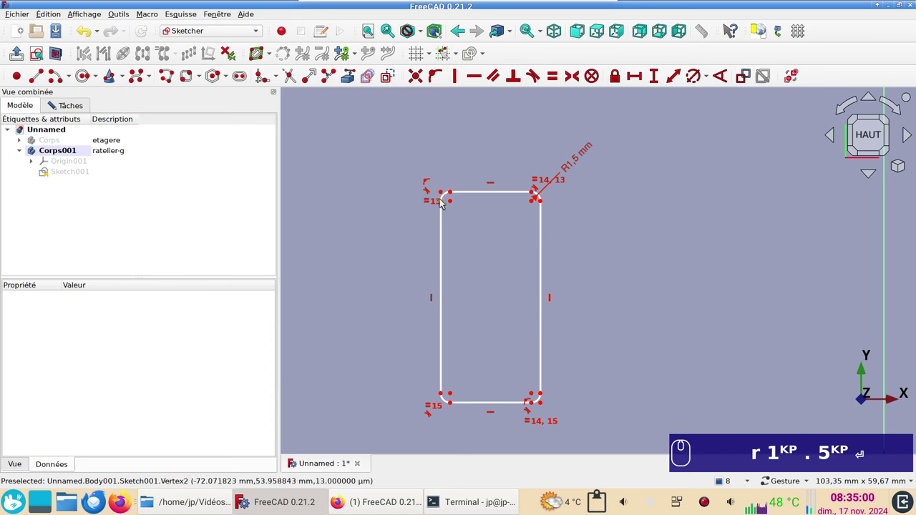
- Set the rectangle 20 mm wide and make its top and left edges equal length
{"action": "left_click", "coordinate": [444, 204]}
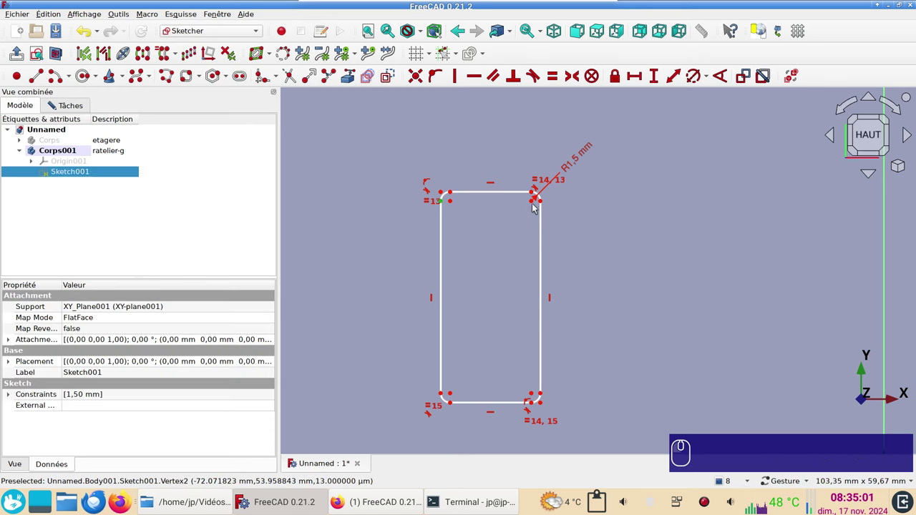
{"action": "left_click", "coordinate": [544, 205]}
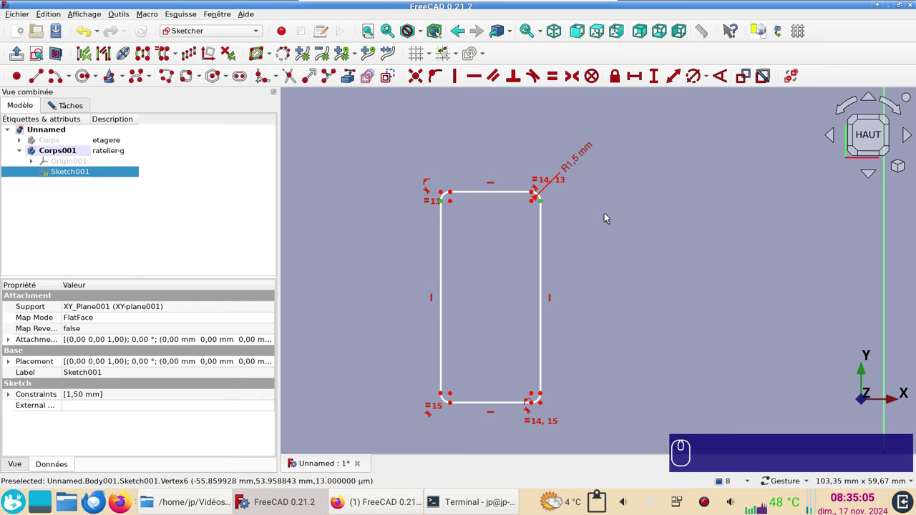
{"action": "key", "text": "i"}
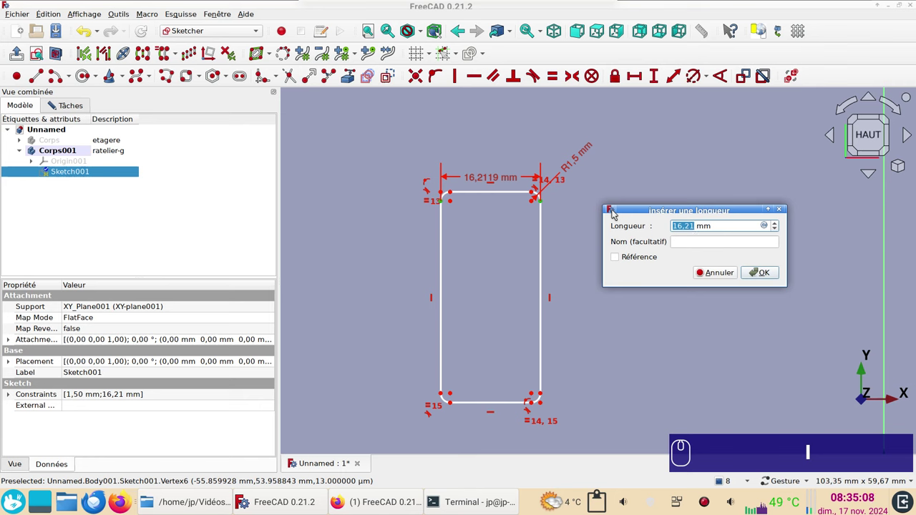
{"action": "key", "text": "KP_2"}
{"action": "key", "text": "KP_0"}
{"action": "key", "text": "Return"}
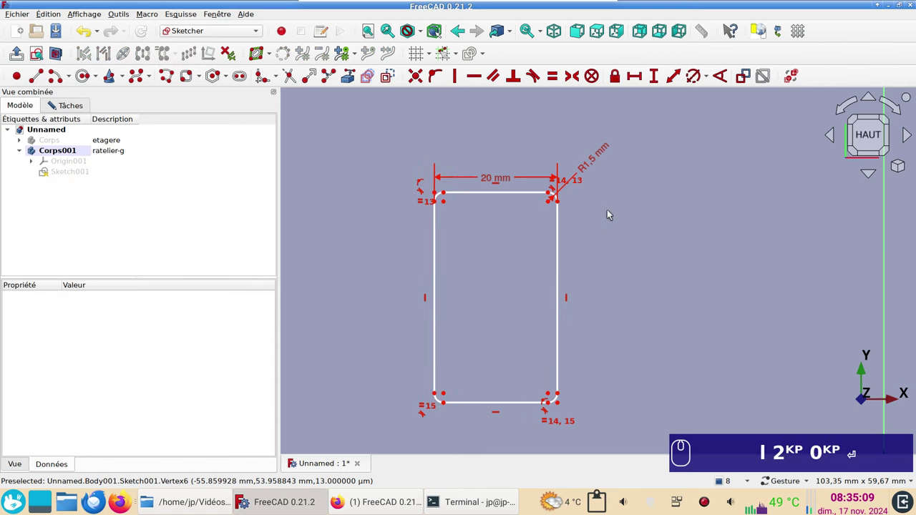
{"action": "left_click", "coordinate": [496, 191]}
{"action": "left_click", "coordinate": [439, 243]}
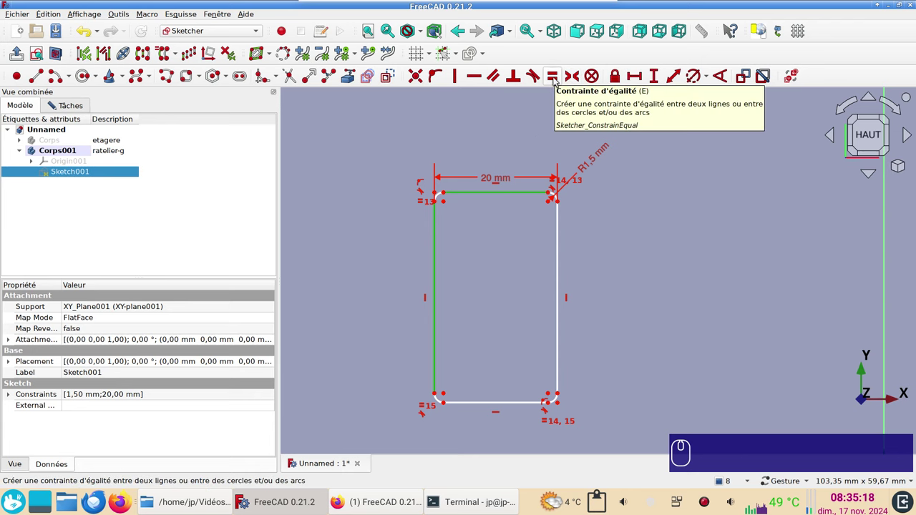
{"action": "key", "text": "e"}
{"action": "left_click", "coordinate": [559, 82]}
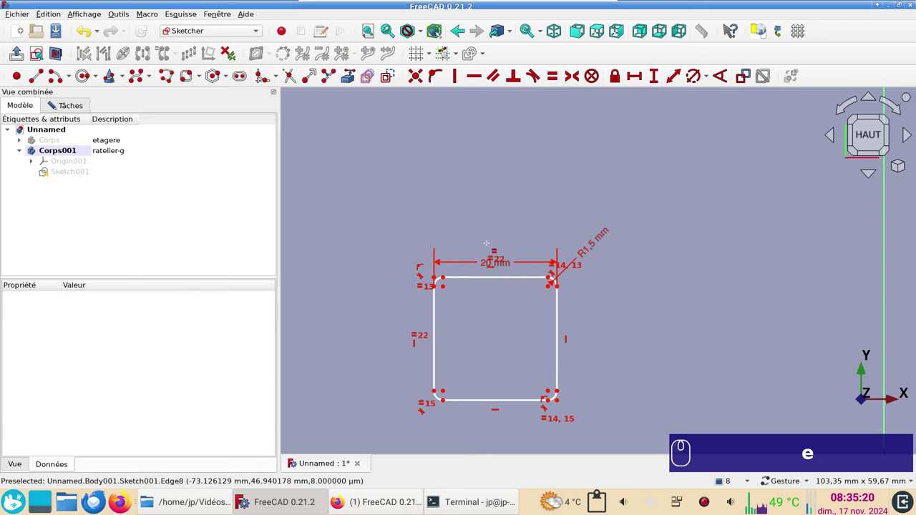
{"action": "scroll", "scroll_direction": "up", "scroll_amount": 3}
{"action": "scroll", "scroll_direction": "down", "scroll_amount": 3}
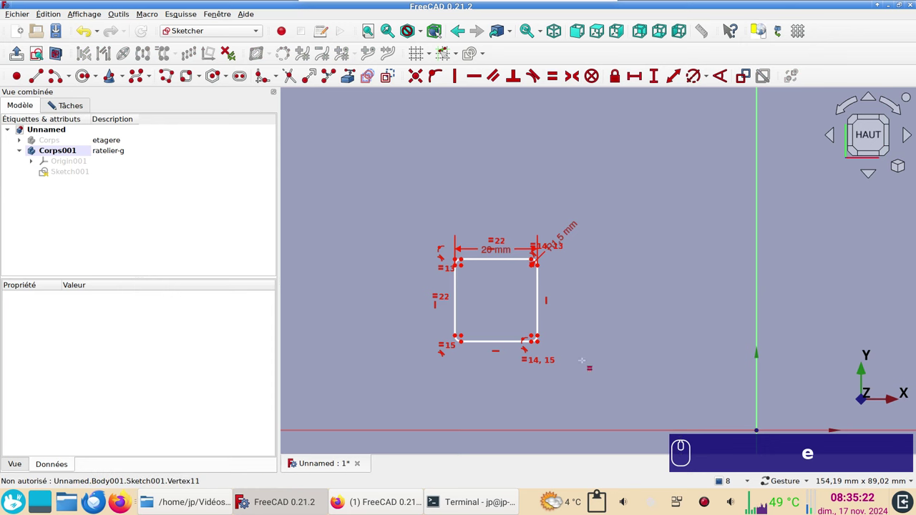
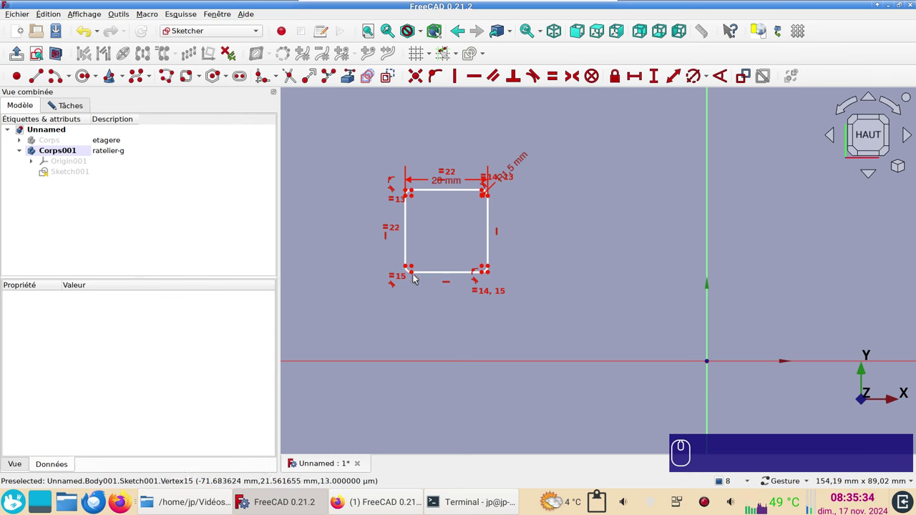
- Make the bottom corners symmetric about the origin, fully constraining the profile
{"action": "left_click", "coordinate": [416, 275]}
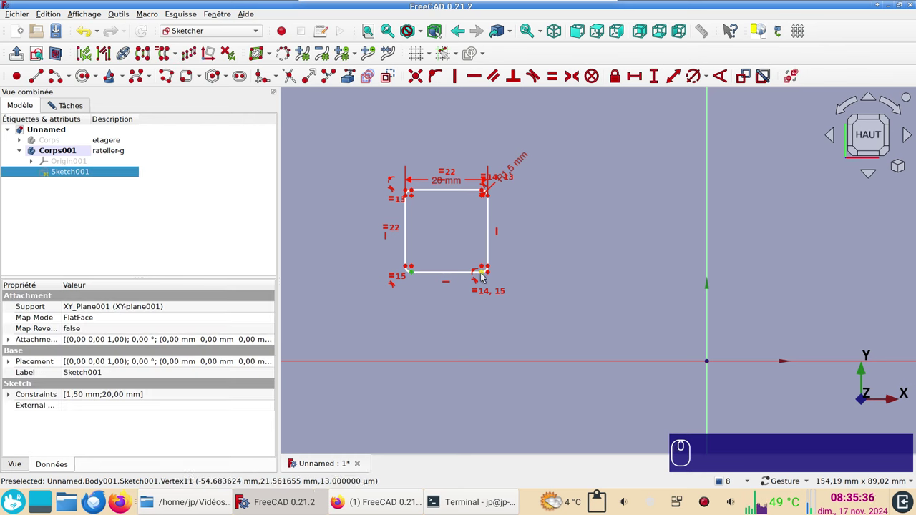
{"action": "scroll", "scroll_direction": "up", "scroll_amount": 3}
{"action": "scroll", "scroll_direction": "up", "scroll_amount": 3}
{"action": "left_click", "coordinate": [541, 261]}
{"action": "scroll", "scroll_direction": "down", "scroll_amount": 3}
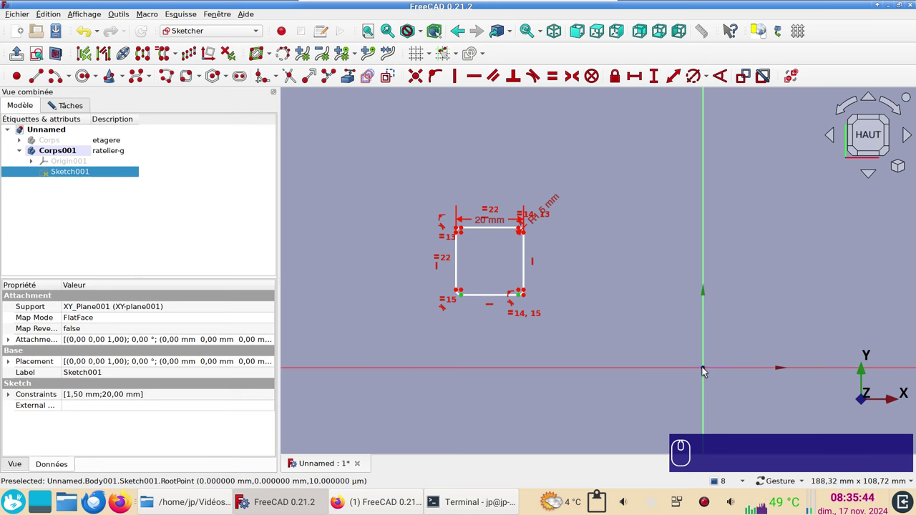
{"action": "left_click", "coordinate": [708, 372]}
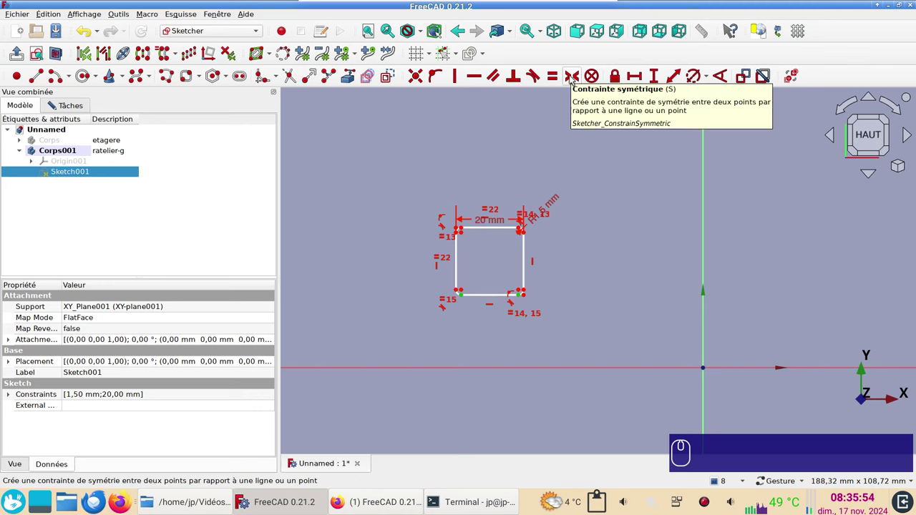
{"action": "left_click", "coordinate": [569, 73]}
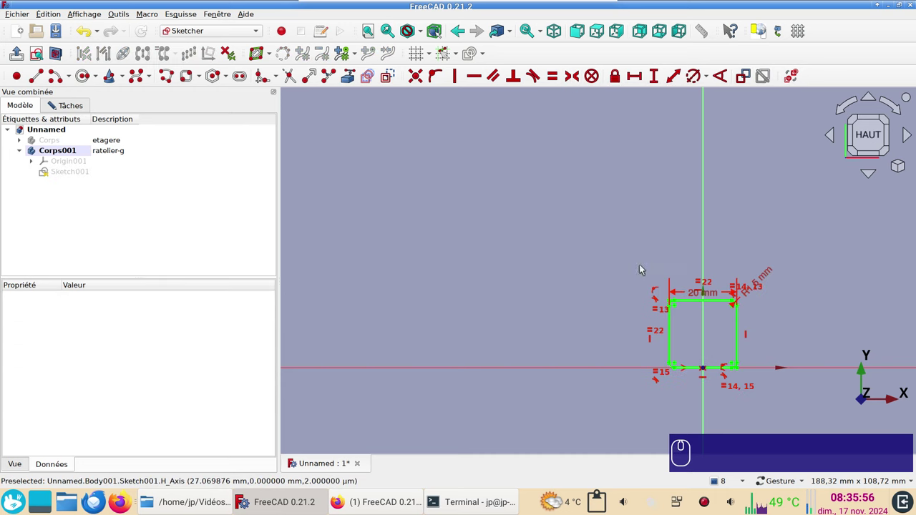
{"action": "scroll", "scroll_direction": "up", "scroll_amount": 3}
{"action": "right_click", "coordinate": [725, 329]}
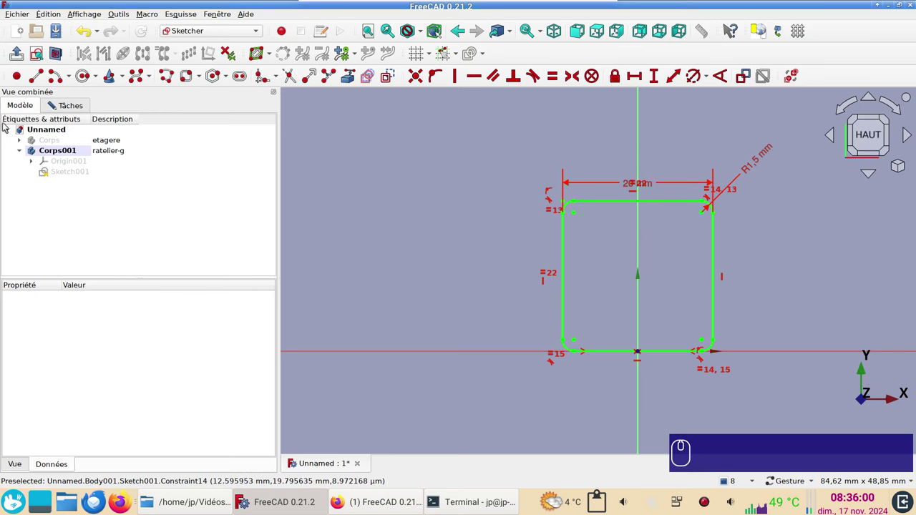
{"action": "left_click", "coordinate": [57, 102]}
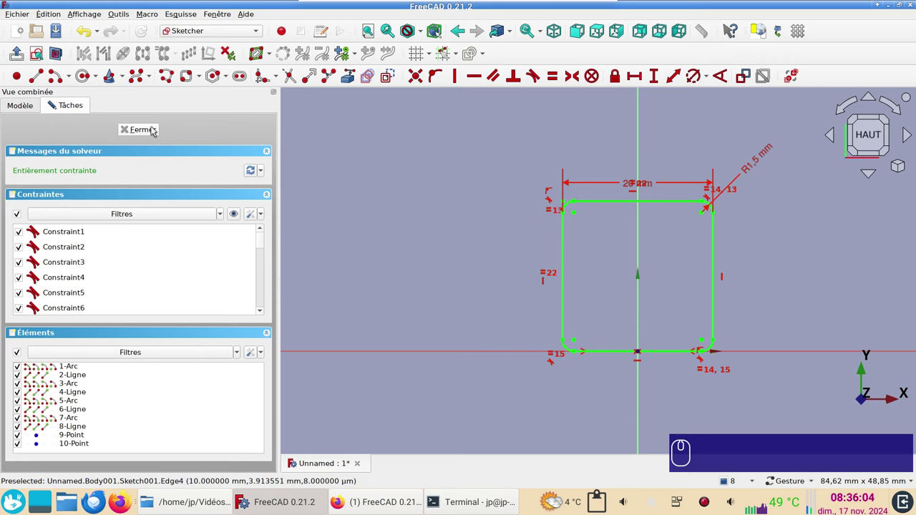
- Close the sketch, go to isometric view and show the etagere body again
{"action": "left_click", "coordinate": [151, 125]}
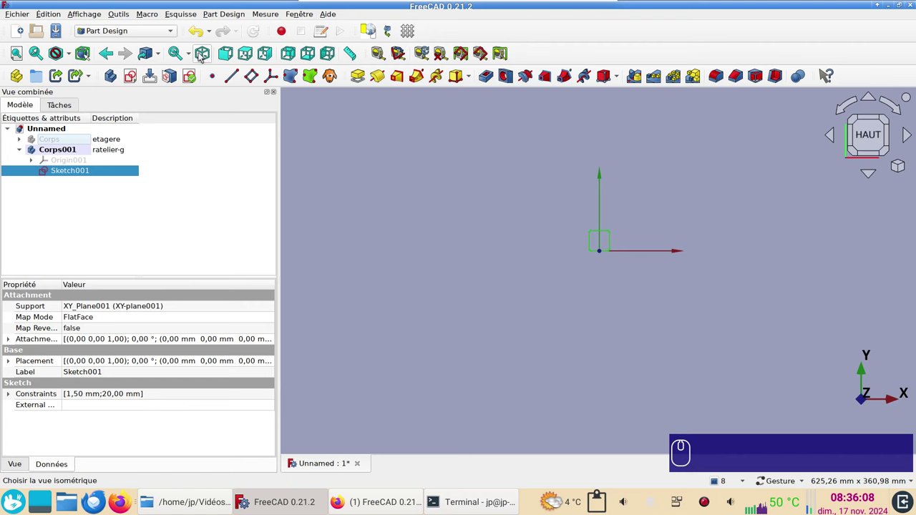
{"action": "left_click", "coordinate": [198, 52]}
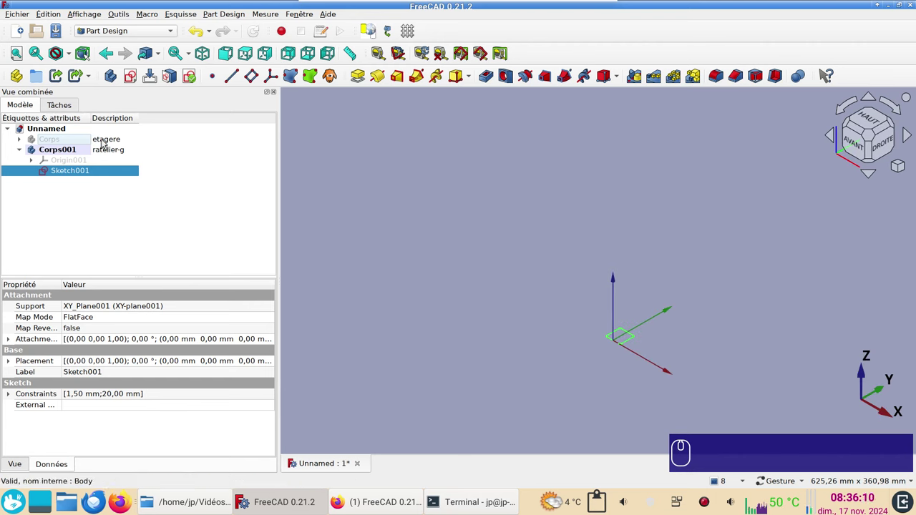
{"action": "left_click", "coordinate": [88, 141]}
{"action": "left_click", "coordinate": [111, 146]}
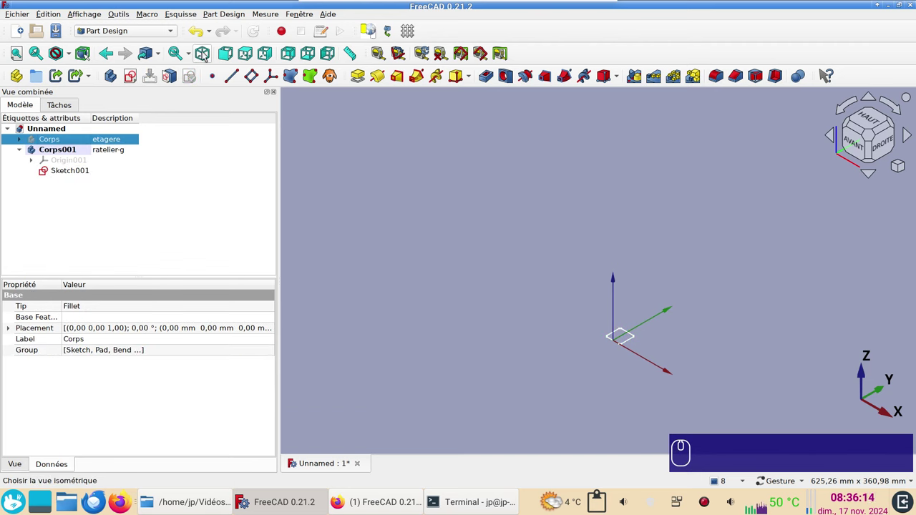
{"action": "key", "text": "space"}
- Select Sketch001 as the profile to extrude
{"action": "left_click", "coordinate": [73, 169]}
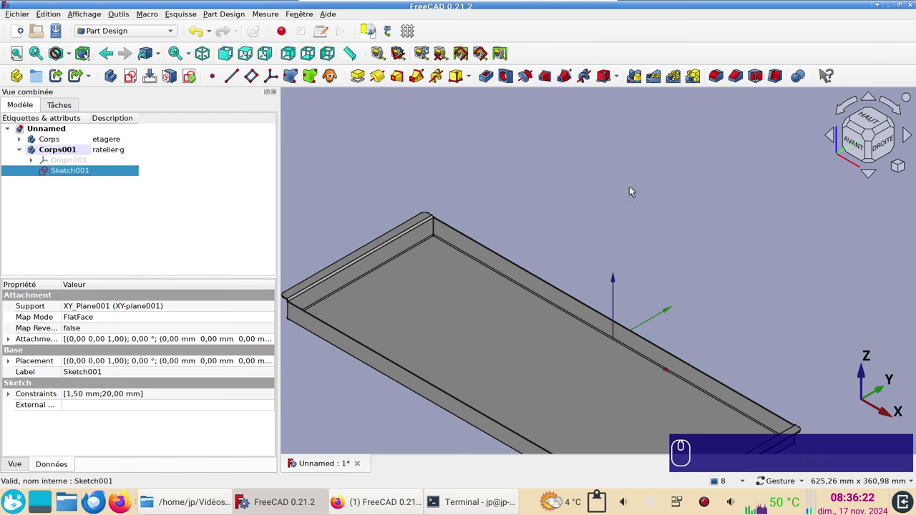
{"action": "type", "text": "ac"}
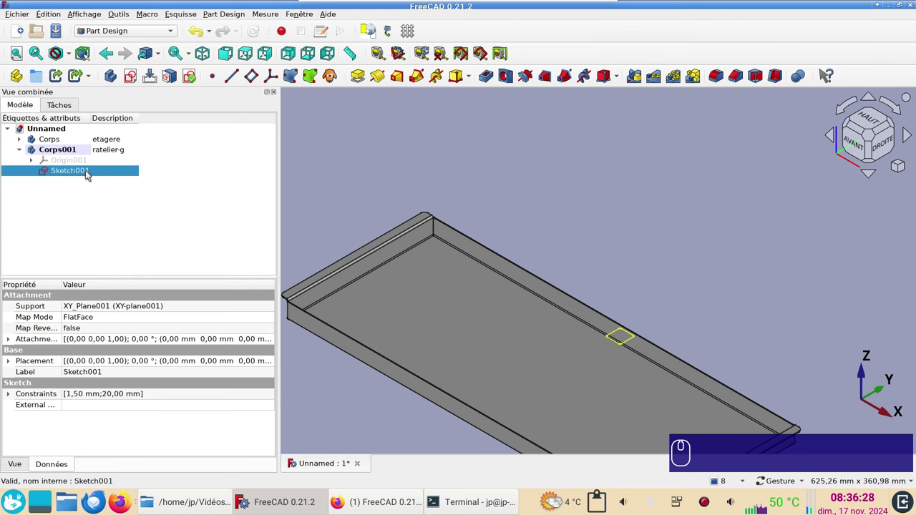
{"action": "left_click", "coordinate": [85, 169]}
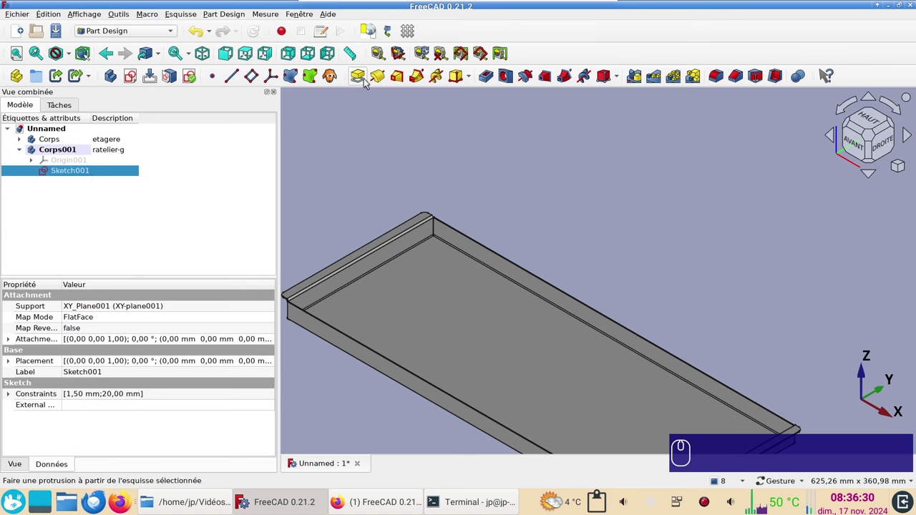
- Pad Sketch001 500 mm into a vertical post, Pad001, beside the tray
{"action": "left_click", "coordinate": [369, 82]}
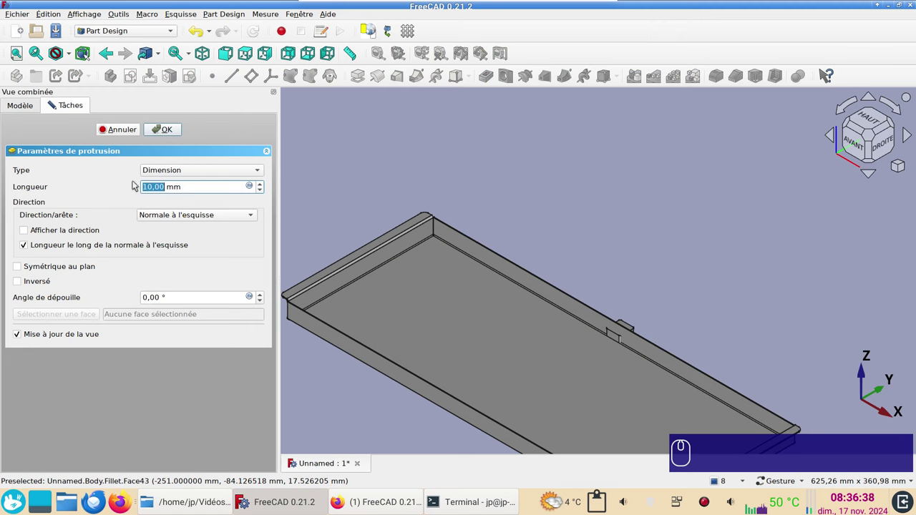
{"action": "key", "text": "KP_5"}
{"action": "key", "text": "KP_0"}
{"action": "key", "text": "KP_0"}
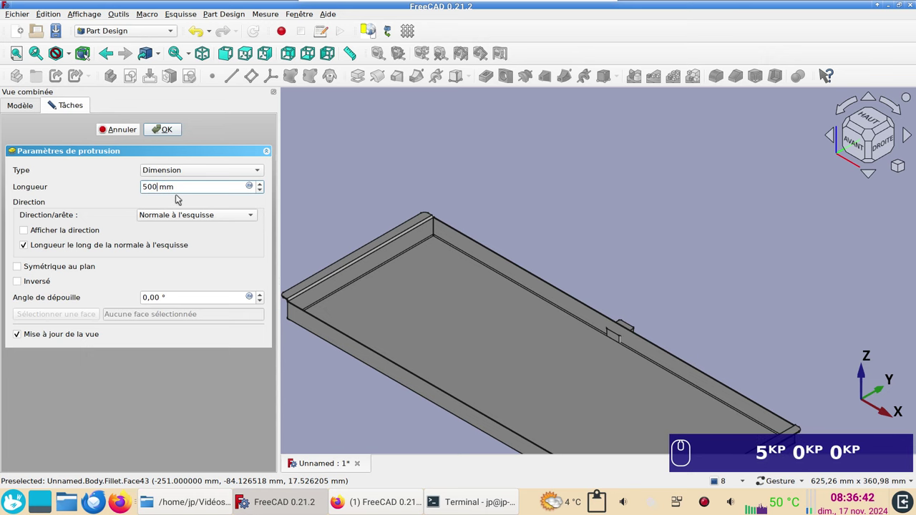
{"action": "key", "text": "Return"}
{"action": "scroll", "scroll_direction": "down", "scroll_amount": 3}
{"action": "scroll", "scroll_direction": "up", "scroll_amount": 3}
{"action": "middle_click", "coordinate": [617, 193]}
{"action": "left_click", "coordinate": [648, 422]}
{"action": "scroll", "scroll_direction": "down", "scroll_amount": 3}
{"action": "middle_click", "coordinate": [663, 315]}
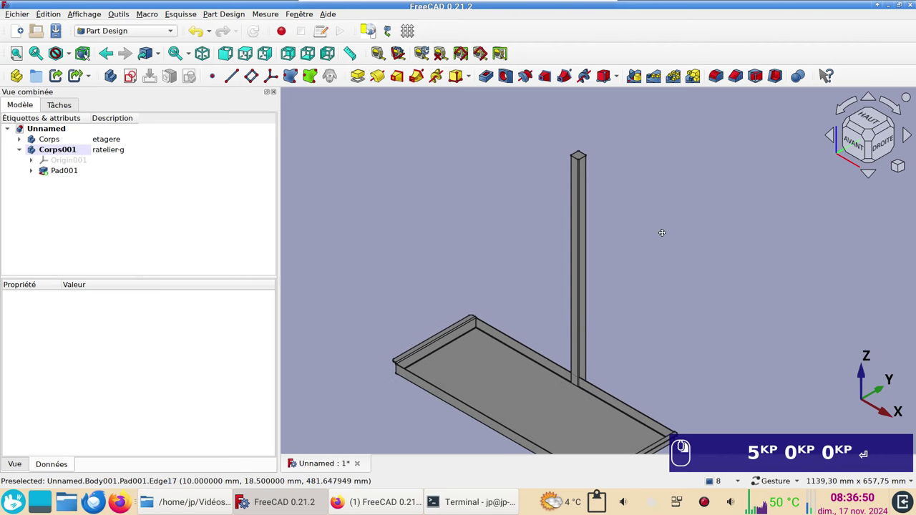
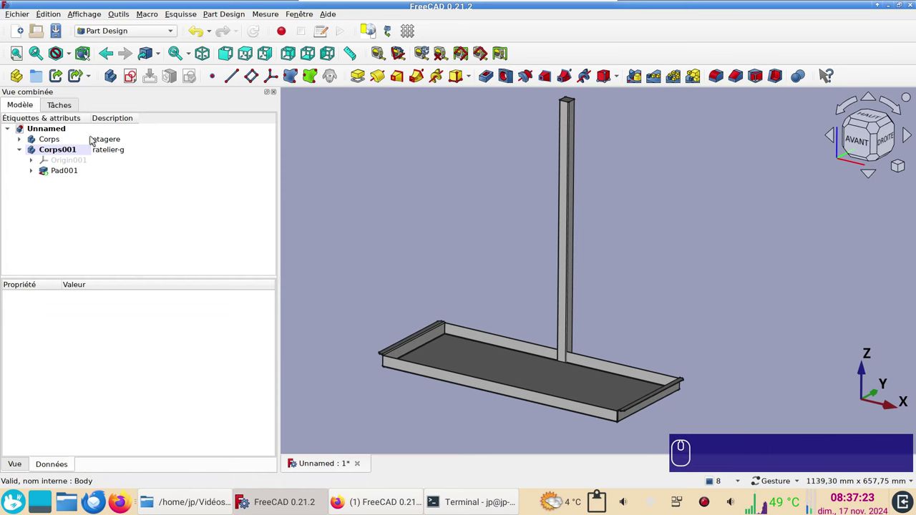
- Hide the etagere shelf body and view the 500 mm upright from the front, zoomed on its base
{"action": "left_click", "coordinate": [94, 140]}
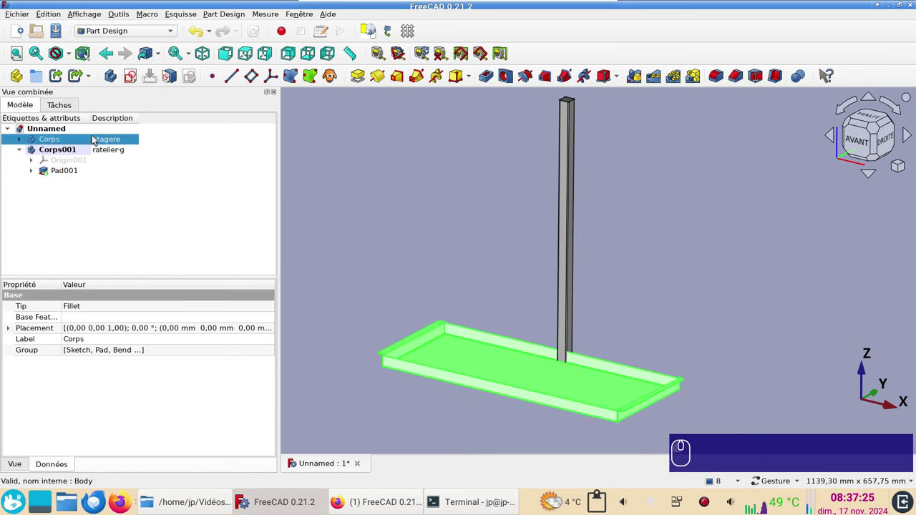
{"action": "key", "text": "space"}
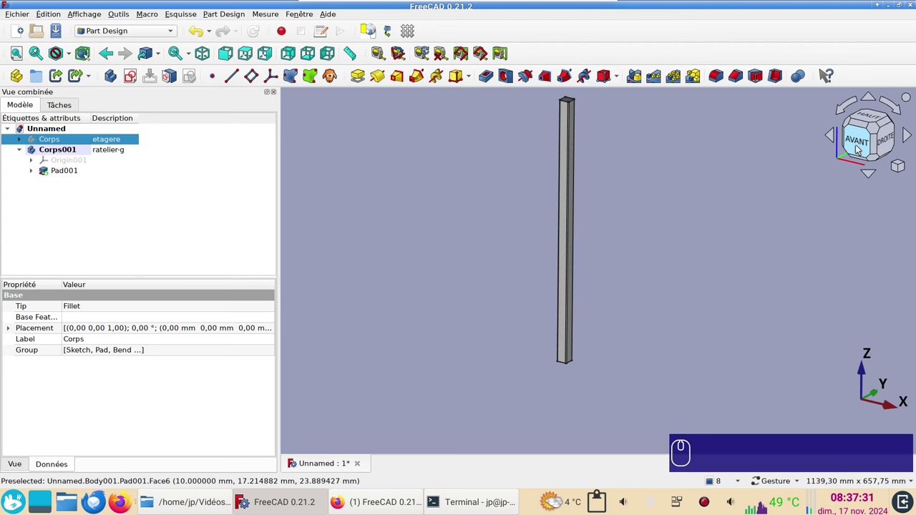
{"action": "left_click", "coordinate": [232, 60]}
{"action": "scroll", "scroll_direction": "up", "scroll_amount": 3}
{"action": "left_click", "coordinate": [638, 358]}
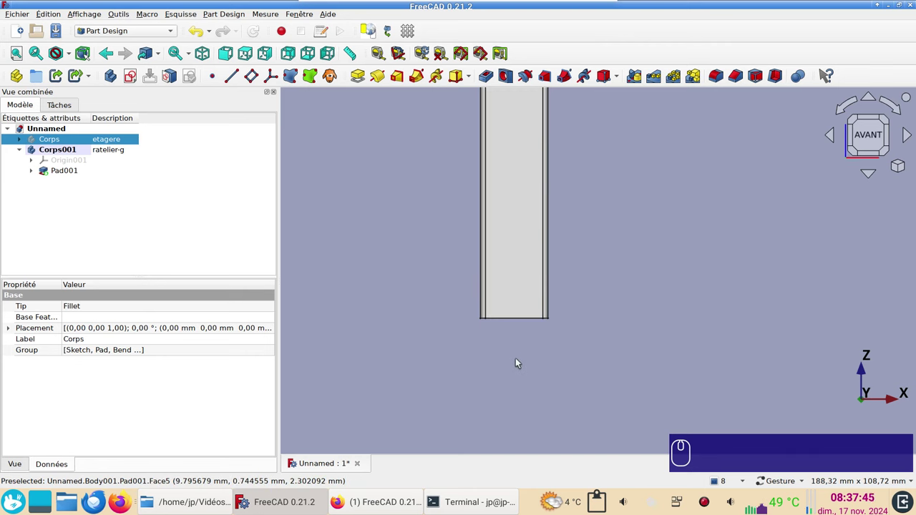
{"action": "left_click", "coordinate": [633, 348]}
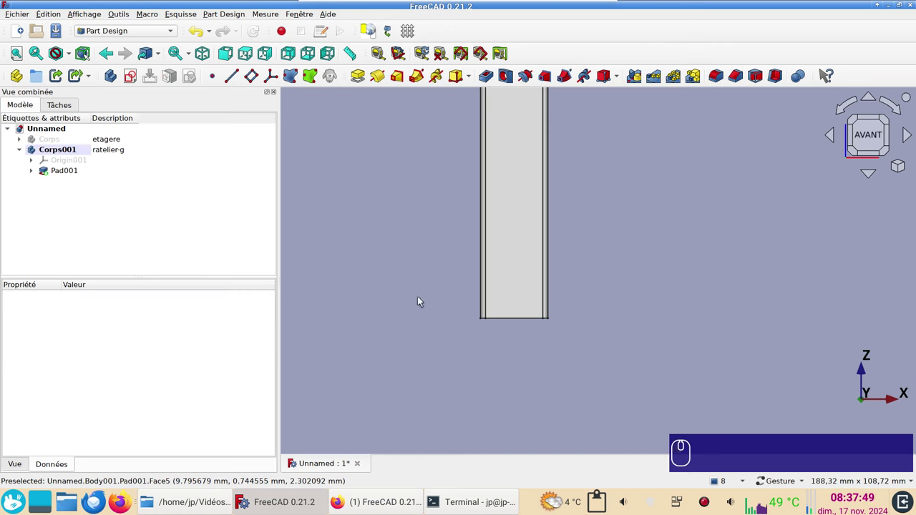
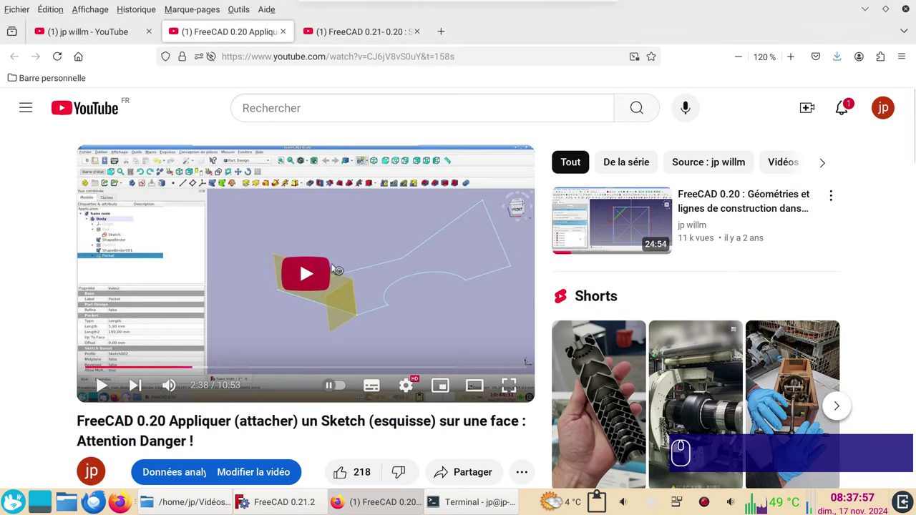
- Start a new sketch in the ratelier-g body, choosing the XZ base plane
{"action": "left_click", "coordinate": [291, 507]}
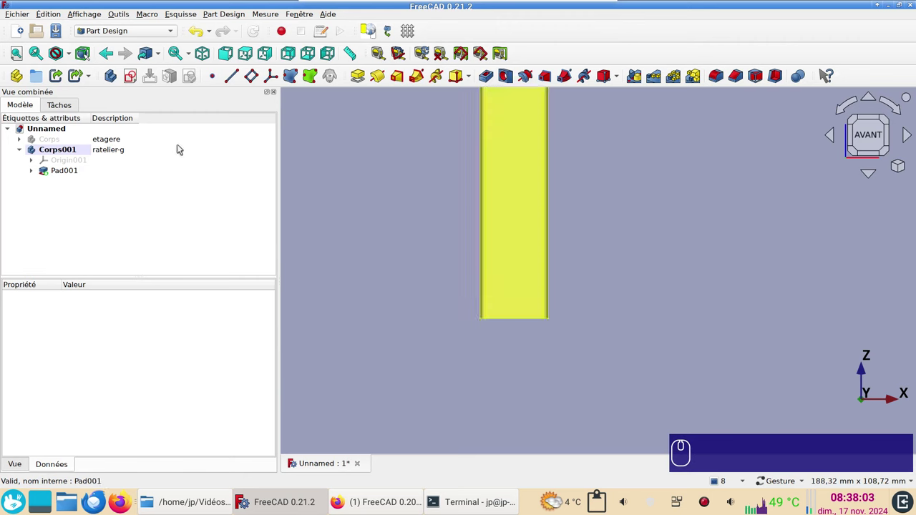
{"action": "left_click", "coordinate": [372, 212]}
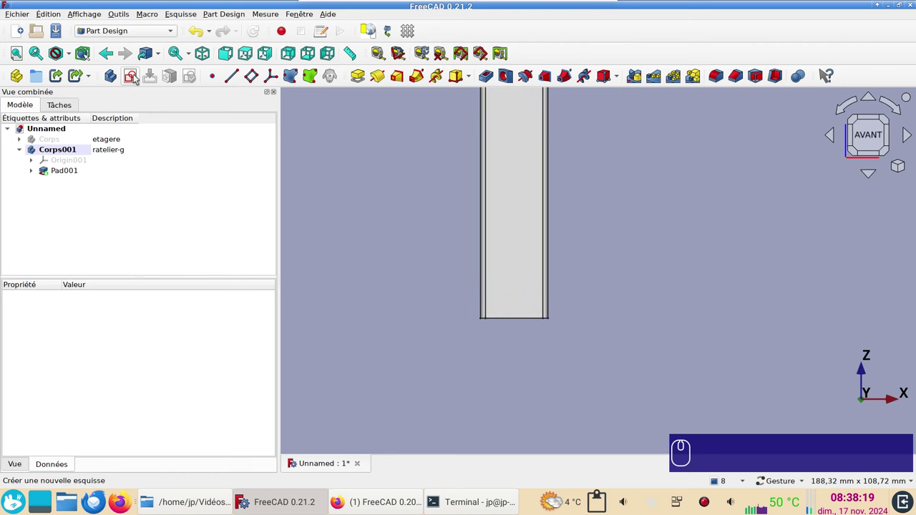
{"action": "left_click", "coordinate": [137, 76]}
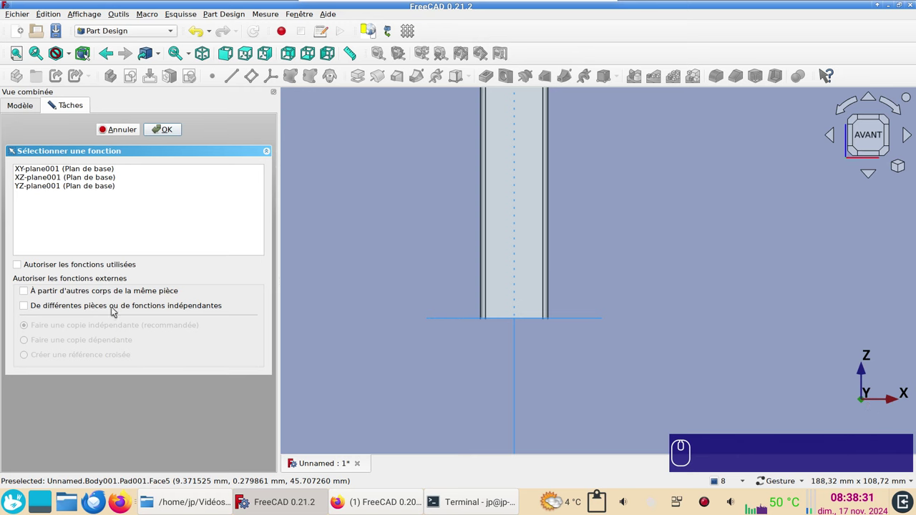
{"action": "left_click", "coordinate": [56, 175]}
- Confirm the plane and draw a rounded rectangle with 1.5 mm corner radius
{"action": "left_click", "coordinate": [171, 132]}
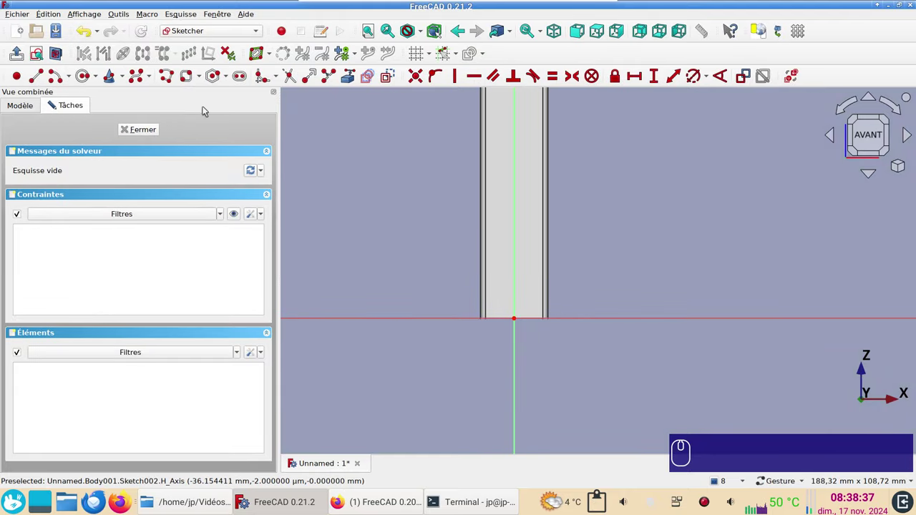
{"action": "left_click", "coordinate": [187, 71]}
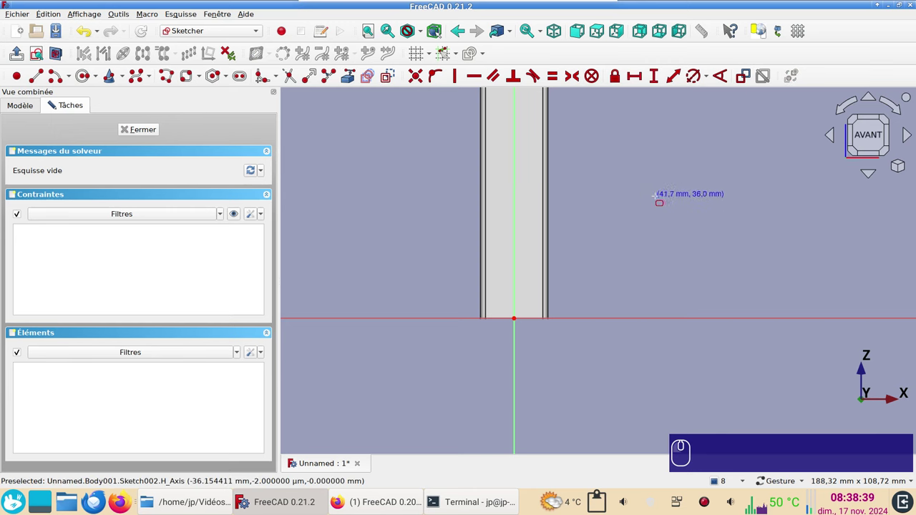
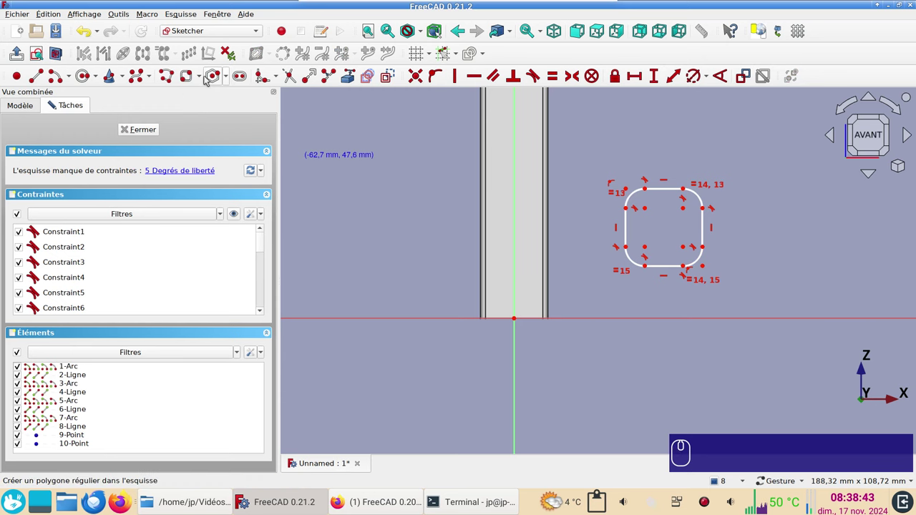
{"action": "left_click", "coordinate": [201, 77]}
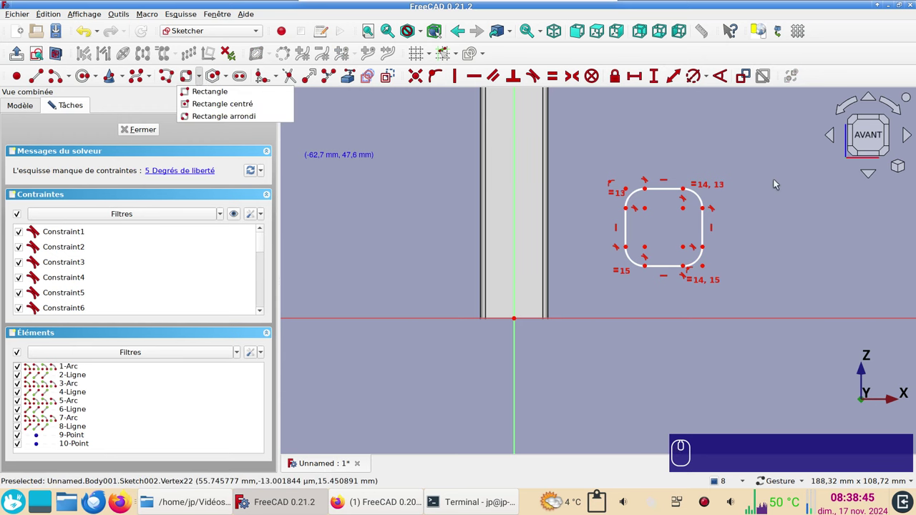
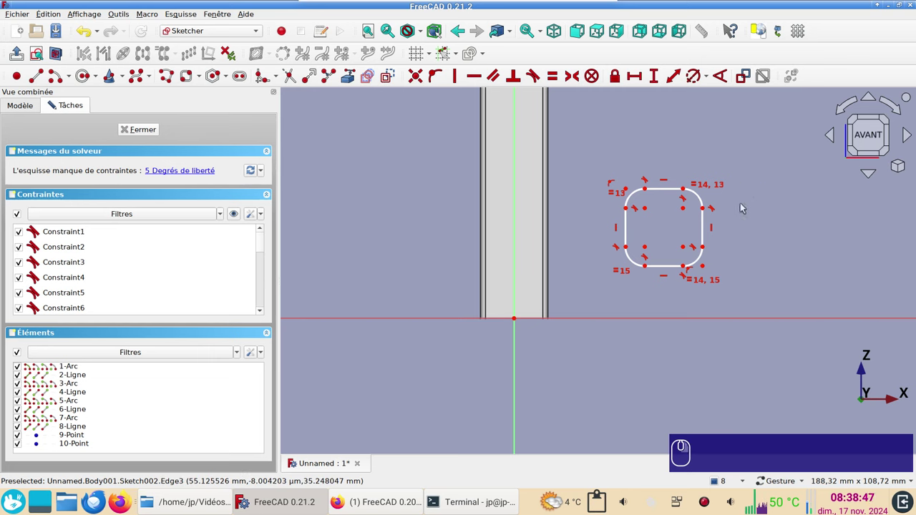
{"action": "left_click", "coordinate": [703, 198]}
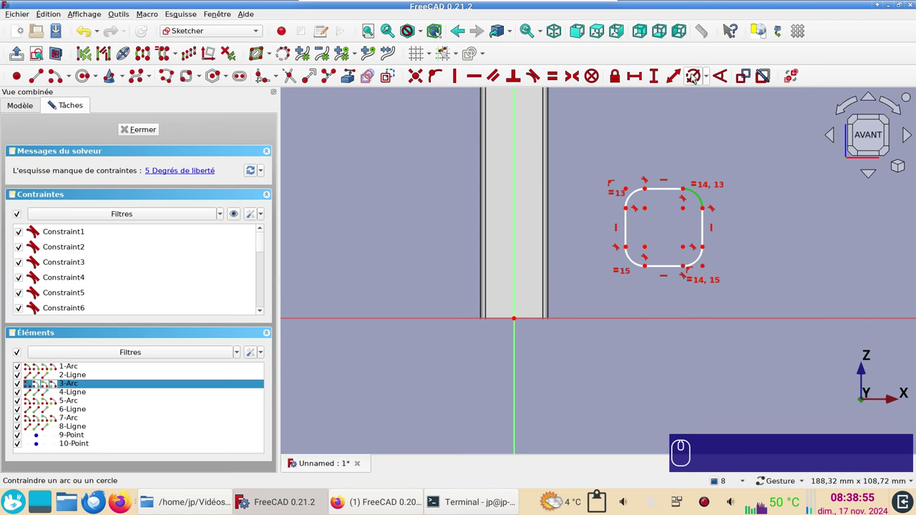
{"action": "key", "text": "r"}
{"action": "key", "text": "KP_1"}
{"action": "key", "text": "KP_Decimal"}
{"action": "key", "text": "KP_5"}
{"action": "key", "text": "Return"}
{"action": "scroll", "scroll_direction": "up", "scroll_amount": 3}
{"action": "type", "text": "r"}
{"action": "key", "text": "KP_1"}
{"action": "type", "text": "."}
{"action": "key", "text": "KP_5"}
{"action": "key", "text": "Return"}
- Constrain the profile width between the top corners to 20 mm
{"action": "left_click", "coordinate": [612, 228]}
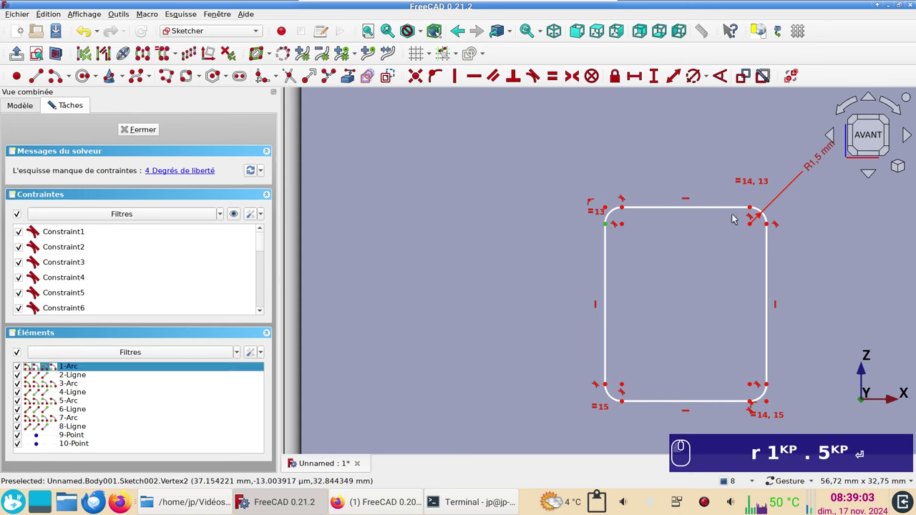
{"action": "left_click", "coordinate": [772, 229]}
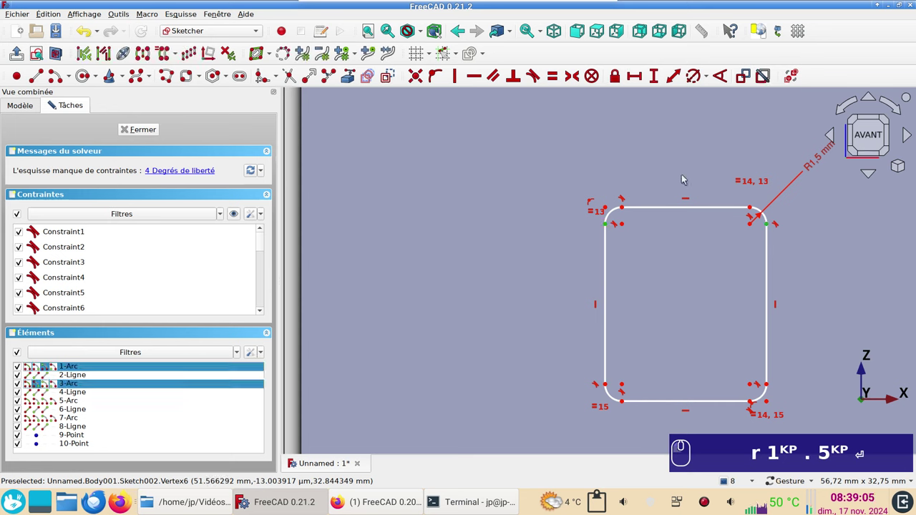
{"action": "key", "text": "l"}
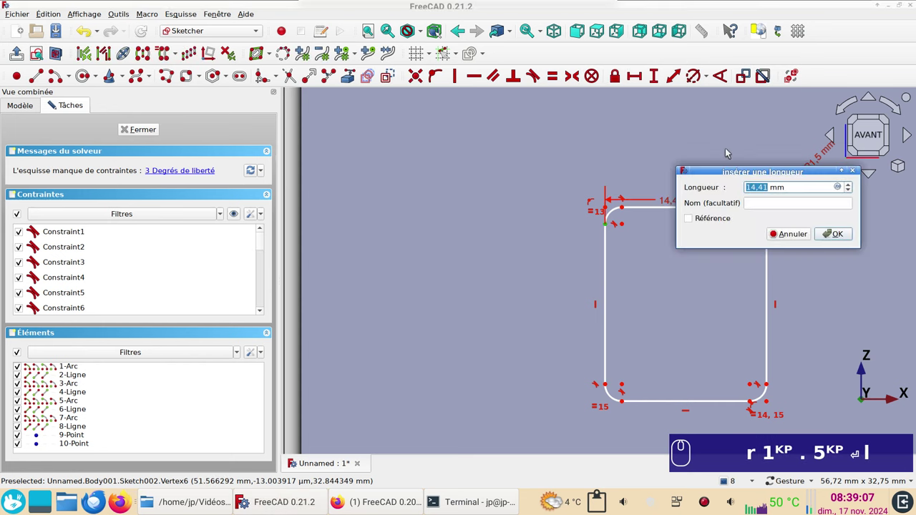
{"action": "key", "text": "KP_2"}
{"action": "key", "text": "KP_0"}
{"action": "key", "text": "Return"}
{"action": "type", "text": "KP . 5KP ↩ | 2KP 0KP ↩"}
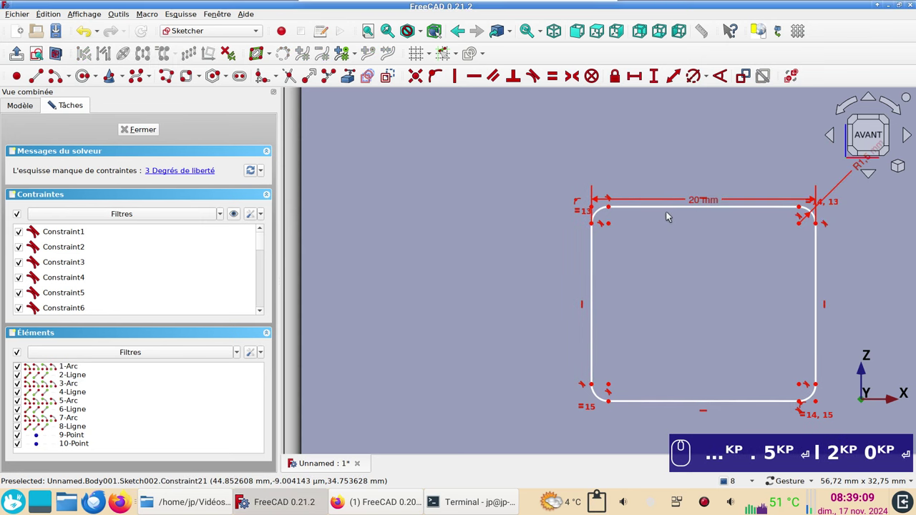
- Make the sides equal and the bottom corners symmetric about the origin, fully constraining the square
{"action": "left_click", "coordinate": [672, 210]}
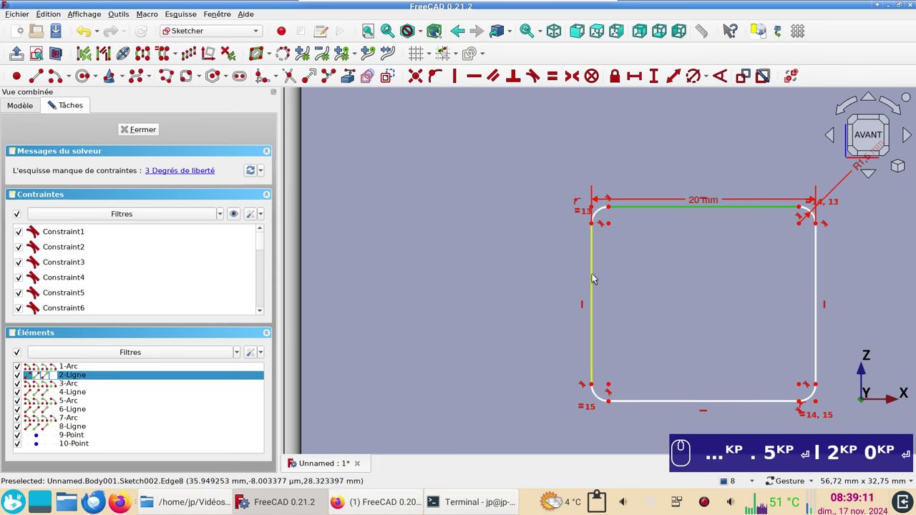
{"action": "left_click", "coordinate": [597, 279]}
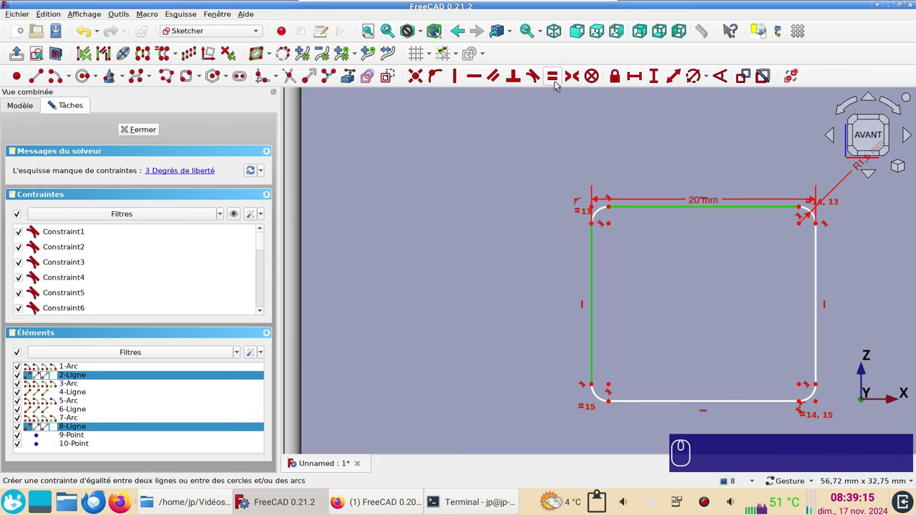
{"action": "type", "text": "e"}
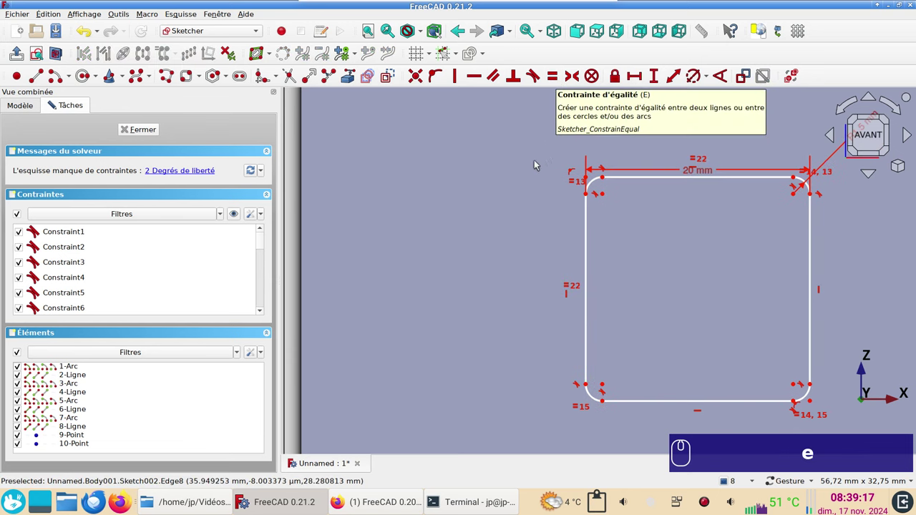
{"action": "scroll", "scroll_direction": "down", "scroll_amount": 3}
{"action": "scroll", "scroll_direction": "up", "scroll_amount": 3}
{"action": "scroll", "scroll_direction": "down", "scroll_amount": 3}
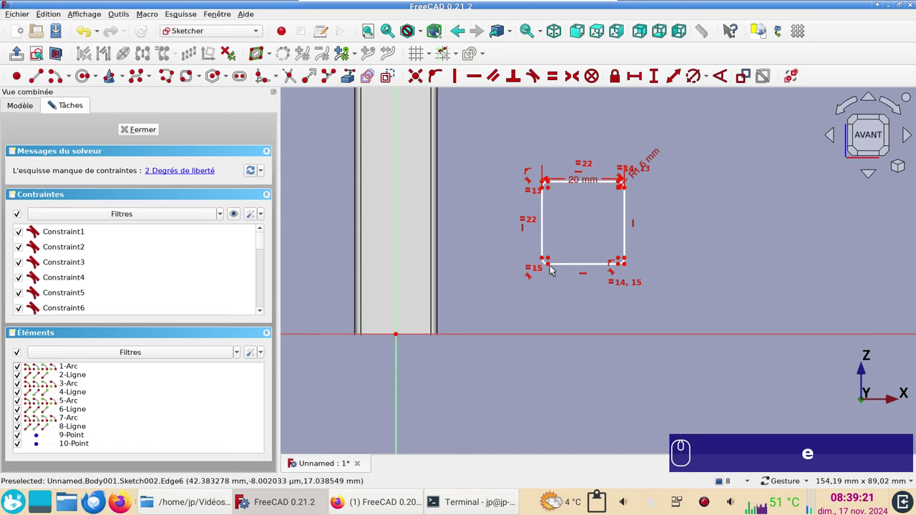
{"action": "left_click", "coordinate": [551, 265]}
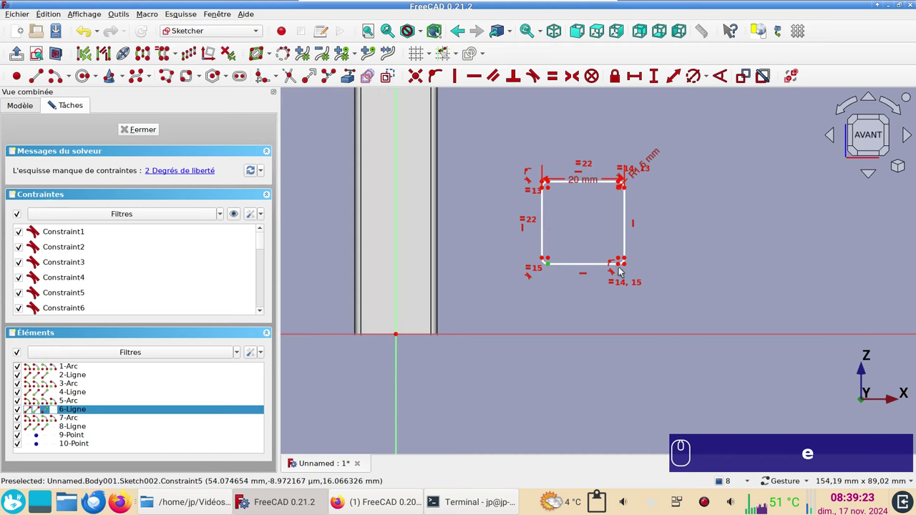
{"action": "left_click", "coordinate": [623, 270]}
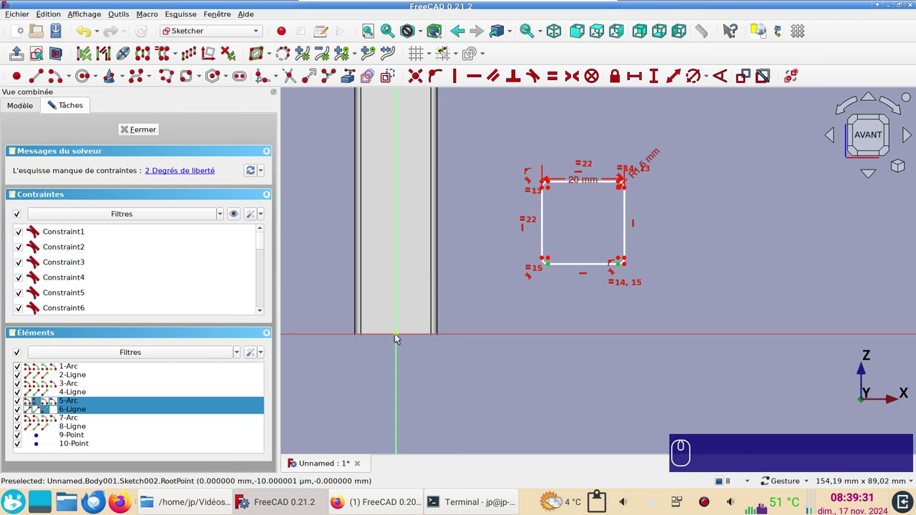
{"action": "left_click", "coordinate": [400, 338]}
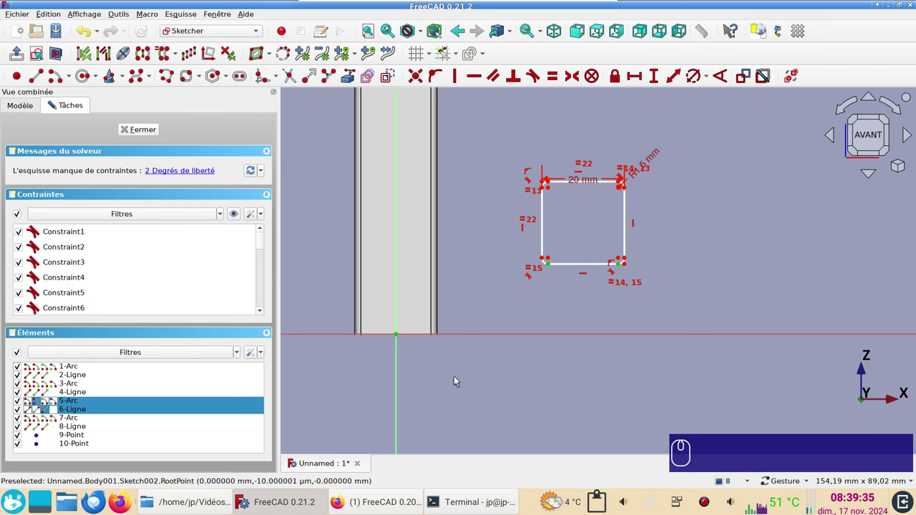
{"action": "key", "text": "s"}
{"action": "scroll", "scroll_direction": "up", "scroll_amount": 3}
{"action": "middle_click", "coordinate": [501, 245]}
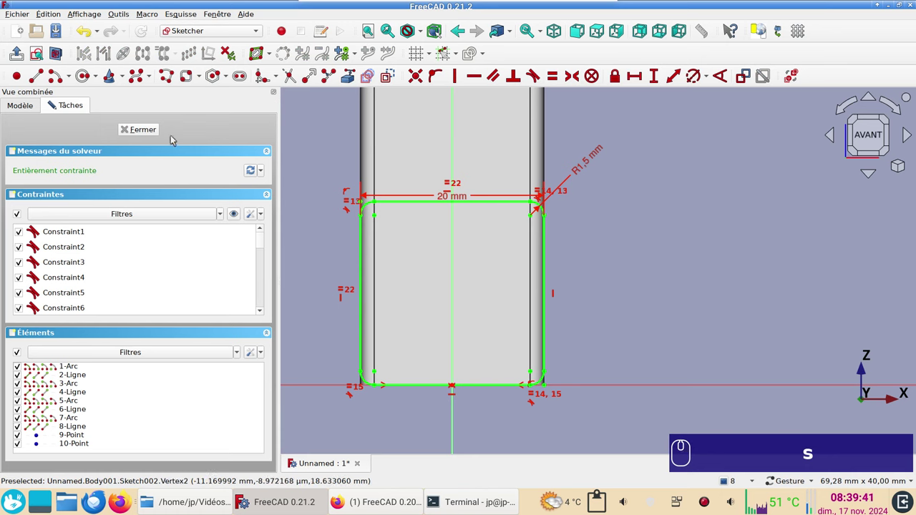
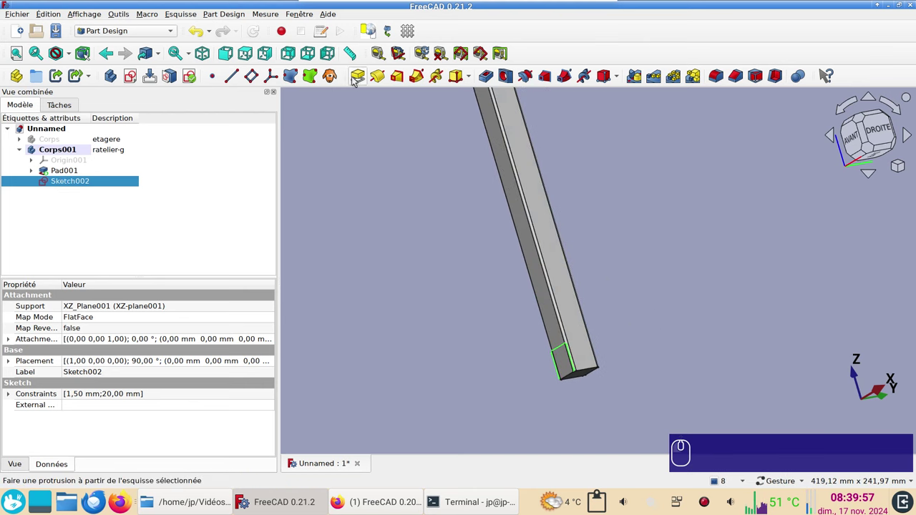
- Pad Sketch002 210 mm into the horizontal bar Pad002 forming an L with the upright
{"action": "left_click", "coordinate": [363, 78]}
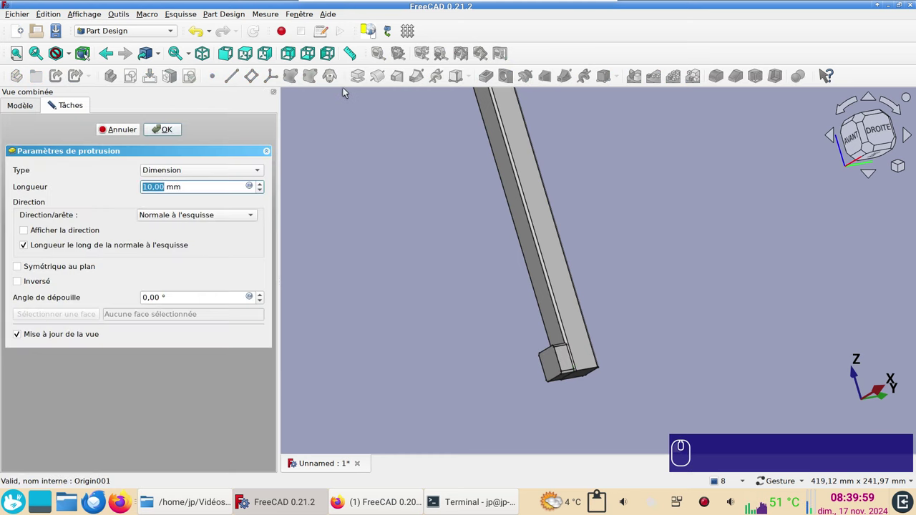
{"action": "key", "text": "KP_2"}
{"action": "key", "text": "KP_0"}
{"action": "key", "text": "KP_1"}
{"action": "key", "text": "KP_0"}
{"action": "key", "text": "Return"}
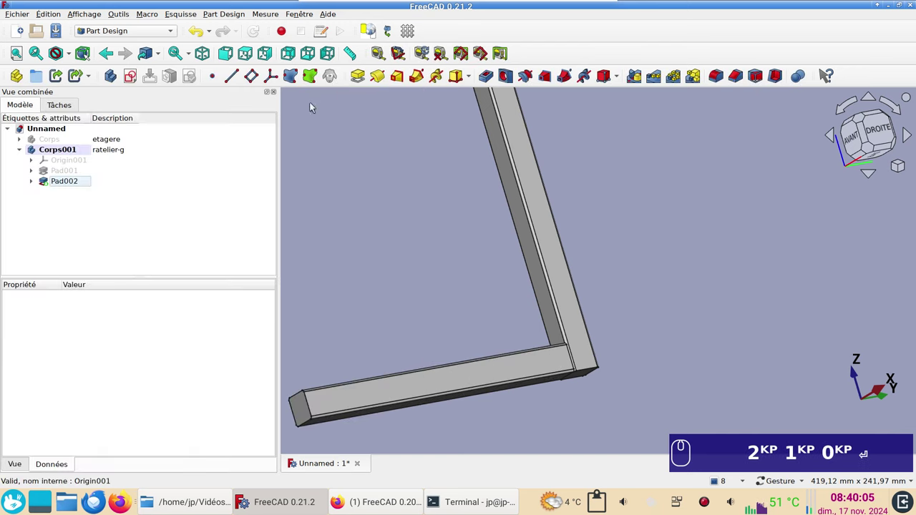
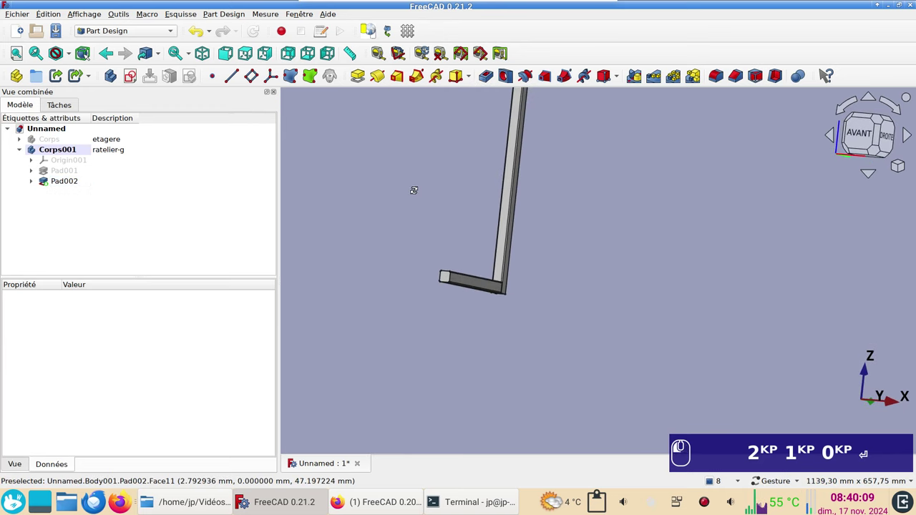
{"action": "left_click", "coordinate": [697, 397]}
{"action": "scroll", "scroll_direction": "up", "scroll_amount": 3}
{"action": "right_click", "coordinate": [524, 343]}
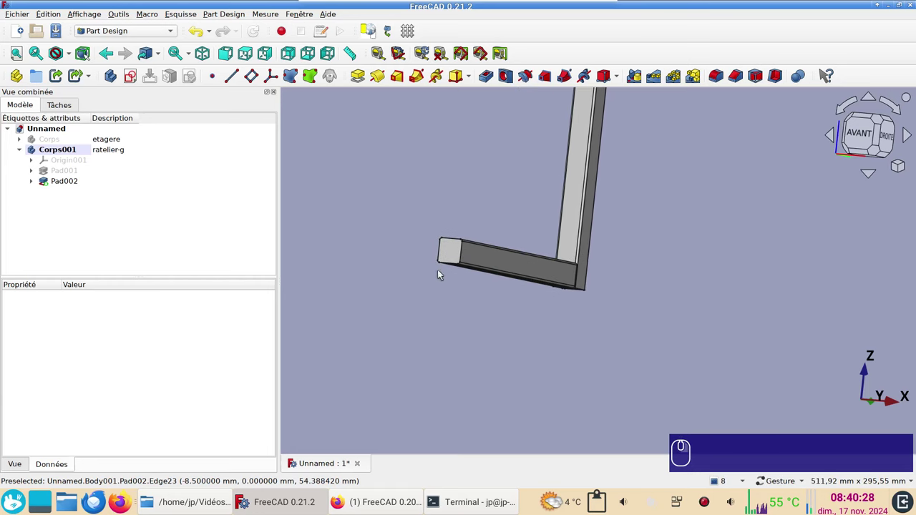
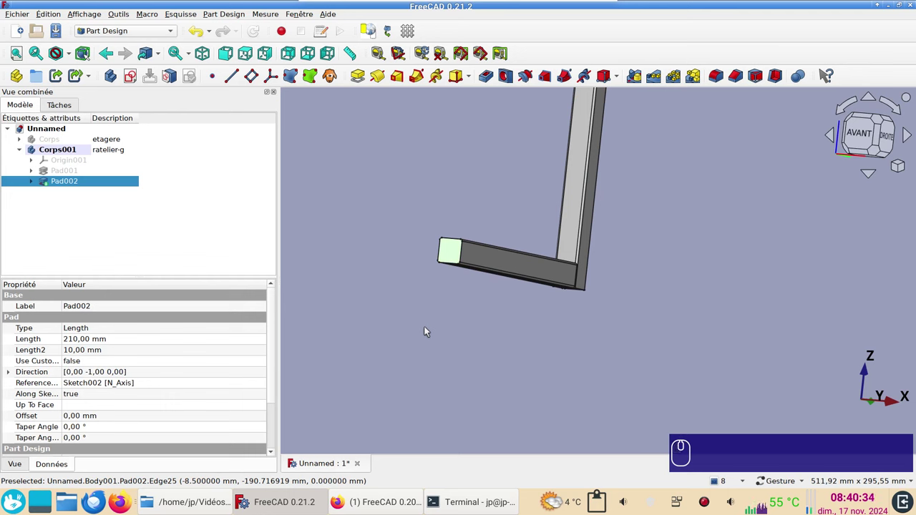
{"action": "left_click", "coordinate": [385, 501]}
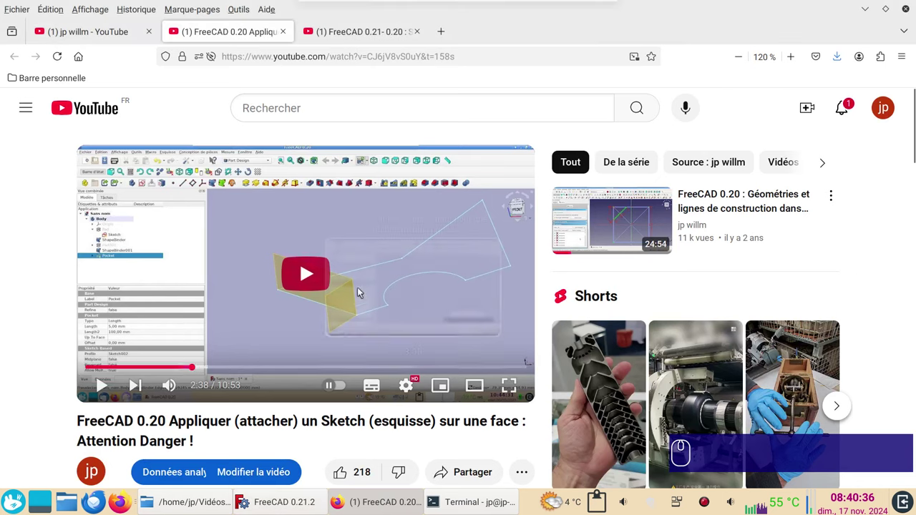
{"action": "left_click", "coordinate": [282, 498]}
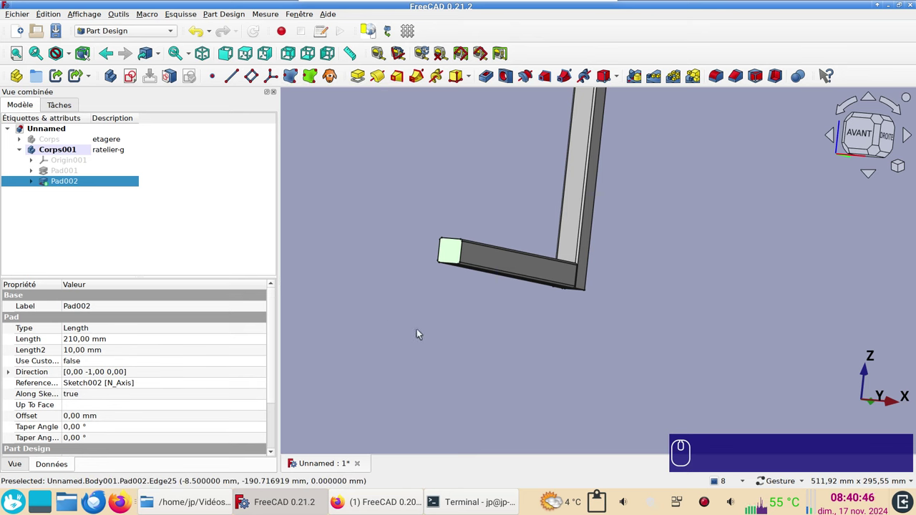
- Deselect, face the front and pan to bring the upright's bottom into view
{"action": "left_click_drag", "start_coordinate": [630, 312], "coordinate": [645, 322]}
{"action": "left_click", "coordinate": [544, 370]}
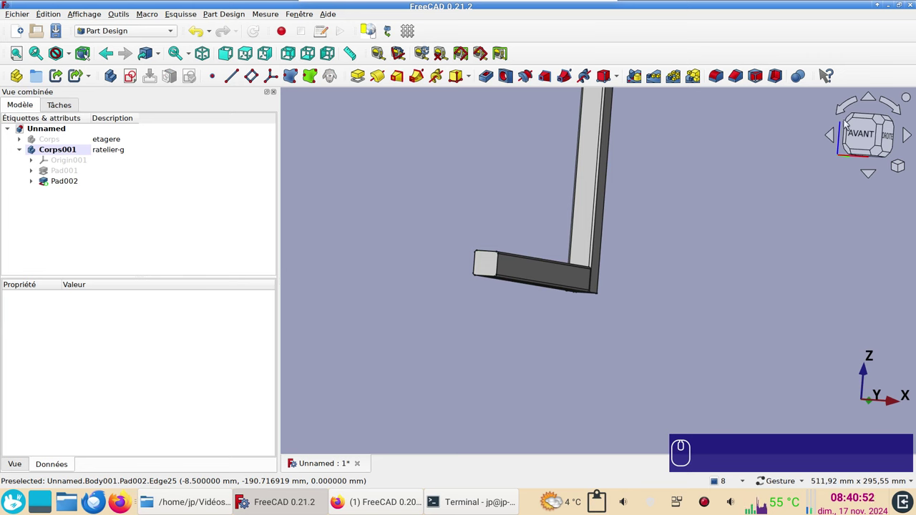
{"action": "left_click", "coordinate": [867, 133]}
{"action": "scroll", "scroll_direction": "down", "scroll_amount": 3}
{"action": "left_click_drag", "start_coordinate": [766, 235], "coordinate": [480, 334]}
{"action": "scroll", "scroll_direction": "up", "scroll_amount": 3}
{"action": "left_click_drag", "start_coordinate": [548, 362], "coordinate": [687, 187]}
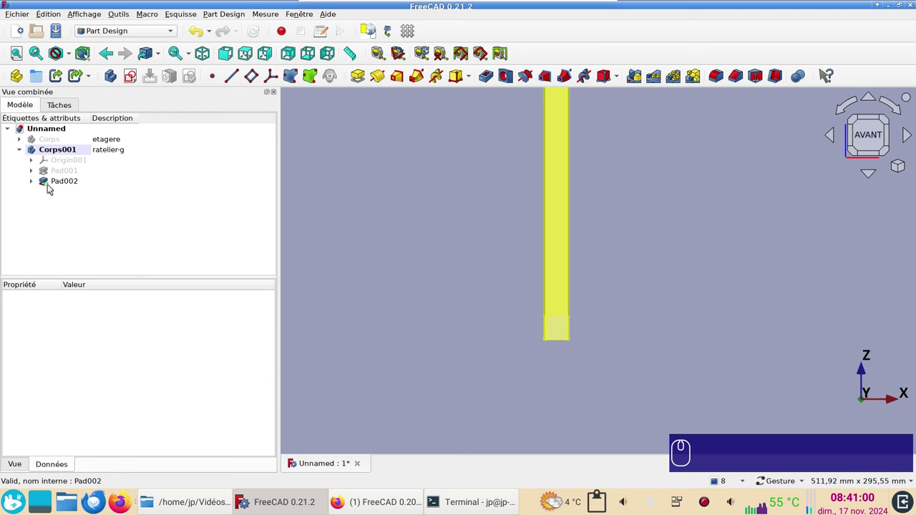
- Start Sketch003 and draw a rounded rectangle with 1.5 mm corner radius
{"action": "left_click", "coordinate": [130, 75]}
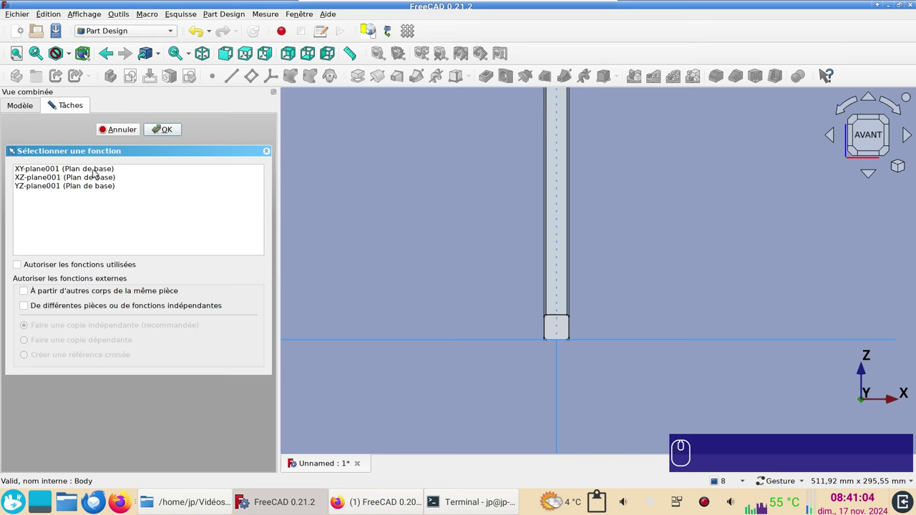
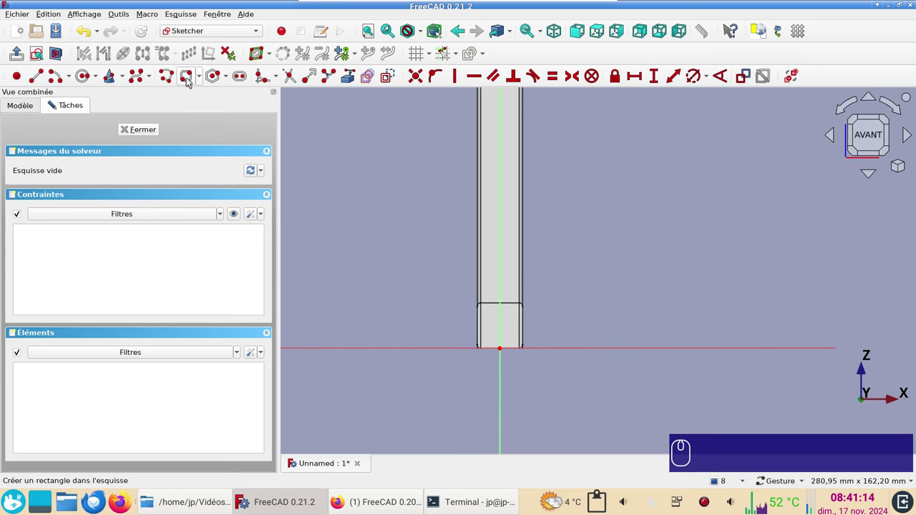
{"action": "left_click", "coordinate": [191, 81]}
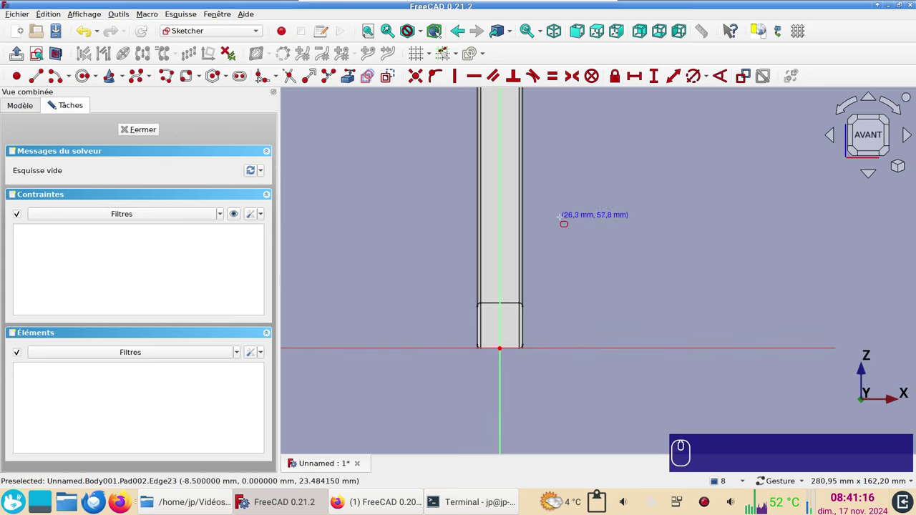
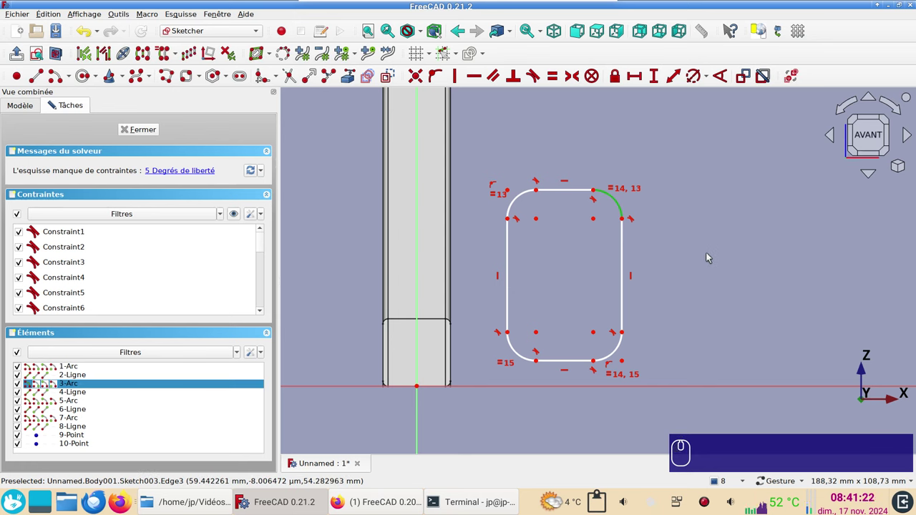
{"action": "key", "text": "r"}
{"action": "key", "text": "KP_1"}
{"action": "key", "text": "."}
{"action": "key", "text": "KP_5"}
{"action": "key", "text": "Return"}
{"action": "scroll", "scroll_direction": "up", "scroll_amount": 3}
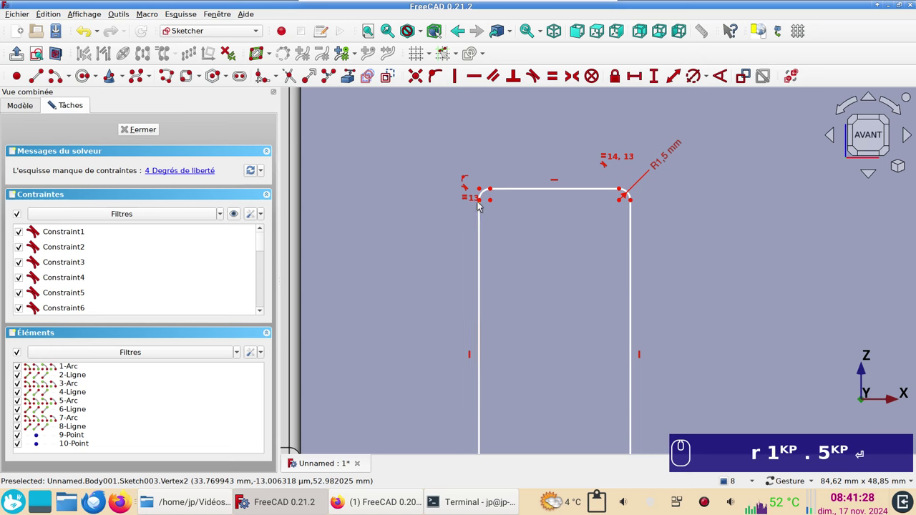
- Make the rectangle's corners symmetric about the sketch origin
{"action": "left_click", "coordinate": [482, 201]}
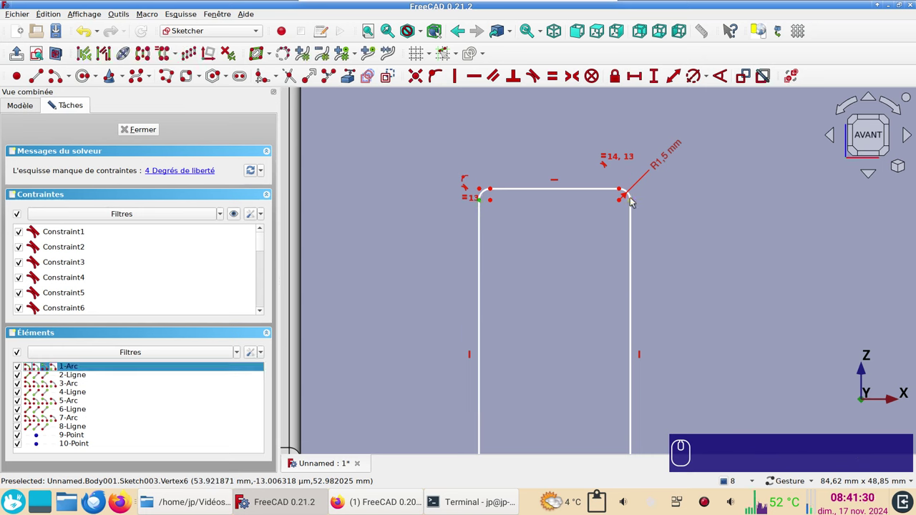
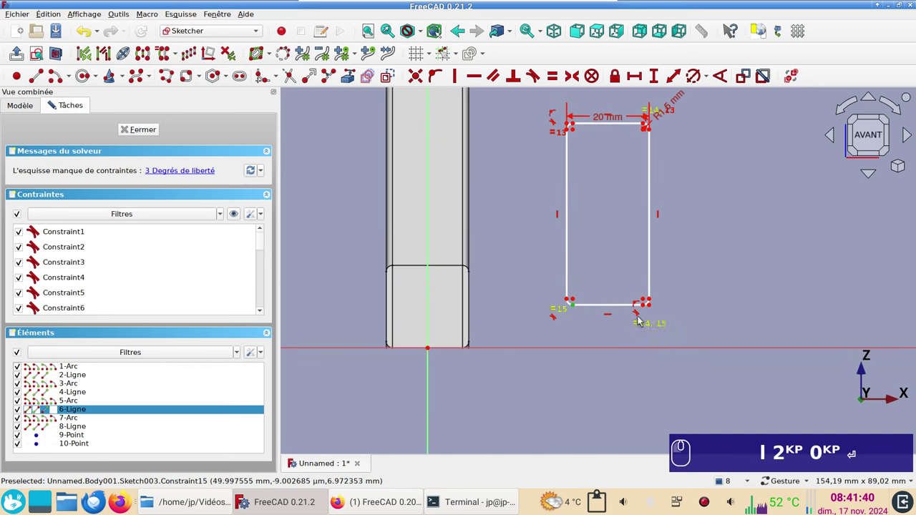
{"action": "left_click", "coordinate": [648, 310]}
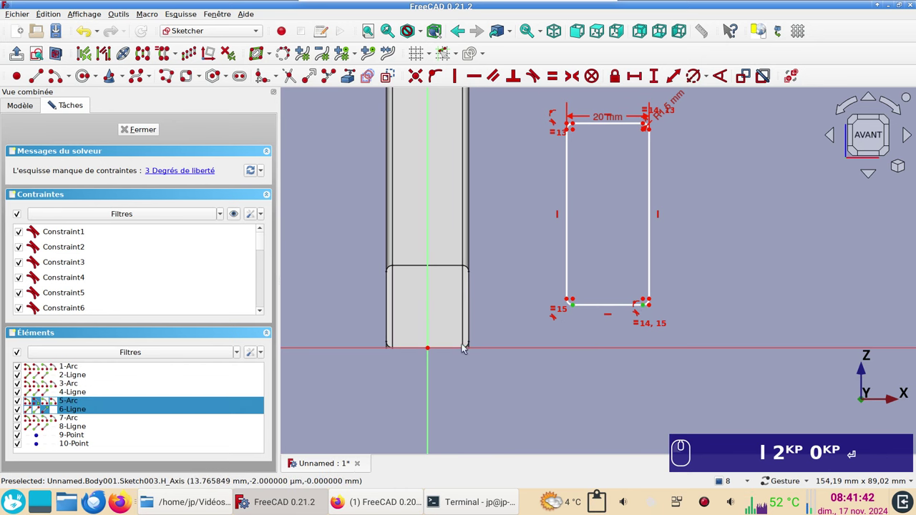
{"action": "left_click", "coordinate": [433, 353]}
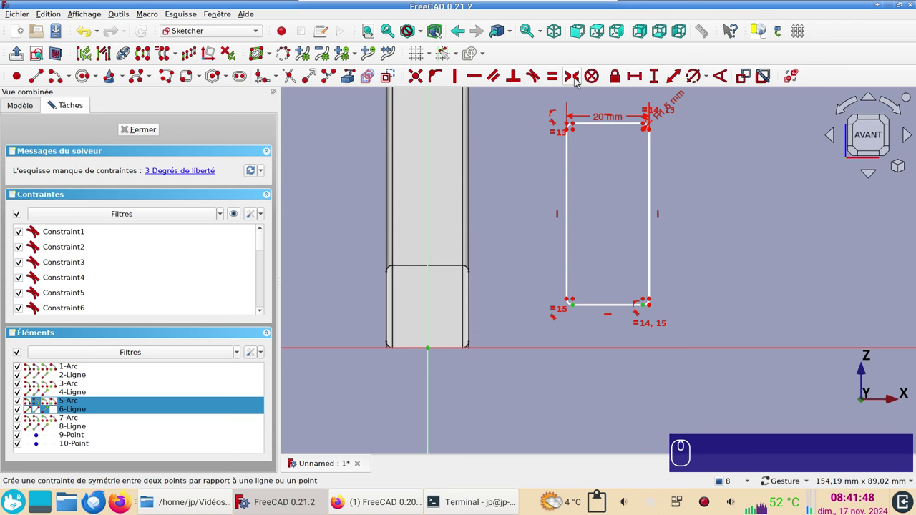
{"action": "key", "text": "s"}
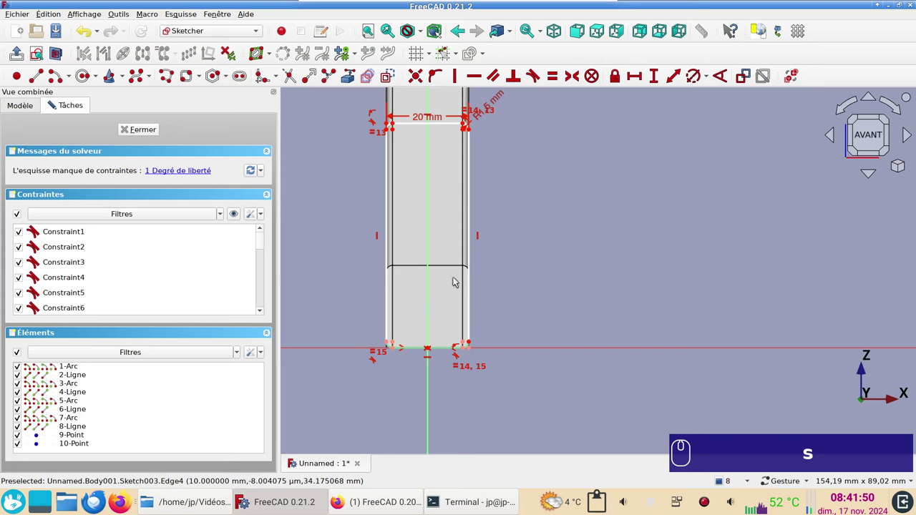
{"action": "scroll", "scroll_direction": "up", "scroll_amount": 3}
- Select the rectangle's side and add its vertical length dimension
{"action": "left_click", "coordinate": [419, 318]}
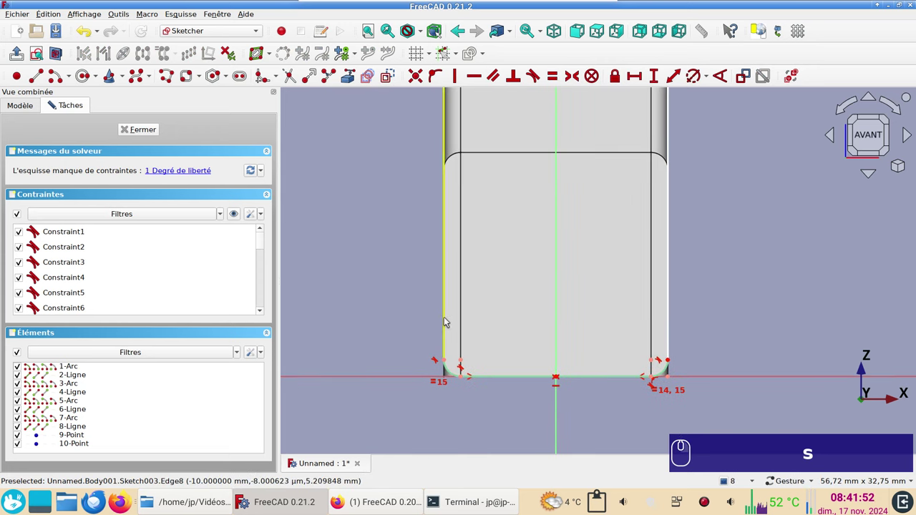
{"action": "left_click", "coordinate": [443, 316]}
{"action": "left_click", "coordinate": [449, 365]}
{"action": "scroll", "scroll_direction": "down", "scroll_amount": 3}
{"action": "left_click", "coordinate": [660, 171]}
{"action": "right_click", "coordinate": [691, 297]}
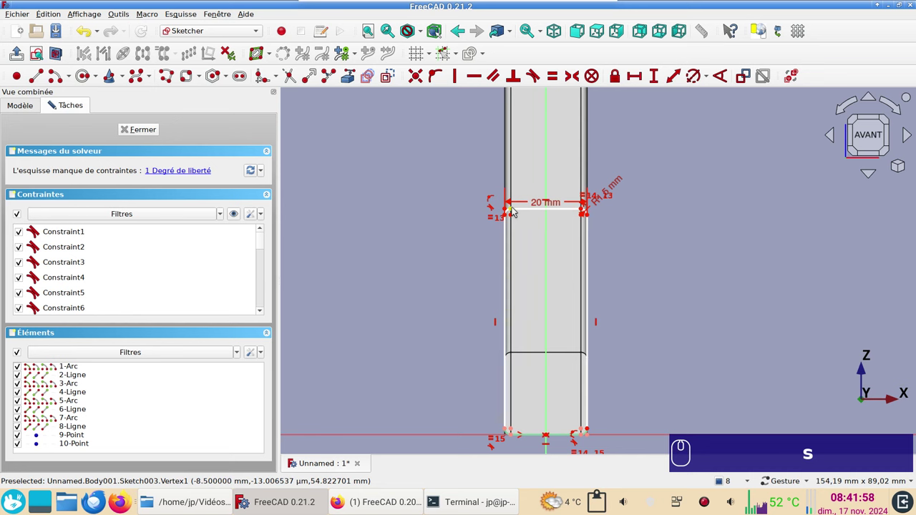
{"action": "left_click", "coordinate": [515, 210]}
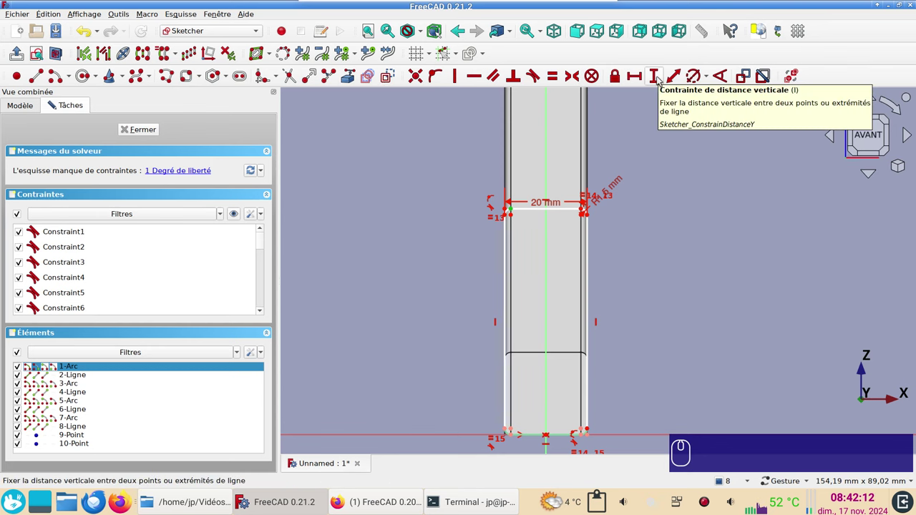
{"action": "key", "text": "i"}
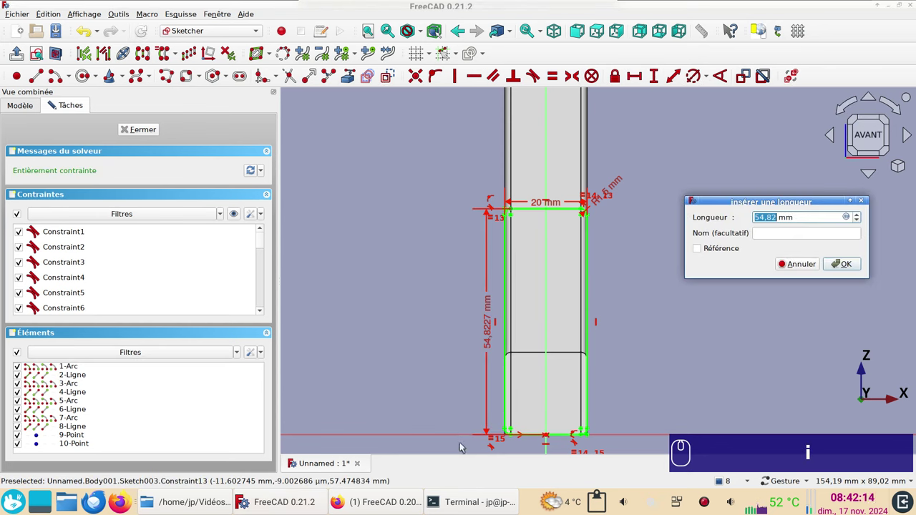
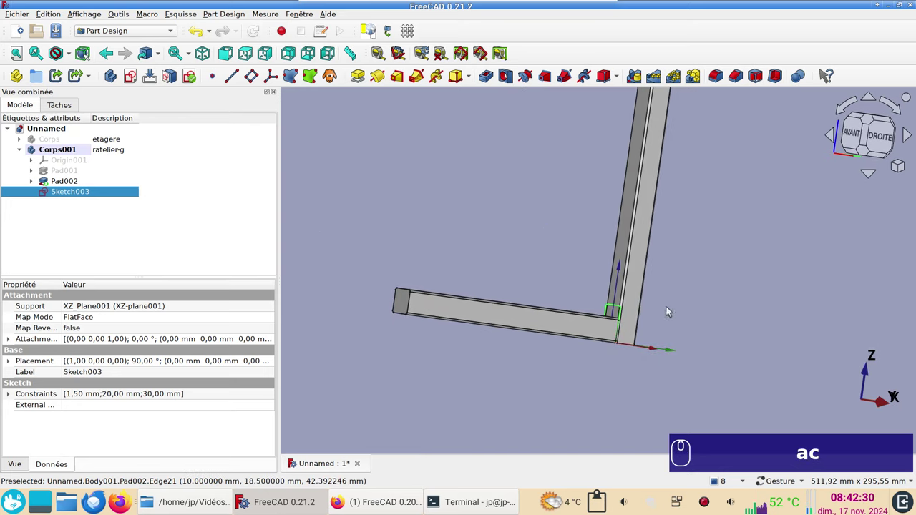
- Select Sketch003 and expand its Attachment Offset position properties
{"action": "left_click_drag", "start_coordinate": [631, 363], "coordinate": [643, 367]}
{"action": "type", "text": "ac"}
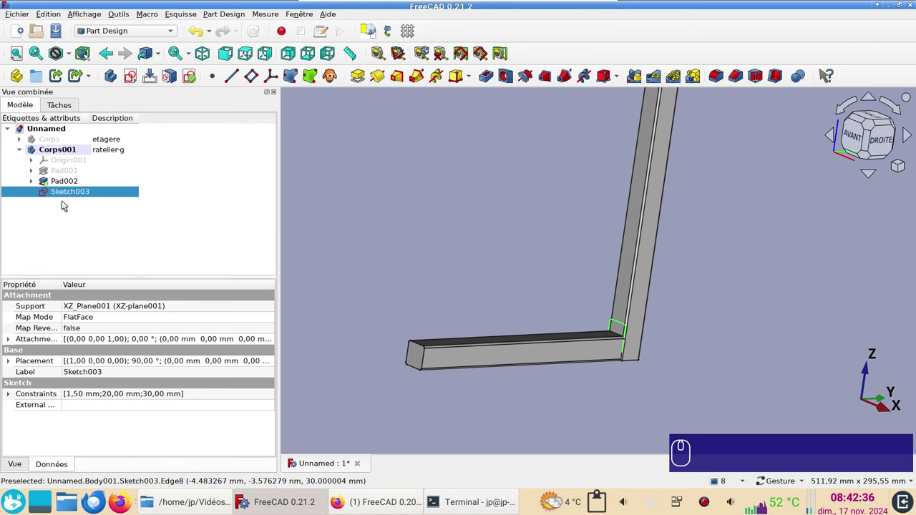
{"action": "left_click", "coordinate": [64, 192]}
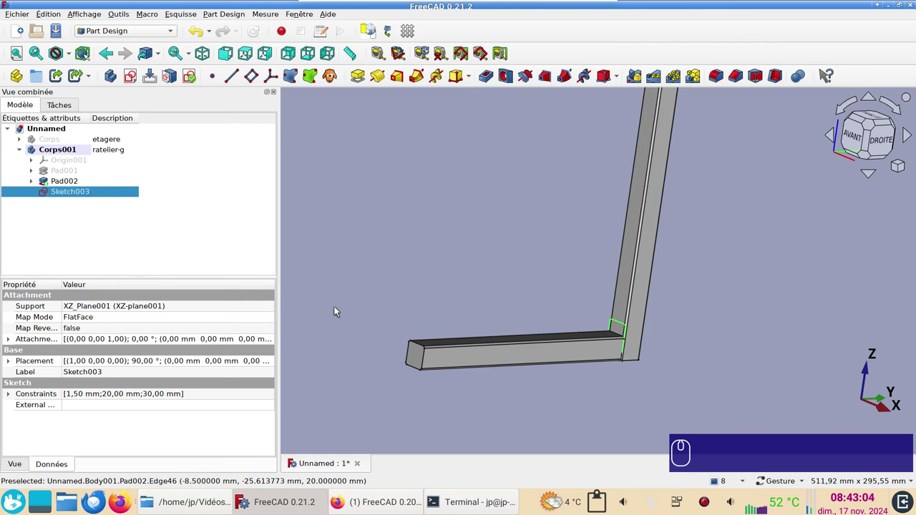
{"action": "left_click", "coordinate": [71, 193]}
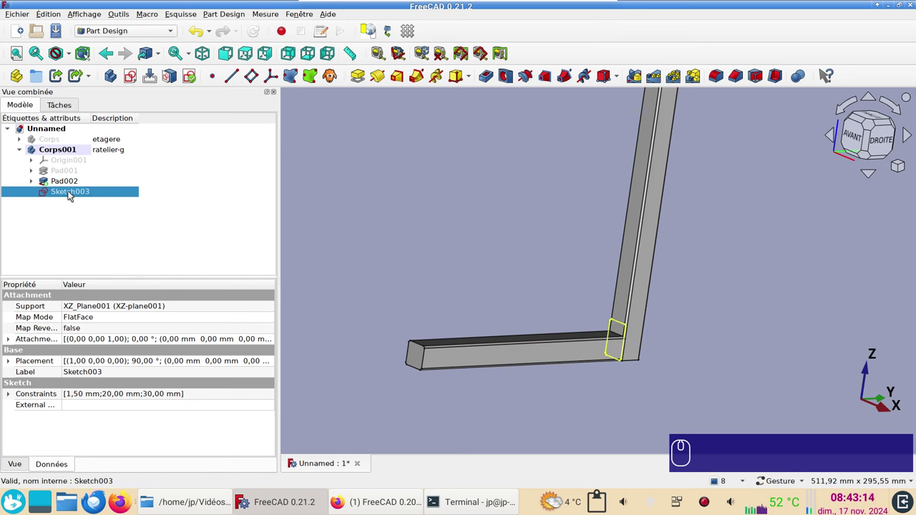
{"action": "left_click", "coordinate": [68, 190]}
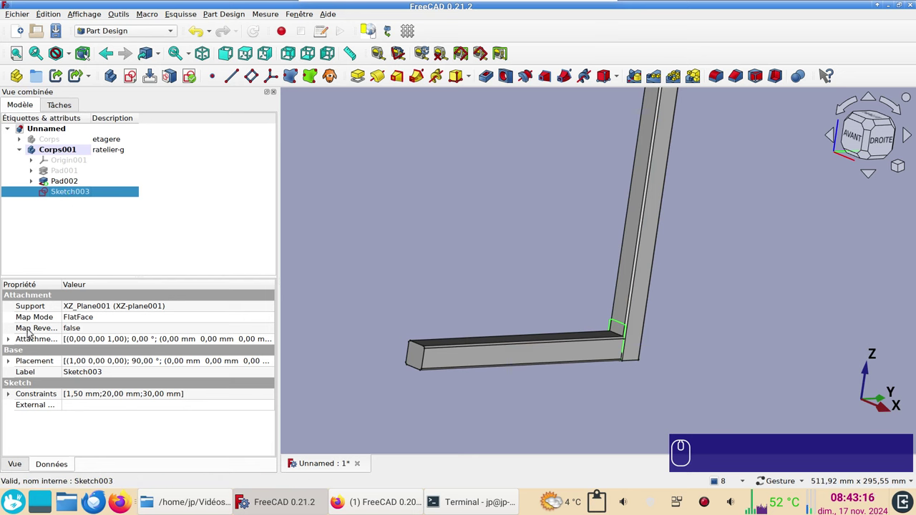
{"action": "left_click", "coordinate": [9, 337]}
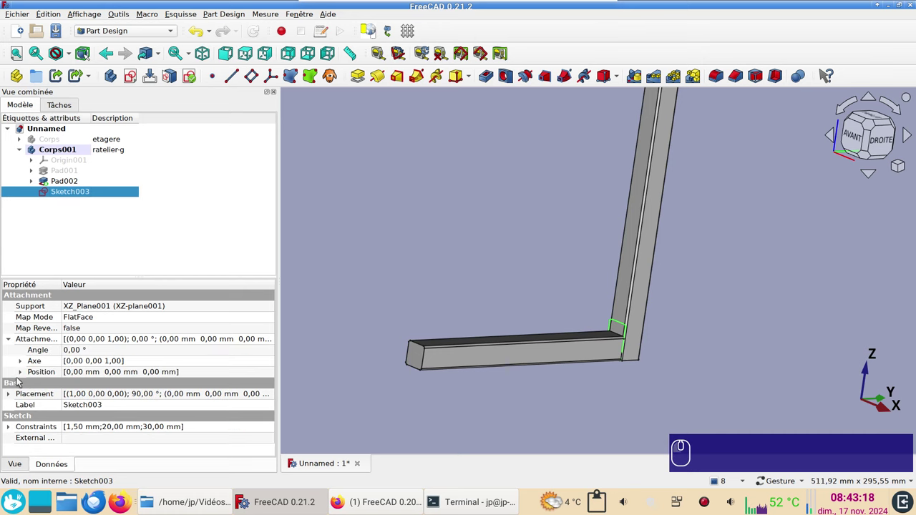
{"action": "left_click", "coordinate": [18, 372]}
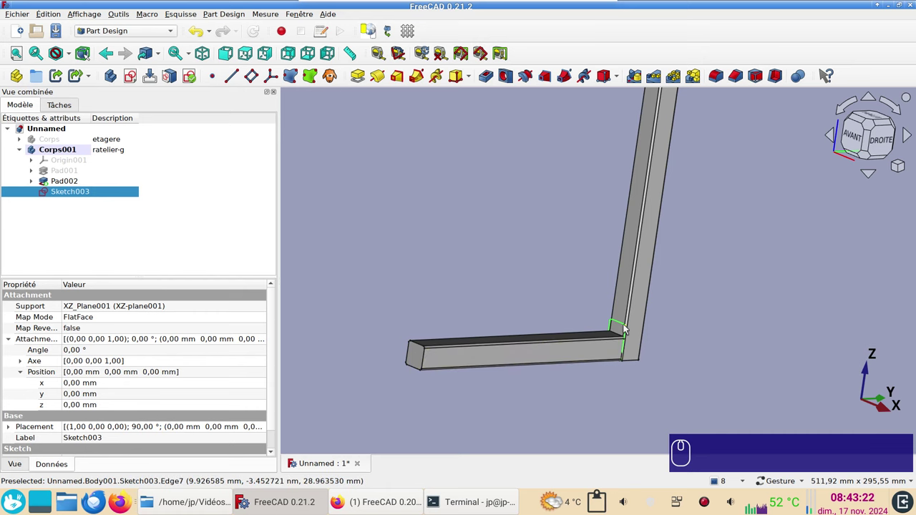
- Set the sketch's z offset to 210 mm, moving it to the bar's end
{"action": "left_click", "coordinate": [94, 409]}
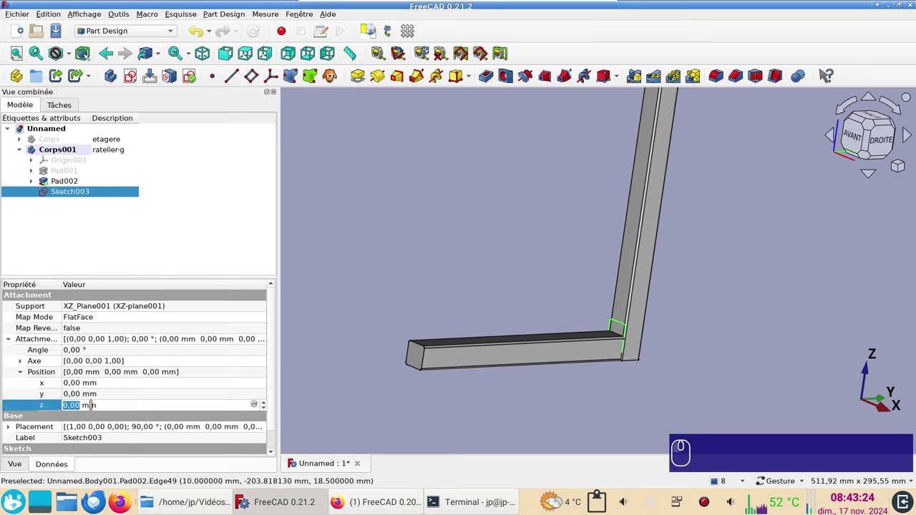
{"action": "key", "text": "KP_2"}
{"action": "key", "text": "KP_1"}
{"action": "key", "text": "KP_0"}
{"action": "key", "text": "Return"}
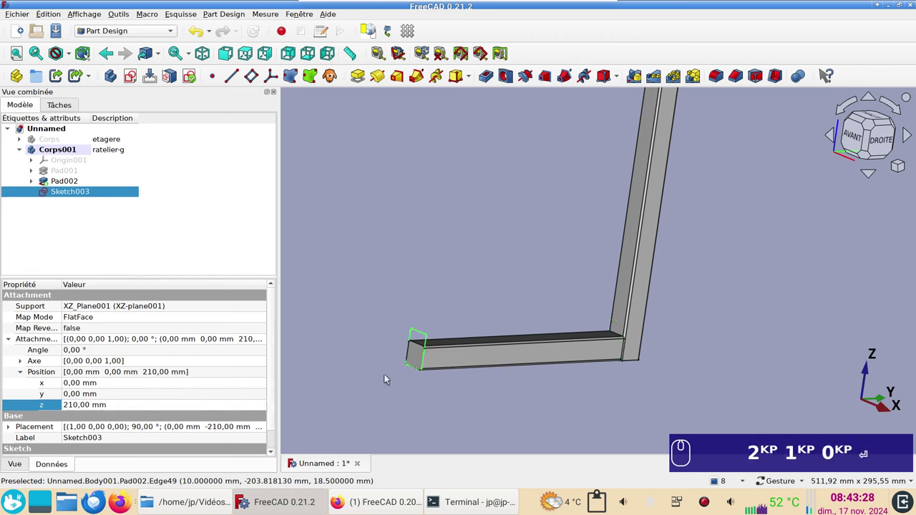
{"action": "scroll", "scroll_direction": "up", "scroll_amount": 3}
{"action": "left_click", "coordinate": [479, 390]}
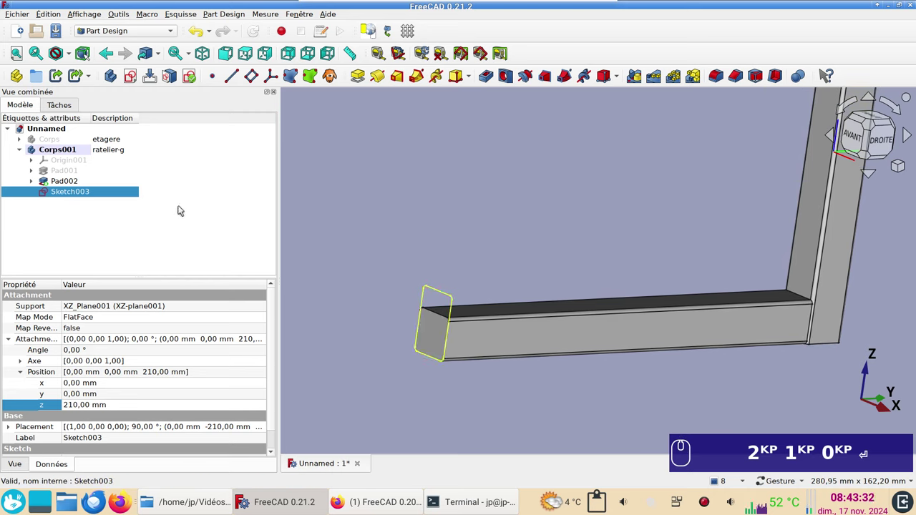
- Pad the moved sketch 2 mm into the end stop Pad003
{"action": "left_click", "coordinate": [358, 81]}
{"action": "key", "text": "KP_2"}
{"action": "key", "text": "Return"}
{"action": "scroll", "scroll_direction": "down", "scroll_amount": 3}
{"action": "left_click", "coordinate": [400, 136]}
{"action": "scroll", "scroll_direction": "down", "scroll_amount": 3}
- Inspect the end stop pad in the view to check its length
{"action": "left_click", "coordinate": [481, 308]}
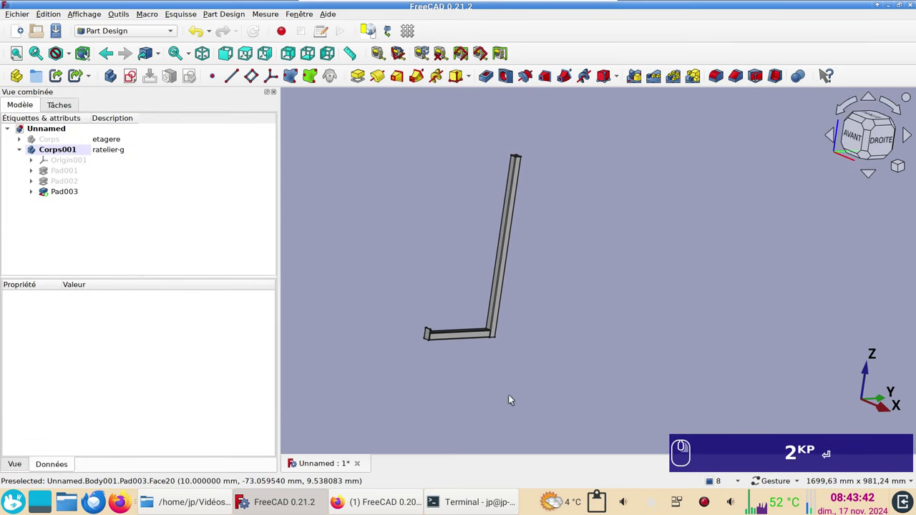
{"action": "left_click", "coordinate": [649, 219]}
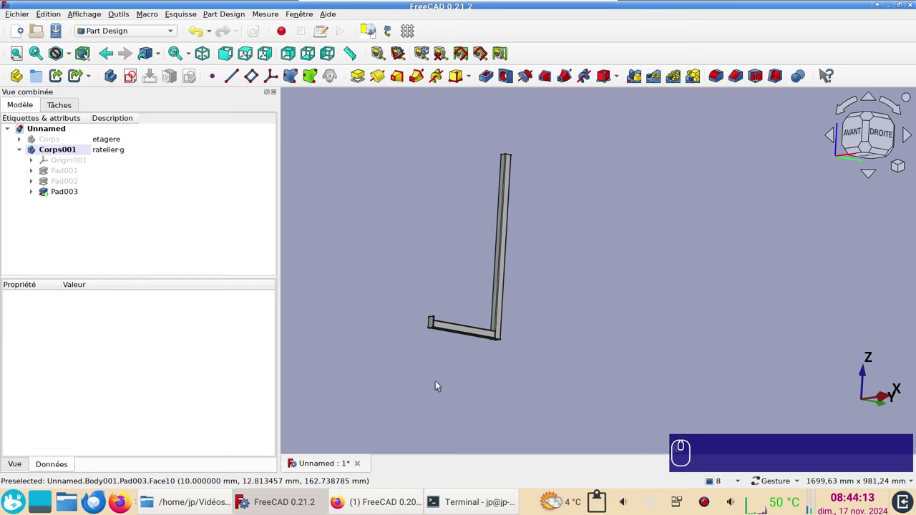
{"action": "scroll", "scroll_direction": "up", "scroll_amount": 3}
{"action": "left_click", "coordinate": [512, 374]}
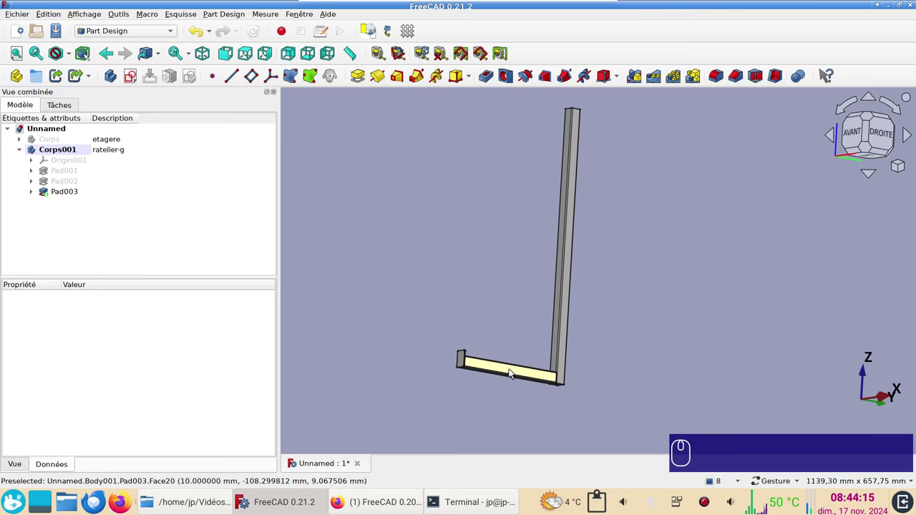
{"action": "left_click", "coordinate": [514, 374]}
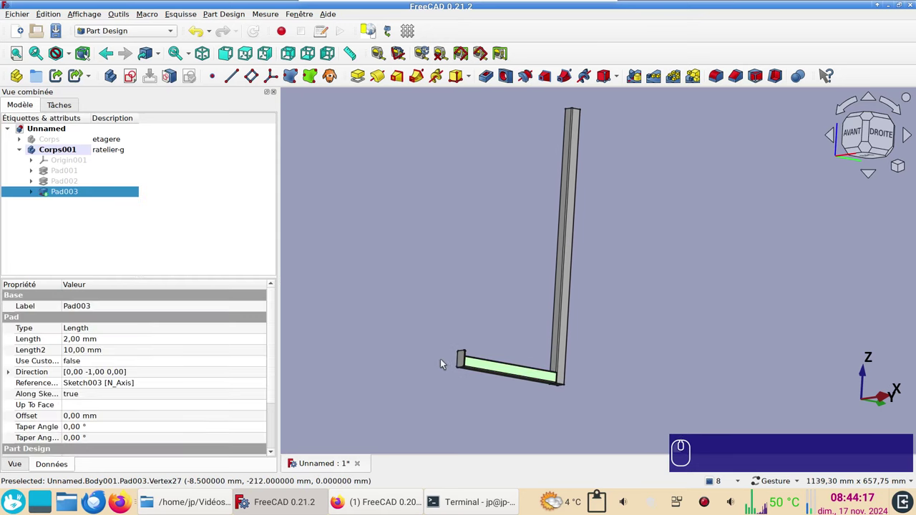
- Toggle feature visibility in the tree, then select Pad002 and Pad003 together
{"action": "left_click", "coordinate": [67, 186]}
{"action": "key", "text": "space"}
{"action": "key", "text": "space"}
{"action": "left_click", "coordinate": [66, 191]}
{"action": "key", "text": "space"}
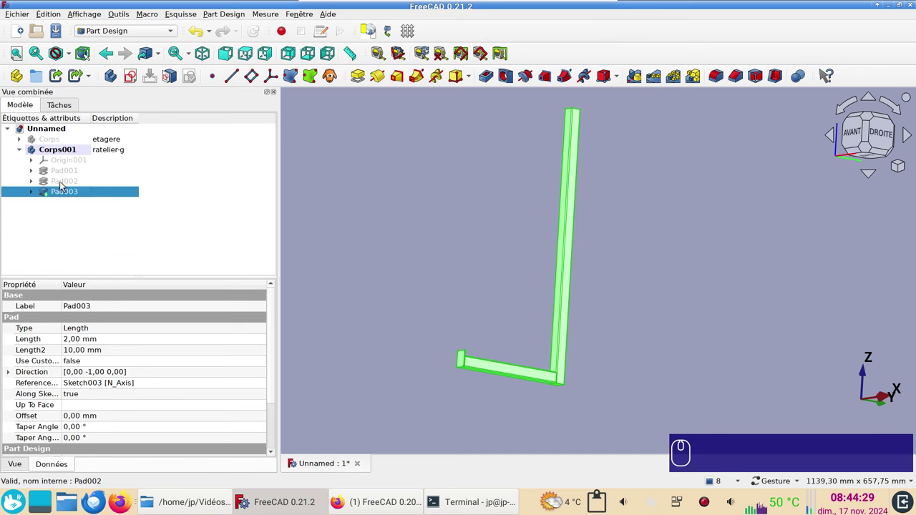
{"action": "left_click", "coordinate": [66, 185]}
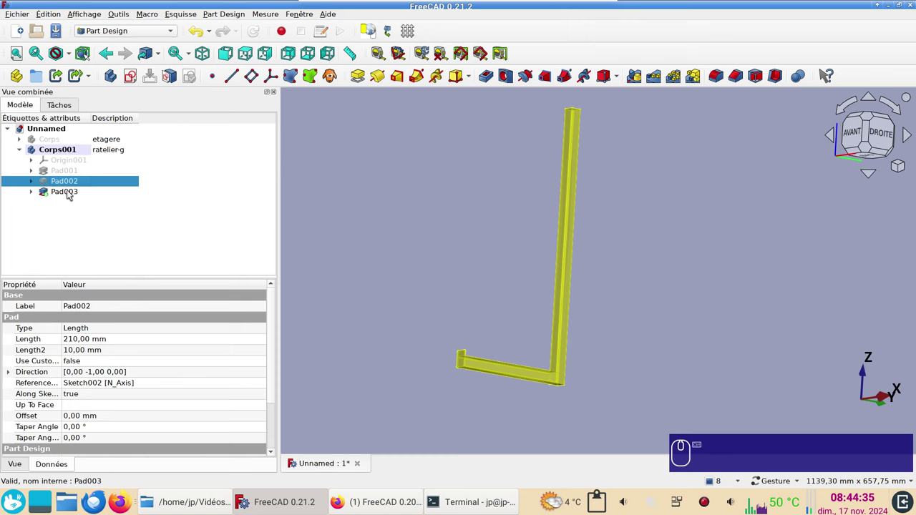
{"action": "left_click", "coordinate": [66, 190]}
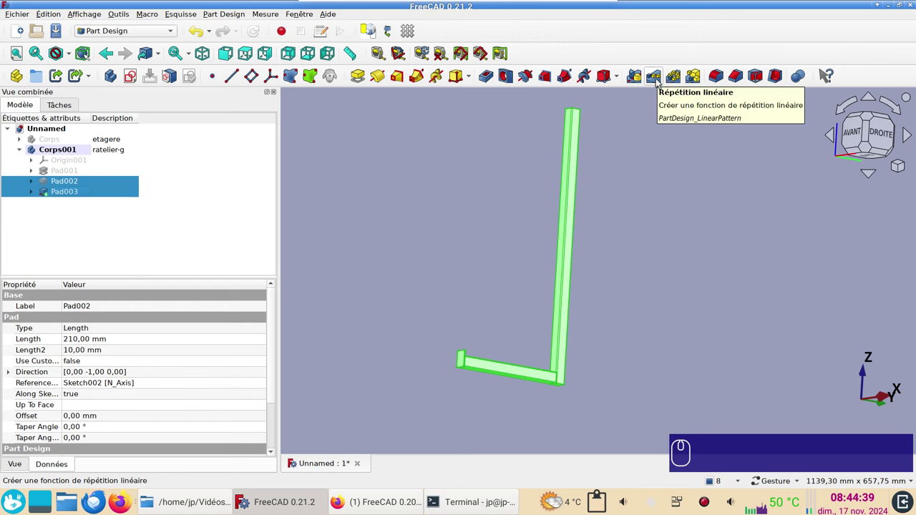
- Create a linear pattern of both pads along the vertical sketch axis with 4 occurrences, editing its length
{"action": "left_click", "coordinate": [660, 81]}
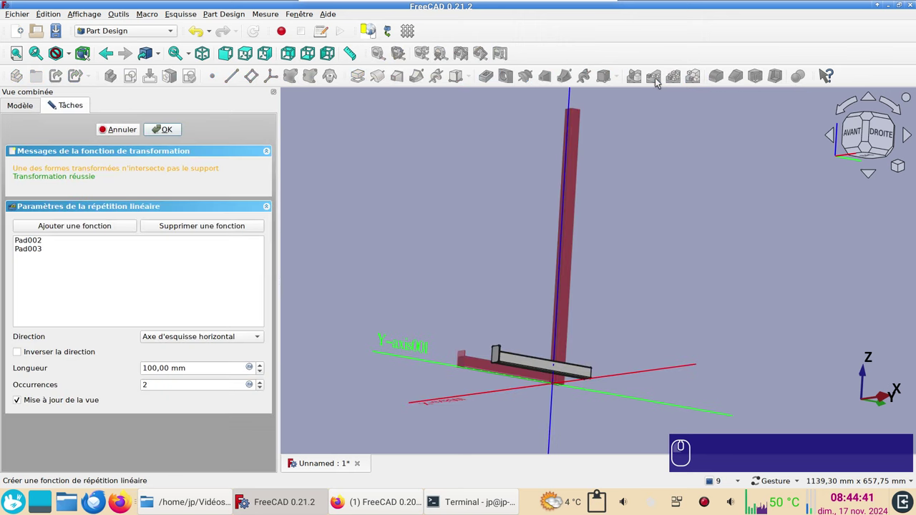
{"action": "scroll", "scroll_direction": "down", "scroll_amount": 3}
{"action": "left_click_drag", "start_coordinate": [510, 244], "coordinate": [638, 343]}
{"action": "left_click_drag", "start_coordinate": [657, 310], "coordinate": [541, 268]}
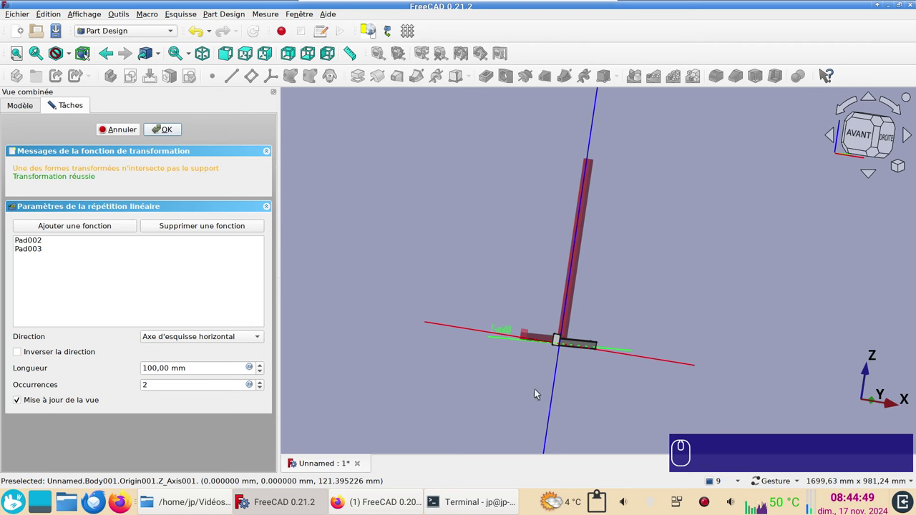
{"action": "left_click_drag", "start_coordinate": [244, 338], "coordinate": [220, 331]}
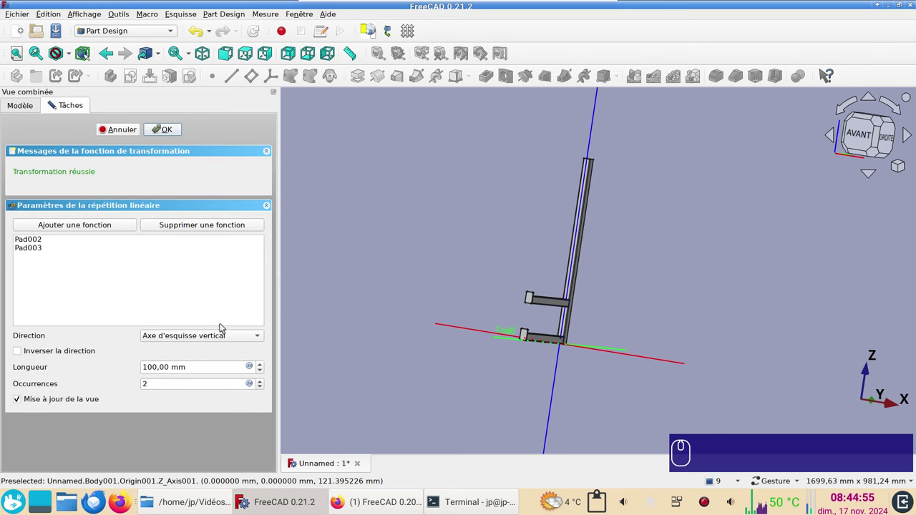
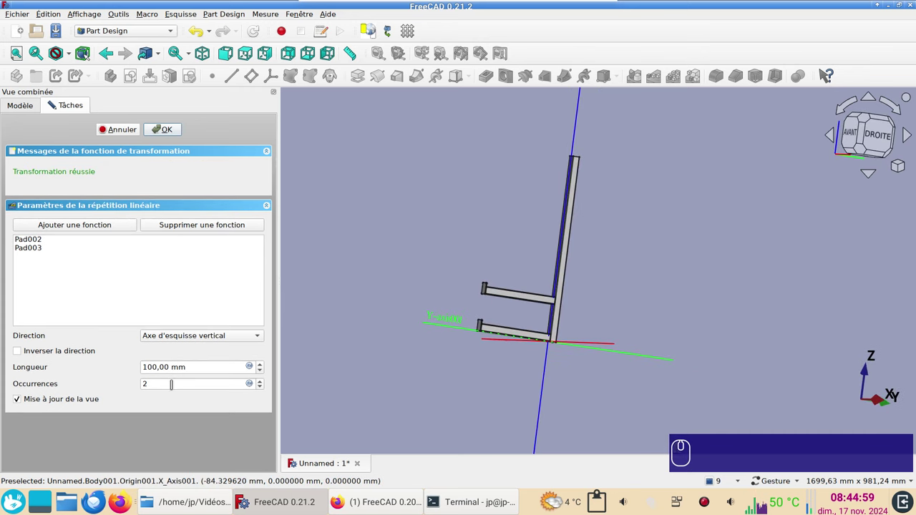
{"action": "scroll", "scroll_direction": "up", "scroll_amount": 3}
{"action": "scroll", "scroll_direction": "up", "scroll_amount": 3}
{"action": "scroll", "scroll_direction": "up", "scroll_amount": 3}
{"action": "left_click_drag", "start_coordinate": [196, 371], "coordinate": [147, 348]}
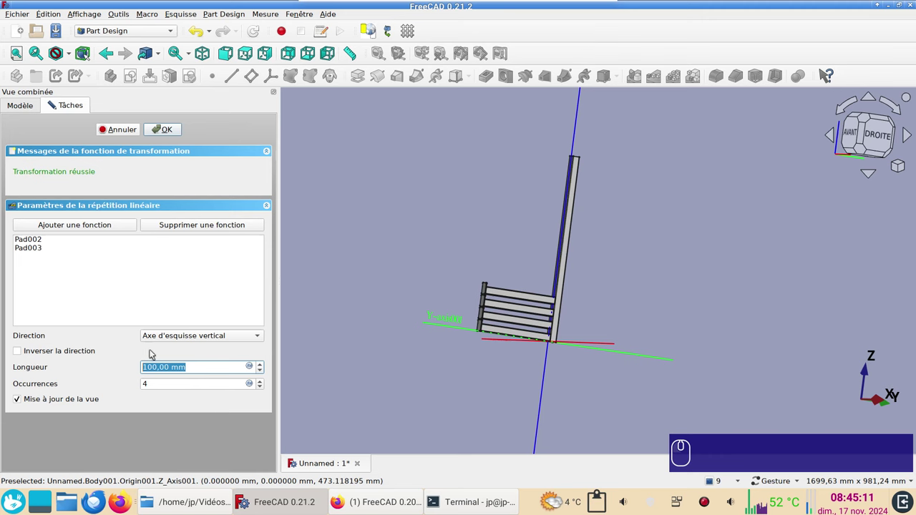
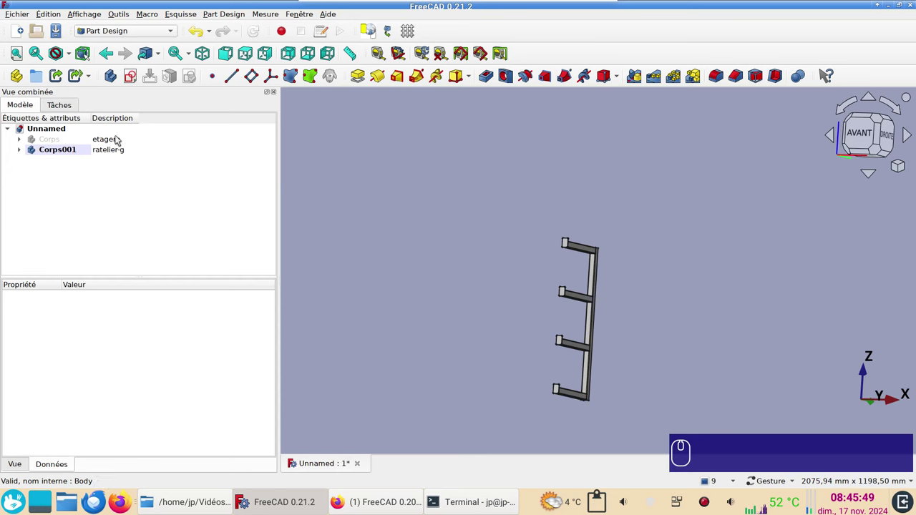
- Show the etagere shelf body again and view the assembly from the front
{"action": "left_click", "coordinate": [114, 136]}
{"action": "key", "text": "space"}
{"action": "left_click", "coordinate": [857, 131]}
- Select the ratelier-g body Corps001 and expand its Placement position, still reading zero
{"action": "scroll", "scroll_direction": "up", "scroll_amount": 3}
{"action": "middle_click", "coordinate": [641, 336]}
{"action": "right_click", "coordinate": [731, 196]}
{"action": "left_click", "coordinate": [642, 303]}
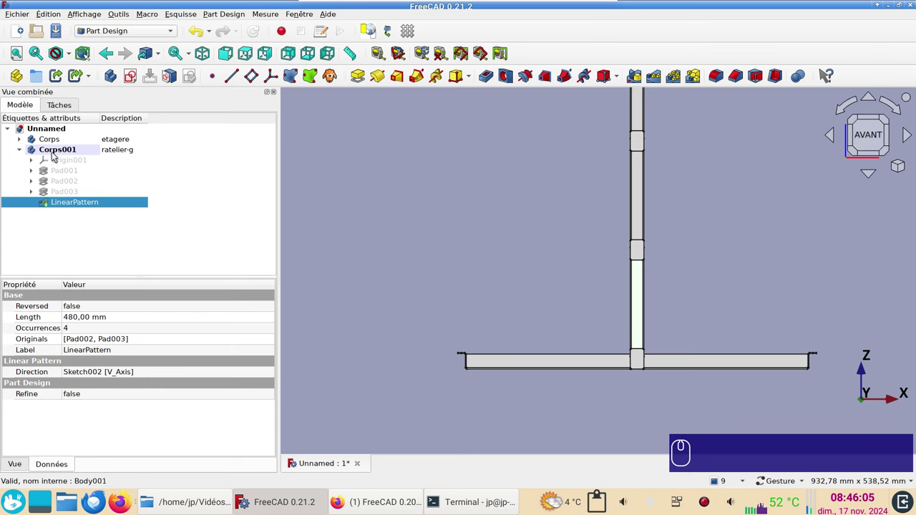
{"action": "left_click", "coordinate": [56, 154]}
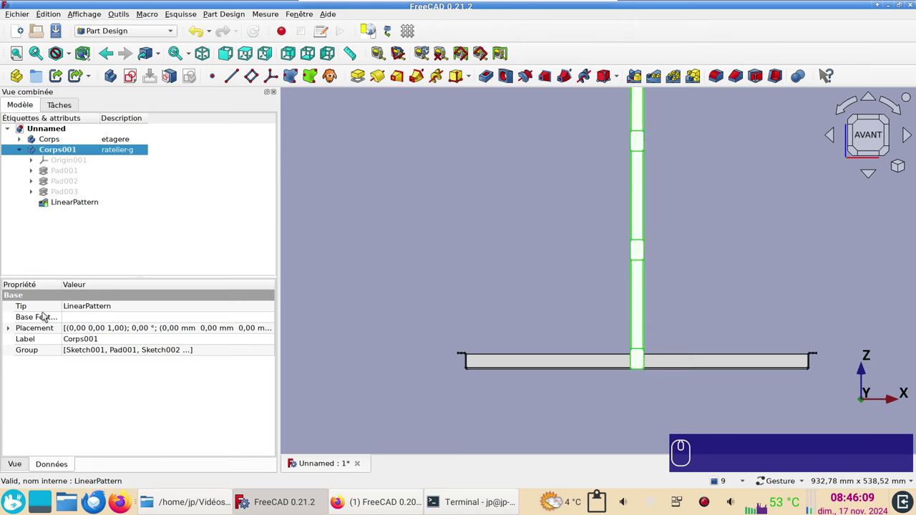
{"action": "left_click", "coordinate": [13, 330]}
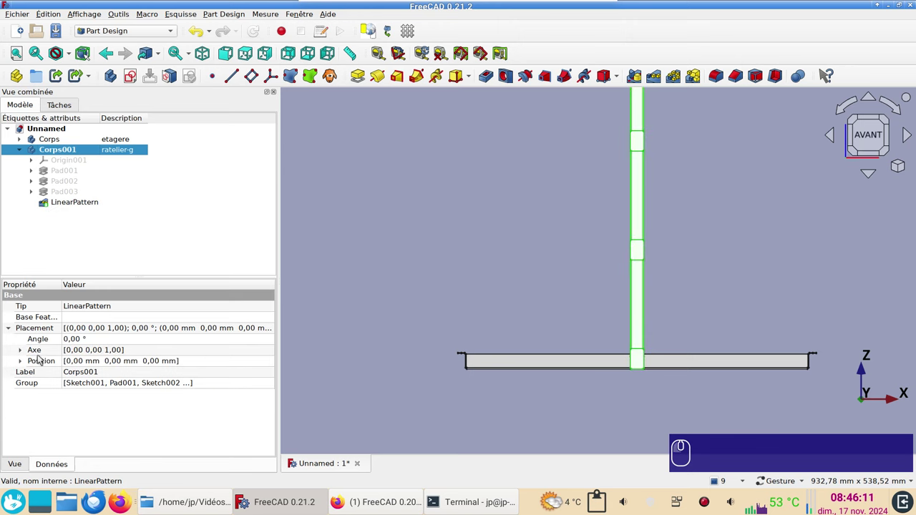
{"action": "left_click", "coordinate": [20, 357]}
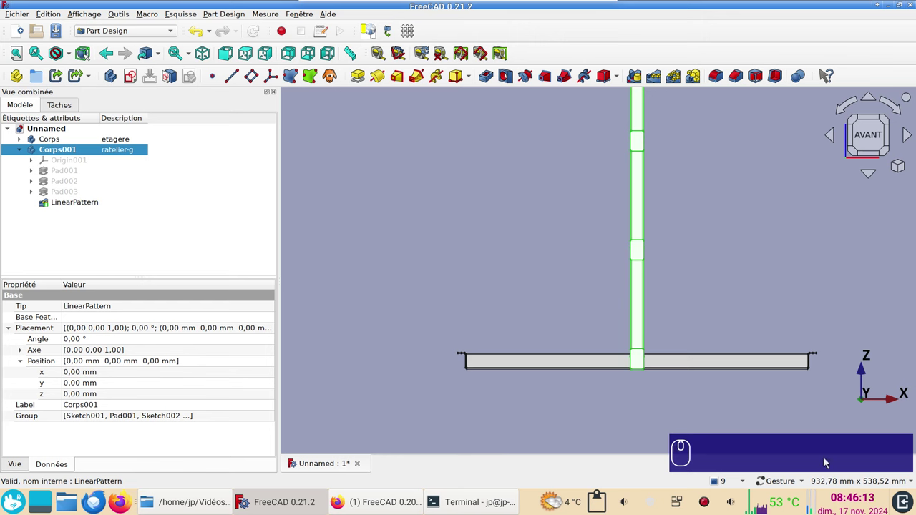
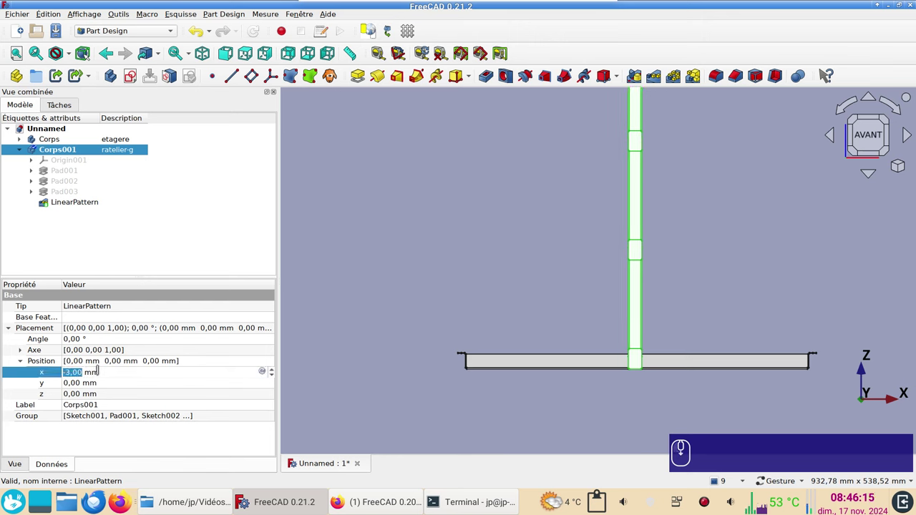
- Bring up the context actions for the ratelier-g body to reposition it
{"action": "scroll", "scroll_direction": "up", "scroll_amount": 3}
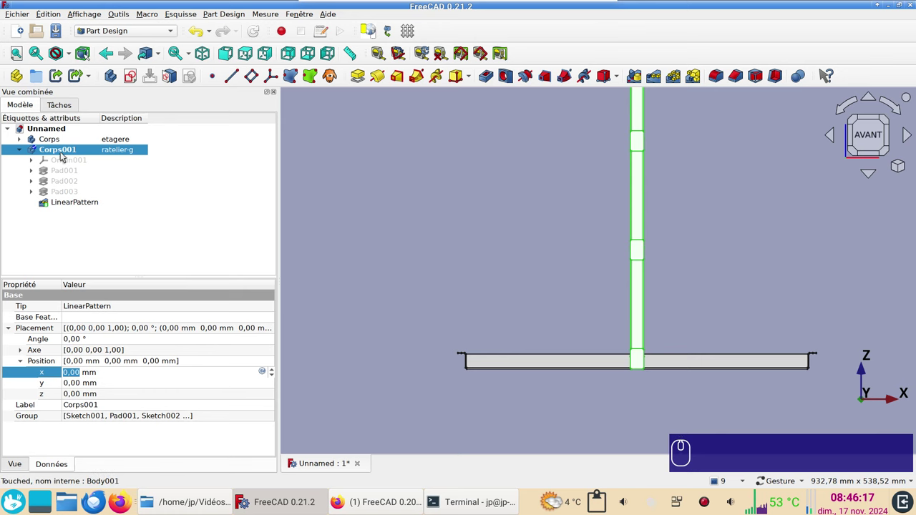
{"action": "left_click", "coordinate": [60, 148]}
{"action": "left_click", "coordinate": [60, 148]}
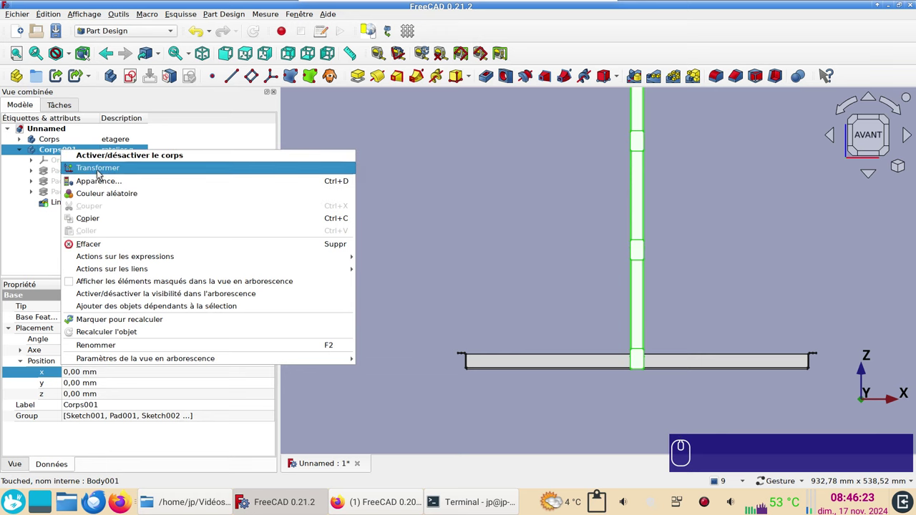
- Start the Transformer and slide the ratelier-g frame along its red X arrow toward the shelf end
{"action": "left_click", "coordinate": [96, 169]}
{"action": "right_click", "coordinate": [97, 169]}
{"action": "right_click", "coordinate": [827, 287]}
{"action": "left_click", "coordinate": [777, 277]}
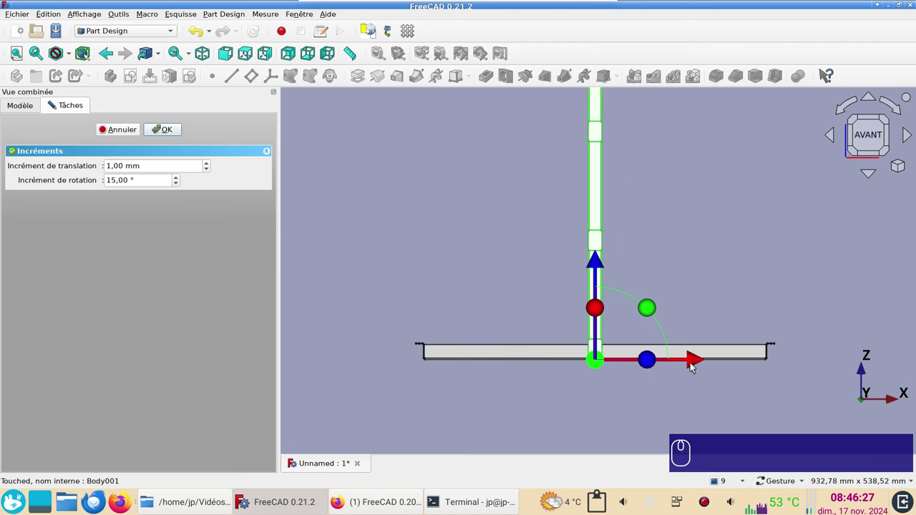
{"action": "left_click_drag", "start_coordinate": [694, 366], "coordinate": [585, 360]}
{"action": "left_click_drag", "start_coordinate": [587, 364], "coordinate": [555, 314]}
{"action": "left_click", "coordinate": [877, 144]}
- Nudge the frame against the shelf's left end at x = -263 mm and validate the transform
{"action": "scroll", "scroll_direction": "up", "scroll_amount": 3}
{"action": "left_click", "coordinate": [495, 338]}
{"action": "scroll", "scroll_direction": "up", "scroll_amount": 3}
{"action": "left_click", "coordinate": [600, 267]}
{"action": "left_click_drag", "start_coordinate": [590, 406], "coordinate": [576, 401]}
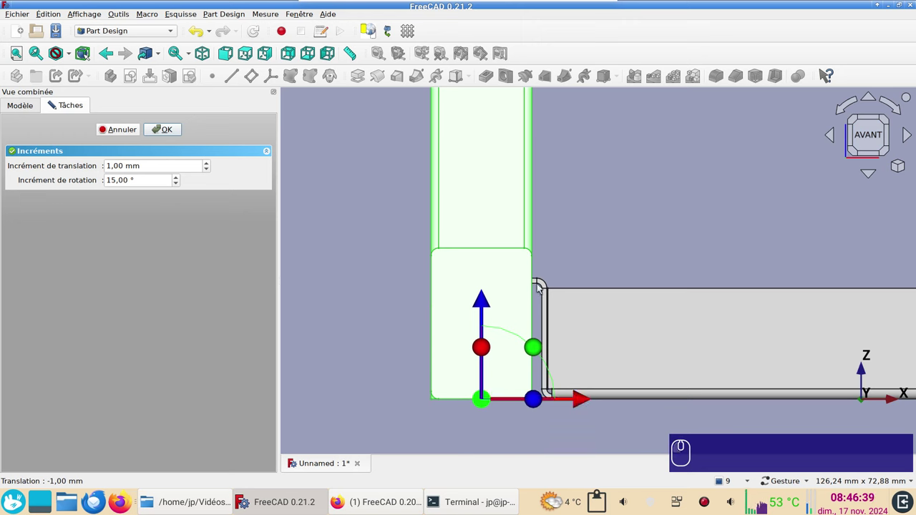
{"action": "left_click_drag", "start_coordinate": [582, 403], "coordinate": [581, 404]}
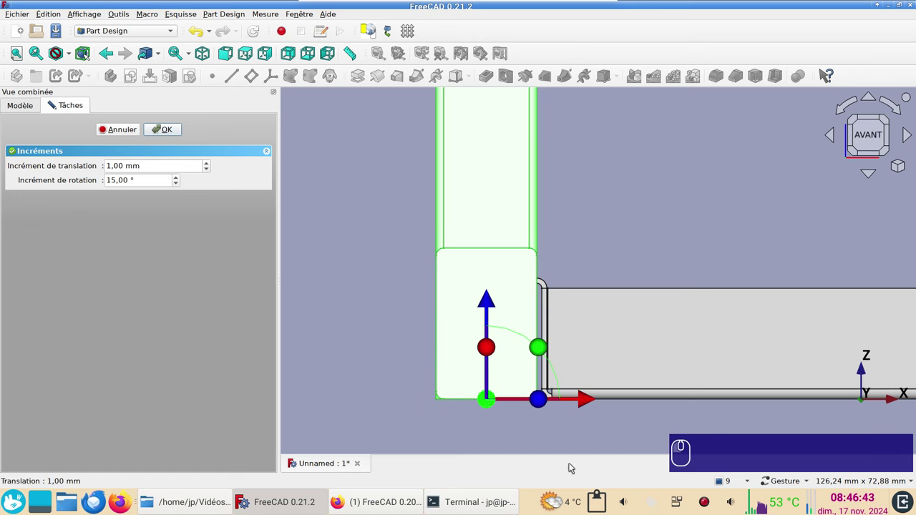
{"action": "left_click", "coordinate": [172, 127]}
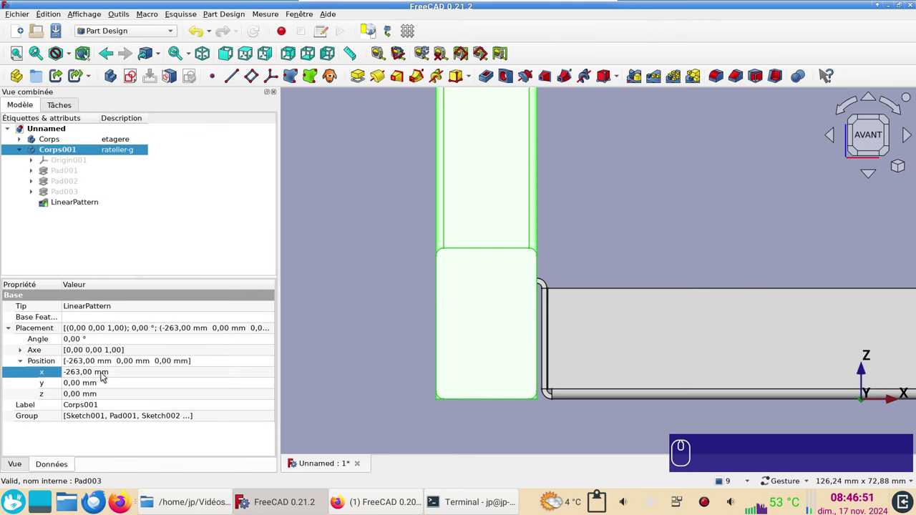
{"action": "left_click", "coordinate": [101, 379]}
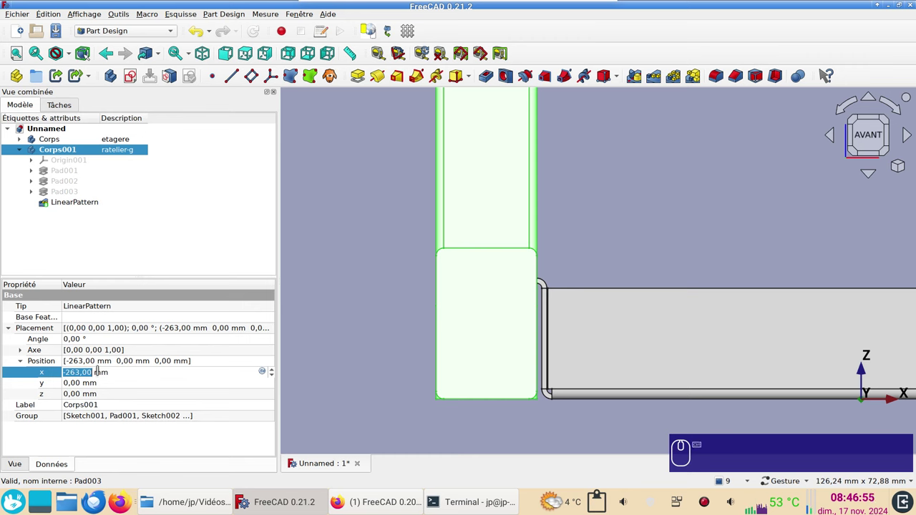
{"action": "key", "text": "ctrl+c"}
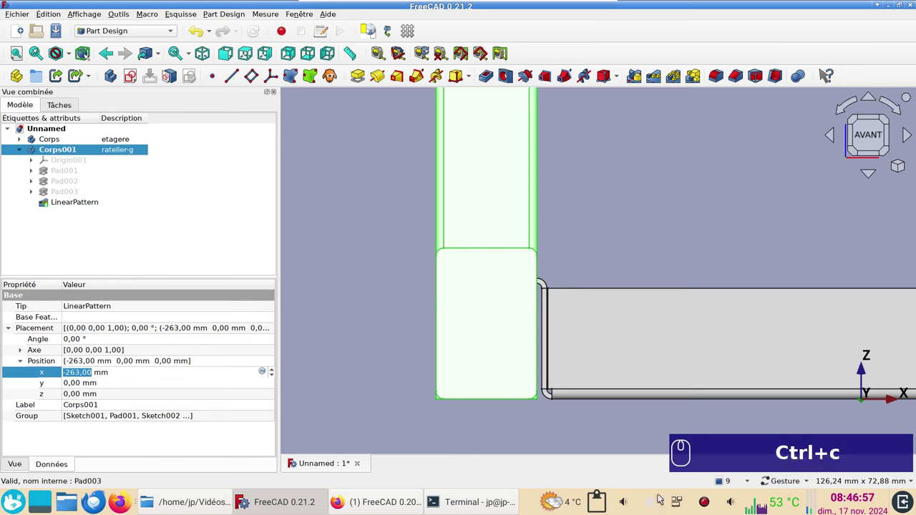
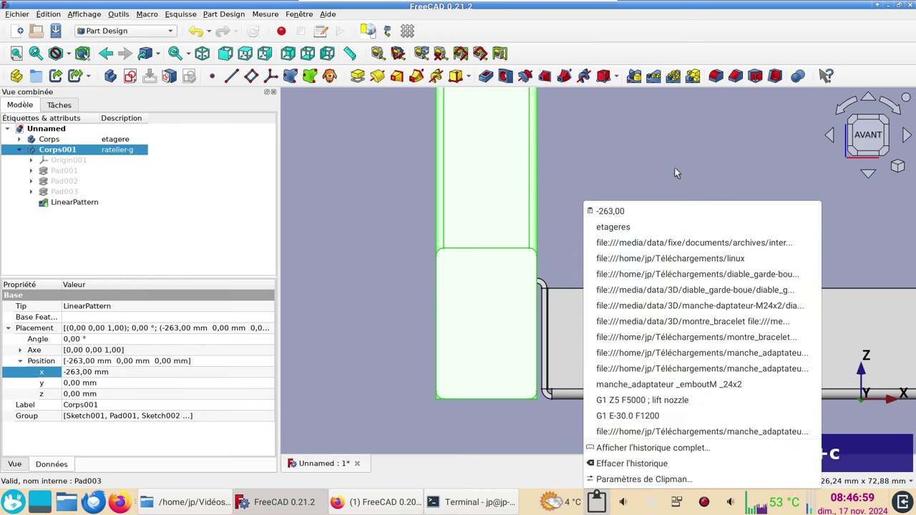
{"action": "left_click", "coordinate": [675, 164]}
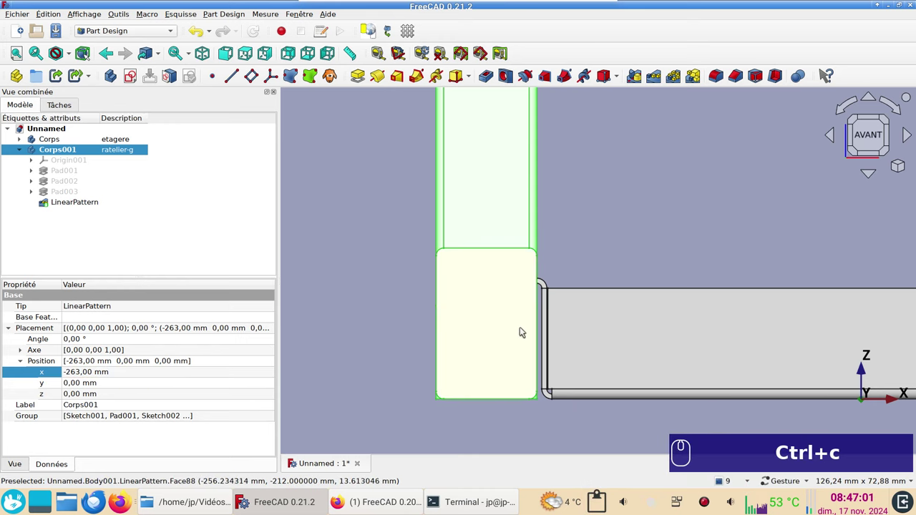
{"action": "scroll", "scroll_direction": "down", "scroll_amount": 3}
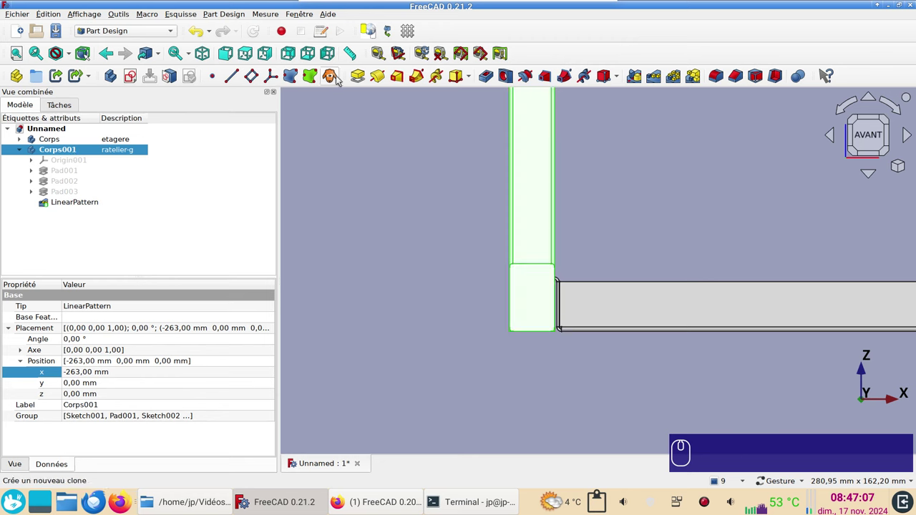
- Create a Part Design clone of the ratelier-g frame and select the new Body002
{"action": "left_click", "coordinate": [333, 74]}
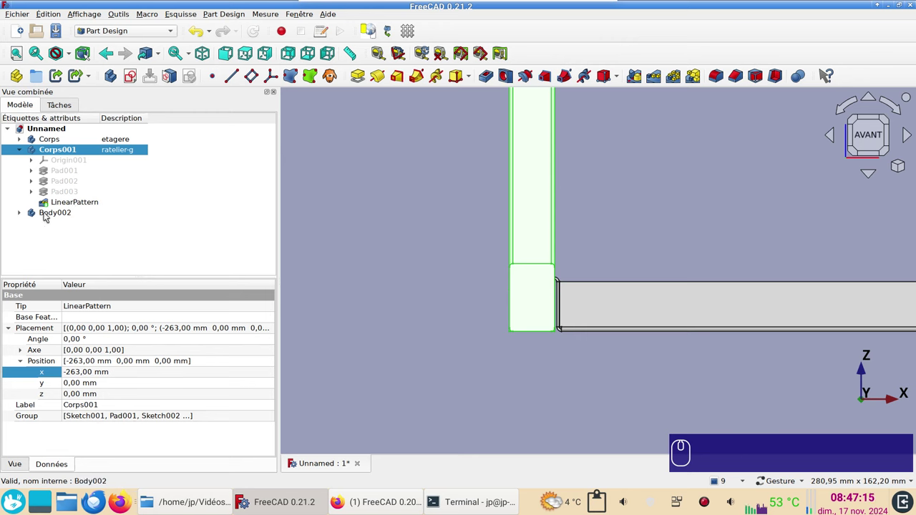
{"action": "left_click", "coordinate": [24, 211]}
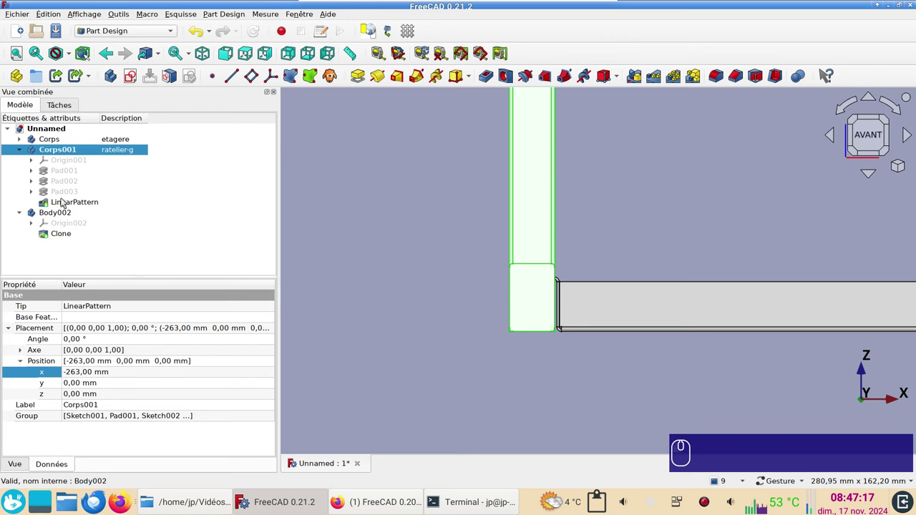
{"action": "left_click", "coordinate": [59, 214]}
{"action": "scroll", "scroll_direction": "down", "scroll_amount": 3}
{"action": "left_click_drag", "start_coordinate": [671, 187], "coordinate": [295, 286]}
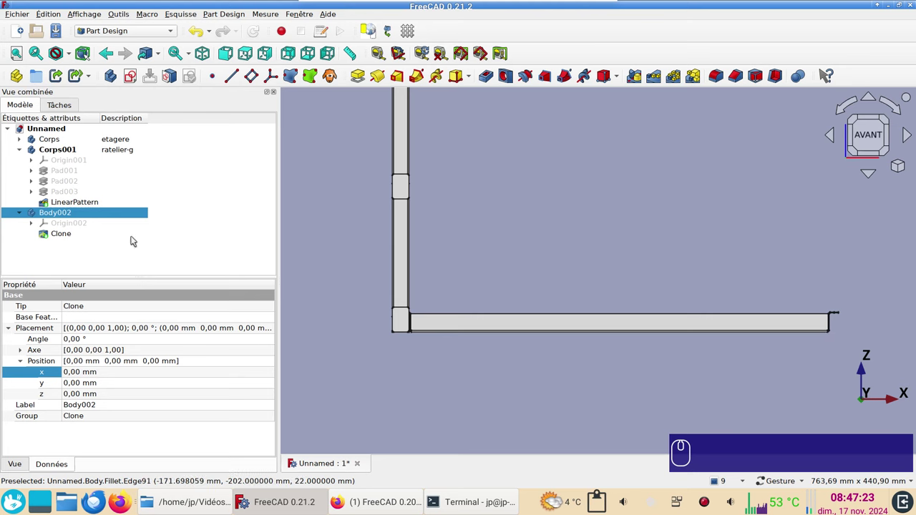
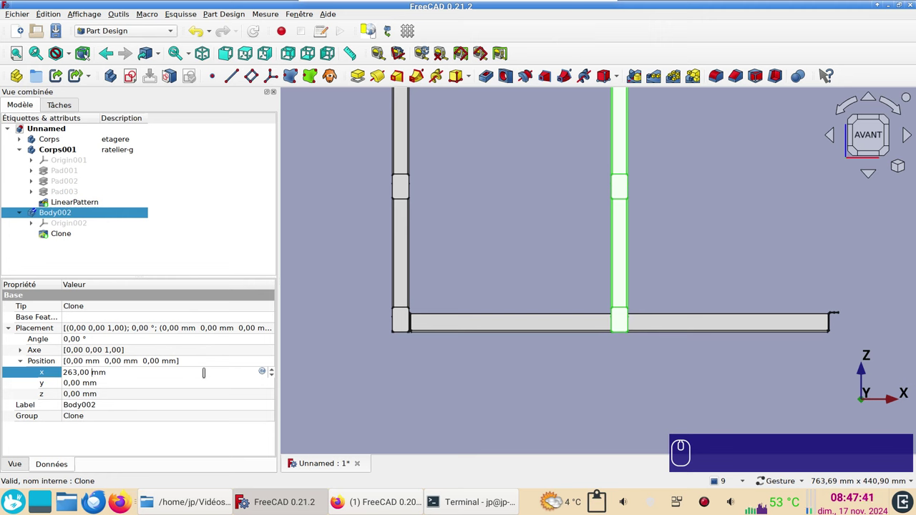
- Set the clone's Placement x position to 526 mm, the shelf's right end
{"action": "key", "text": "KP_Multiply"}
{"action": "key", "text": "KP_2"}
{"action": "key", "text": "Return"}
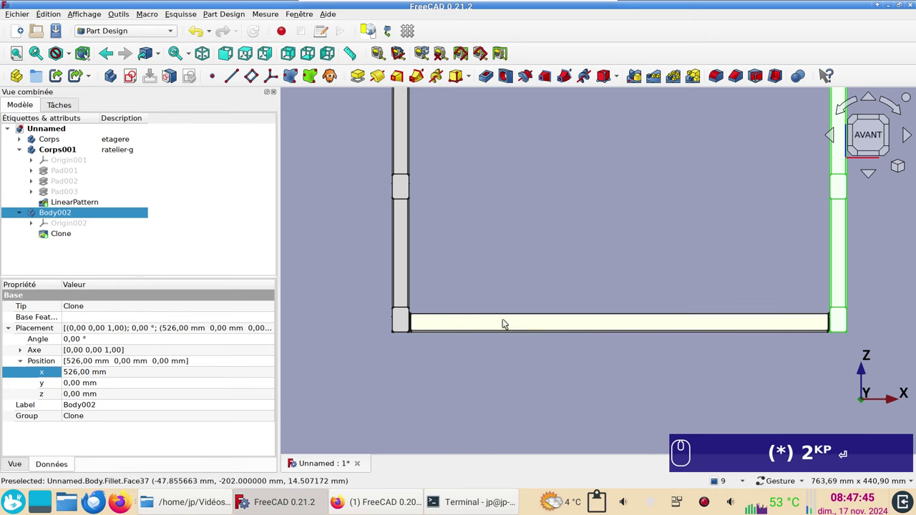
- Orbit to an isometric view showing the shelf with a frame at each end
{"action": "scroll", "scroll_direction": "up", "scroll_amount": 3}
{"action": "scroll", "scroll_direction": "down", "scroll_amount": 3}
{"action": "left_click_drag", "start_coordinate": [710, 307], "coordinate": [515, 347]}
{"action": "scroll", "scroll_direction": "up", "scroll_amount": 3}
{"action": "scroll", "scroll_direction": "down", "scroll_amount": 3}
{"action": "left_click_drag", "start_coordinate": [704, 253], "coordinate": [679, 259]}
{"action": "scroll", "scroll_direction": "up", "scroll_amount": 3}
{"action": "right_click", "coordinate": [696, 275]}
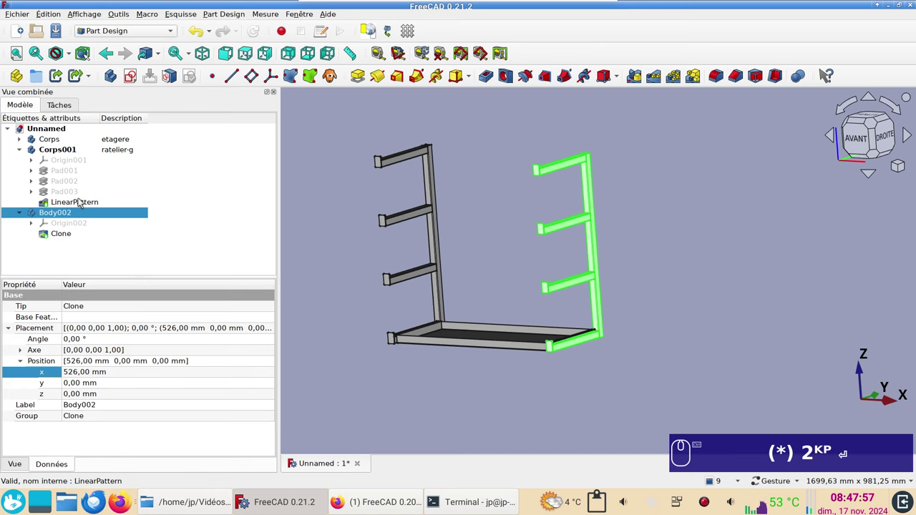
- Give Corps001 and Body002 a light turquoise shape colour via the appearance dialog (Ctrl+D)
{"action": "left_click", "coordinate": [61, 154]}
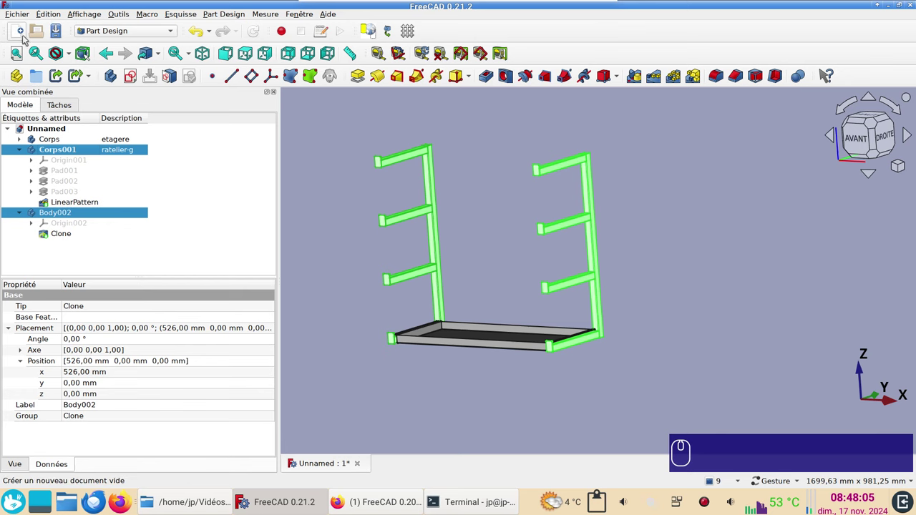
{"action": "key", "text": "ctrl+d"}
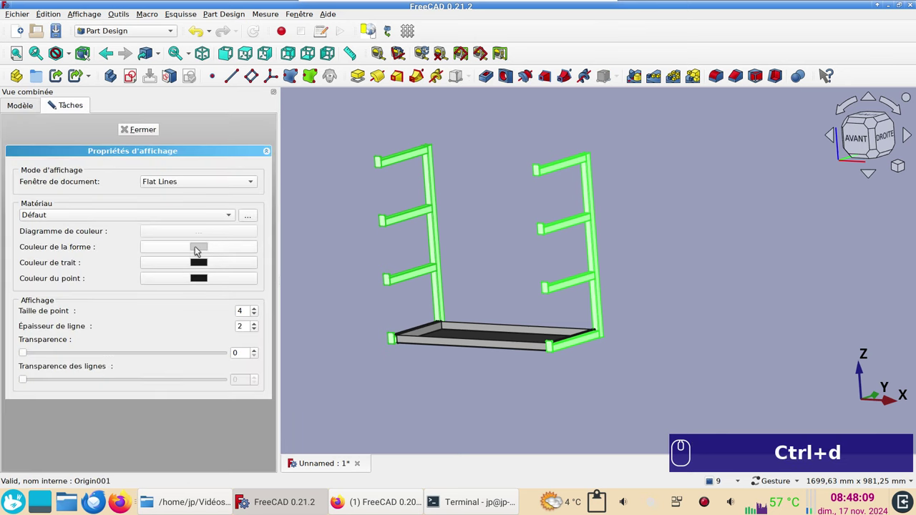
{"action": "left_click", "coordinate": [195, 245]}
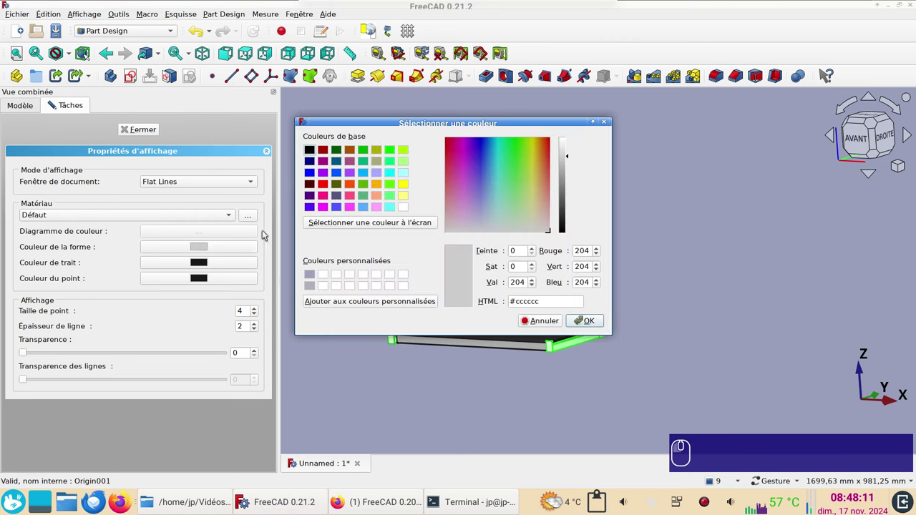
{"action": "left_click", "coordinate": [403, 171]}
{"action": "left_click", "coordinate": [598, 329]}
{"action": "left_click", "coordinate": [159, 132]}
{"action": "left_click_drag", "start_coordinate": [460, 148], "coordinate": [644, 386]}
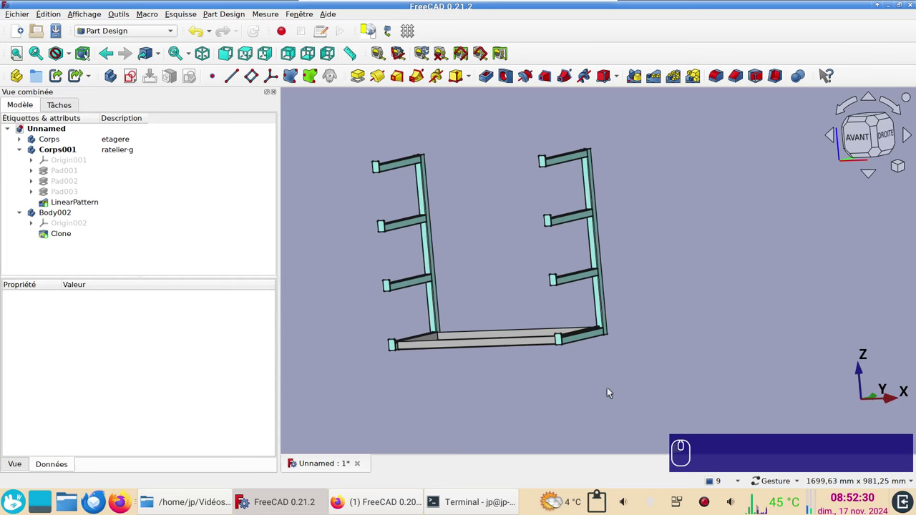
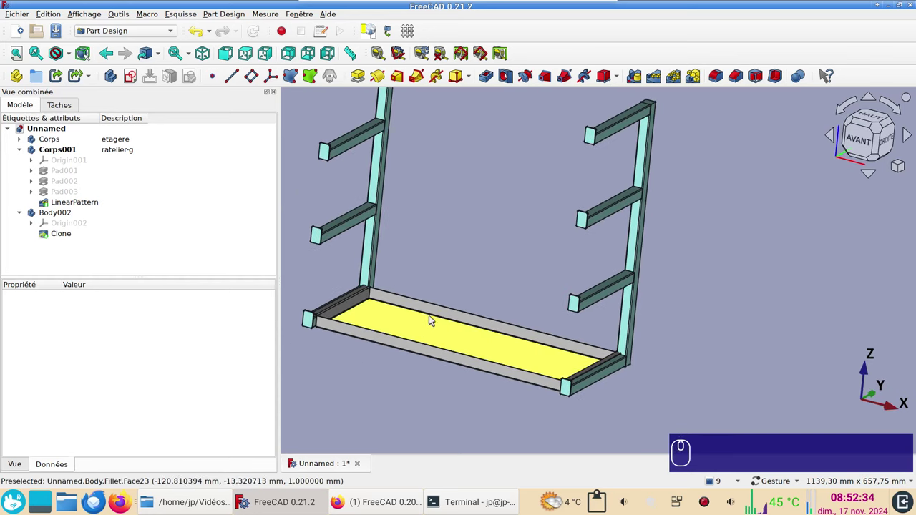
- Inspect Body002's Clone feature from a low angle and unfold the workbench dropdown
{"action": "scroll", "scroll_direction": "down", "scroll_amount": 3}
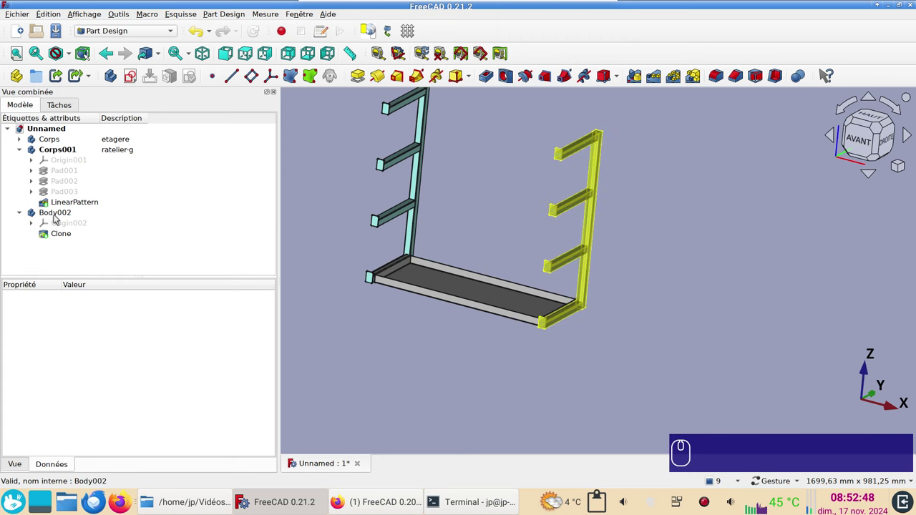
{"action": "left_click", "coordinate": [53, 213]}
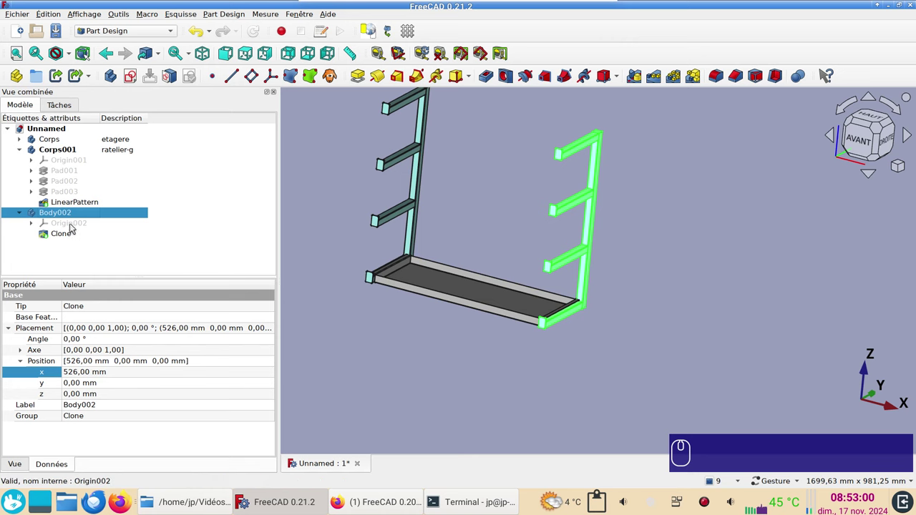
{"action": "left_click", "coordinate": [455, 287]}
{"action": "left_click", "coordinate": [626, 457]}
{"action": "left_click", "coordinate": [702, 501]}
{"action": "type", "text": "gr"}
{"action": "scroll", "scroll_direction": "up", "scroll_amount": 3}
{"action": "left_click", "coordinate": [760, 284]}
{"action": "right_click", "coordinate": [783, 347]}
{"action": "scroll", "scroll_direction": "down", "scroll_amount": 3}
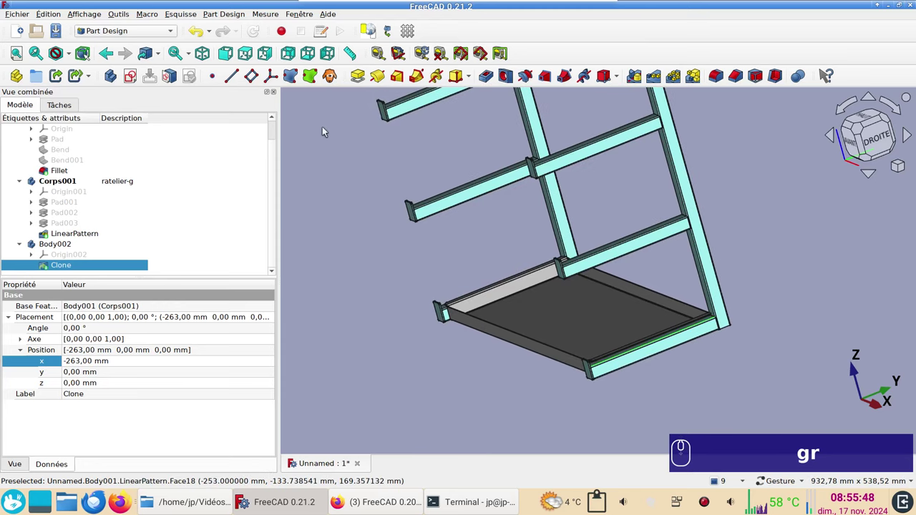
{"action": "left_click", "coordinate": [136, 30]}
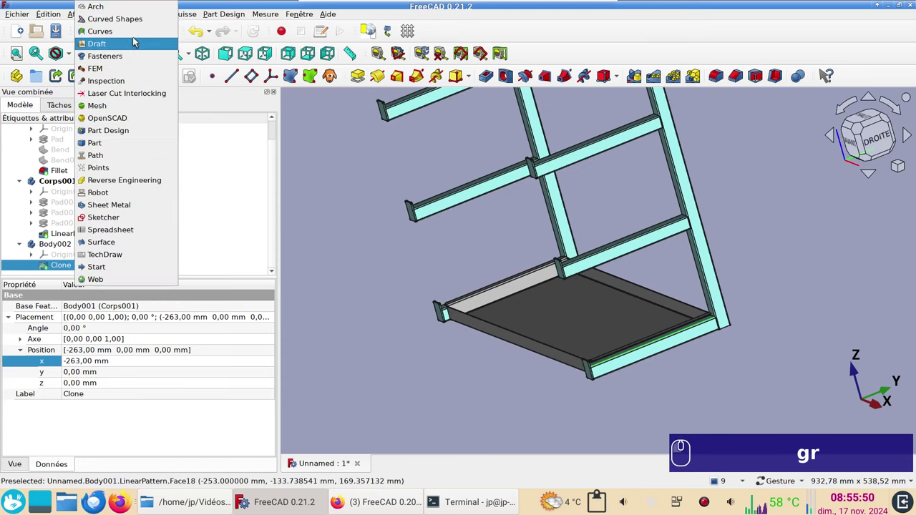
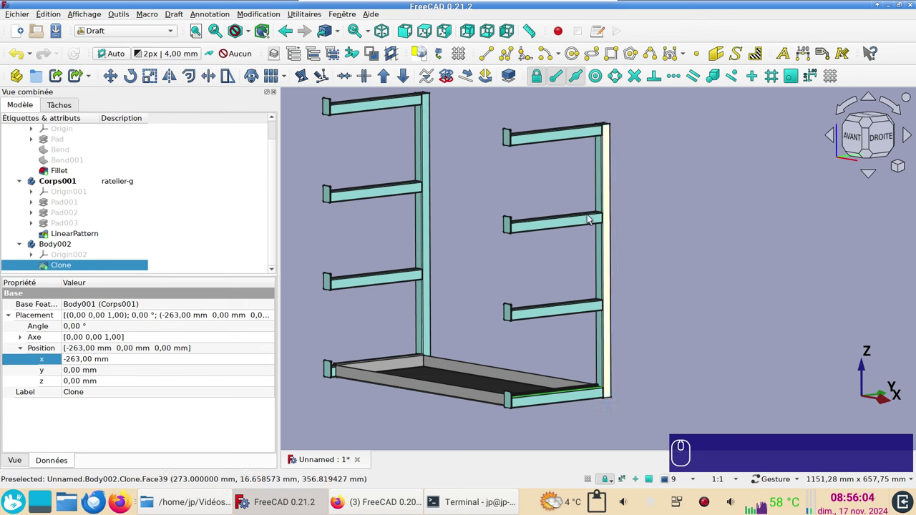
{"action": "left_click", "coordinate": [479, 399]}
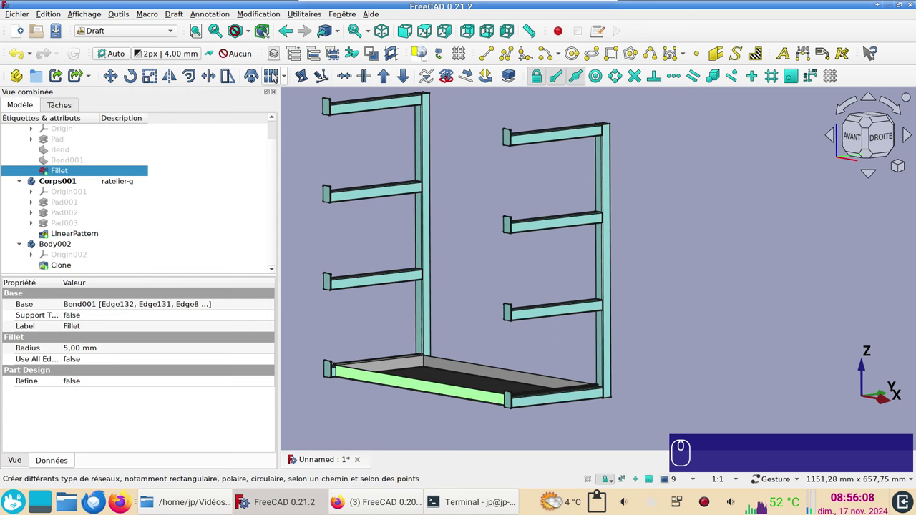
{"action": "left_click", "coordinate": [693, 309]}
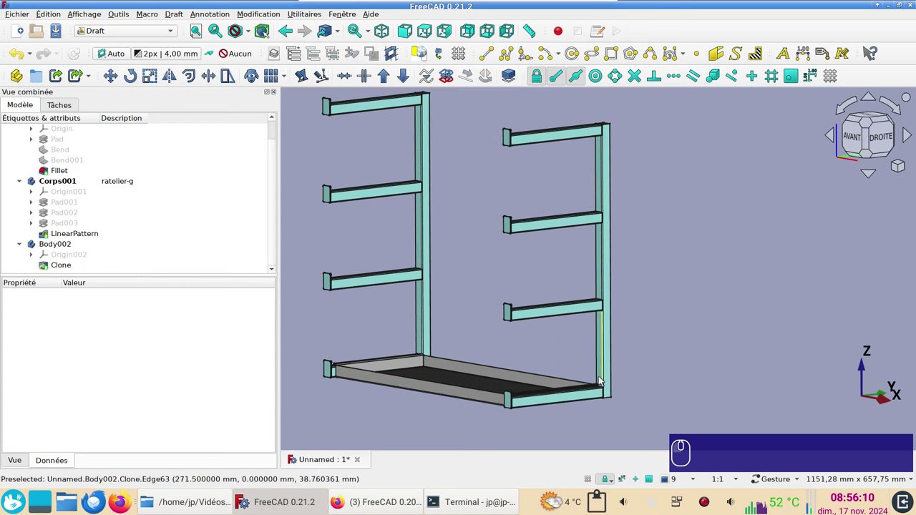
{"action": "left_click", "coordinate": [882, 140]}
{"action": "scroll", "scroll_direction": "up", "scroll_amount": 3}
{"action": "right_click", "coordinate": [647, 278]}
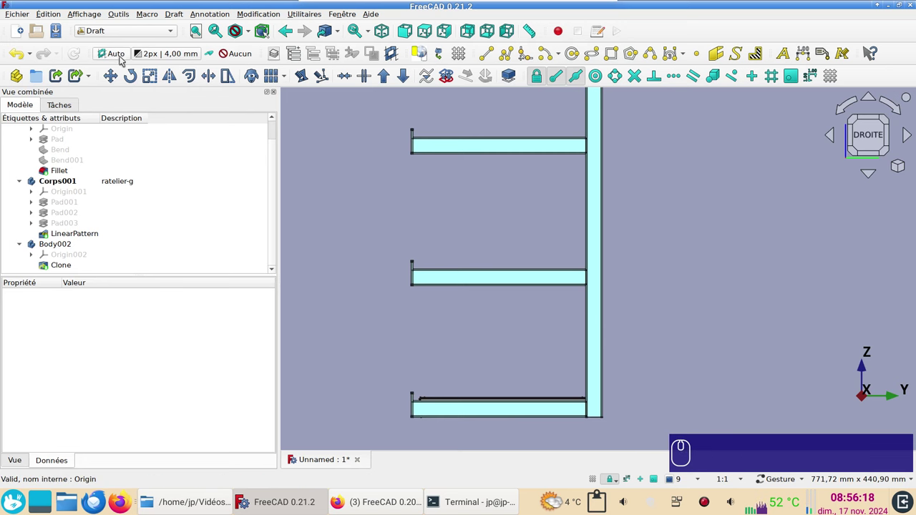
{"action": "left_click_drag", "start_coordinate": [129, 58], "coordinate": [140, 260]}
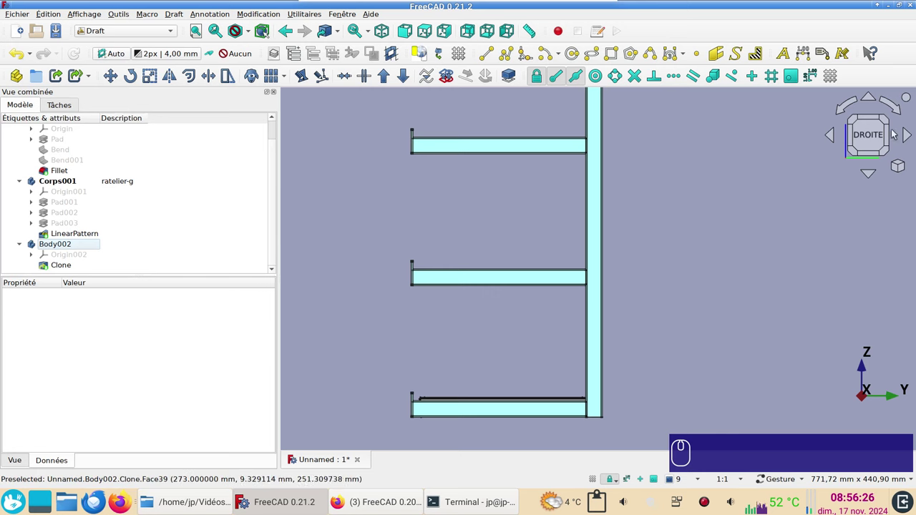
{"action": "left_click", "coordinate": [879, 135]}
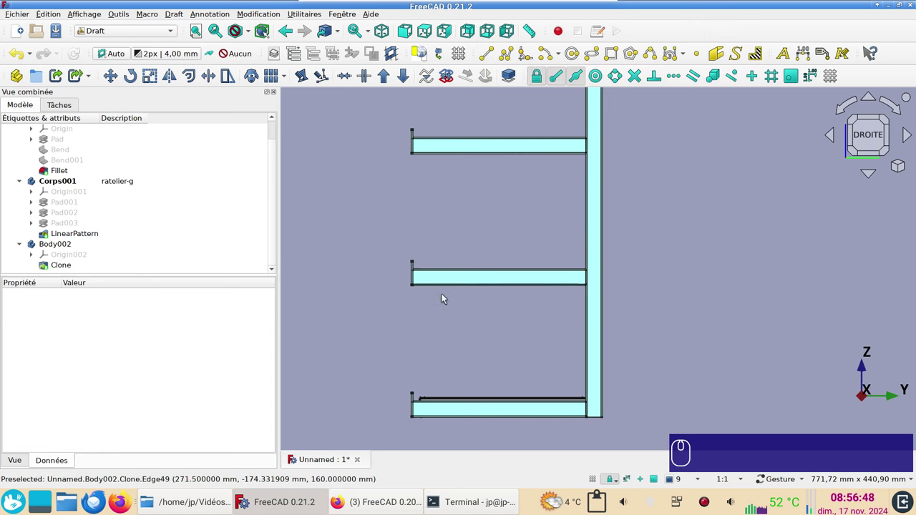
{"action": "scroll", "scroll_direction": "up", "scroll_amount": 3}
{"action": "right_click", "coordinate": [479, 327]}
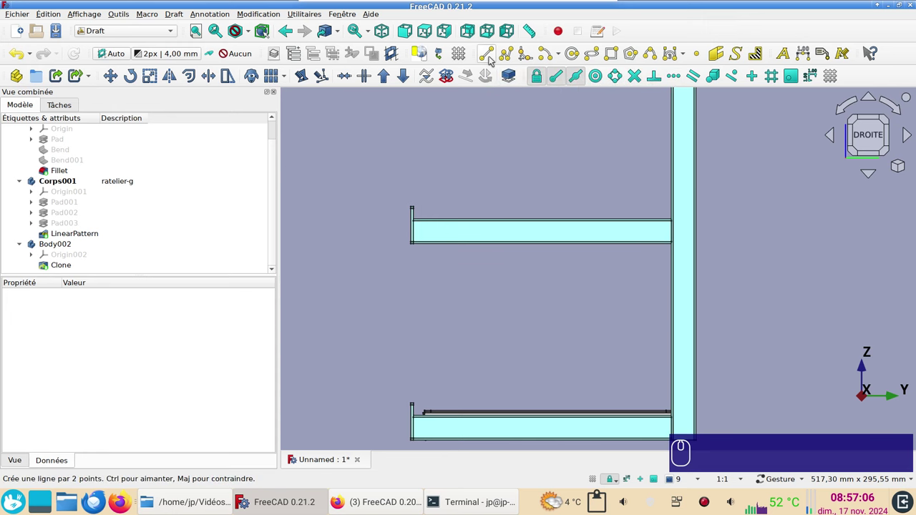
- Start a vertical Draft line, cancel it, and select the Fillet shelf tray seen from below
{"action": "left_click", "coordinate": [493, 59]}
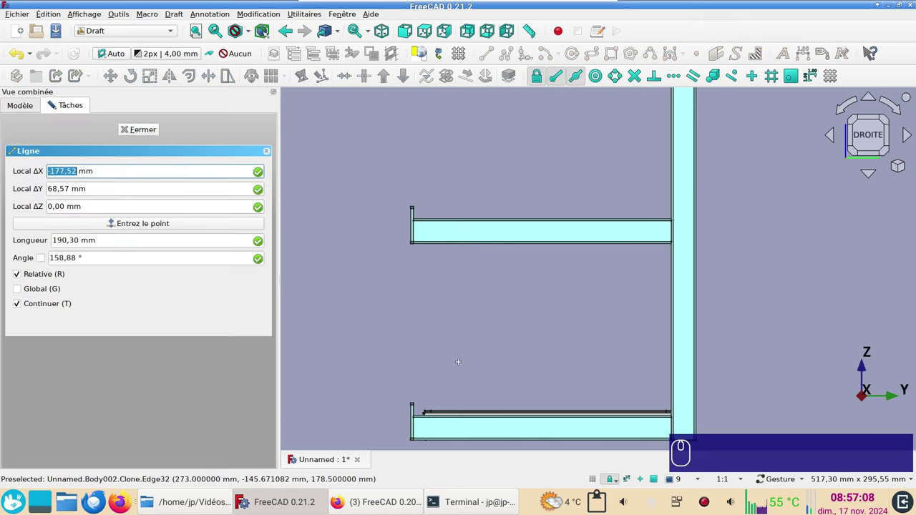
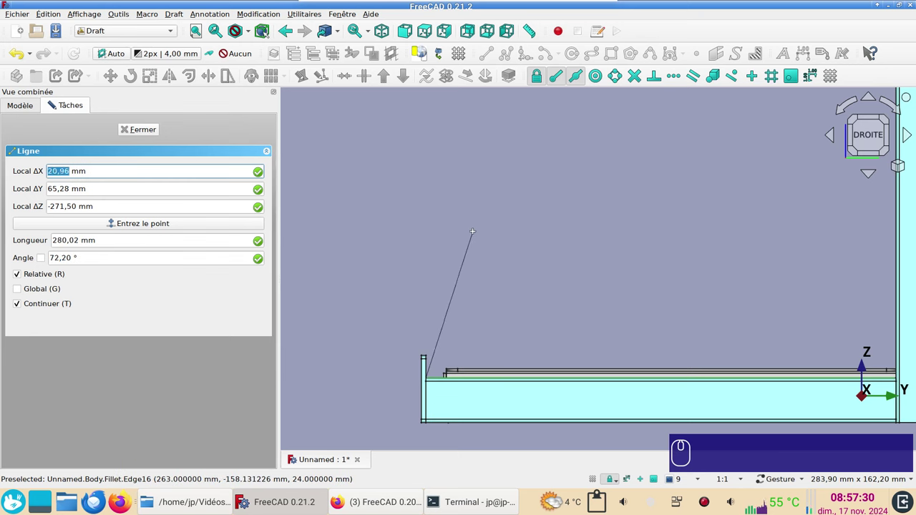
{"action": "key", "text": "y"}
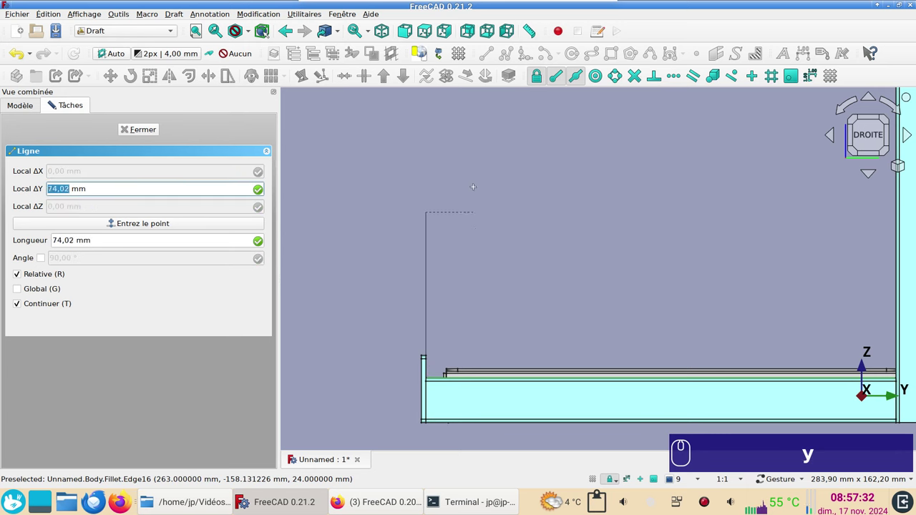
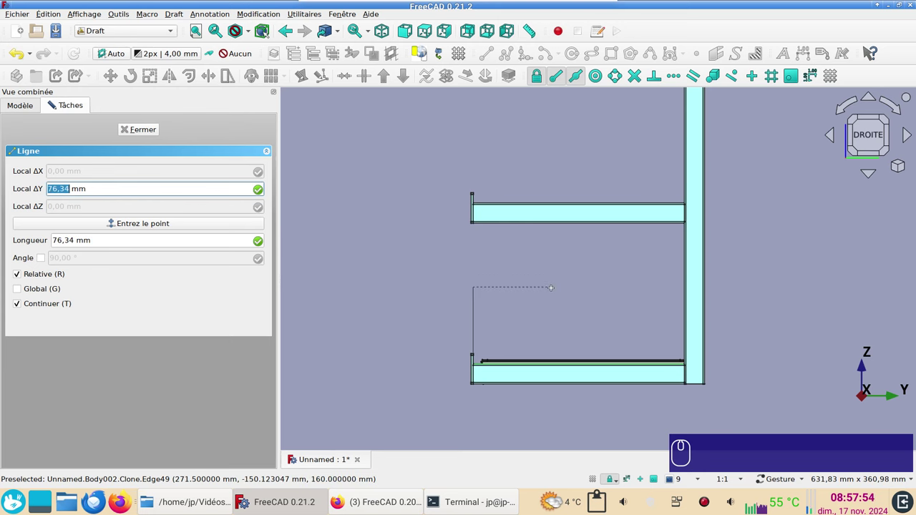
{"action": "scroll", "scroll_direction": "up", "scroll_amount": 3}
{"action": "left_click", "coordinate": [146, 133]}
{"action": "scroll", "scroll_direction": "down", "scroll_amount": 3}
{"action": "left_click_drag", "start_coordinate": [447, 202], "coordinate": [767, 284]}
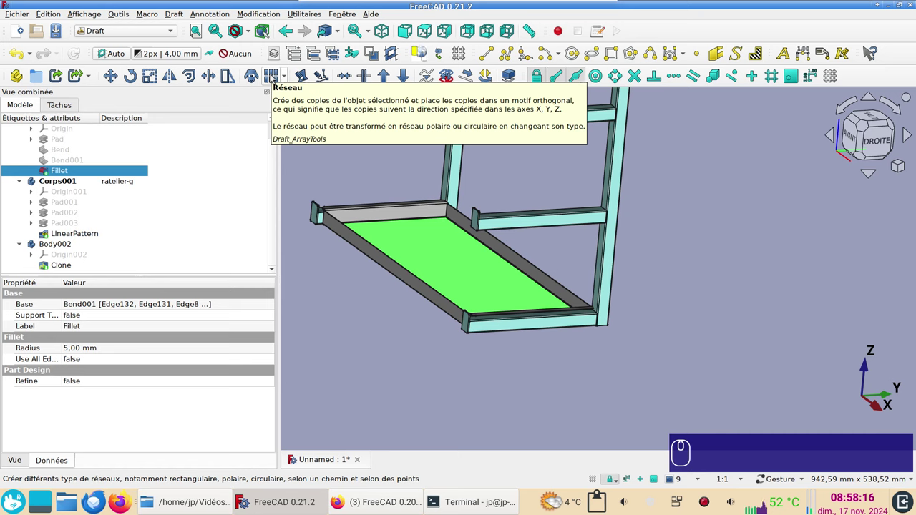
- Launch a Draft rectangular Array of the tray with X=1, Y=1, Z=4 elements
{"action": "left_click", "coordinate": [275, 78]}
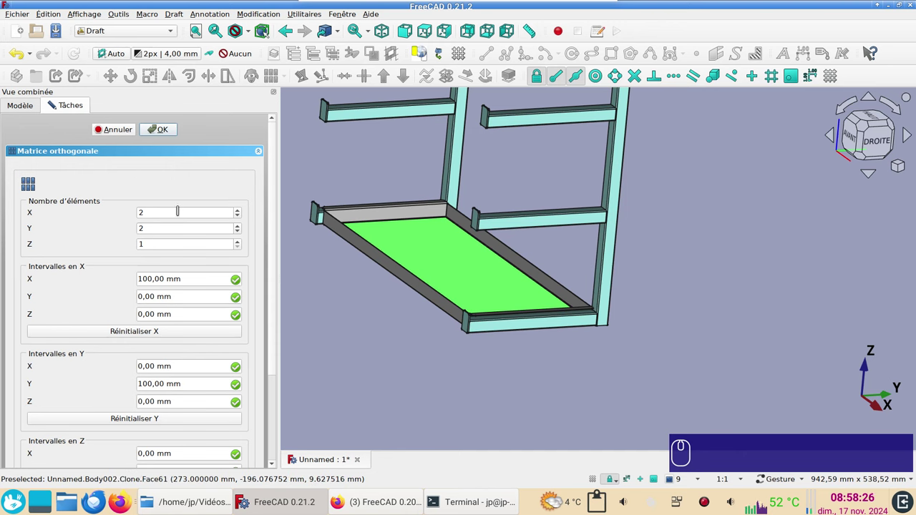
{"action": "scroll", "scroll_direction": "down", "scroll_amount": 3}
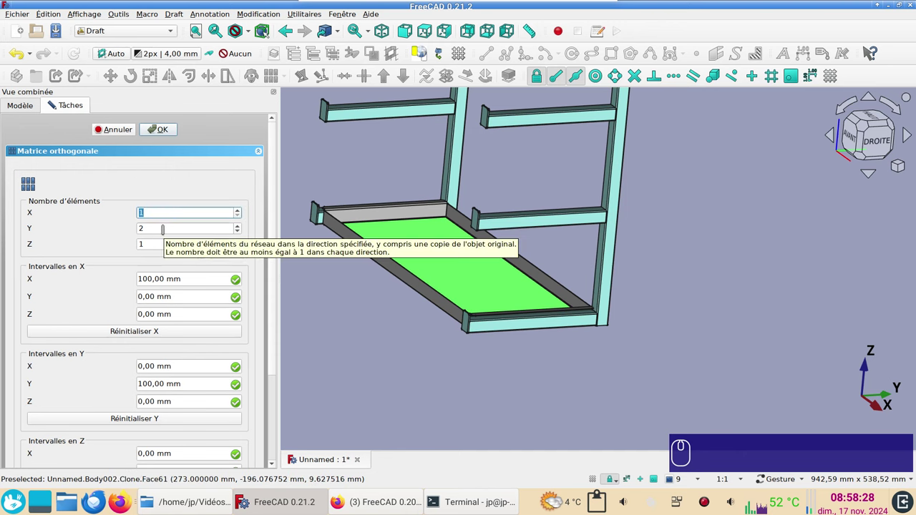
{"action": "scroll", "scroll_direction": "down", "scroll_amount": 3}
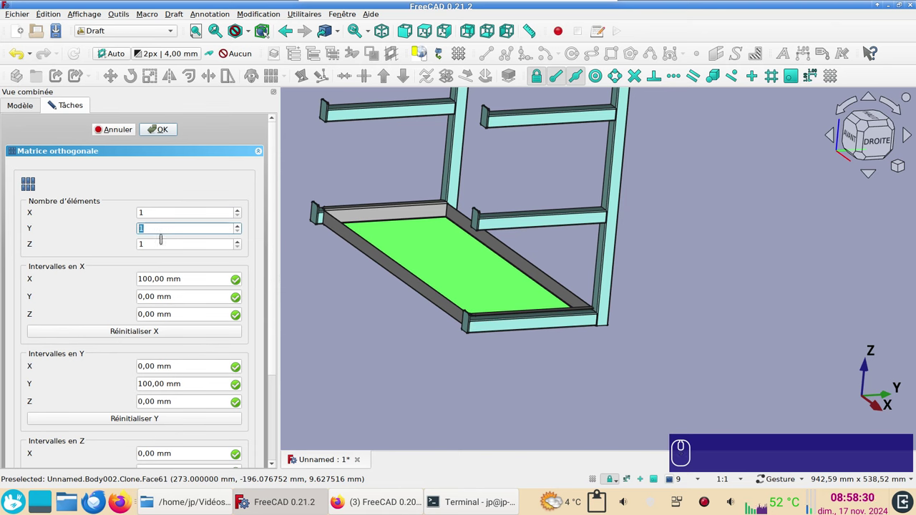
{"action": "scroll", "scroll_direction": "up", "scroll_amount": 3}
{"action": "scroll", "scroll_direction": "up", "scroll_amount": 3}
{"action": "left_click_drag", "start_coordinate": [275, 296], "coordinate": [289, 386]}
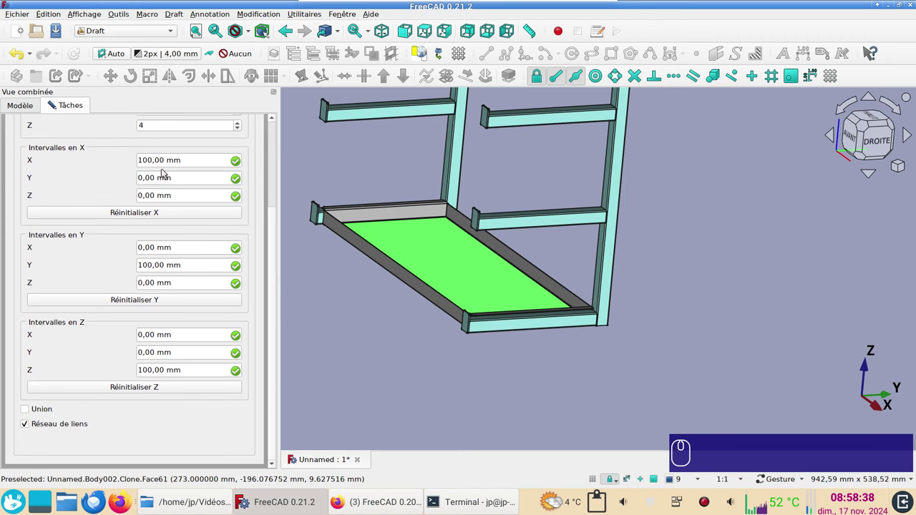
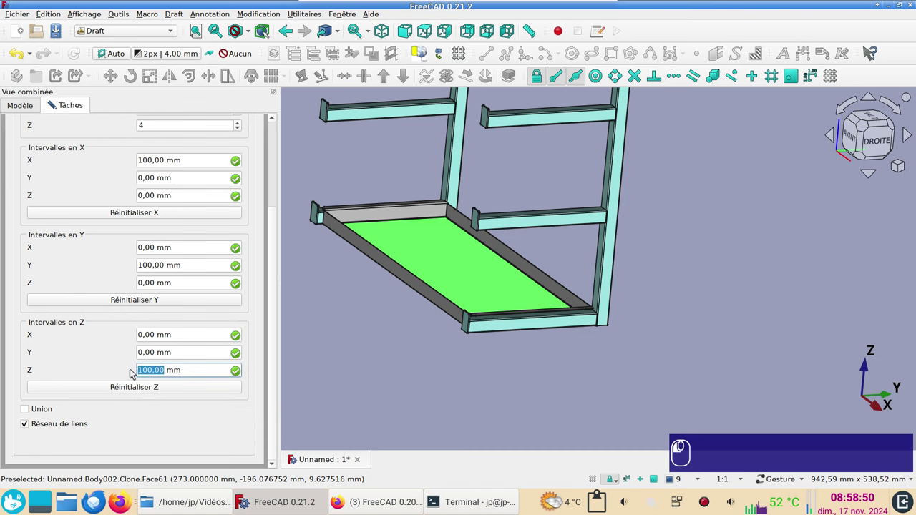
- Set the Z interval to 160 mm and create the four-shelf array
{"action": "key", "text": "KP_1"}
{"action": "key", "text": "KP_6"}
{"action": "key", "text": "KP_0"}
{"action": "key", "text": "Return"}
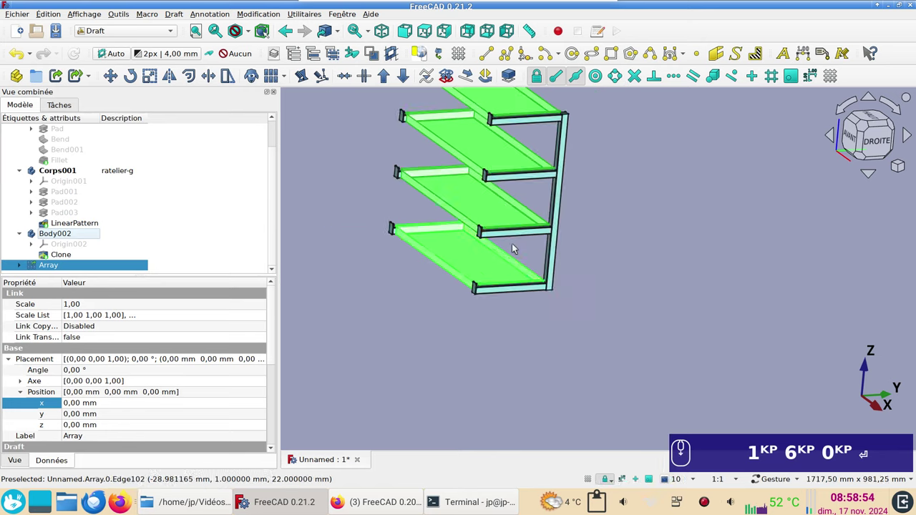
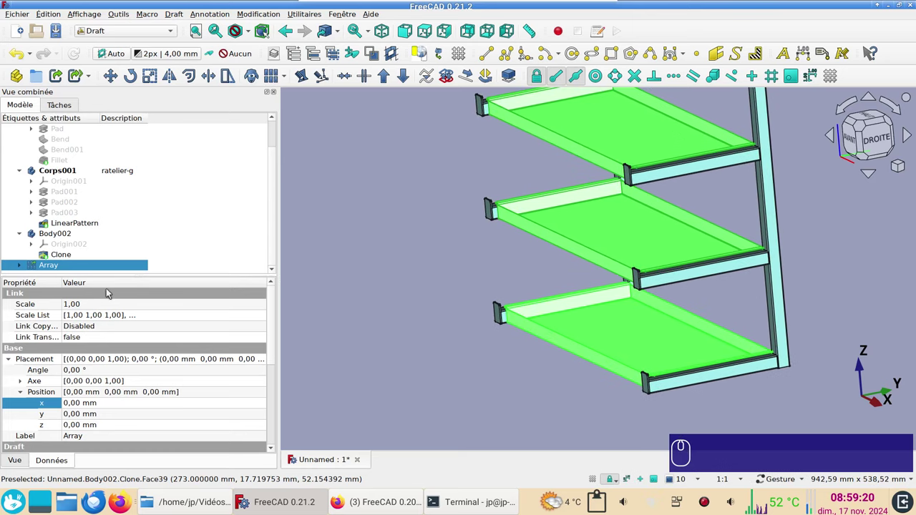
- Hide the Array with Space, view the rack from FRONT, and unfold the Array tools list
{"action": "key", "text": "space"}
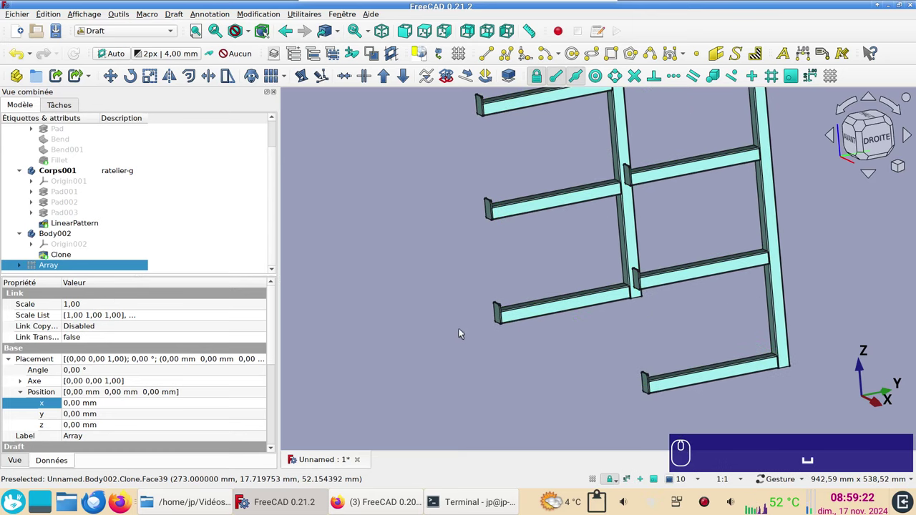
{"action": "left_click_drag", "start_coordinate": [609, 328], "coordinate": [881, 154]}
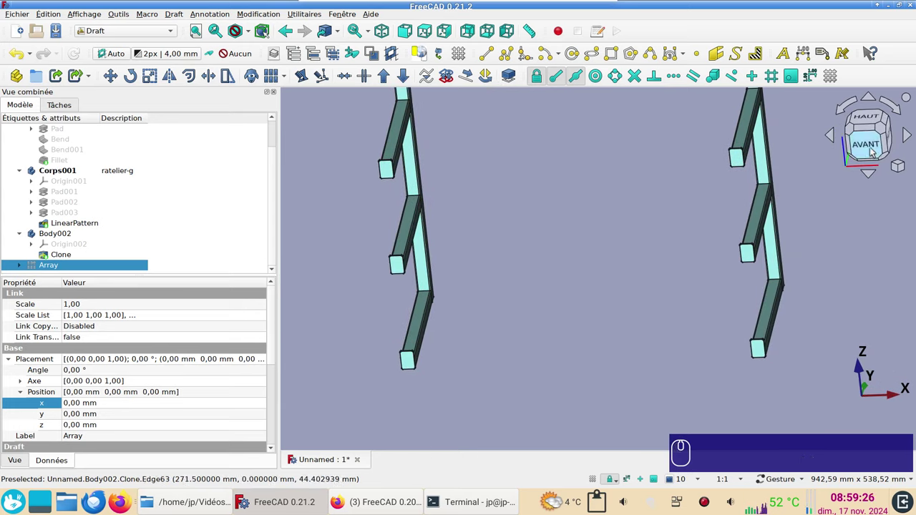
{"action": "left_click", "coordinate": [875, 149]}
{"action": "scroll", "scroll_direction": "down", "scroll_amount": 3}
{"action": "right_click", "coordinate": [721, 272]}
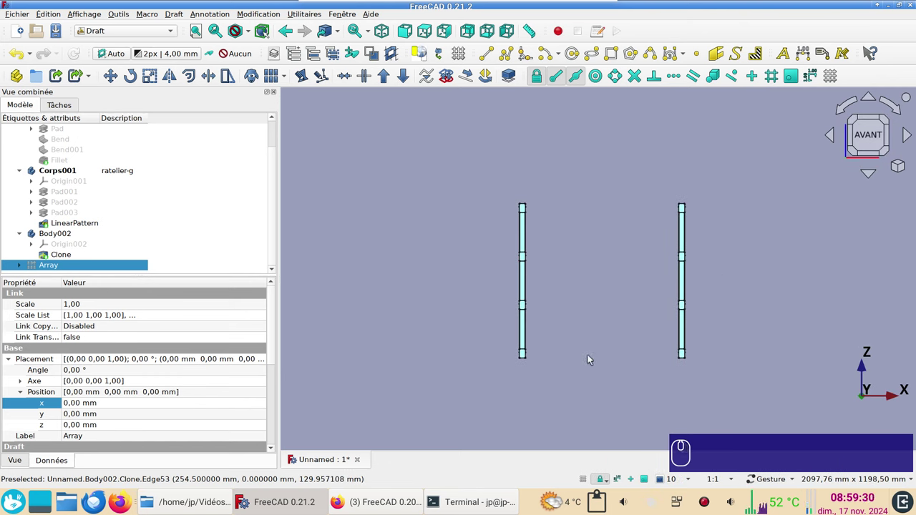
- Close the array list and start a Draft Line with its first point between the frames
{"action": "left_click", "coordinate": [287, 81]}
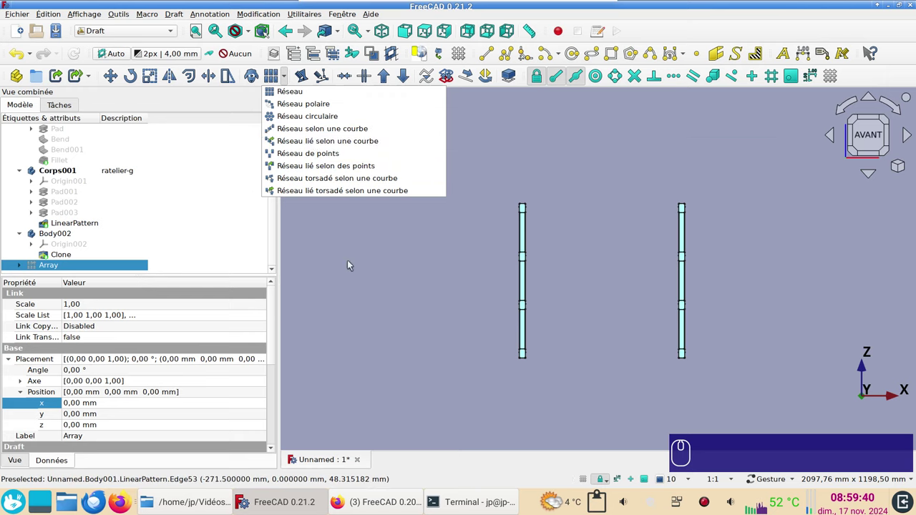
{"action": "left_click", "coordinate": [348, 260]}
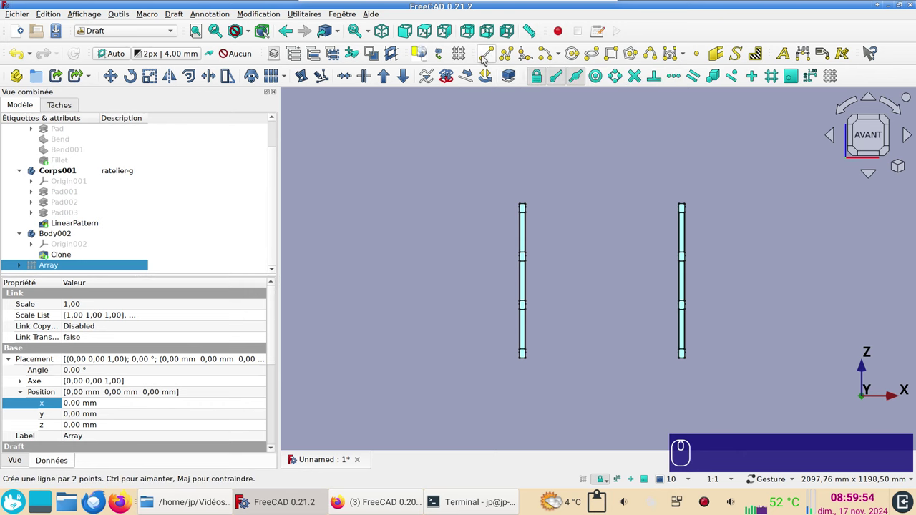
{"action": "left_click", "coordinate": [487, 57]}
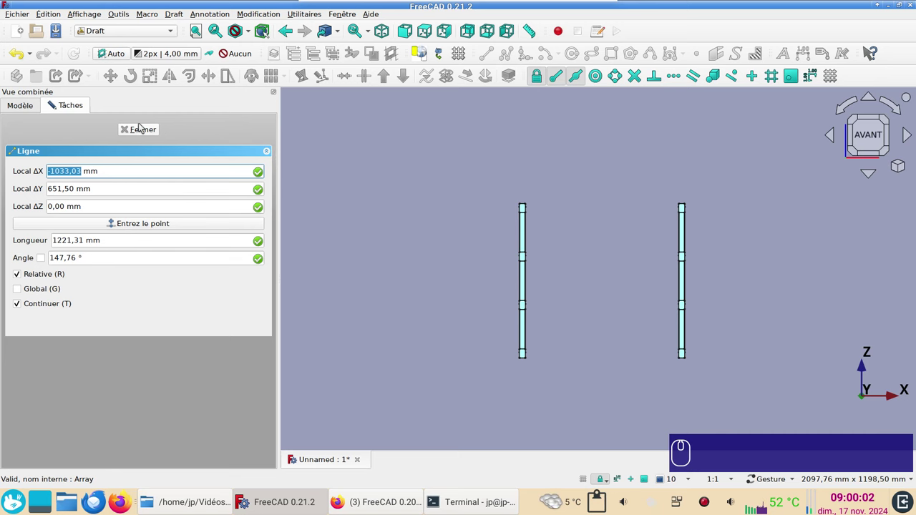
{"action": "left_click", "coordinate": [139, 127]}
{"action": "left_click", "coordinate": [487, 58]}
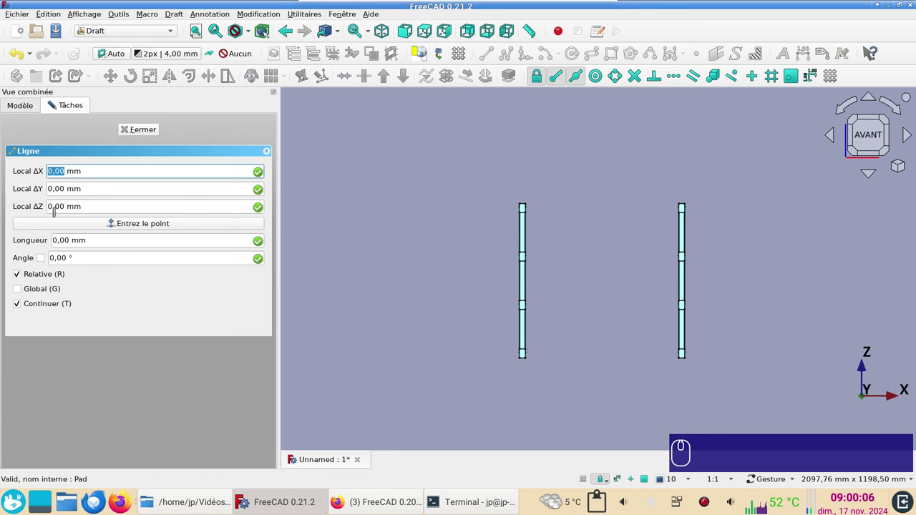
{"action": "left_click", "coordinate": [128, 231]}
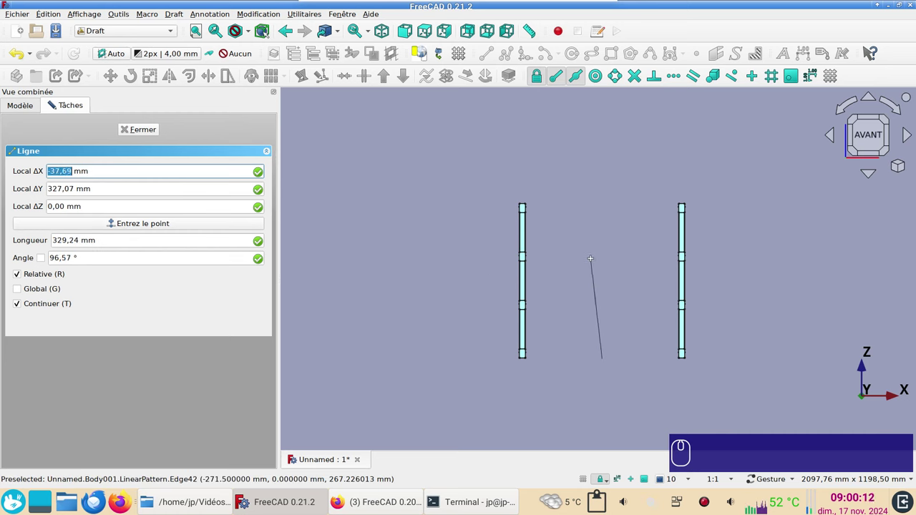
- Constrain the line vertical with length 480 mm, finish it and view it in 3D
{"action": "key", "text": "y"}
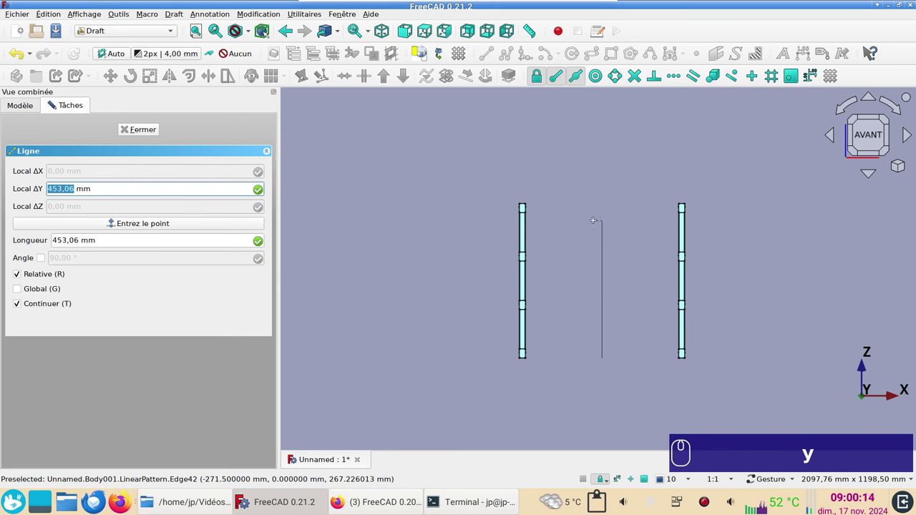
{"action": "key", "text": "KP_4"}
{"action": "key", "text": "KP_8"}
{"action": "key", "text": "KP_0"}
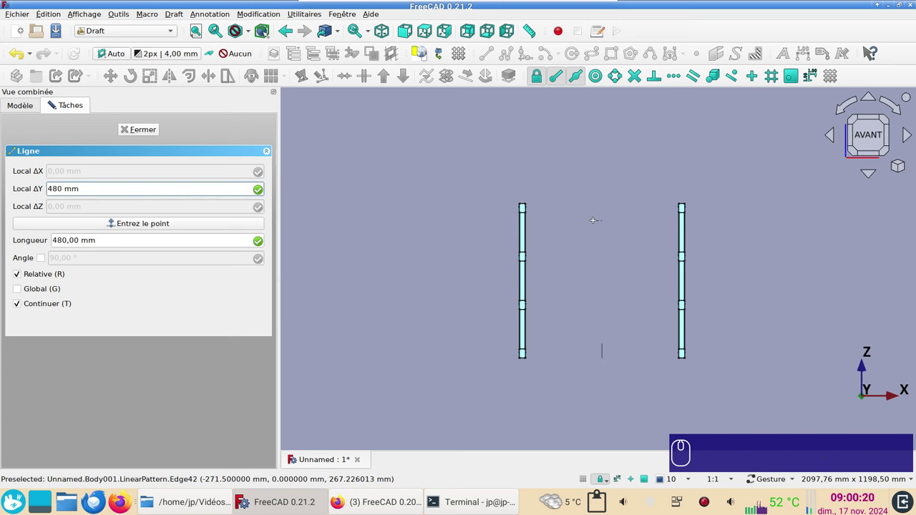
{"action": "key", "text": "Return"}
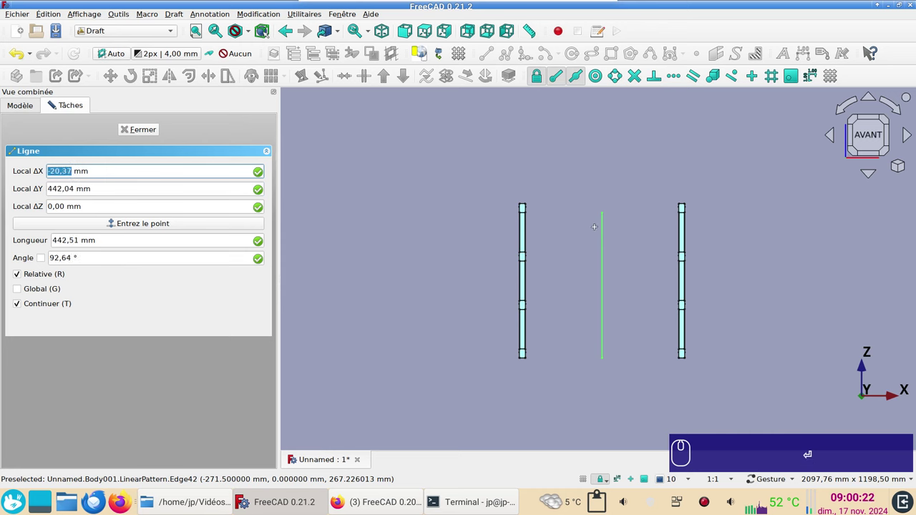
{"action": "left_click", "coordinate": [145, 126]}
{"action": "left_click_drag", "start_coordinate": [642, 235], "coordinate": [118, 259]}
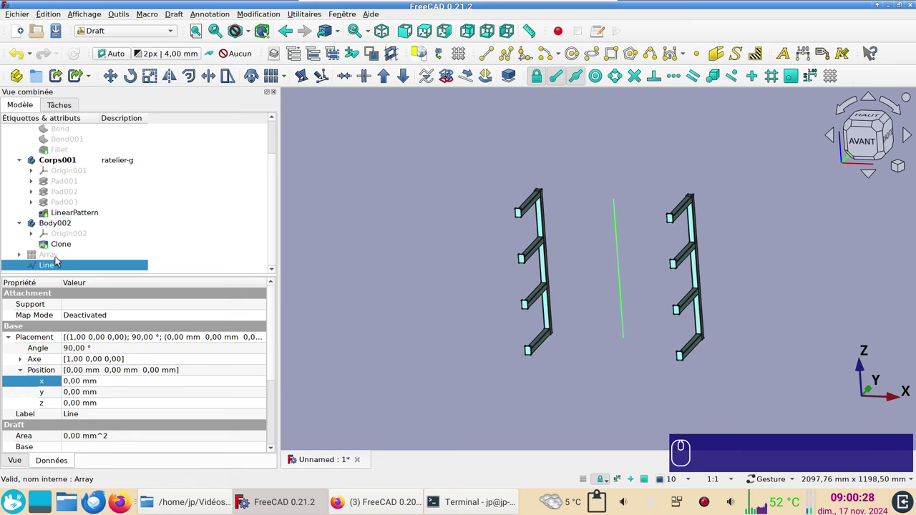
- Show the original shelf tray again and launch a Path array of it along the Line
{"action": "left_click", "coordinate": [24, 258]}
{"action": "scroll", "scroll_direction": "down", "scroll_amount": 3}
{"action": "left_click", "coordinate": [65, 252]}
{"action": "key", "text": "space"}
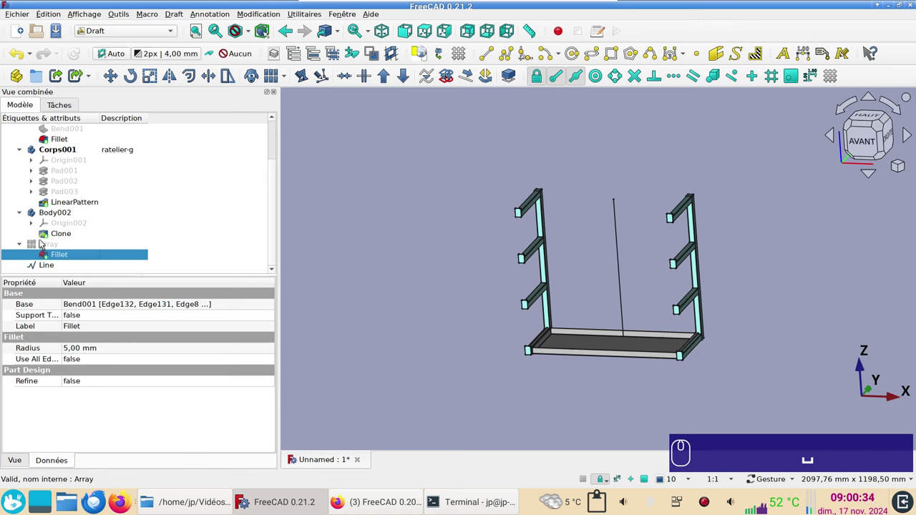
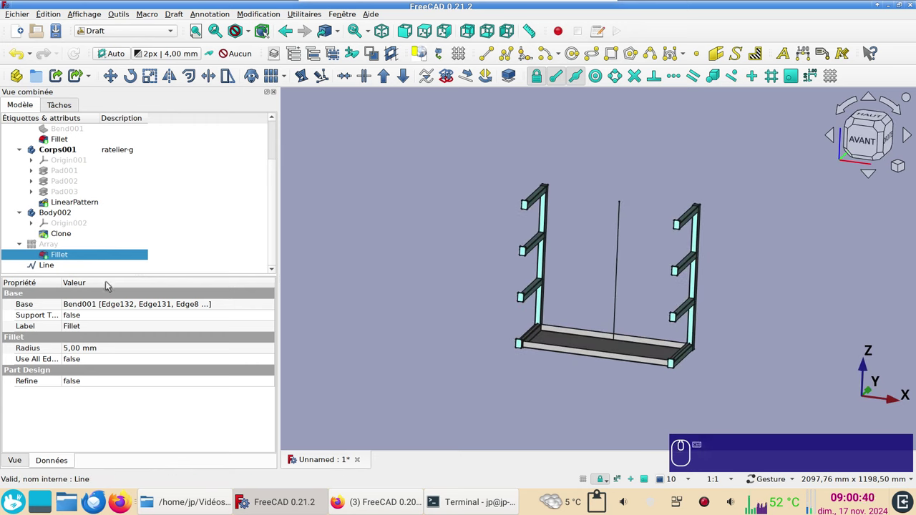
{"action": "left_click", "coordinate": [53, 269]}
{"action": "left_click", "coordinate": [289, 85]}
{"action": "left_click", "coordinate": [319, 147]}
- Inspect the resulting PathArray of bars around the rack and select it
{"action": "scroll", "scroll_direction": "up", "scroll_amount": 3}
{"action": "right_click", "coordinate": [736, 255]}
{"action": "scroll", "scroll_direction": "up", "scroll_amount": 3}
{"action": "middle_click", "coordinate": [813, 260]}
{"action": "left_click", "coordinate": [648, 263]}
{"action": "right_click", "coordinate": [464, 213]}
{"action": "scroll", "scroll_direction": "down", "scroll_amount": 3}
{"action": "left_click", "coordinate": [643, 404]}
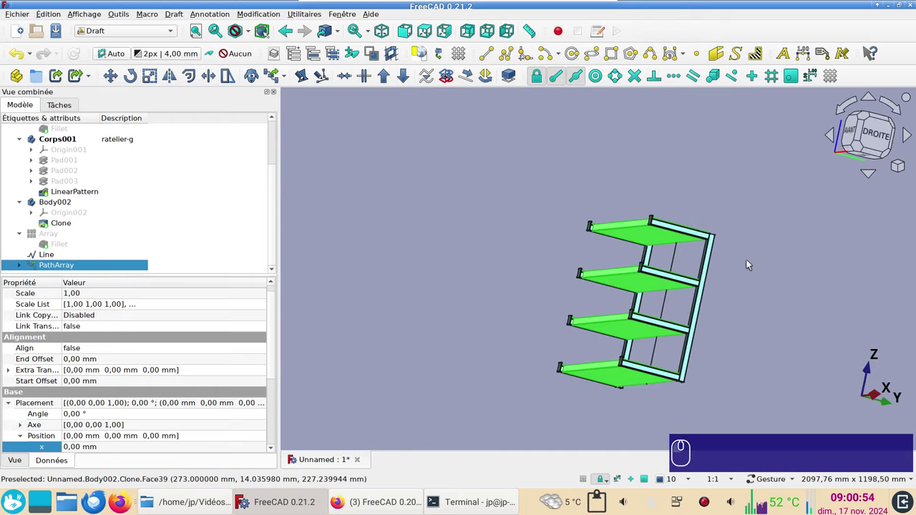
{"action": "left_click", "coordinate": [784, 235]}
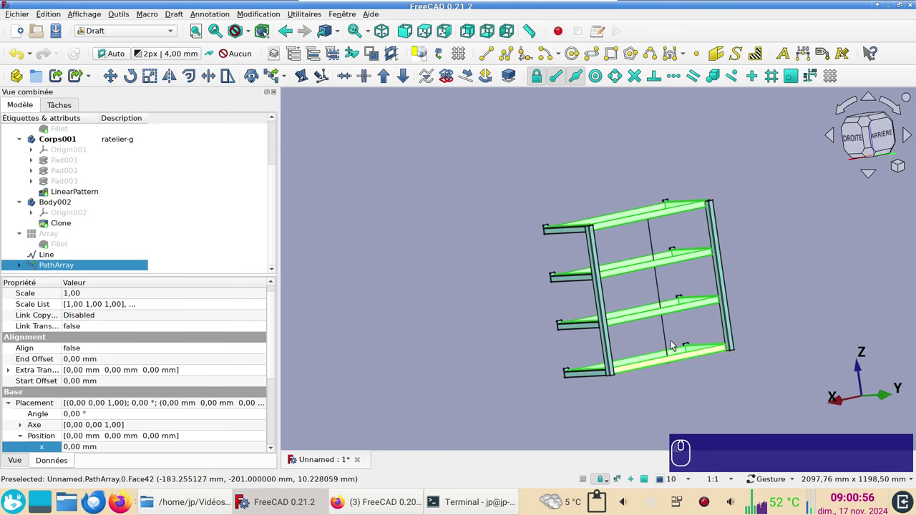
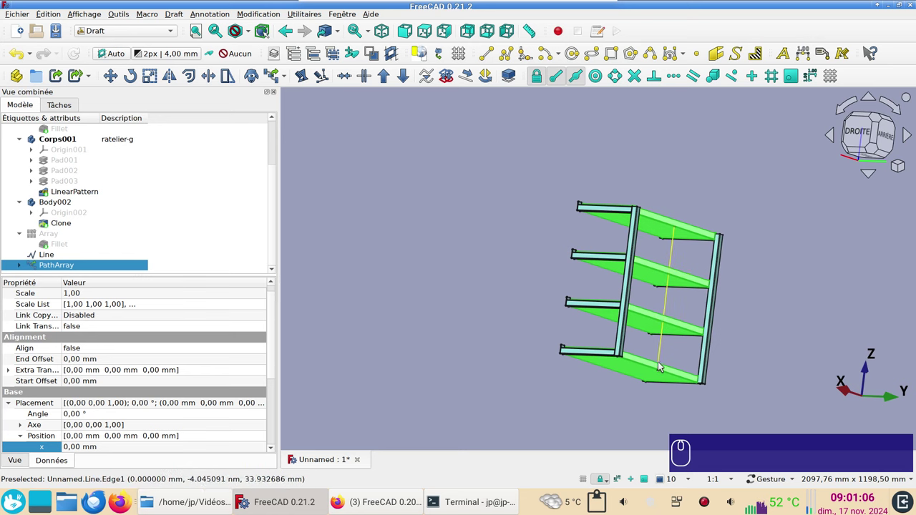
{"action": "left_click_drag", "start_coordinate": [486, 240], "coordinate": [420, 189]}
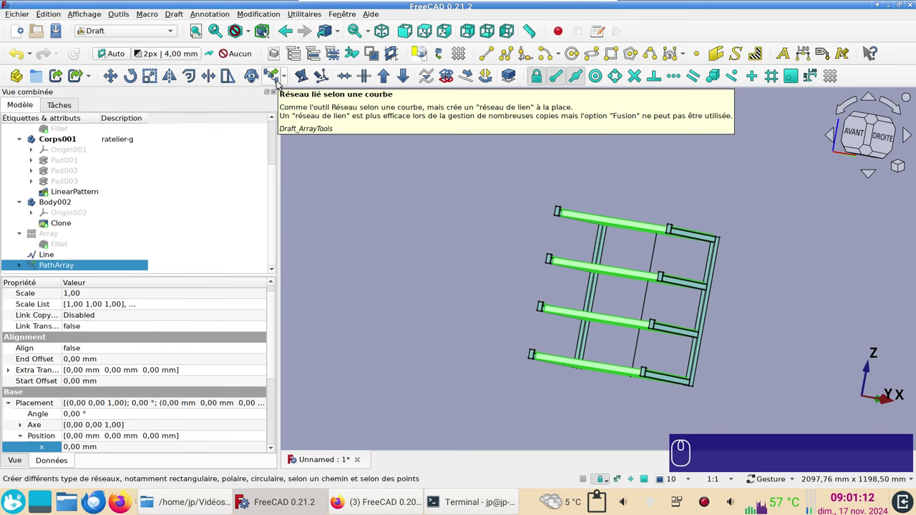
{"action": "scroll", "scroll_direction": "up", "scroll_amount": 3}
{"action": "right_click", "coordinate": [508, 225]}
{"action": "left_click_drag", "start_coordinate": [531, 229], "coordinate": [234, 297]}
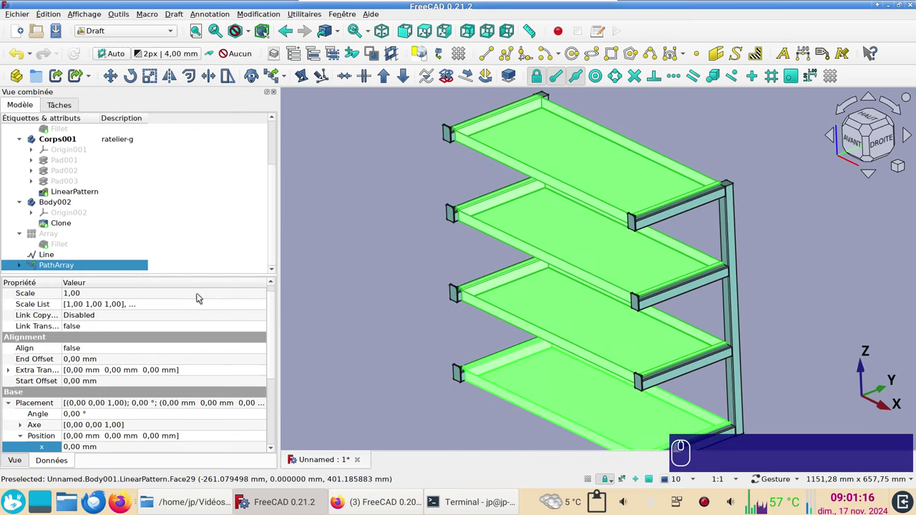
- Delete the PathArray and its guide Line, then show the four-shelf Array again
{"action": "key", "text": "Delete"}
{"action": "left_click", "coordinate": [59, 270]}
{"action": "key", "text": "Delete"}
{"action": "left_click", "coordinate": [63, 255]}
{"action": "key", "text": "space"}
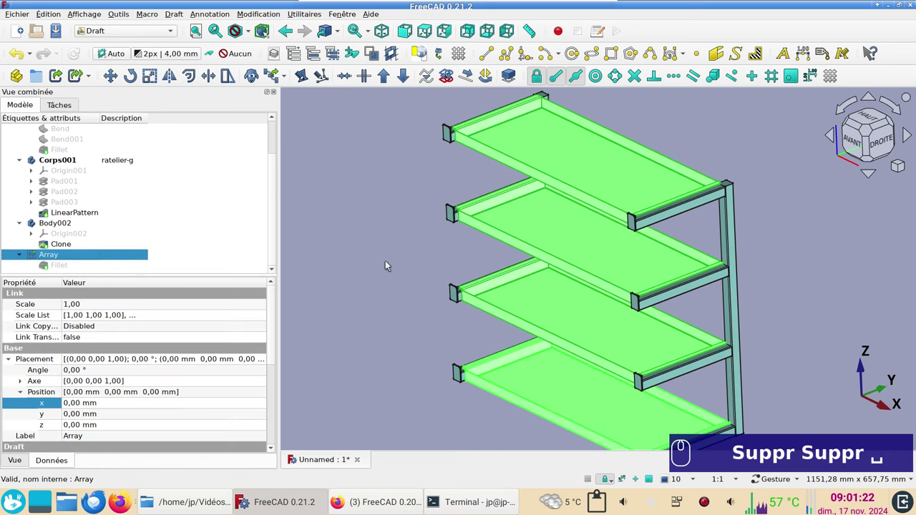
- From the right view, offset the shelf Array by −5 mm in Y and −3 mm in Z
{"action": "left_click", "coordinate": [390, 263]}
{"action": "scroll", "scroll_direction": "up", "scroll_amount": 3}
{"action": "left_click", "coordinate": [884, 146]}
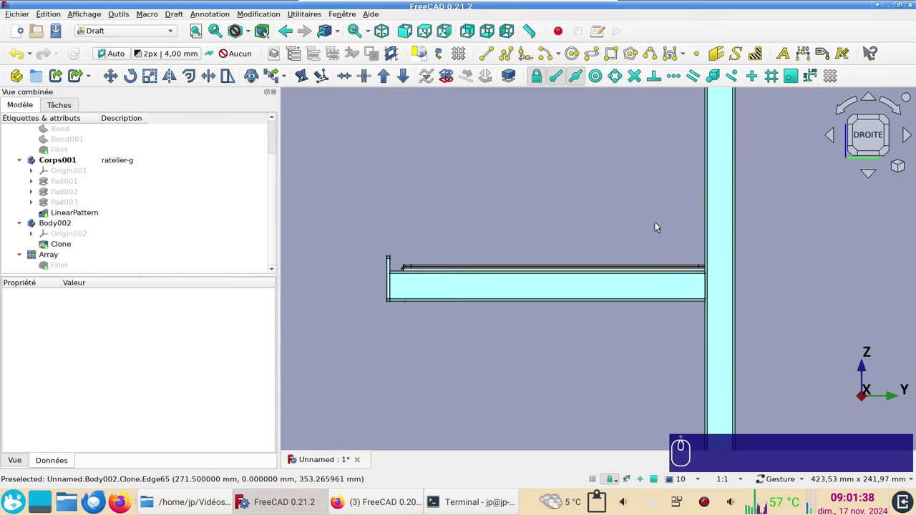
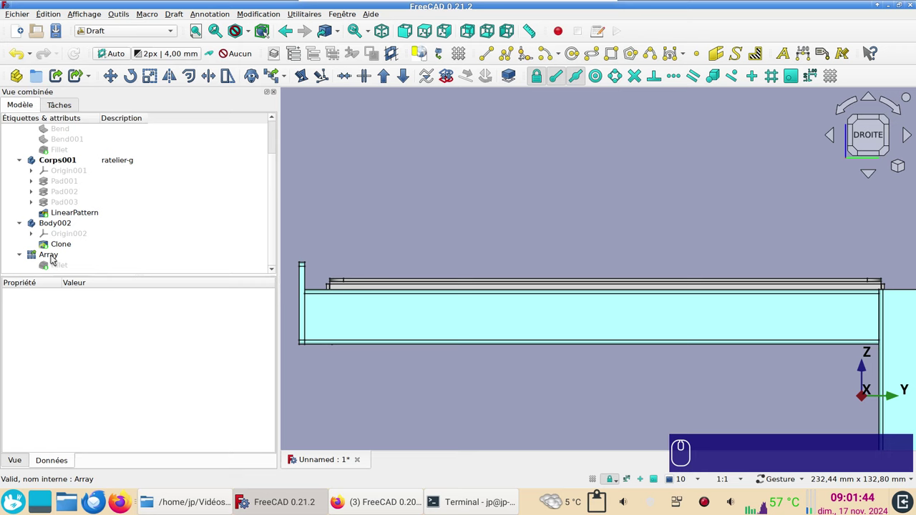
{"action": "left_click", "coordinate": [50, 254]}
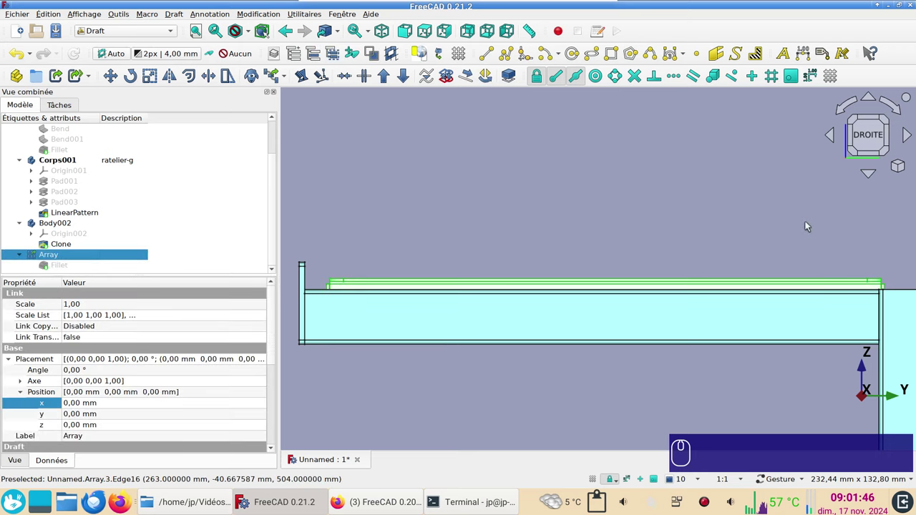
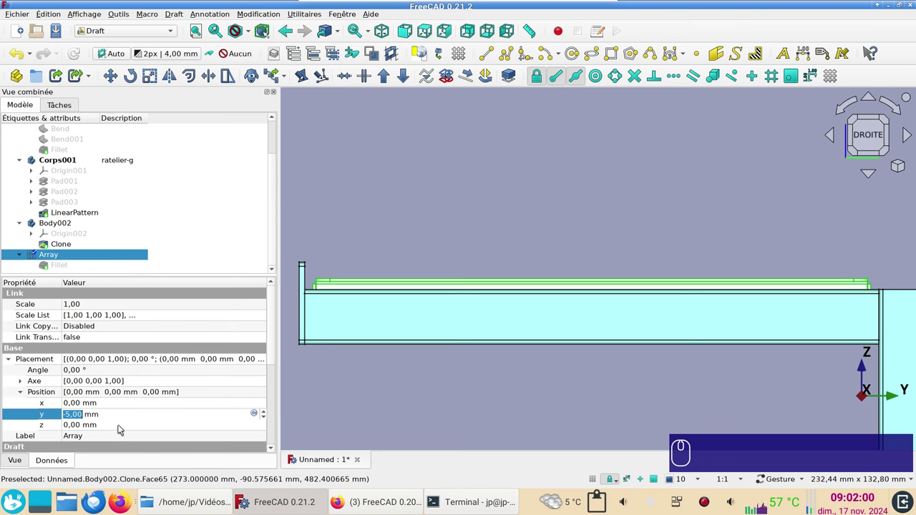
{"action": "left_click", "coordinate": [122, 425]}
{"action": "scroll", "scroll_direction": "down", "scroll_amount": 3}
{"action": "scroll", "scroll_direction": "down", "scroll_amount": 3}
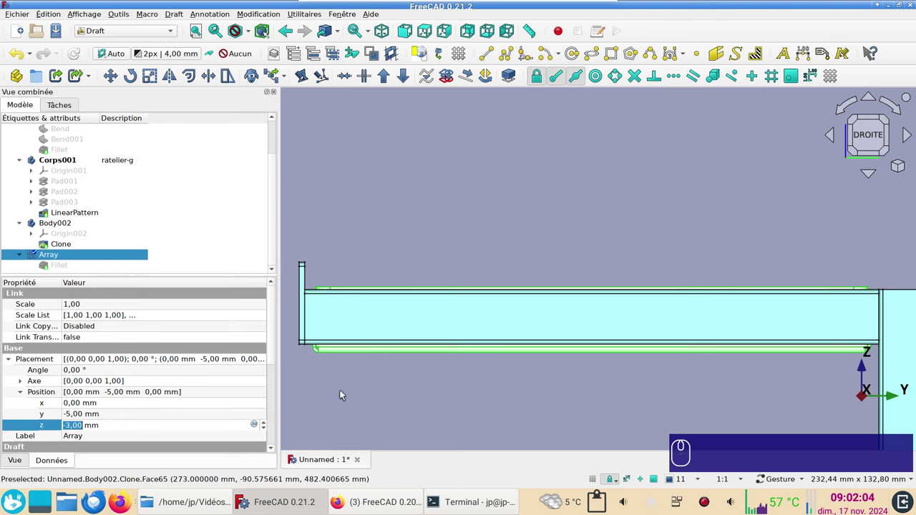
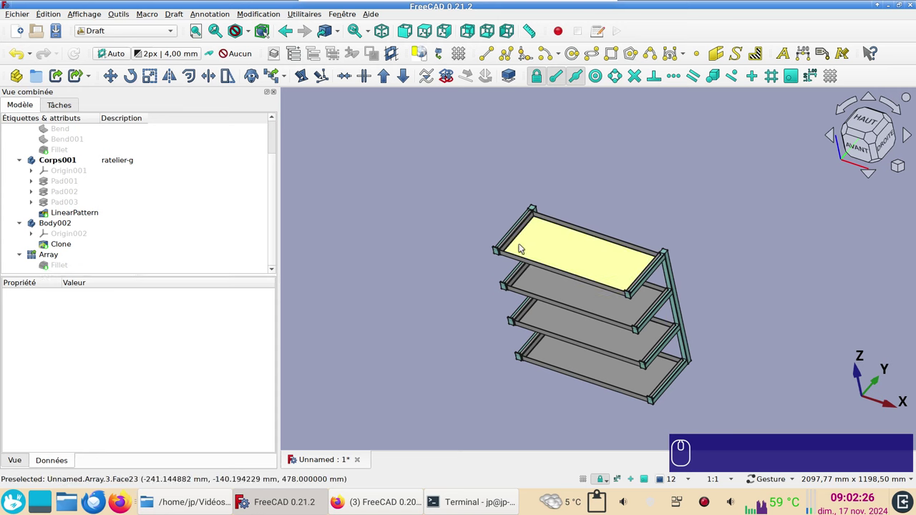
- Select the Fillet shelf object inside the Array rather than the Array itself
{"action": "left_click", "coordinate": [54, 256]}
{"action": "key", "text": "ctrl+d"}
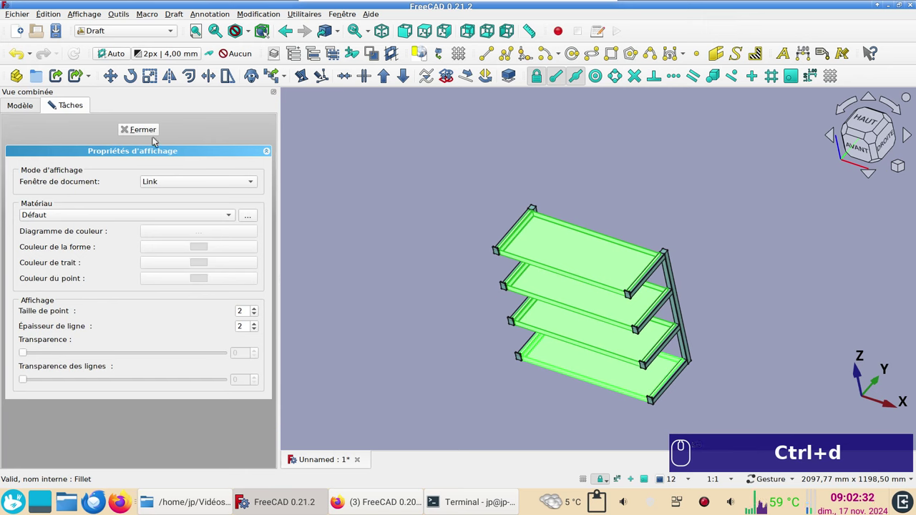
{"action": "left_click", "coordinate": [153, 158]}
{"action": "left_click", "coordinate": [144, 132]}
{"action": "left_click", "coordinate": [76, 265]}
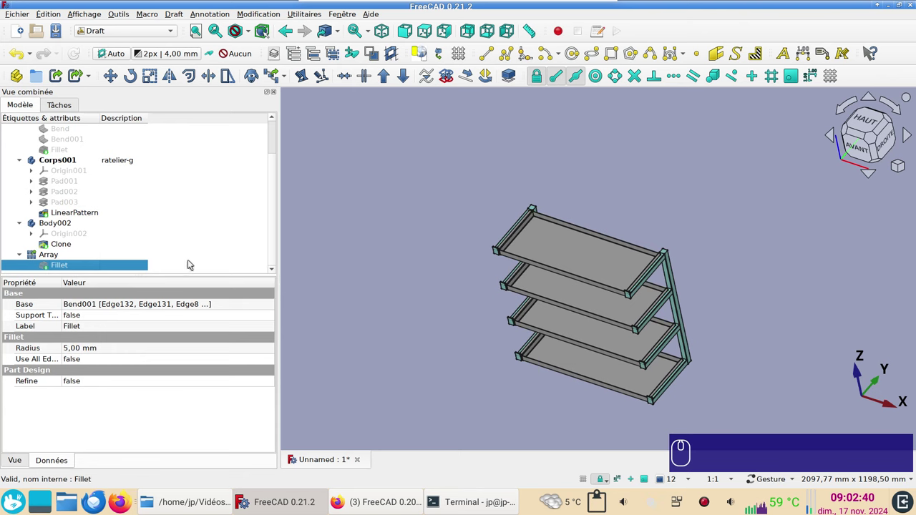
- Assign the Chrome material to the shelves in the display properties
{"action": "key", "text": "ctrl+d"}
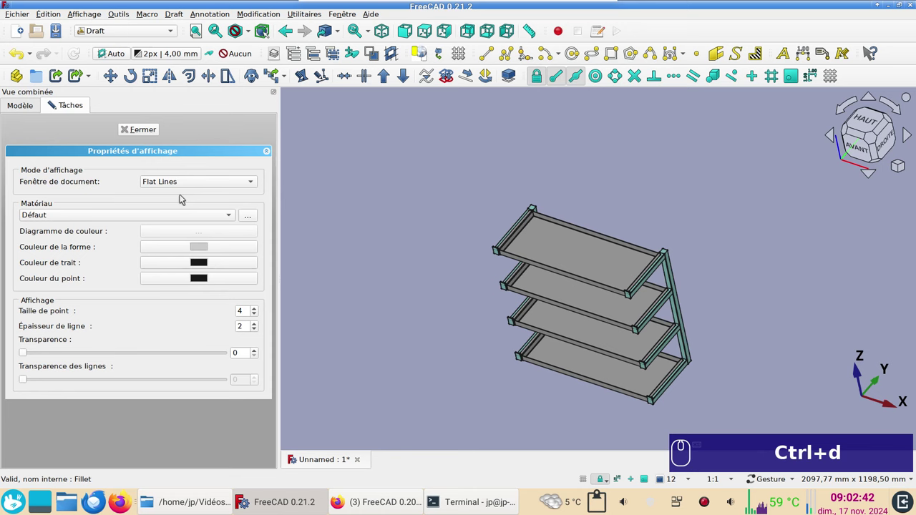
{"action": "left_click", "coordinate": [168, 217]}
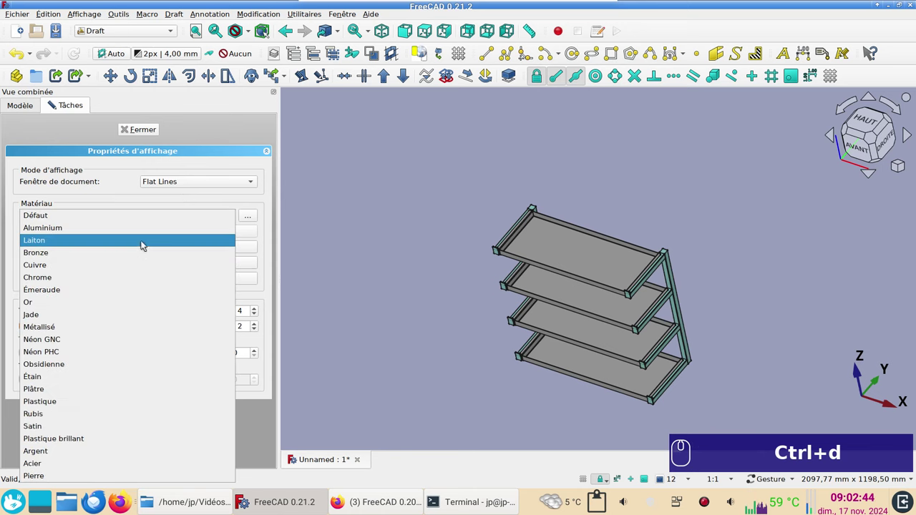
{"action": "left_click", "coordinate": [137, 279]}
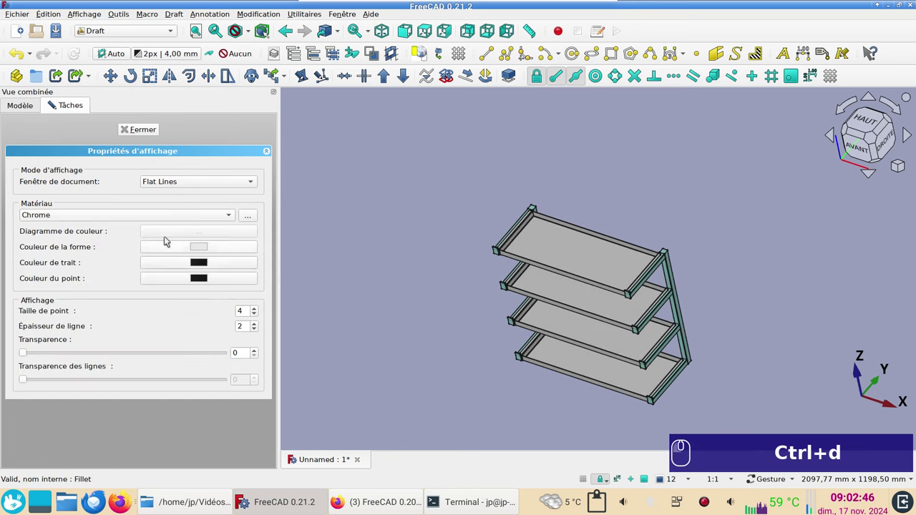
{"action": "left_click_drag", "start_coordinate": [150, 134], "coordinate": [728, 301]}
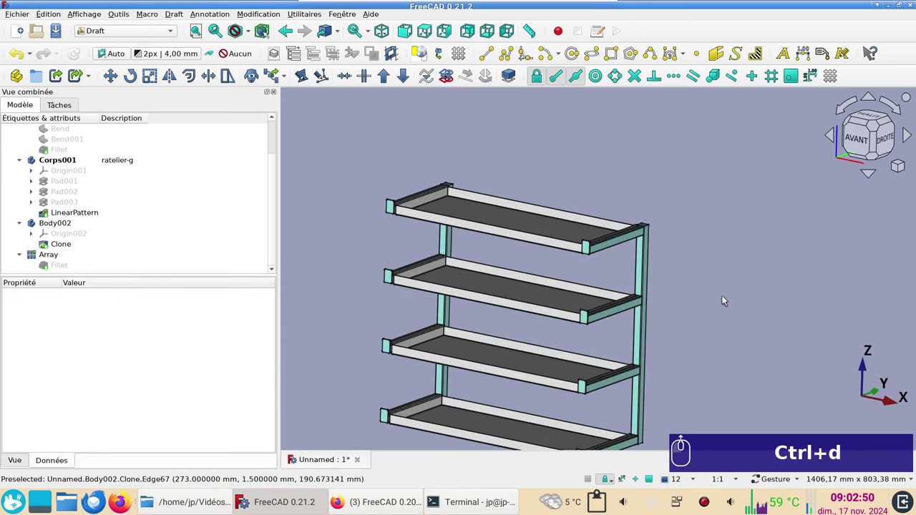
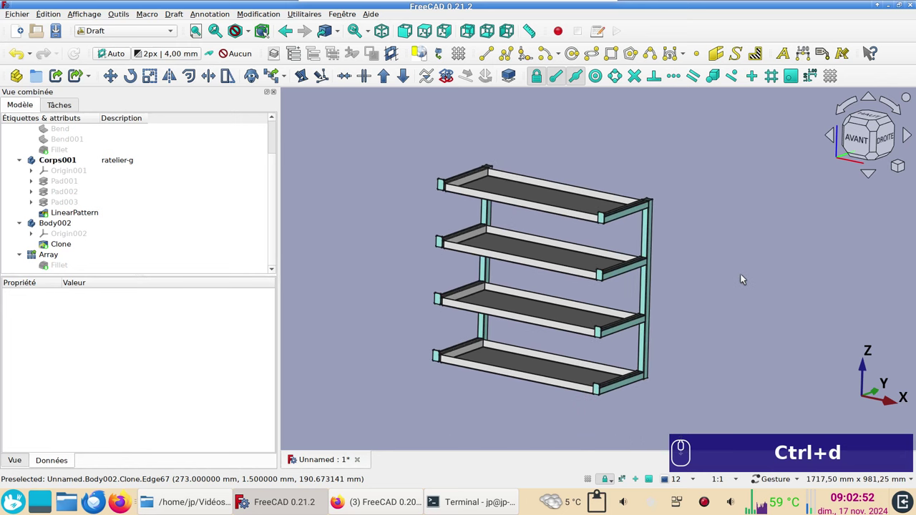
- Inspect the rack from behind and the right, zooming on the bottom shelf joint
{"action": "left_click_drag", "start_coordinate": [747, 277], "coordinate": [601, 222]}
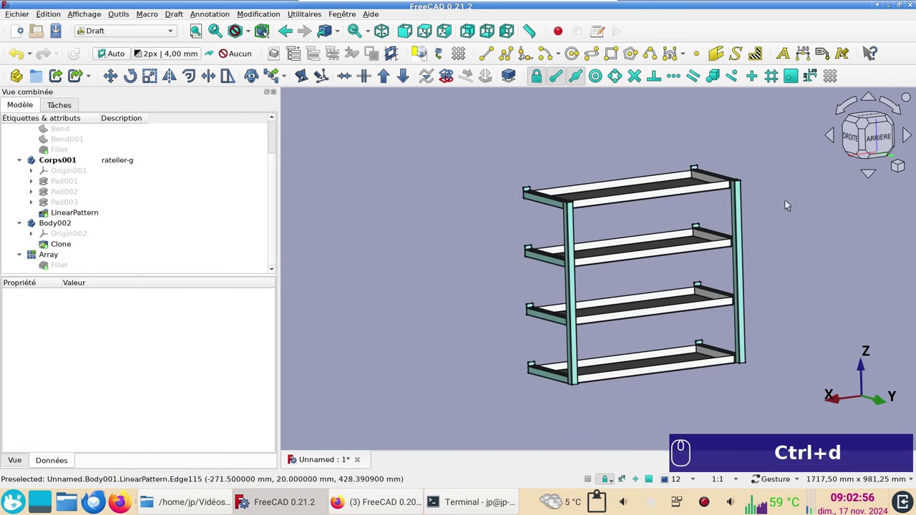
{"action": "left_click", "coordinate": [832, 311]}
{"action": "left_click", "coordinate": [854, 145]}
{"action": "left_click", "coordinate": [798, 246]}
{"action": "right_click", "coordinate": [798, 246]}
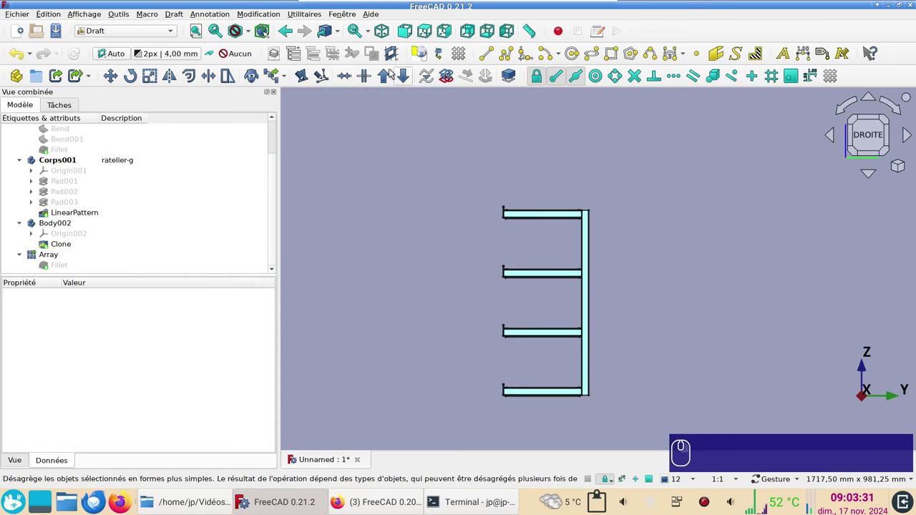
{"action": "left_click", "coordinate": [449, 27]}
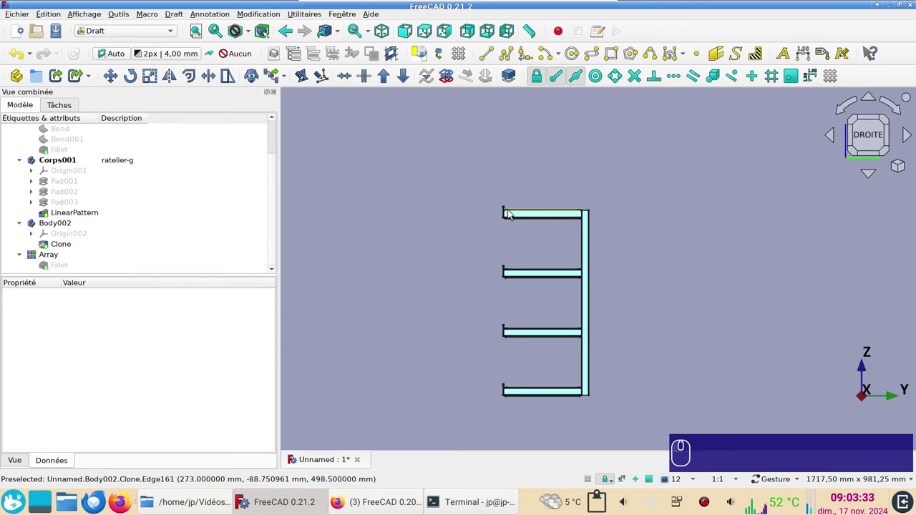
{"action": "scroll", "scroll_direction": "up", "scroll_amount": 3}
{"action": "right_click", "coordinate": [634, 364]}
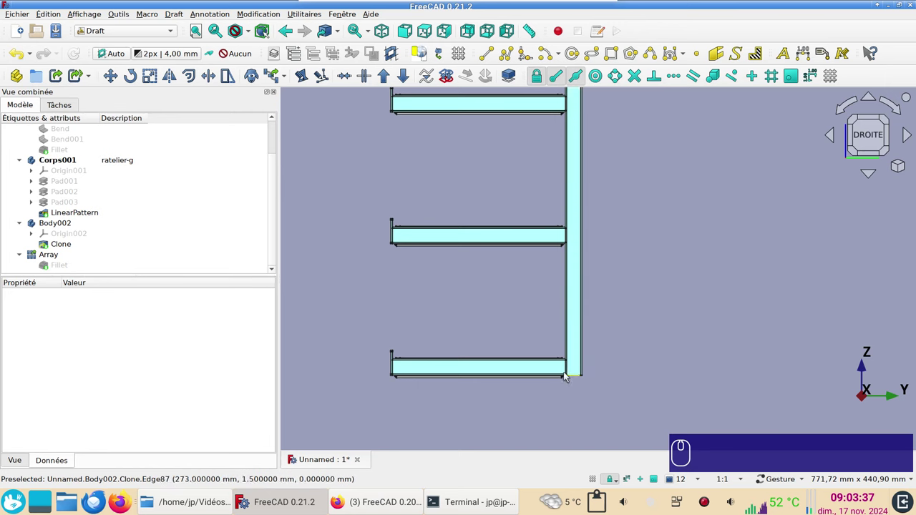
{"action": "scroll", "scroll_direction": "up", "scroll_amount": 3}
{"action": "left_click", "coordinate": [528, 382]}
{"action": "left_click_drag", "start_coordinate": [529, 382], "coordinate": [644, 405]}
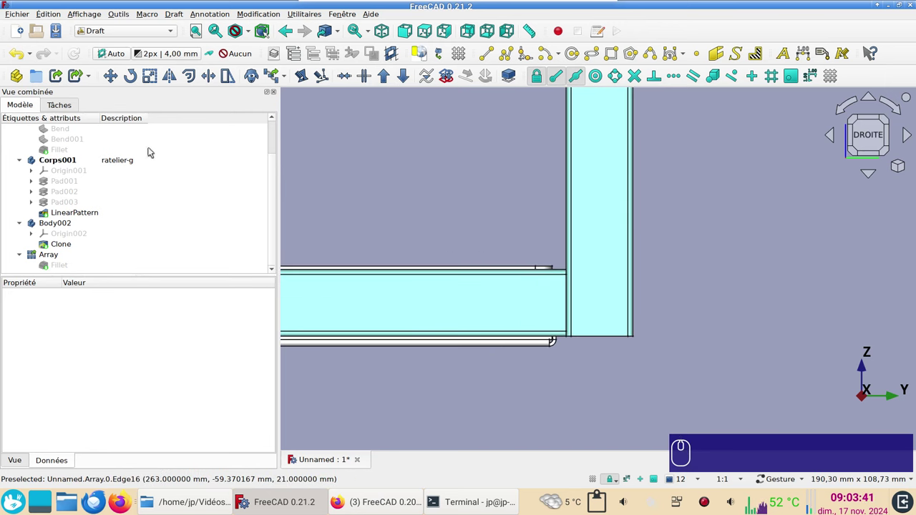
- Switch from Draft to the Part Design workbench
{"action": "left_click", "coordinate": [145, 35]}
{"action": "left_click", "coordinate": [129, 131]}
{"action": "left_click", "coordinate": [21, 108]}
- Create a new body Corps002 and describe it as traverse-bas
{"action": "scroll", "scroll_direction": "down", "scroll_amount": 3}
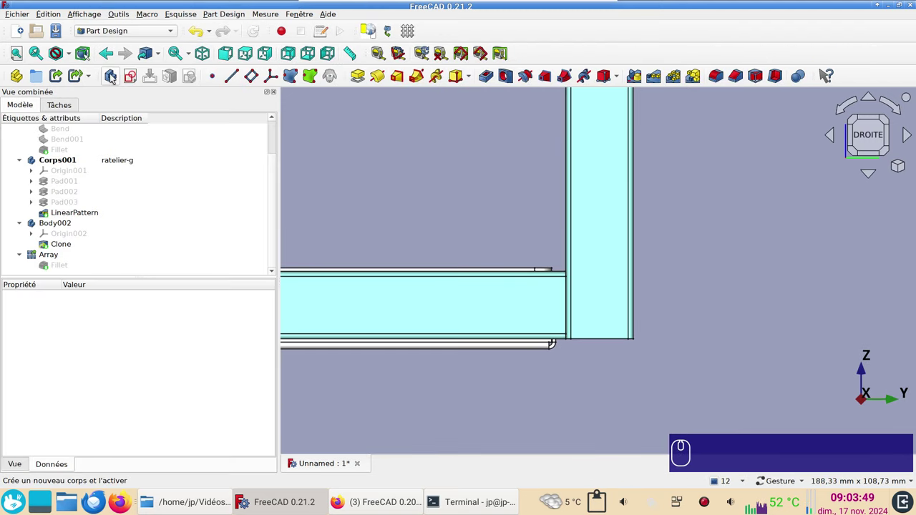
{"action": "left_click", "coordinate": [114, 77]}
{"action": "left_click", "coordinate": [109, 263]}
{"action": "key", "text": "F2"}
{"action": "type", "text": "traverse-"}
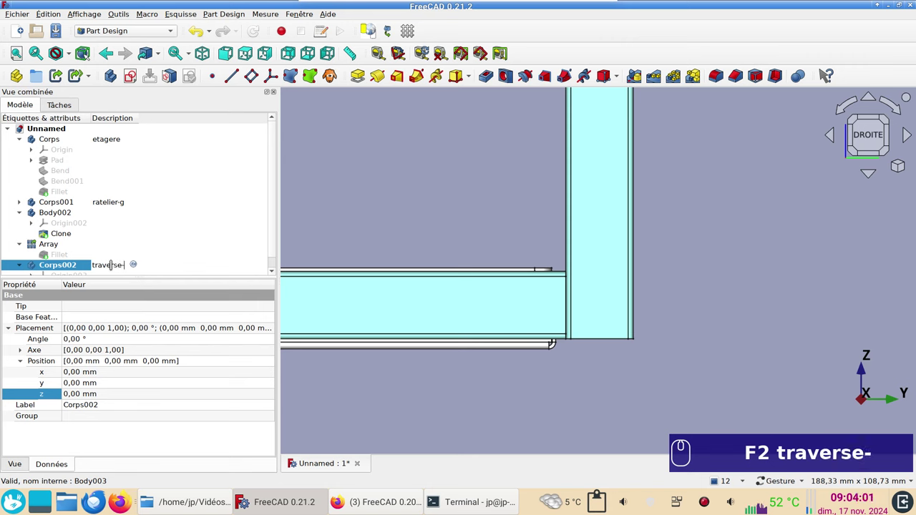
{"action": "type", "text": "bas"}
{"action": "key", "text": "Return"}
- Start a new sketch in the traverse-bas body
{"action": "scroll", "scroll_direction": "down", "scroll_amount": 3}
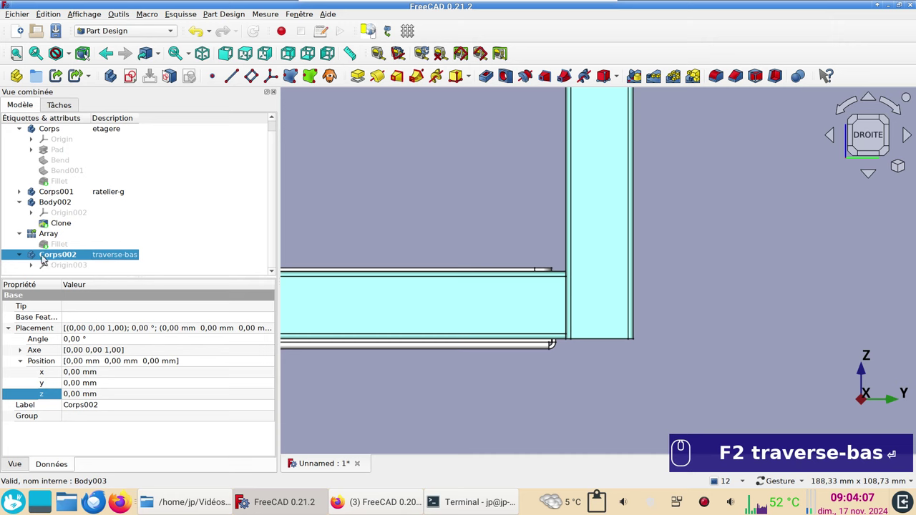
{"action": "left_click", "coordinate": [131, 76]}
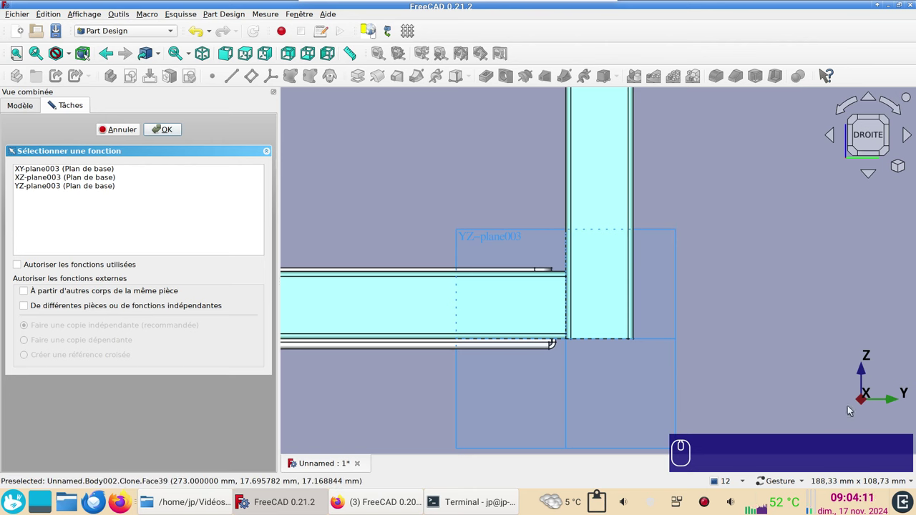
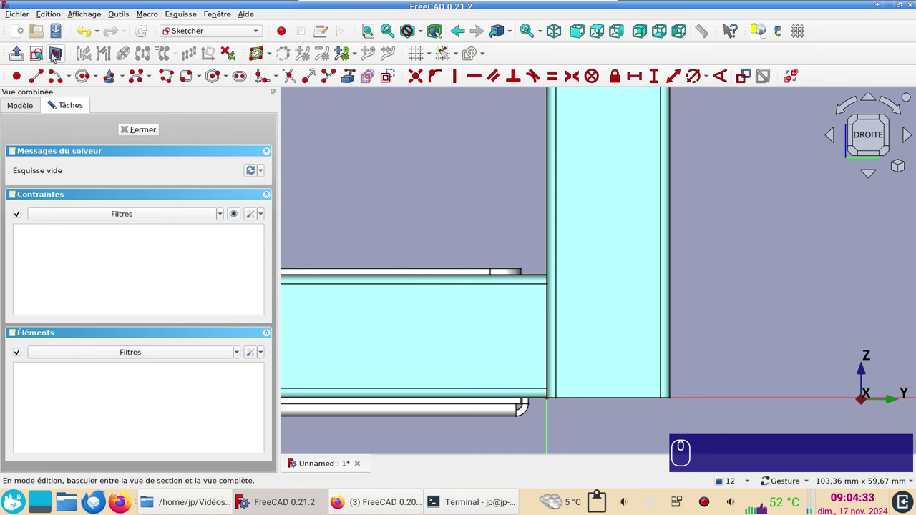
- Show the model in section at the YZ sketch plane of Sketch004
{"action": "left_click", "coordinate": [55, 57]}
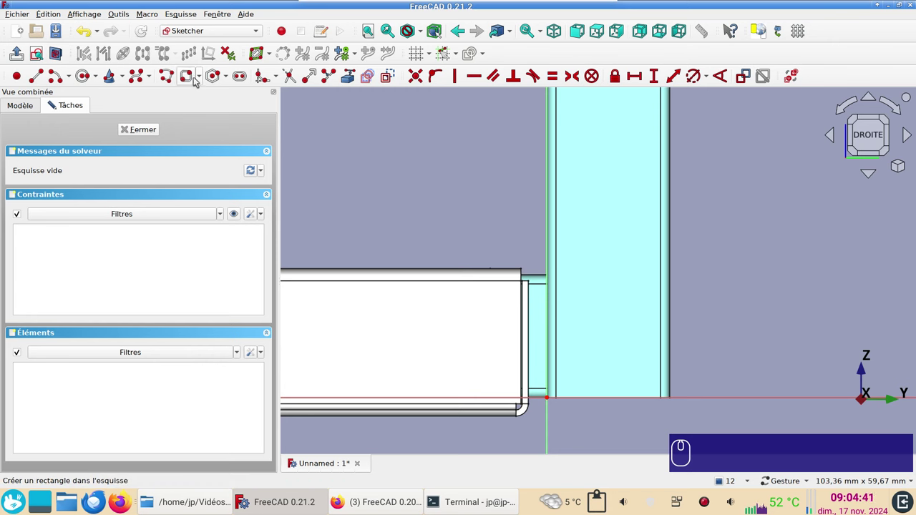
- Draw a rounded rectangle with 1.5 mm corner radius and make its top and left edges equal
{"action": "left_click", "coordinate": [204, 80]}
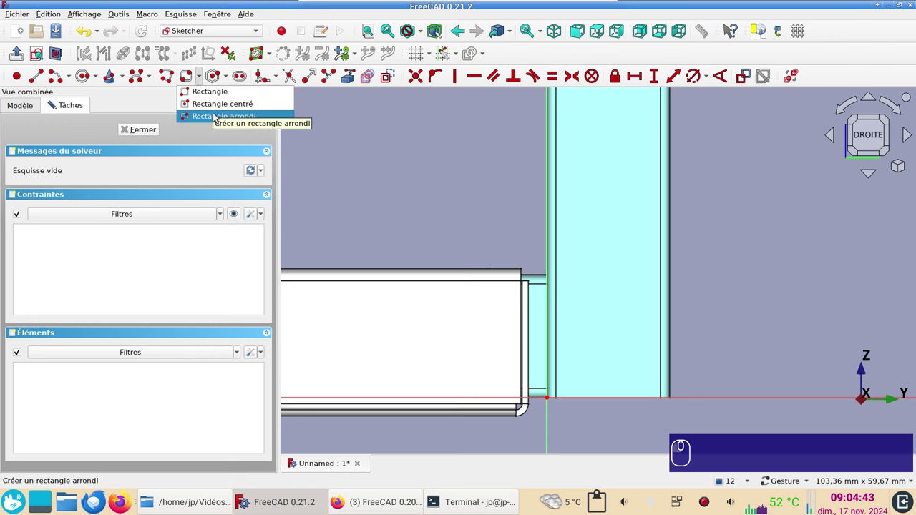
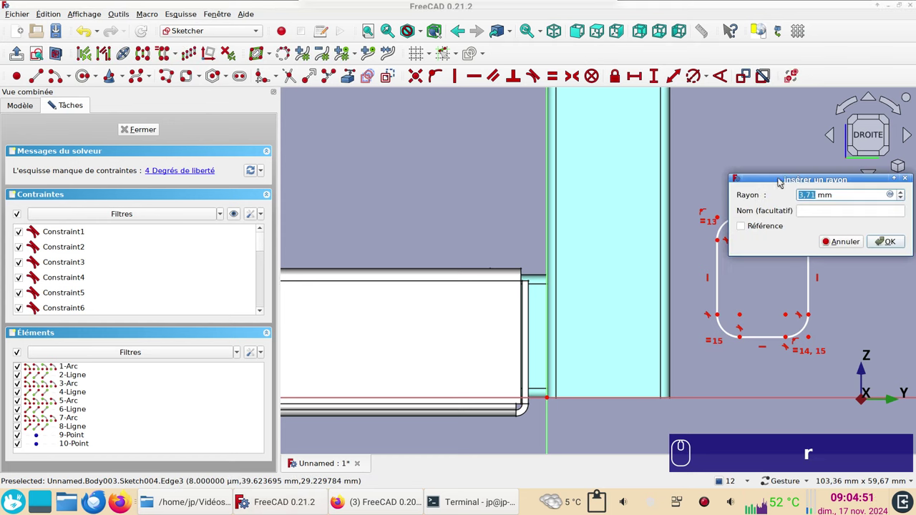
{"action": "key", "text": "KP_1"}
{"action": "key", "text": "."}
{"action": "key", "text": "KP_5"}
{"action": "key", "text": "Return"}
{"action": "scroll", "scroll_direction": "up", "scroll_amount": 3}
{"action": "left_click", "coordinate": [746, 183]}
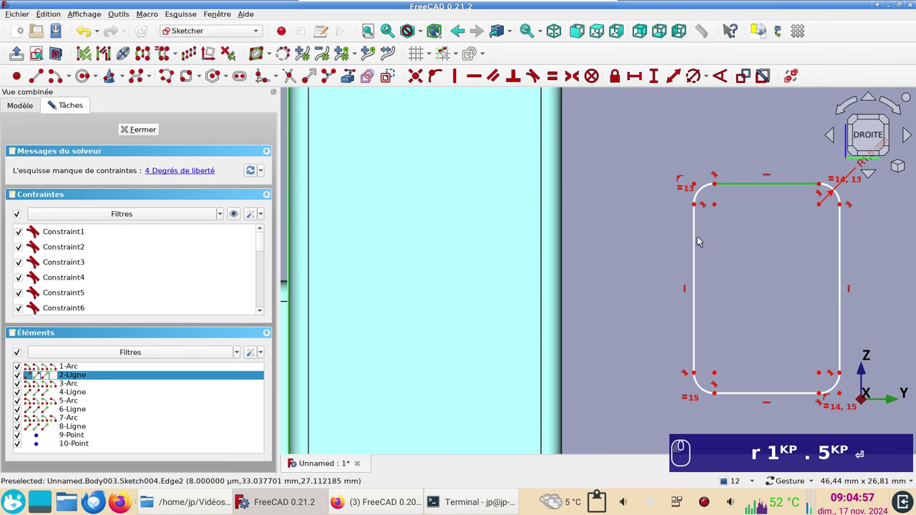
{"action": "type", "text": "r"}
{"action": "key", "text": "KP_1"}
{"action": "type", "text": "."}
{"action": "key", "text": "KP_5"}
{"action": "key", "text": "Return"}
{"action": "left_click", "coordinate": [697, 244]}
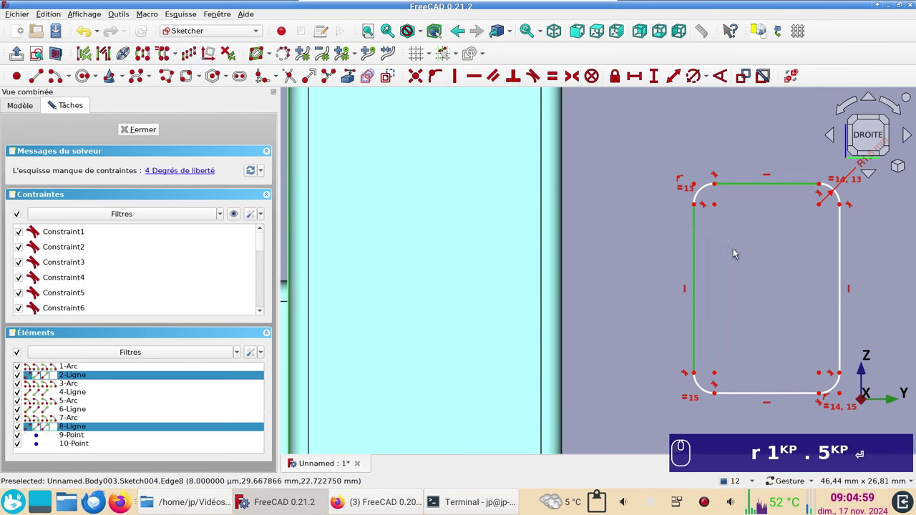
{"action": "type", "text": "e"}
- Make the corner arcs equal at R1.5 mm and set the profile width to 20 mm
{"action": "scroll", "scroll_direction": "down", "scroll_amount": 3}
{"action": "middle_click", "coordinate": [742, 256]}
{"action": "left_click", "coordinate": [661, 254]}
{"action": "left_click", "coordinate": [800, 254]}
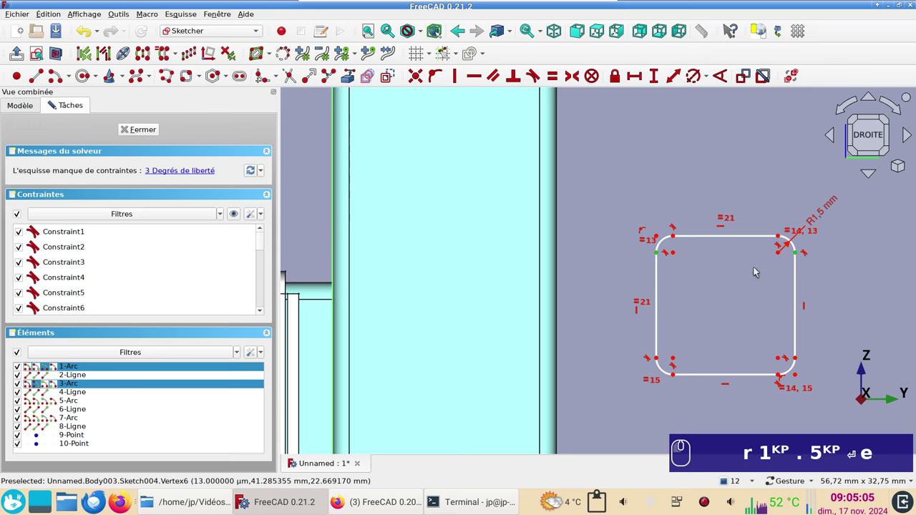
{"action": "type", "text": "r"}
{"action": "key", "text": "KP_1"}
{"action": "type", "text": "."}
{"action": "key", "text": "KP_5"}
{"action": "key", "text": "Return"}
{"action": "type", "text": "e"}
{"action": "type", "text": "l"}
{"action": "key", "text": "KP_2"}
{"action": "key", "text": "KP_0"}
{"action": "key", "text": "Return"}
{"action": "scroll", "scroll_direction": "down", "scroll_amount": 3}
{"action": "scroll", "scroll_direction": "up", "scroll_amount": 3}
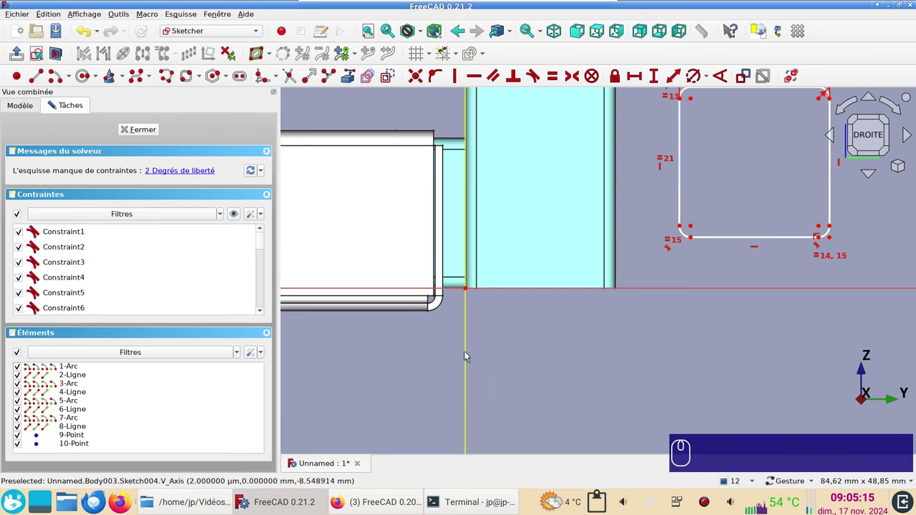
- Constrain the lower-left corner point onto the vertical and horizontal sketch axes
{"action": "left_click", "coordinate": [684, 228]}
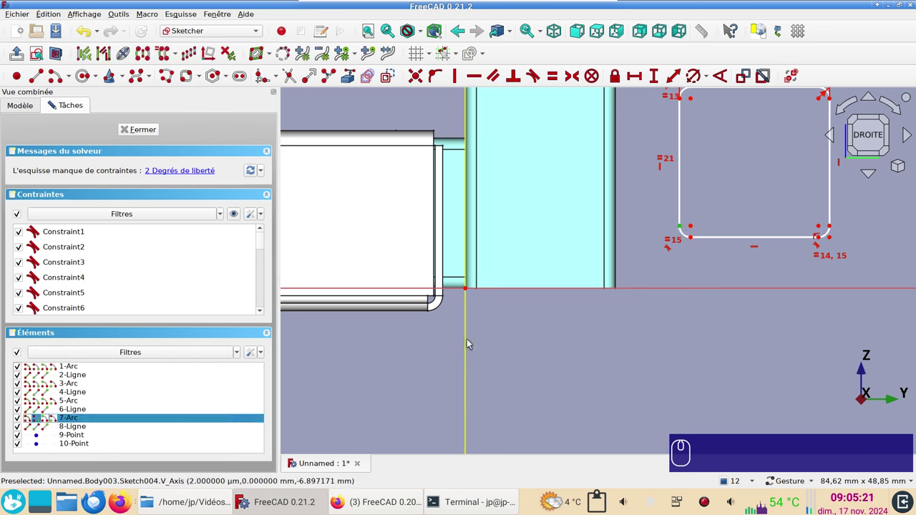
{"action": "left_click", "coordinate": [472, 341]}
{"action": "left_click", "coordinate": [612, 381]}
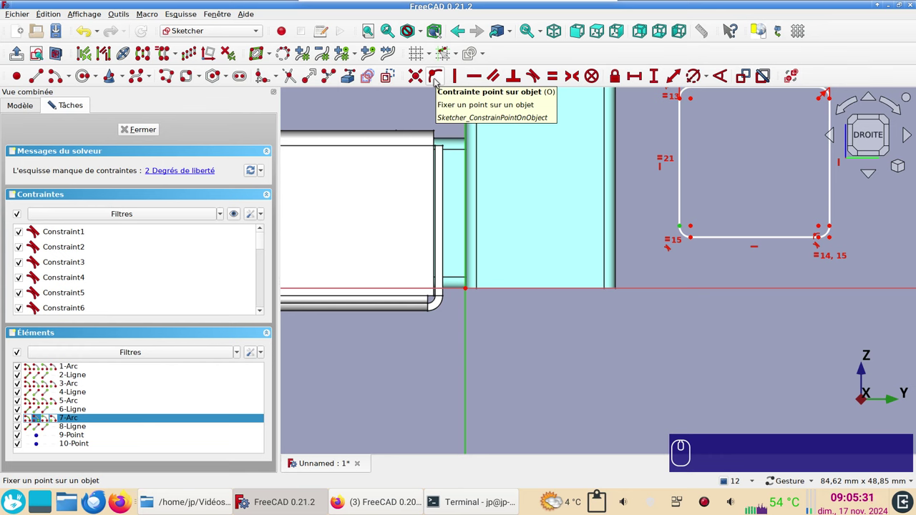
{"action": "key", "text": "o"}
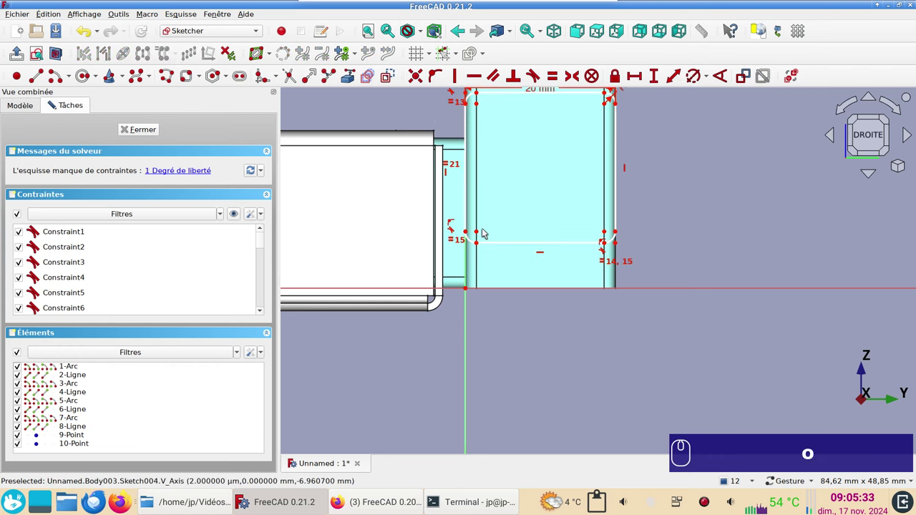
{"action": "left_click", "coordinate": [481, 246]}
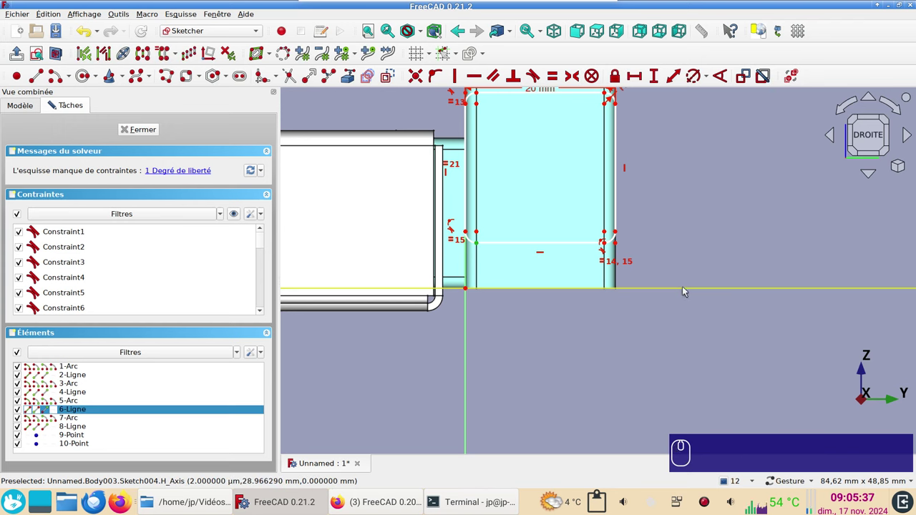
{"action": "left_click", "coordinate": [686, 290]}
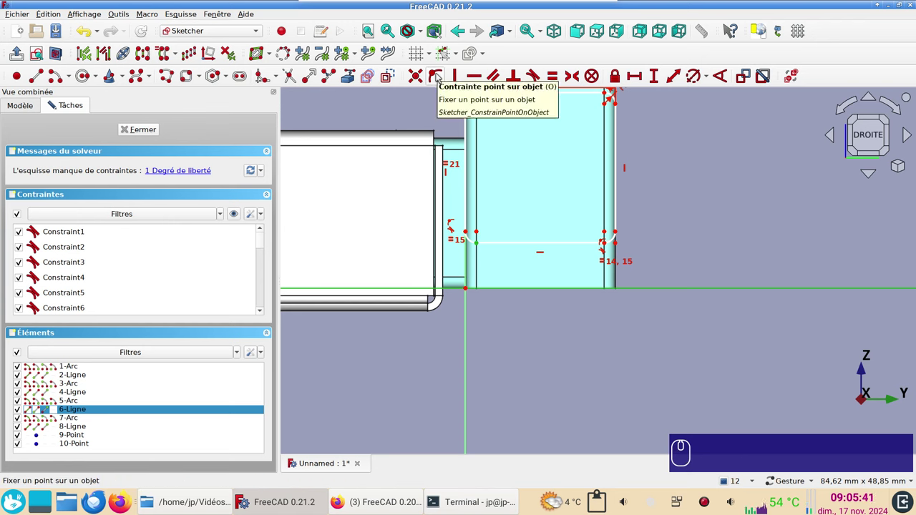
{"action": "key", "text": "o"}
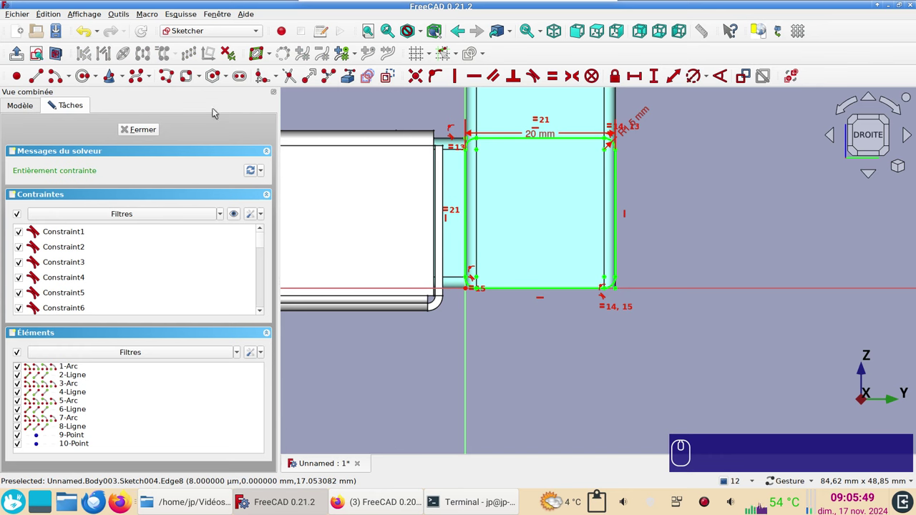
- Draw a plain inner rectangle inside the rounded profile and close Sketch004
{"action": "left_click", "coordinate": [199, 76]}
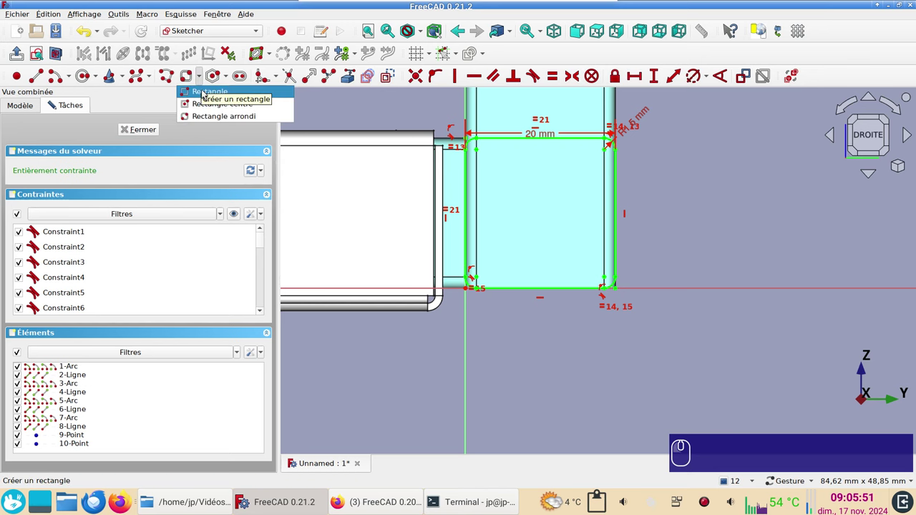
{"action": "left_click", "coordinate": [206, 94]}
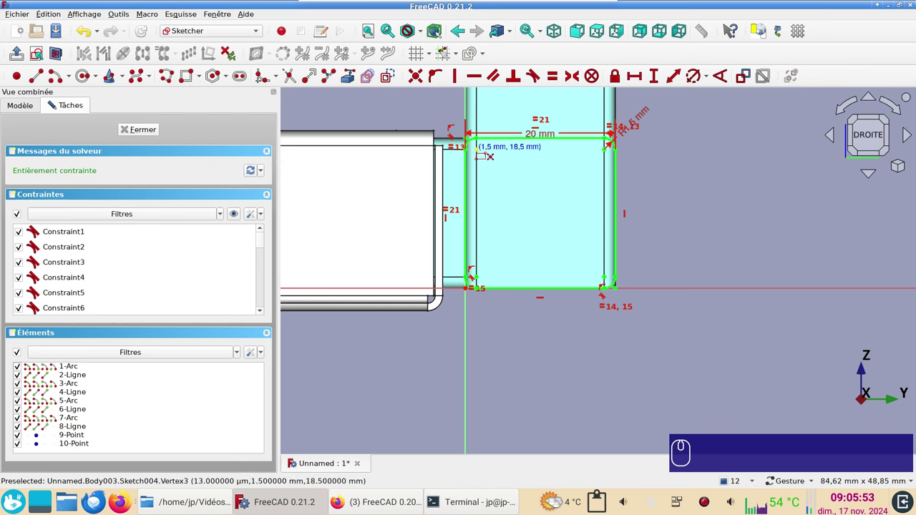
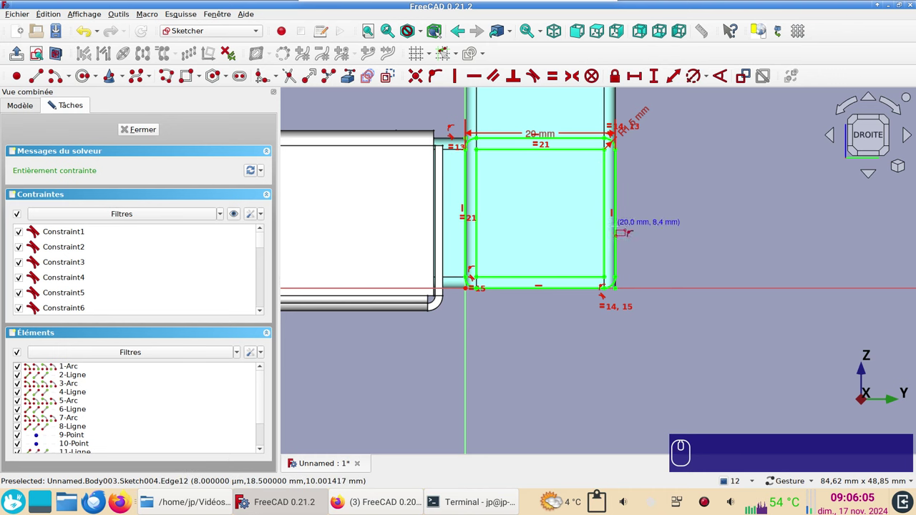
{"action": "left_click", "coordinate": [155, 129]}
{"action": "scroll", "scroll_direction": "down", "scroll_amount": 3}
{"action": "left_click", "coordinate": [667, 231]}
{"action": "scroll", "scroll_direction": "down", "scroll_amount": 3}
{"action": "right_click", "coordinate": [727, 309]}
- Pad Sketch004 symmetric to plane, trying the Up to first type
{"action": "left_click", "coordinate": [642, 338]}
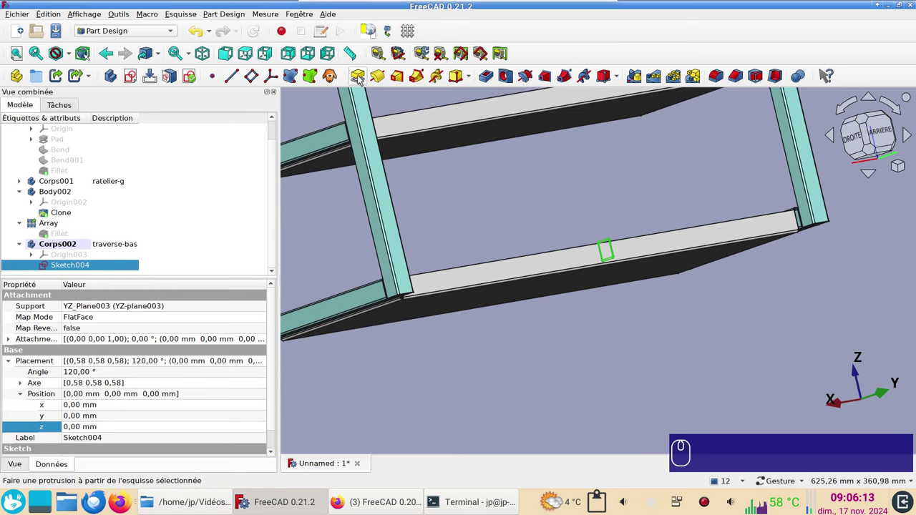
{"action": "left_click", "coordinate": [357, 74]}
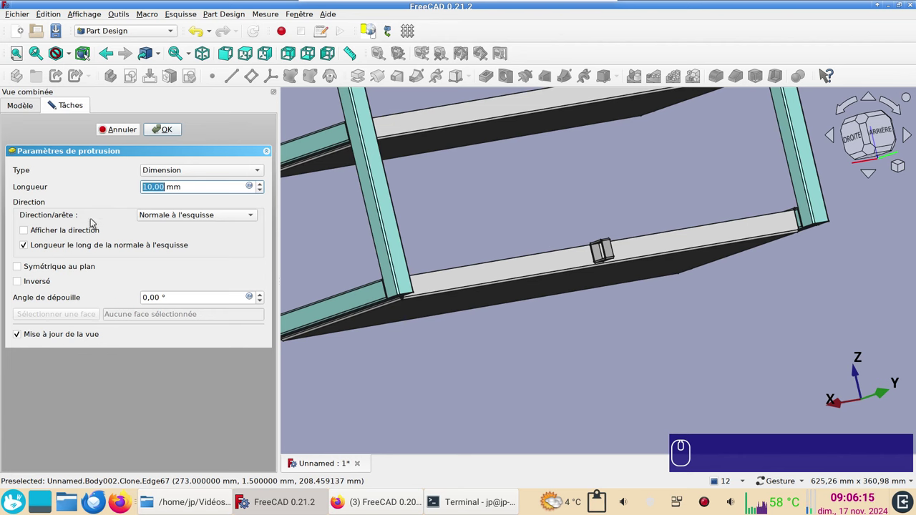
{"action": "left_click", "coordinate": [71, 265]}
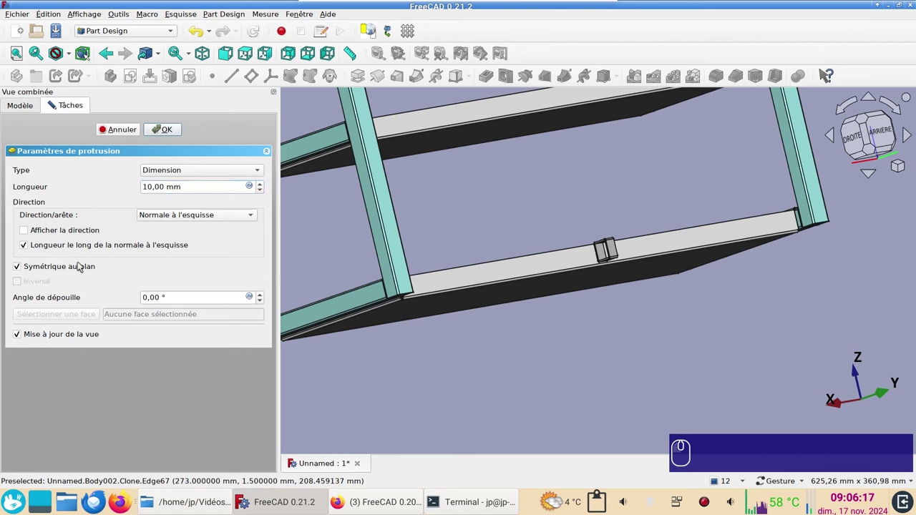
{"action": "left_click_drag", "start_coordinate": [192, 174], "coordinate": [190, 197]}
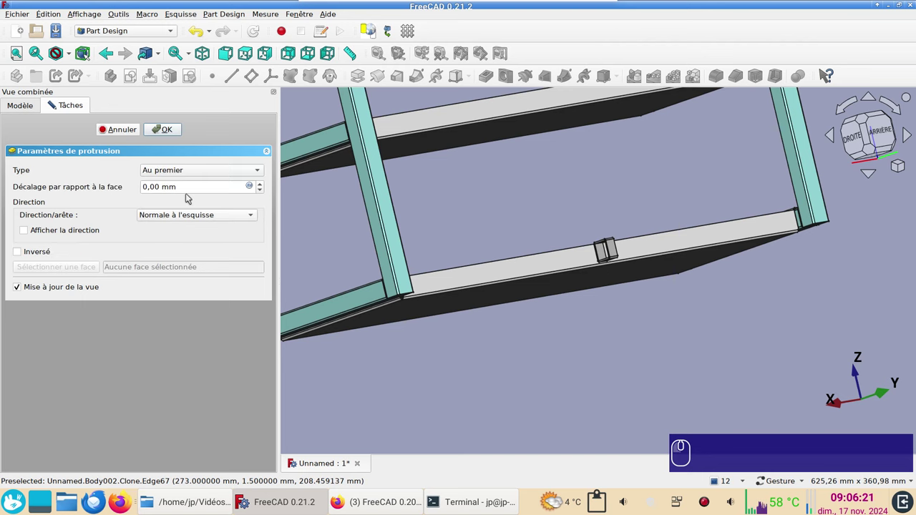
{"action": "left_click", "coordinate": [441, 341]}
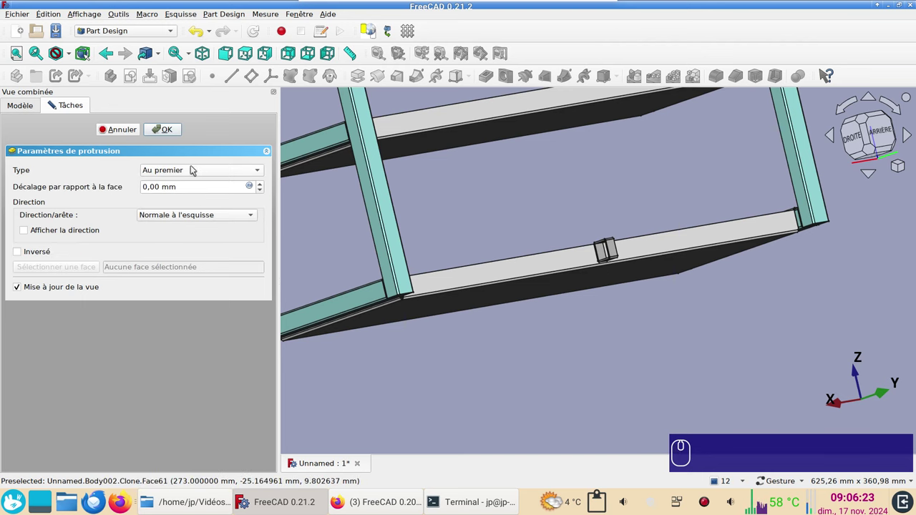
- Return the pad to Dimension type with a 506 mm length and confirm Pad004
{"action": "left_click", "coordinate": [190, 164]}
{"action": "left_click", "coordinate": [196, 147]}
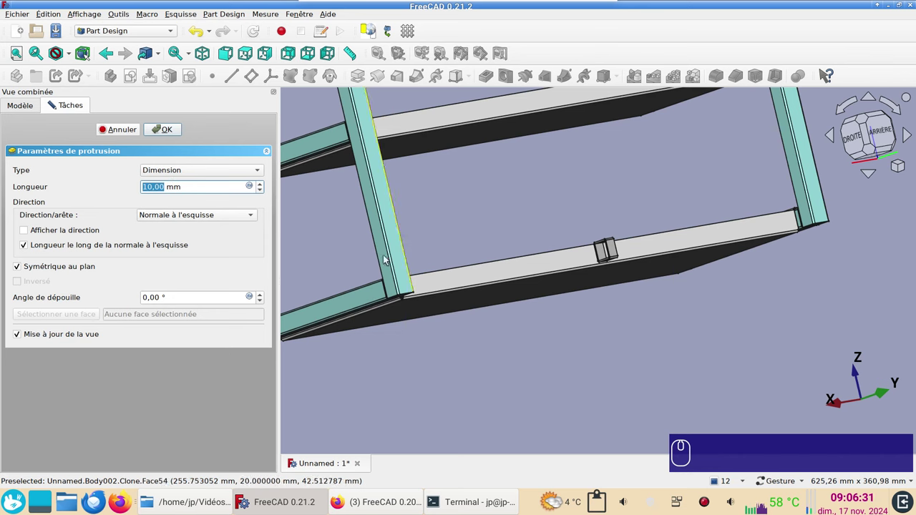
{"action": "key", "text": "KP_5"}
{"action": "key", "text": "KP_0"}
{"action": "key", "text": "KP_6"}
{"action": "key", "text": "Return"}
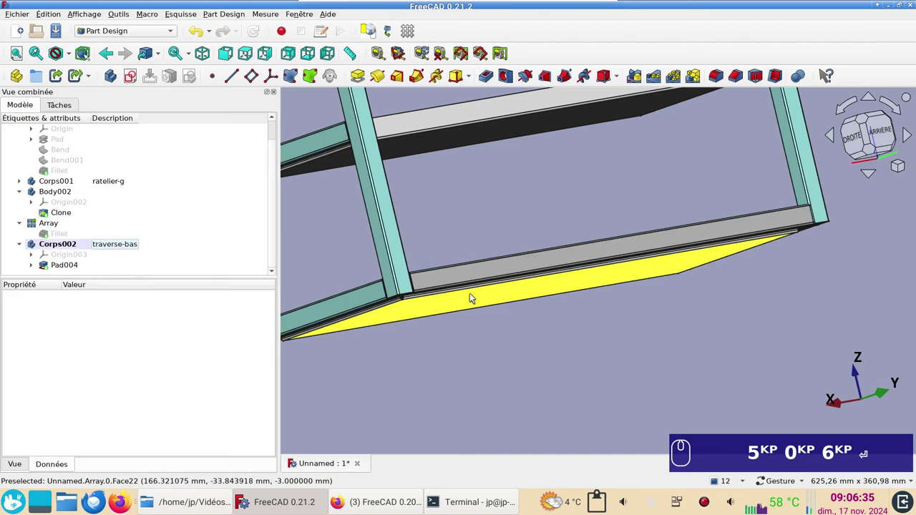
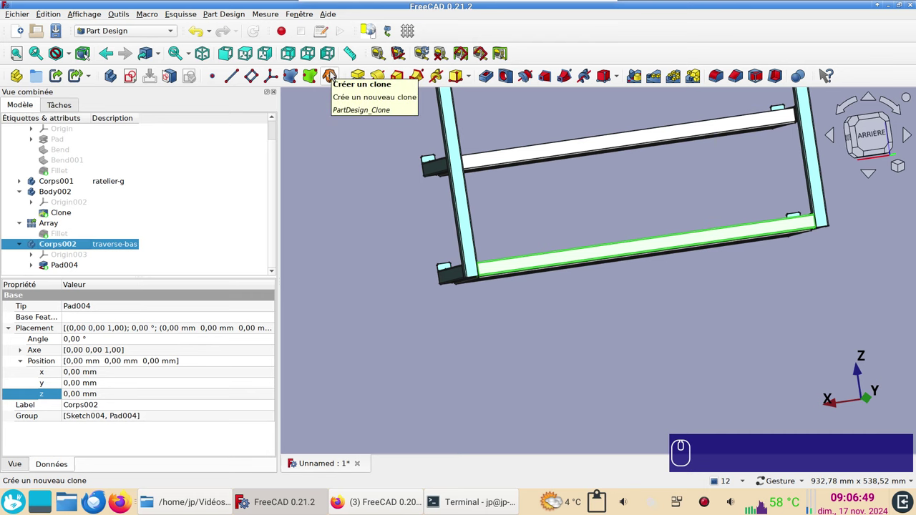
- Clone the lower crossbar body and name the clone traverse-haut
{"action": "left_click", "coordinate": [335, 73]}
{"action": "scroll", "scroll_direction": "down", "scroll_amount": 3}
{"action": "left_click_drag", "start_coordinate": [110, 262], "coordinate": [111, 262]}
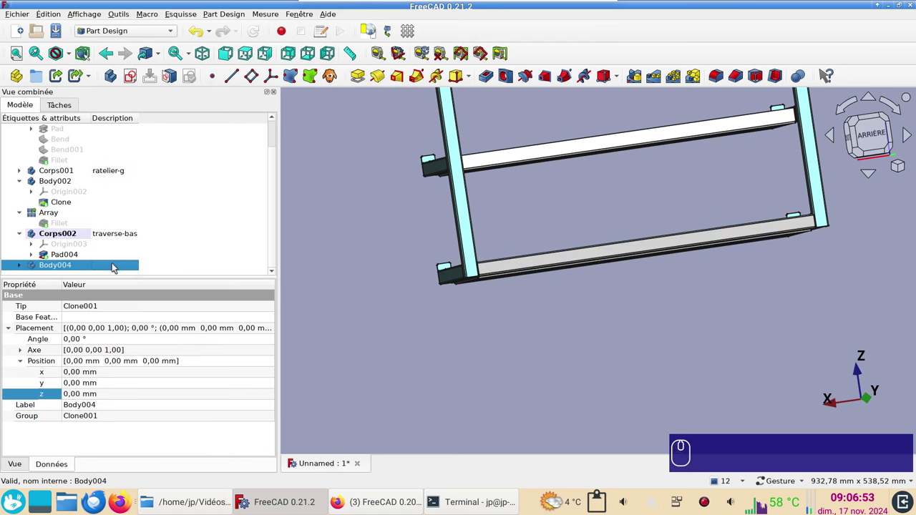
{"action": "key", "text": "F2"}
{"action": "type", "text": "trav"}
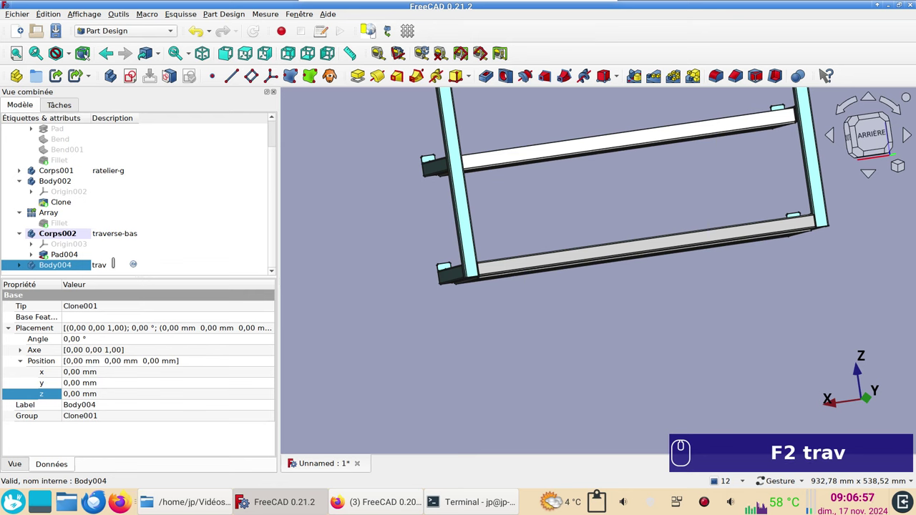
{"action": "type", "text": "erse-h"}
{"action": "type", "text": "aut"}
{"action": "key", "text": "Return"}
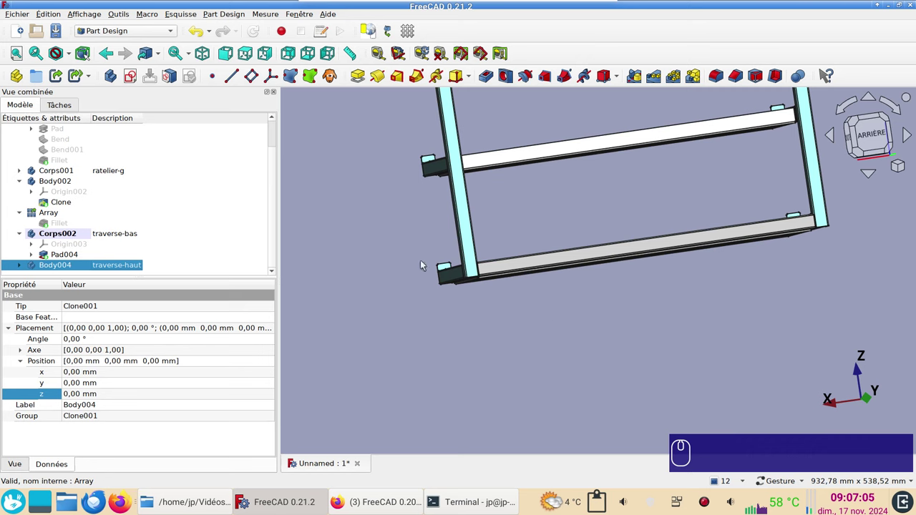
- Set the traverse-haut body's placement Z position to 480 mm
{"action": "scroll", "scroll_direction": "down", "scroll_amount": 3}
{"action": "left_click", "coordinate": [20, 265]}
{"action": "scroll", "scroll_direction": "down", "scroll_amount": 3}
{"action": "left_click", "coordinate": [71, 248]}
{"action": "left_click", "coordinate": [70, 248]}
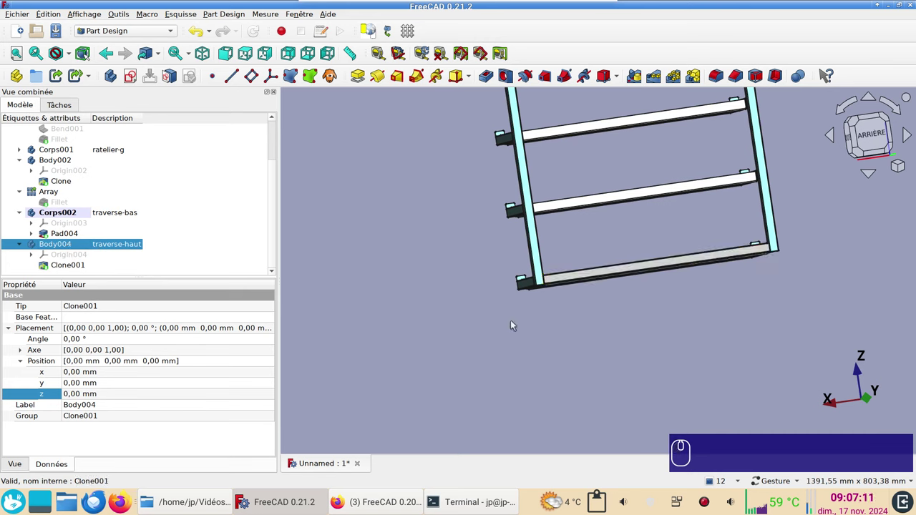
{"action": "scroll", "scroll_direction": "down", "scroll_amount": 3}
{"action": "left_click_drag", "start_coordinate": [677, 345], "coordinate": [739, 243]}
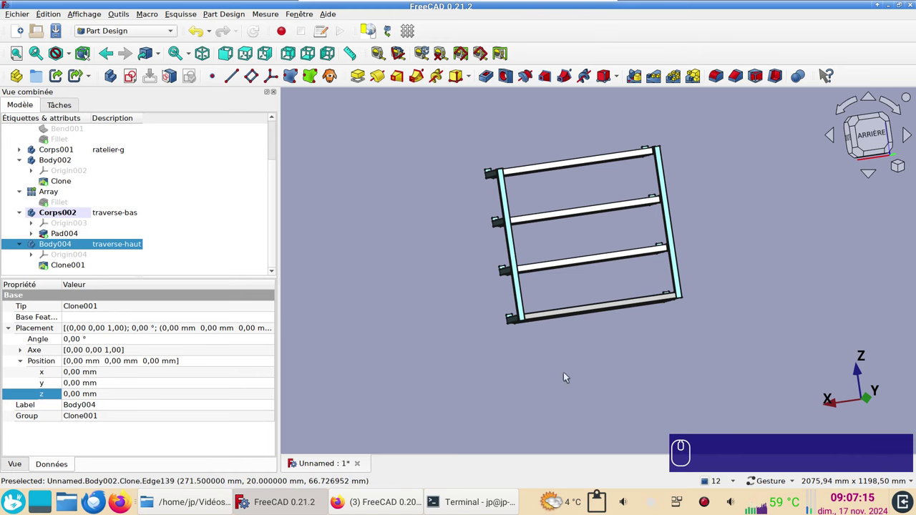
{"action": "left_click", "coordinate": [86, 399]}
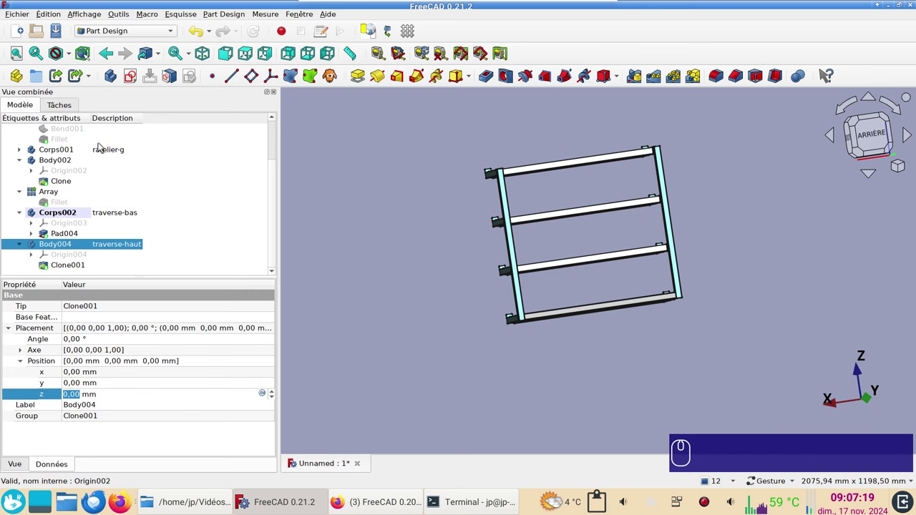
{"action": "key", "text": "KP_4"}
{"action": "key", "text": "KP_8"}
{"action": "key", "text": "KP_0"}
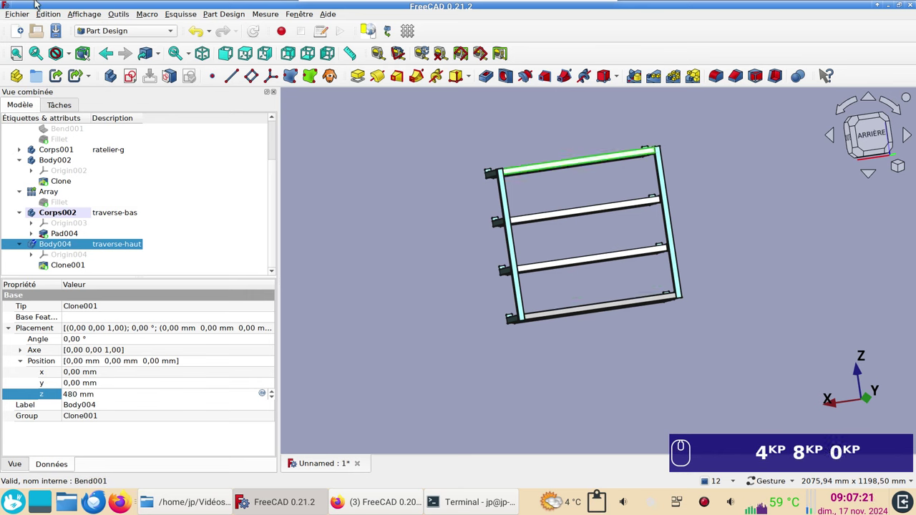
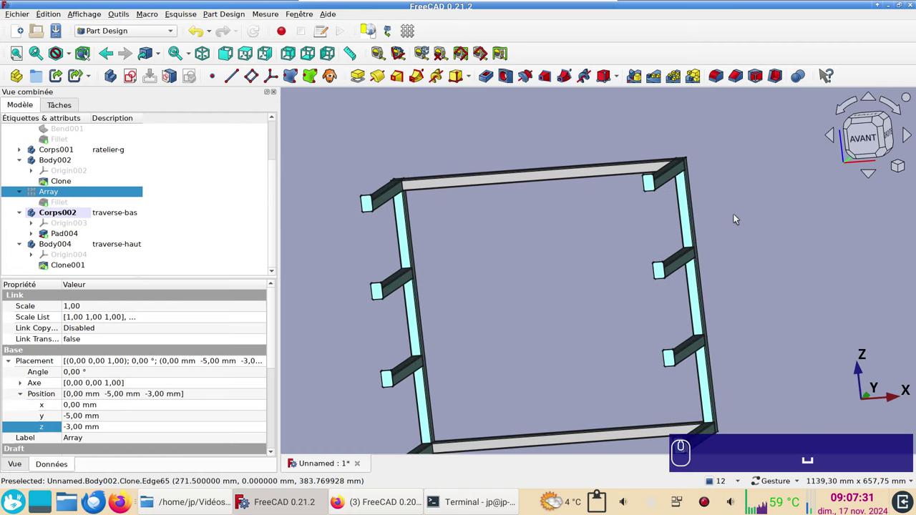
{"action": "scroll", "scroll_direction": "down", "scroll_amount": 3}
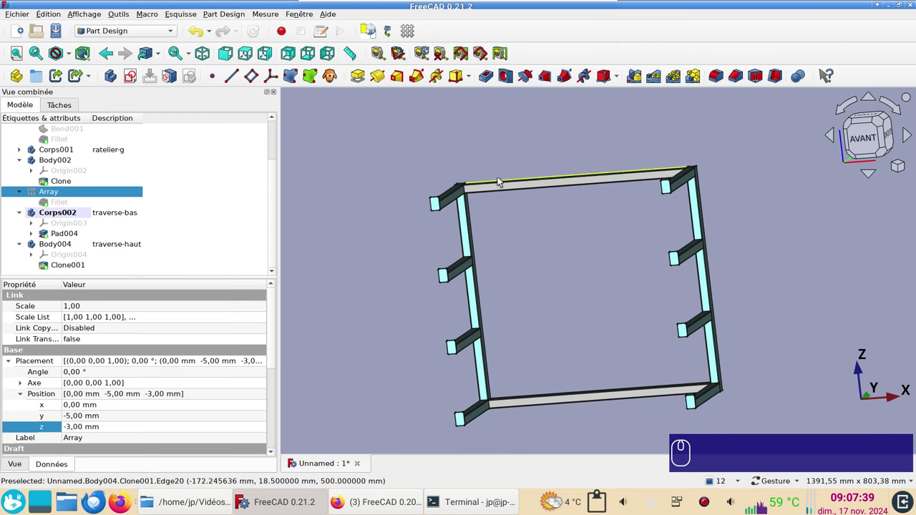
{"action": "left_click", "coordinate": [701, 406]}
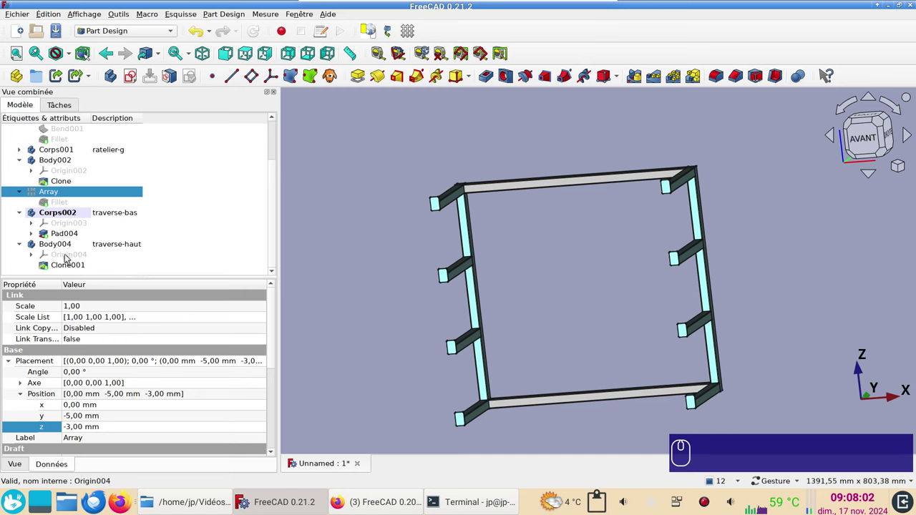
- Begin an empty sketch on the XZ-plane003 base plane of the traverse-bas body
{"action": "left_click", "coordinate": [130, 71]}
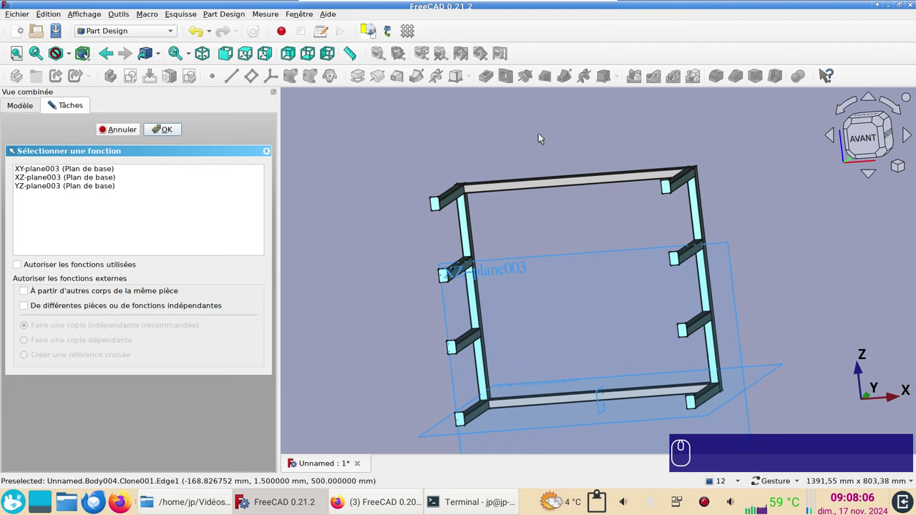
{"action": "left_click_drag", "start_coordinate": [547, 137], "coordinate": [582, 136]}
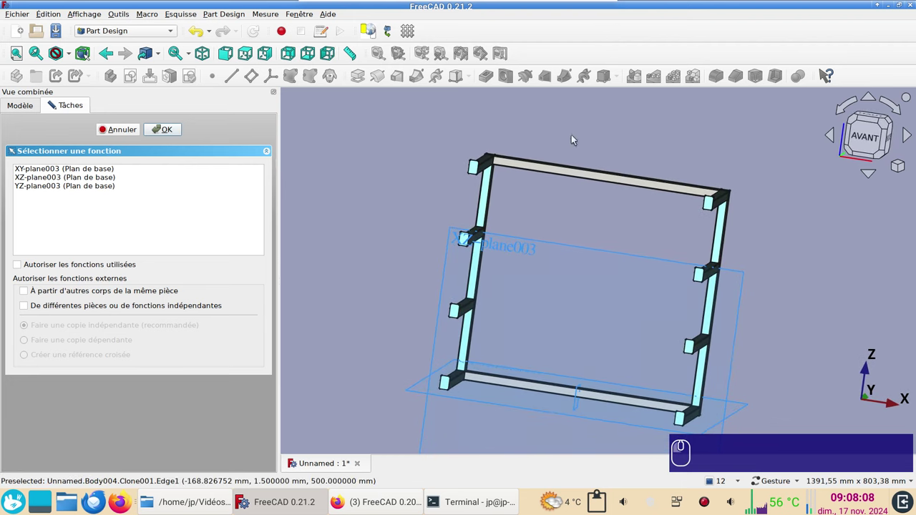
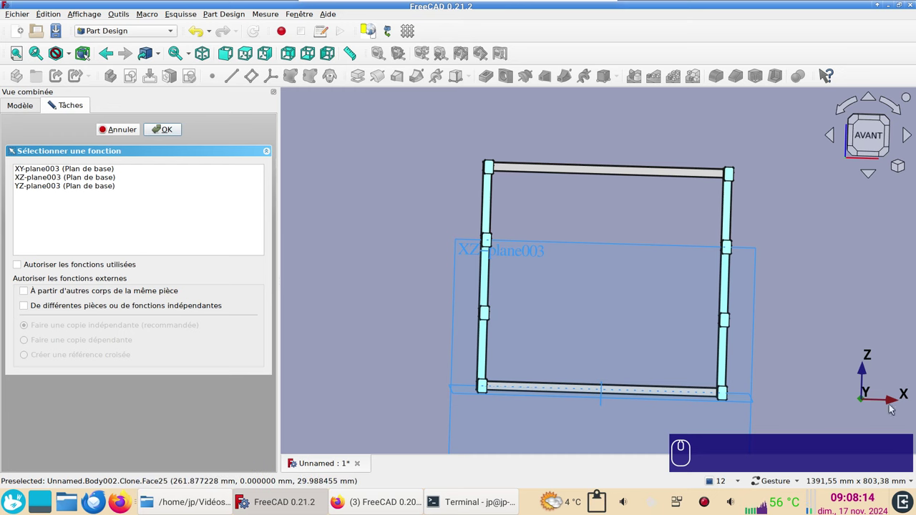
{"action": "left_click", "coordinate": [53, 179]}
{"action": "left_click", "coordinate": [158, 131]}
{"action": "middle_click", "coordinate": [158, 131]}
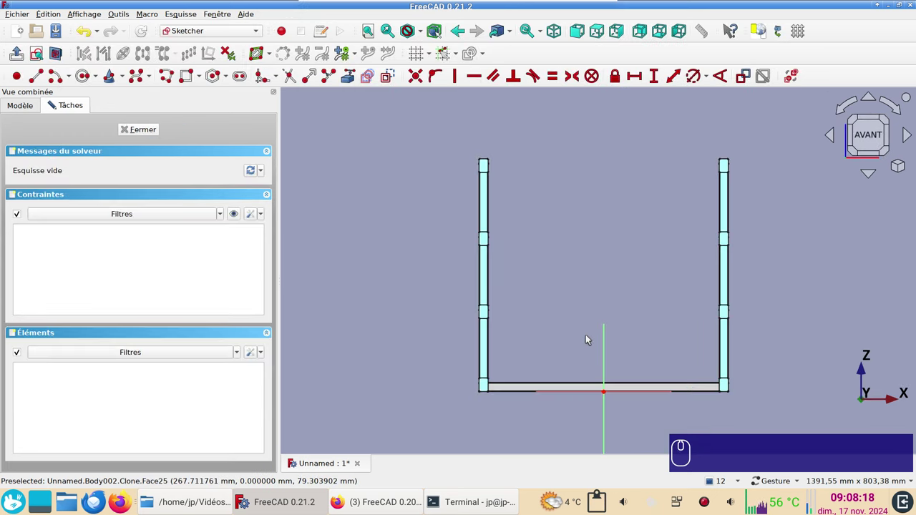
- Draw two hole circles on the lower crossbar and make their centres symmetric about the vertical axis
{"action": "scroll", "scroll_direction": "up", "scroll_amount": 3}
{"action": "left_click_drag", "start_coordinate": [517, 358], "coordinate": [289, 120]}
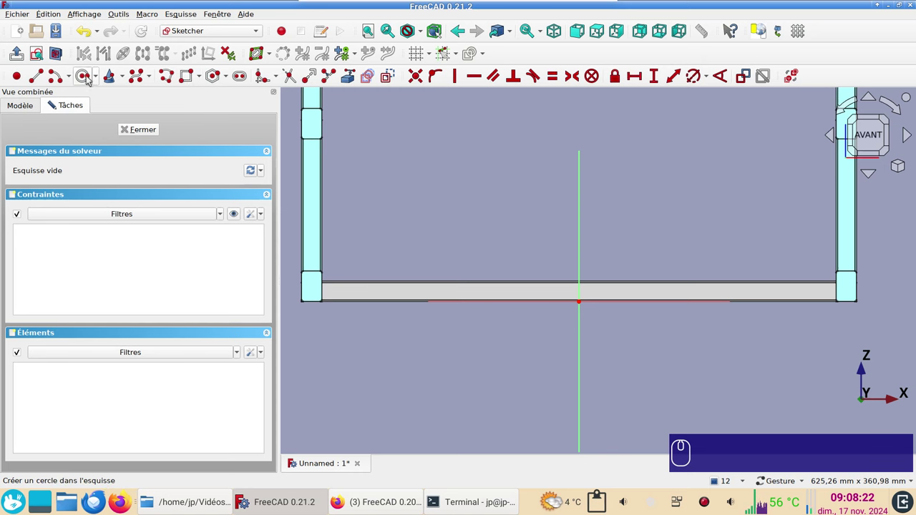
{"action": "left_click", "coordinate": [80, 77]}
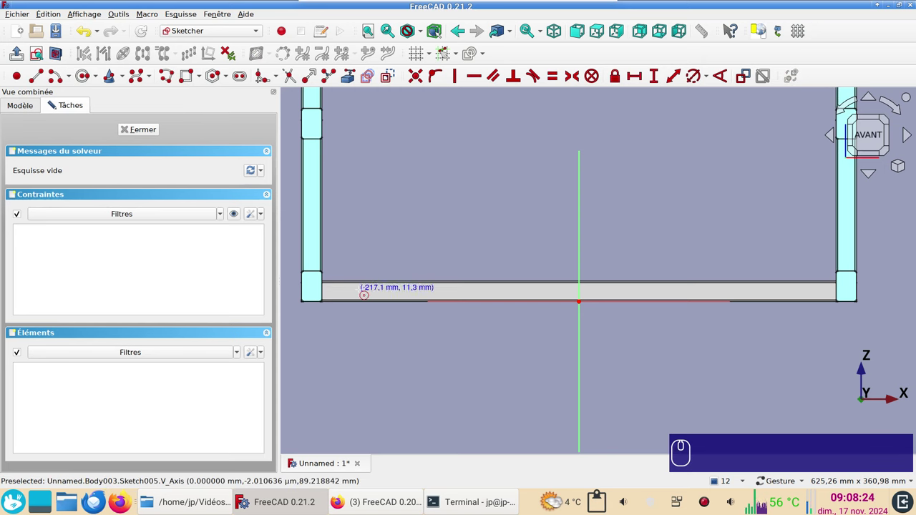
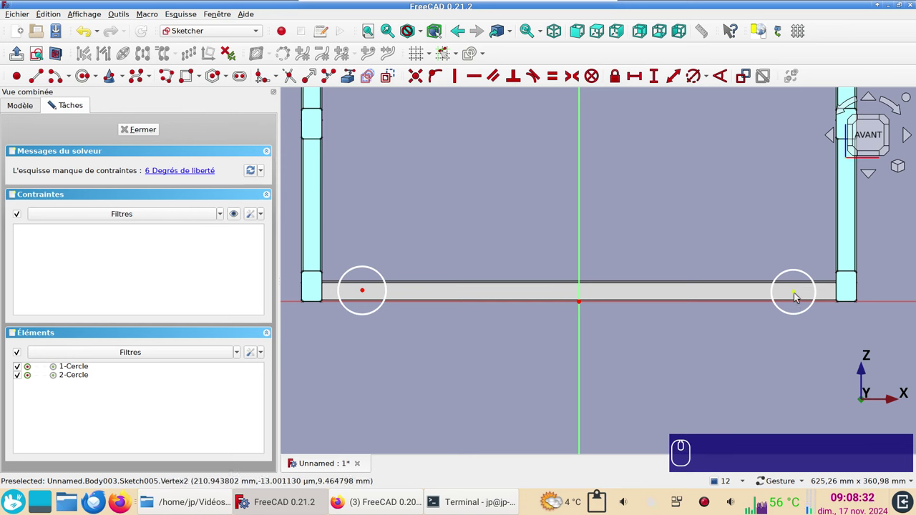
{"action": "left_click", "coordinate": [798, 297]}
{"action": "left_click", "coordinate": [365, 294]}
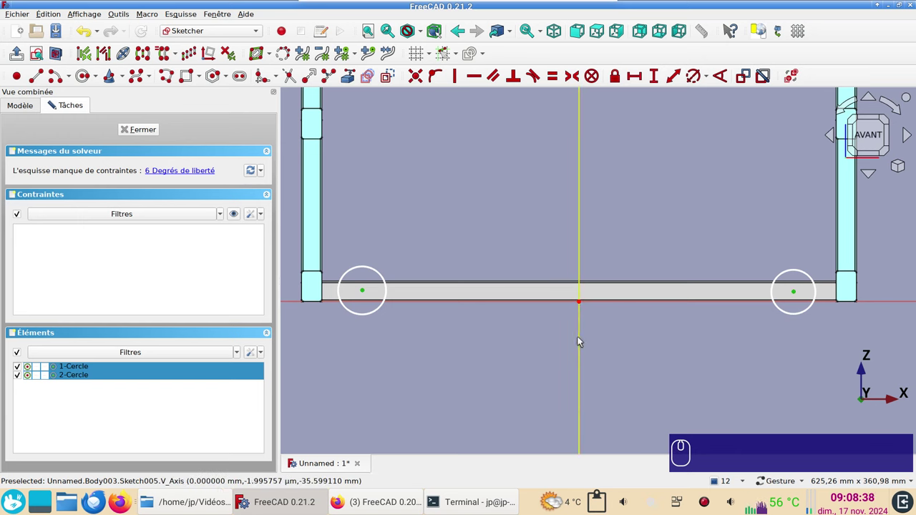
{"action": "left_click", "coordinate": [584, 340]}
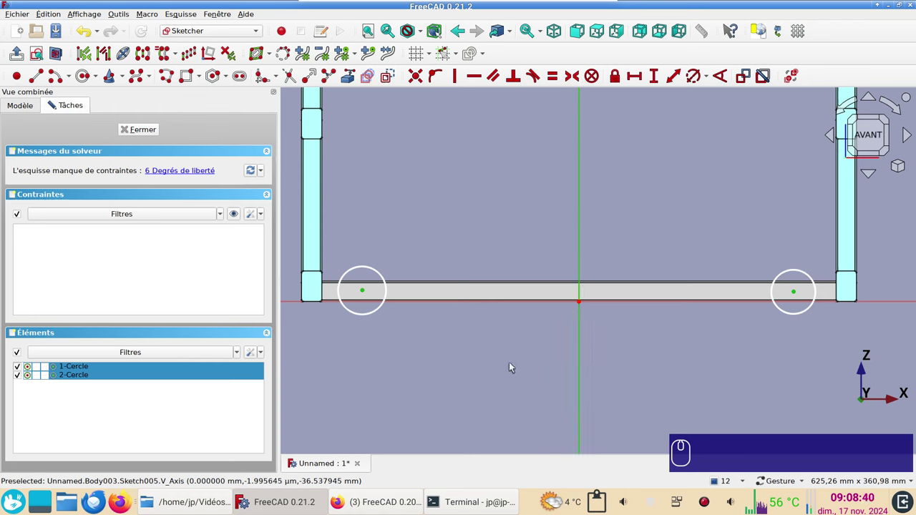
{"action": "key", "text": "s"}
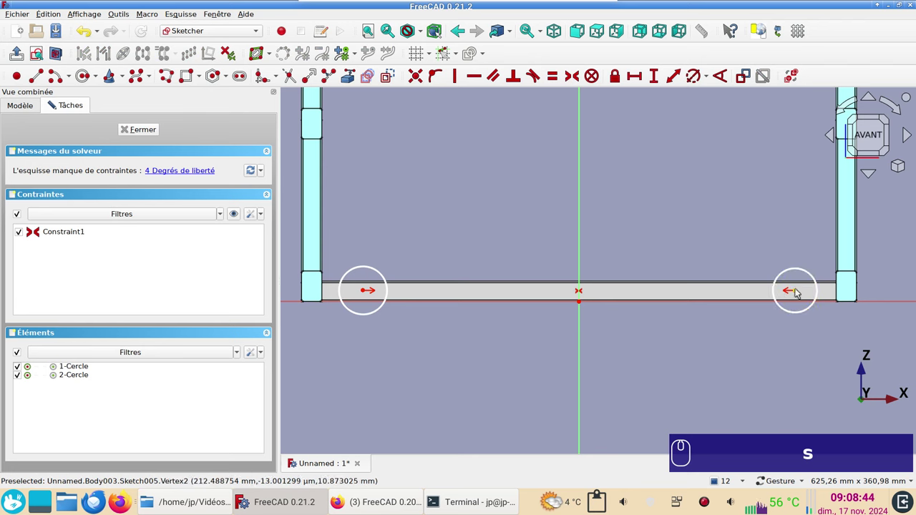
{"action": "left_click_drag", "start_coordinate": [799, 292], "coordinate": [436, 317]}
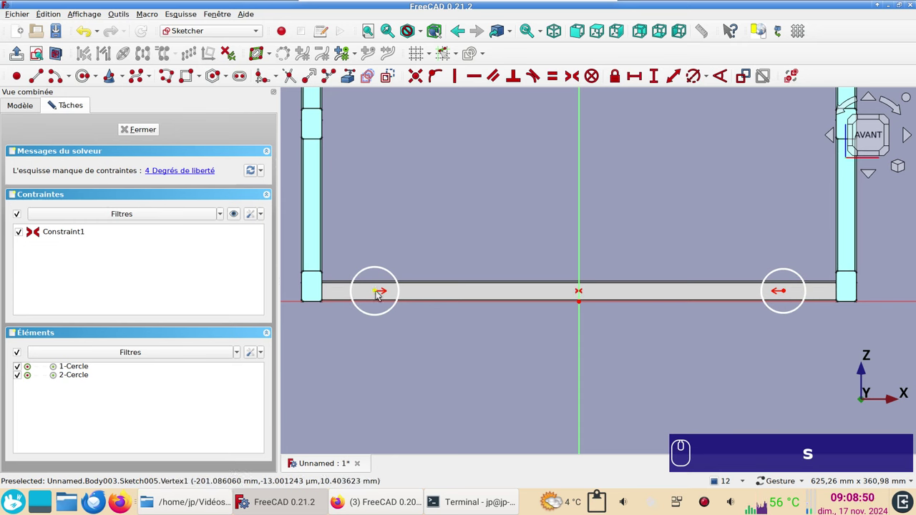
- Constrain the left circle's centre 10 mm above the horizontal axis
{"action": "left_click", "coordinate": [381, 296]}
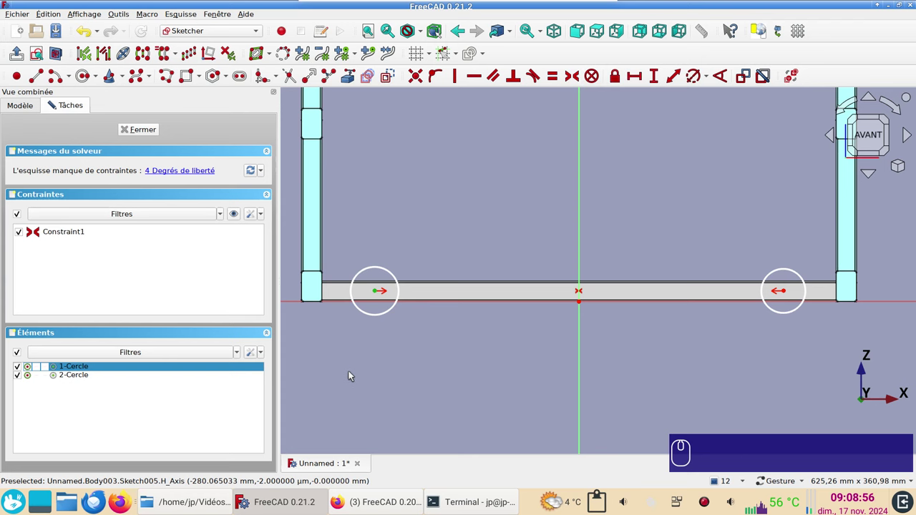
{"action": "key", "text": "i"}
{"action": "key", "text": "KP_1"}
{"action": "key", "text": "KP_0"}
{"action": "key", "text": "Return"}
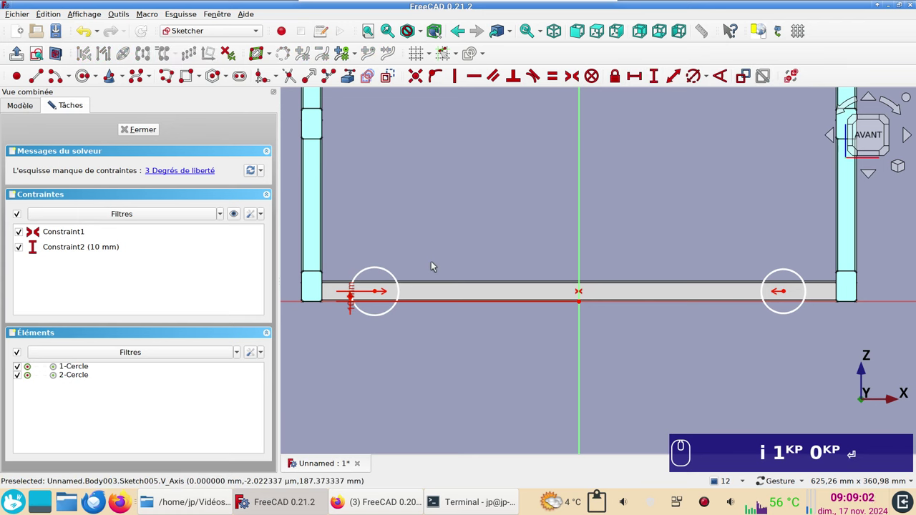
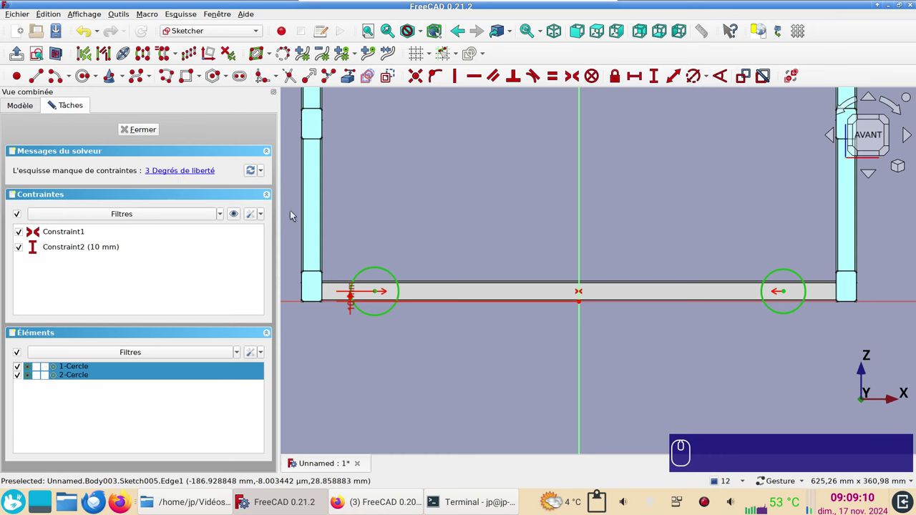
{"action": "left_click_drag", "start_coordinate": [386, 272], "coordinate": [787, 269]}
{"action": "left_click_drag", "start_coordinate": [788, 270], "coordinate": [787, 295]}
{"action": "left_click_drag", "start_coordinate": [787, 294], "coordinate": [447, 297]}
- Set a 400 mm horizontal distance between the two circle centres
{"action": "left_click", "coordinate": [408, 296]}
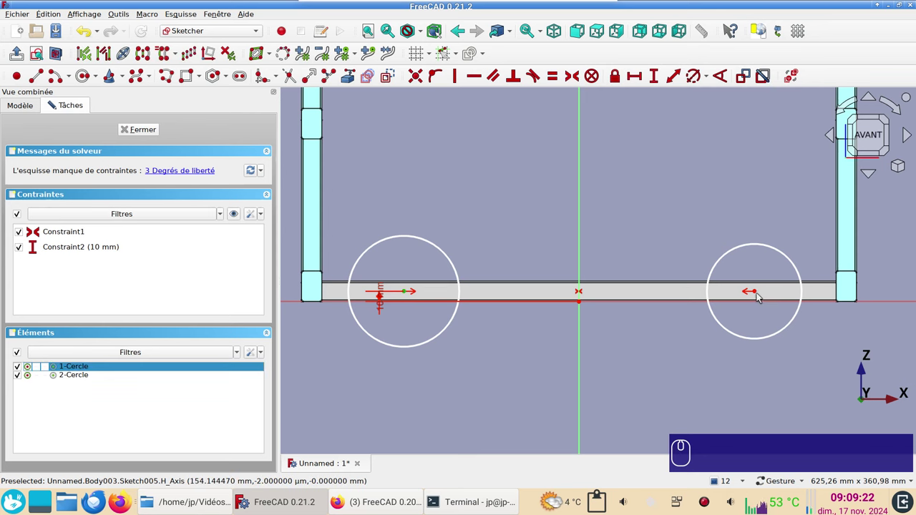
{"action": "left_click", "coordinate": [758, 294]}
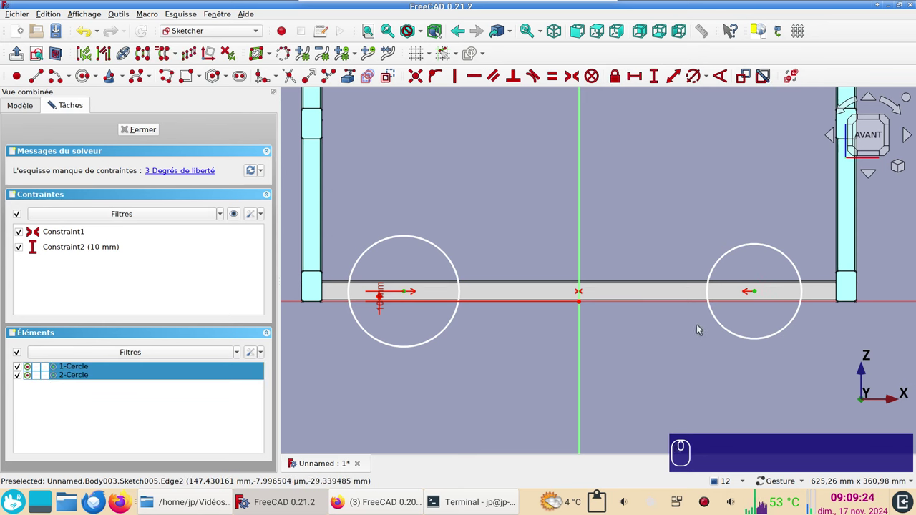
{"action": "type", "text": "i"}
{"action": "key", "text": "KP_4"}
{"action": "key", "text": "KP_0"}
{"action": "key", "text": "KP_0"}
{"action": "key", "text": "Return"}
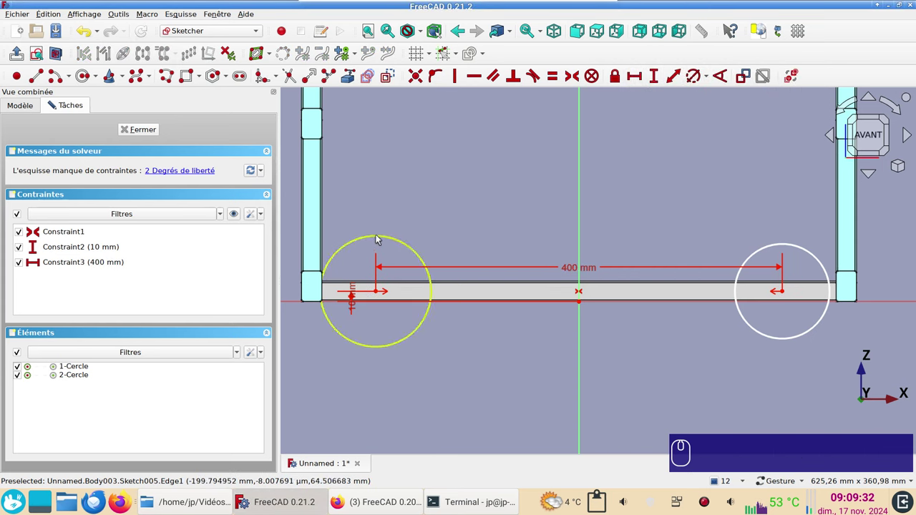
- Make the two circles equal and give them a 6 mm diameter, fully constraining the sketch
{"action": "left_click", "coordinate": [382, 239]}
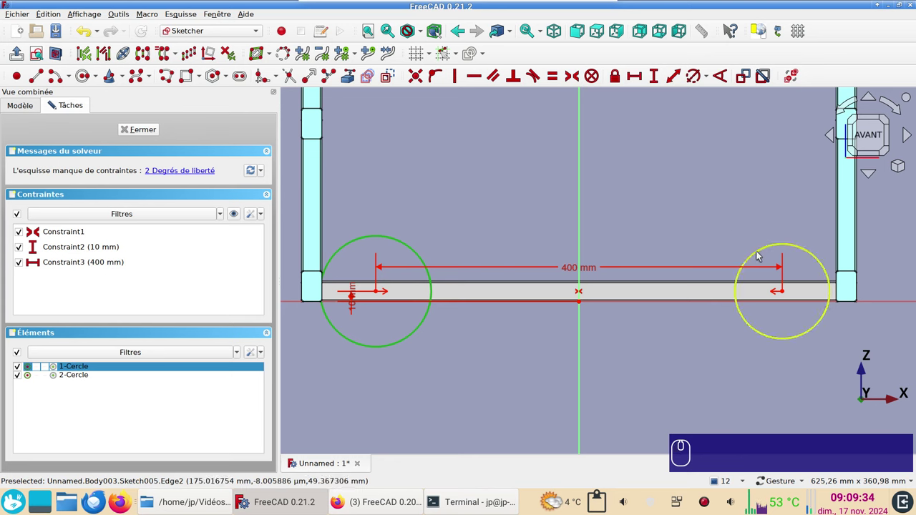
{"action": "left_click", "coordinate": [762, 257]}
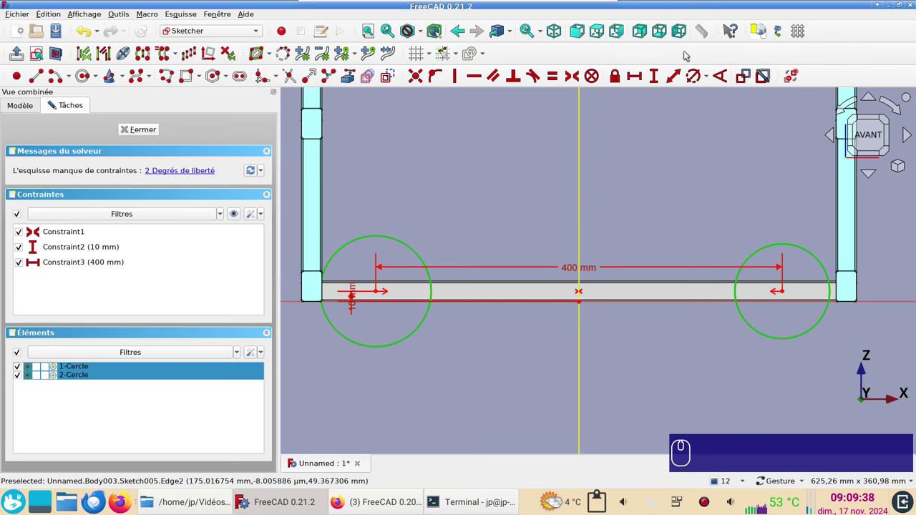
{"action": "key", "text": "r"}
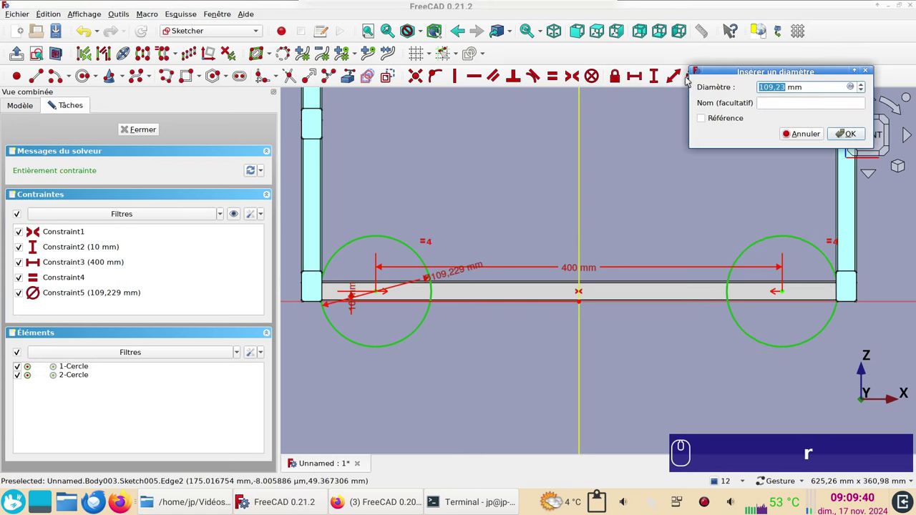
{"action": "key", "text": "KP_6"}
{"action": "key", "text": "Return"}
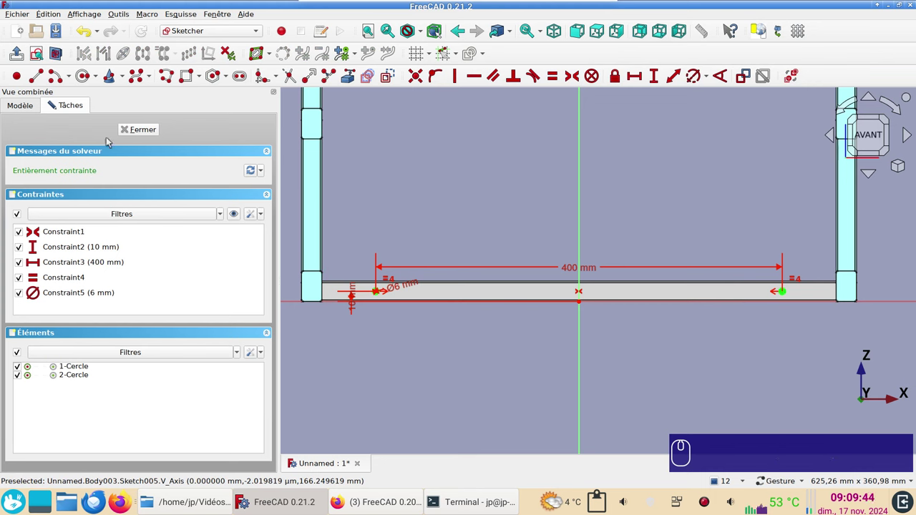
- Close Sketch005 and launch a Pocket cutting its two holes through the lower crossbar
{"action": "left_click", "coordinate": [156, 133]}
{"action": "scroll", "scroll_direction": "up", "scroll_amount": 3}
{"action": "right_click", "coordinate": [569, 340]}
{"action": "left_click", "coordinate": [575, 369]}
{"action": "right_click", "coordinate": [575, 368]}
{"action": "left_click", "coordinate": [471, 325]}
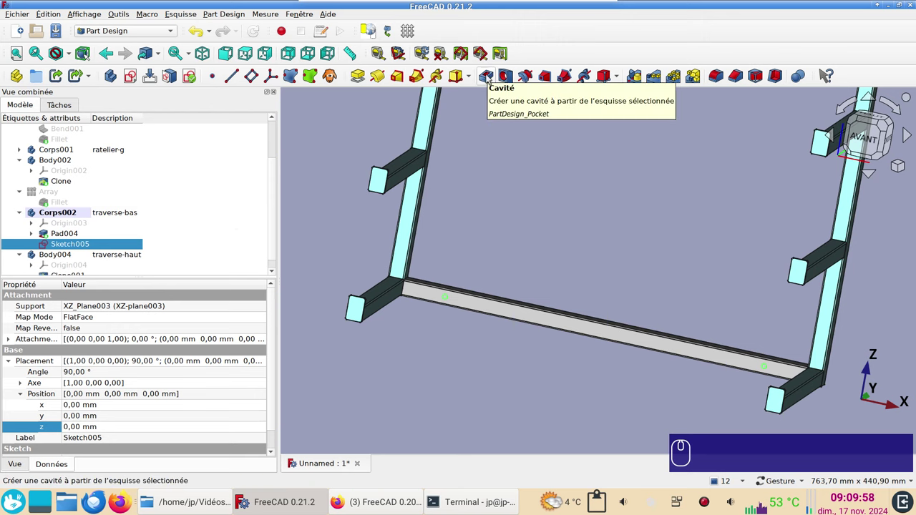
{"action": "left_click", "coordinate": [490, 77]}
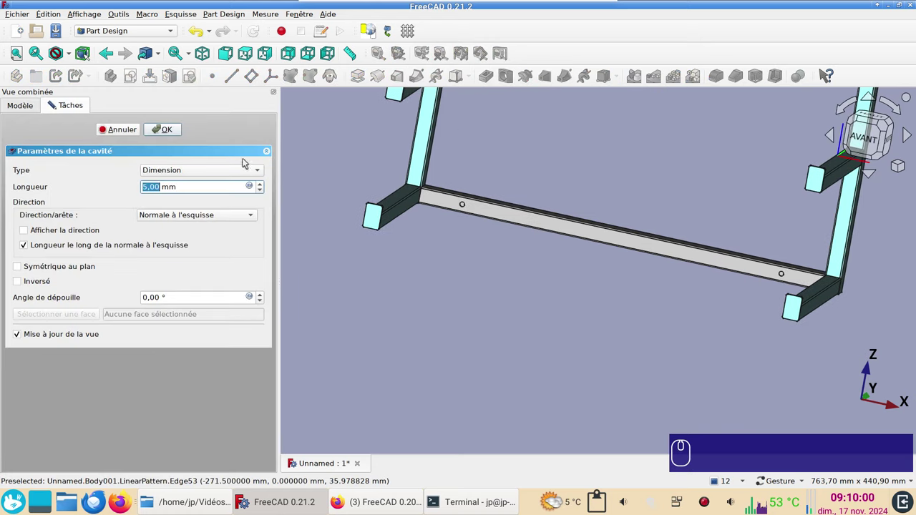
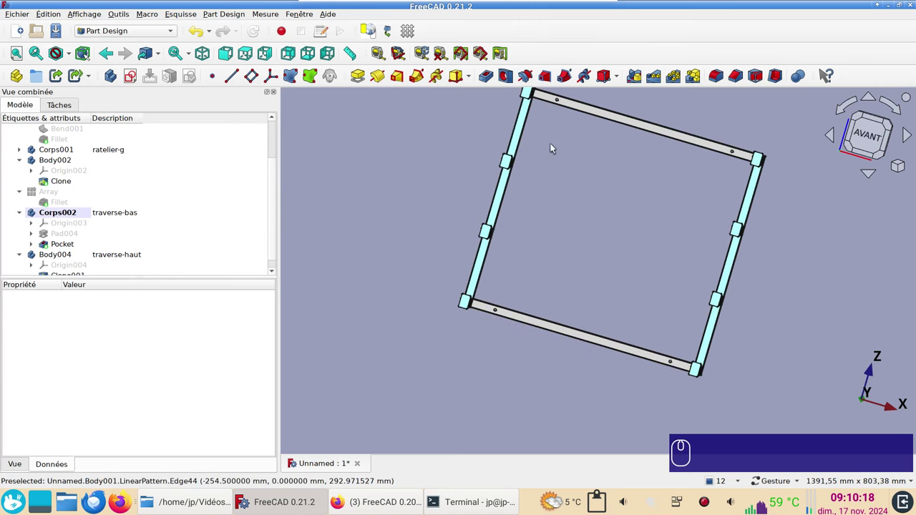
- Finish the pocket and return to a front view showing the whole frame
{"action": "right_click", "coordinate": [548, 192]}
{"action": "left_click", "coordinate": [842, 261]}
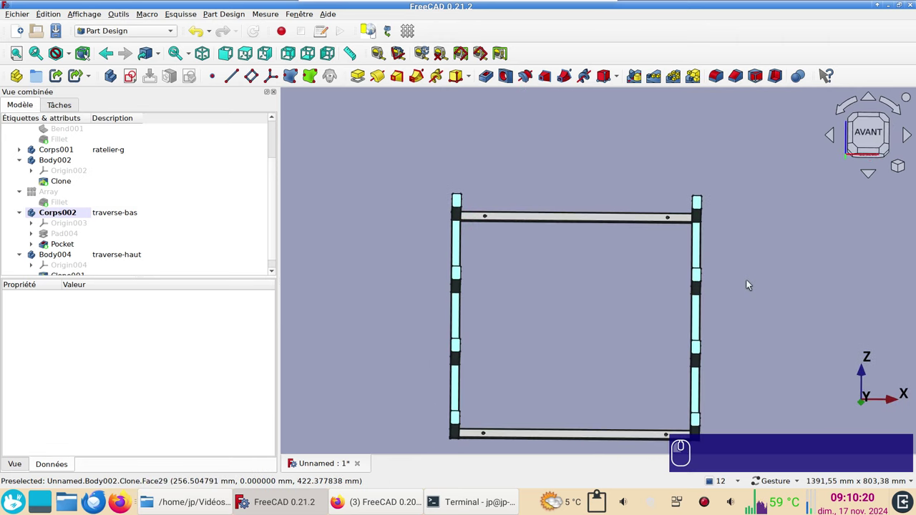
{"action": "scroll", "scroll_direction": "up", "scroll_amount": 3}
{"action": "left_click", "coordinate": [678, 271]}
{"action": "scroll", "scroll_direction": "down", "scroll_amount": 3}
{"action": "right_click", "coordinate": [800, 235]}
{"action": "left_click", "coordinate": [598, 260]}
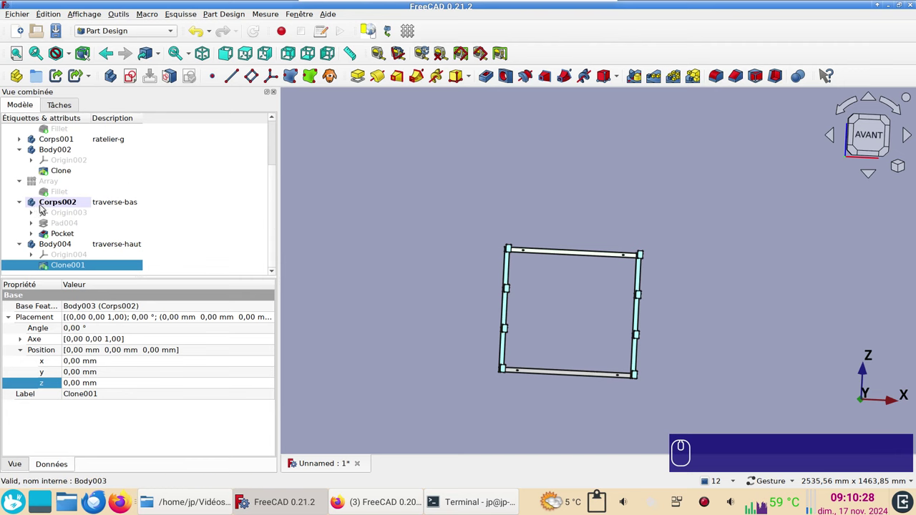
- Give the pocketed lower crossbar a light cyan shape colour via its appearance settings
{"action": "left_click", "coordinate": [45, 207]}
{"action": "left_click", "coordinate": [44, 246]}
{"action": "key", "text": "ctrl+d"}
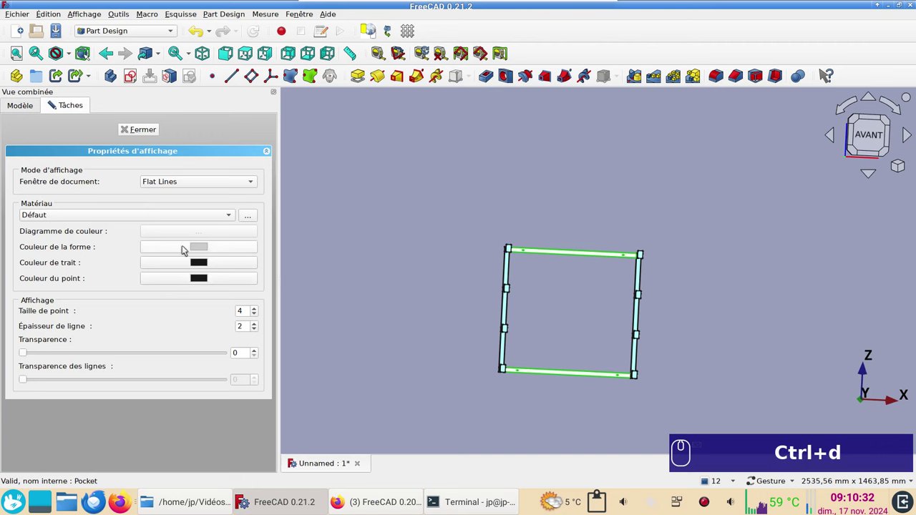
{"action": "left_click", "coordinate": [192, 249]}
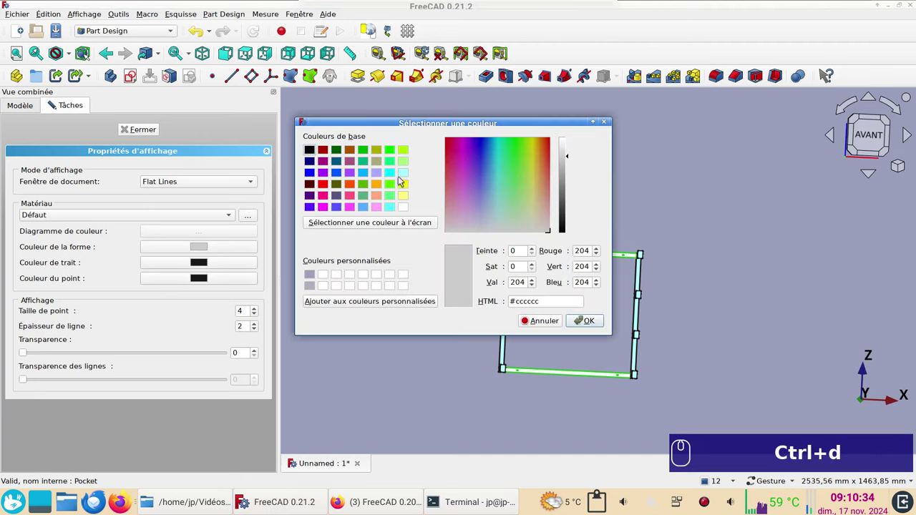
{"action": "left_click", "coordinate": [404, 176]}
{"action": "left_click", "coordinate": [593, 319]}
- Select the traverse-bas and traverse-haut crossbar bodies together
{"action": "left_click", "coordinate": [152, 123]}
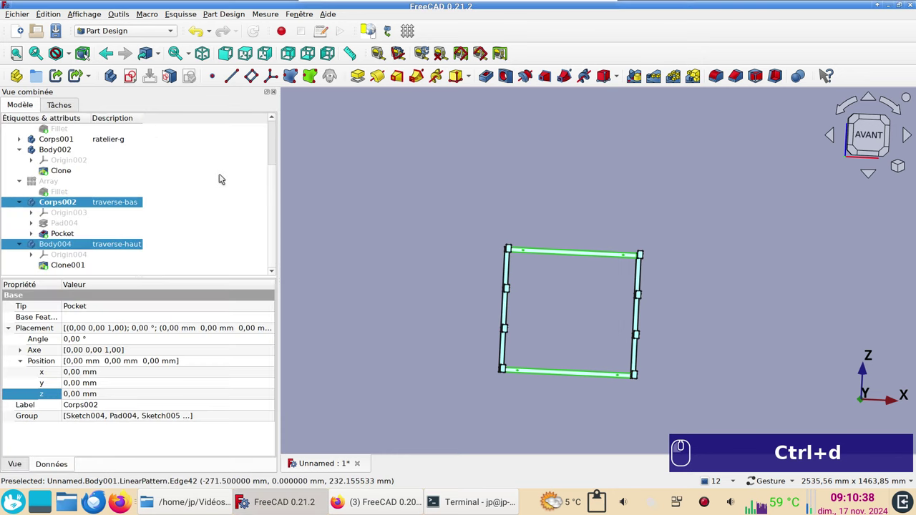
{"action": "left_click", "coordinate": [641, 378]}
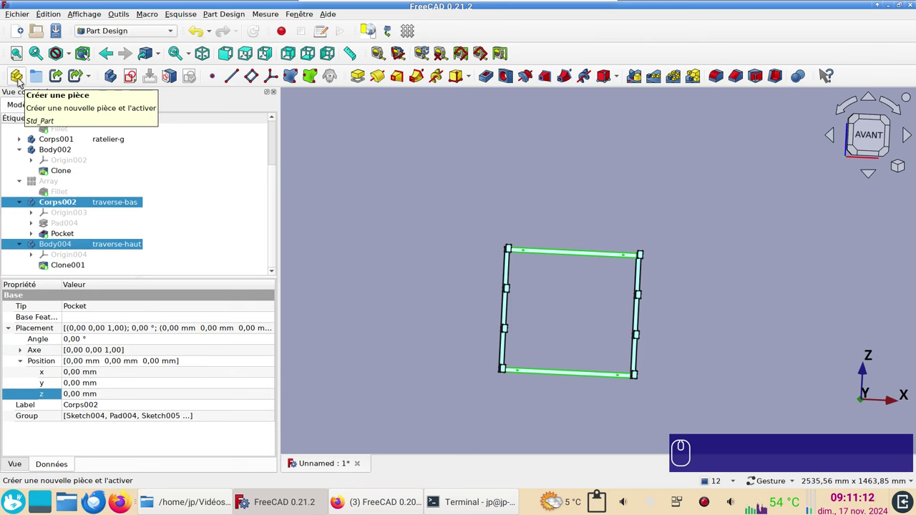
- Create a new Part and rename it Rateliers
{"action": "left_click", "coordinate": [18, 77]}
{"action": "scroll", "scroll_direction": "down", "scroll_amount": 3}
{"action": "left_click", "coordinate": [57, 256]}
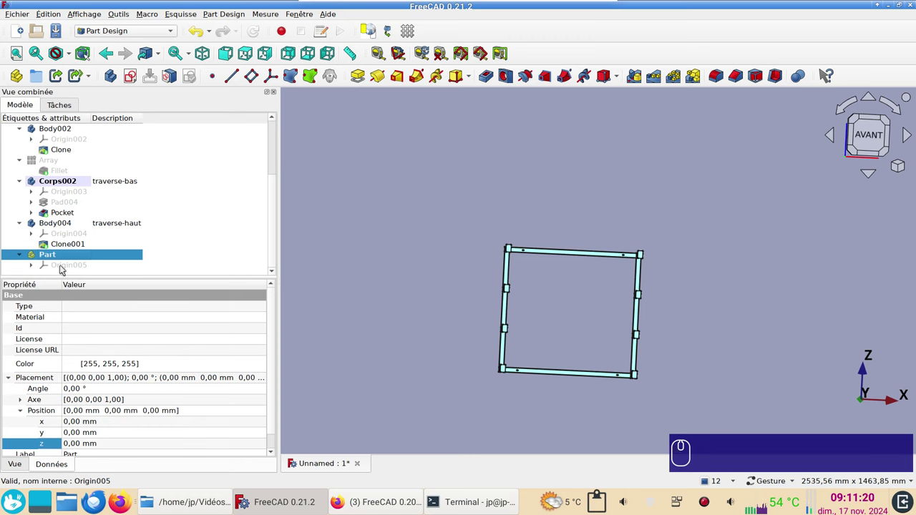
{"action": "left_click", "coordinate": [54, 257]}
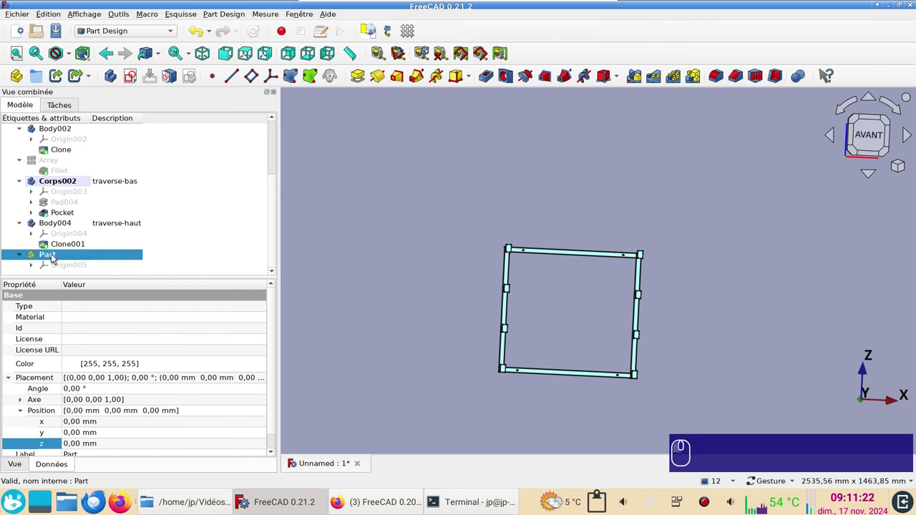
{"action": "left_click", "coordinate": [55, 257]}
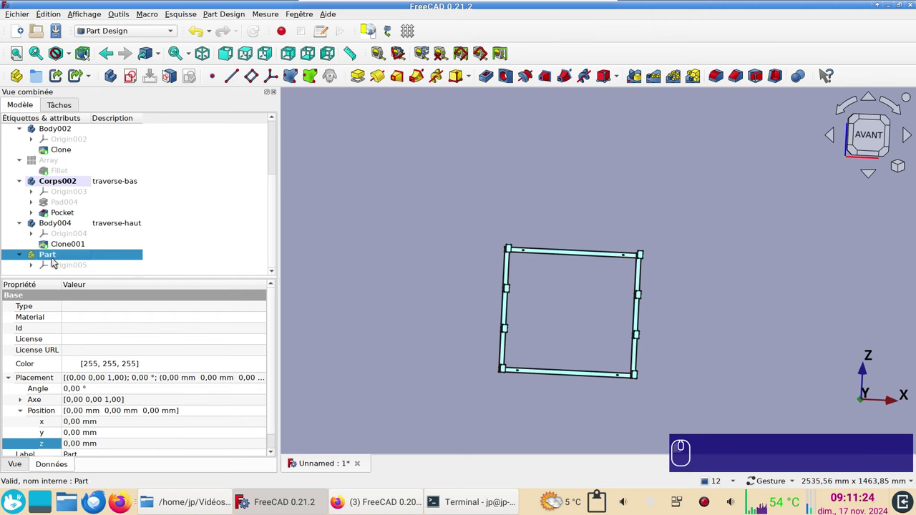
{"action": "key", "text": "F2"}
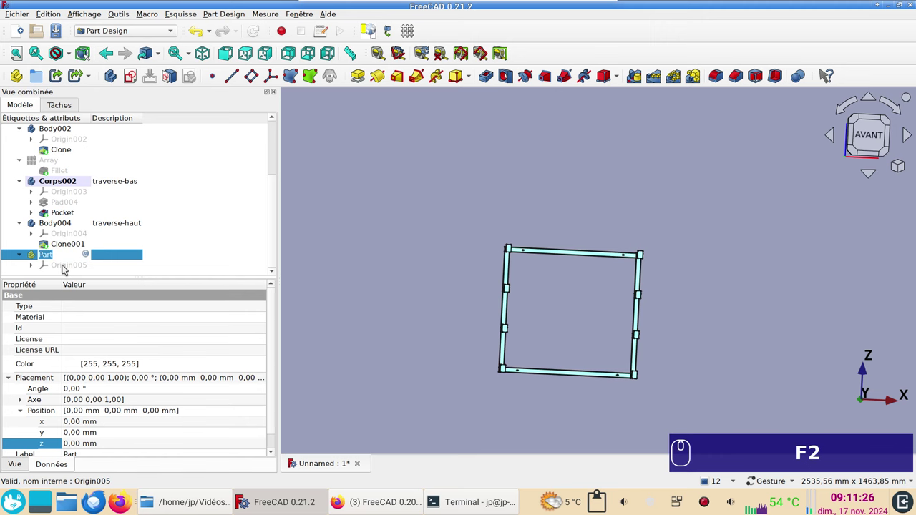
{"action": "type", "text": "ra"}
{"action": "type", "text": "telie"}
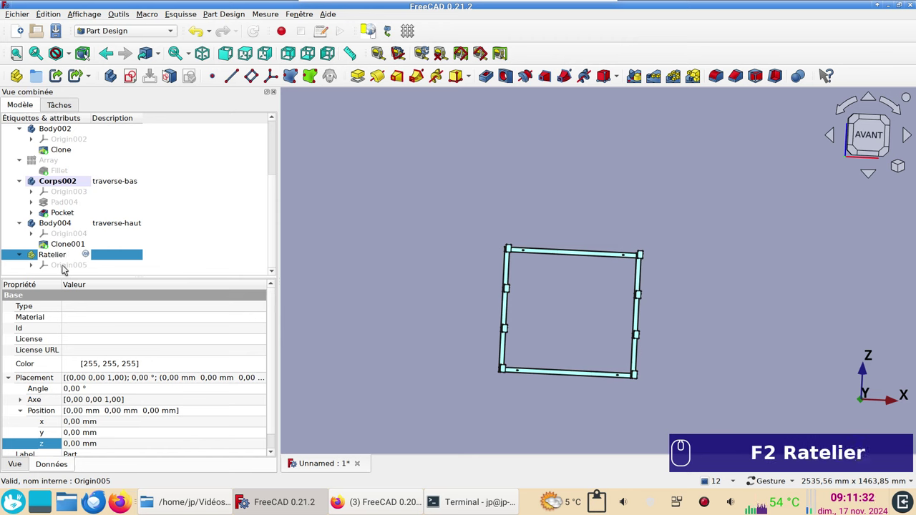
{"action": "key", "text": "s"}
{"action": "key", "text": "Return"}
- Drag the traverse-bas and traverse-haut crossbar bodies into the Rateliers part
{"action": "scroll", "scroll_direction": "up", "scroll_amount": 3}
{"action": "left_click", "coordinate": [68, 153]}
{"action": "left_click", "coordinate": [106, 208]}
{"action": "left_click", "coordinate": [109, 250]}
{"action": "scroll", "scroll_direction": "down", "scroll_amount": 3}
{"action": "scroll", "scroll_direction": "up", "scroll_amount": 3}
{"action": "scroll", "scroll_direction": "down", "scroll_amount": 3}
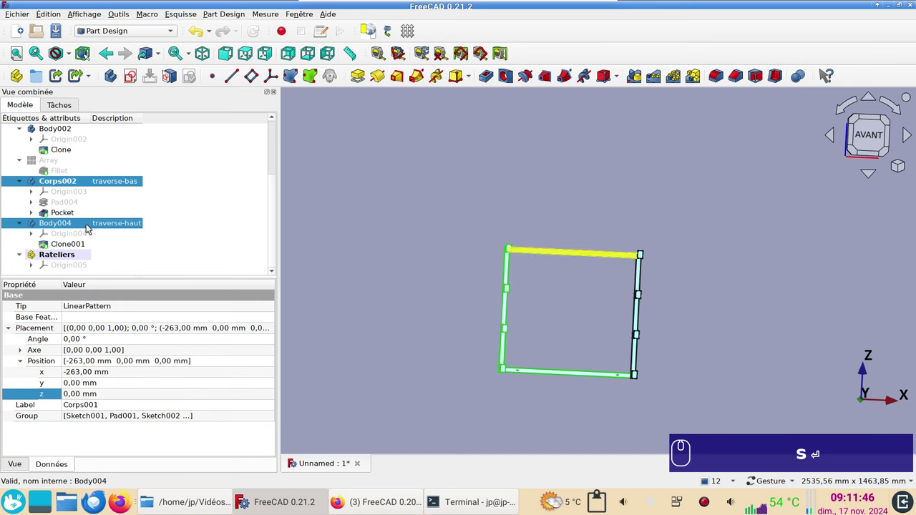
{"action": "left_click_drag", "start_coordinate": [86, 223], "coordinate": [69, 257]}
{"action": "left_click", "coordinate": [23, 229]}
- Move the Body002 side frame into Rateliers and collapse the Corps and Array tree branches
{"action": "left_click", "coordinate": [37, 231]}
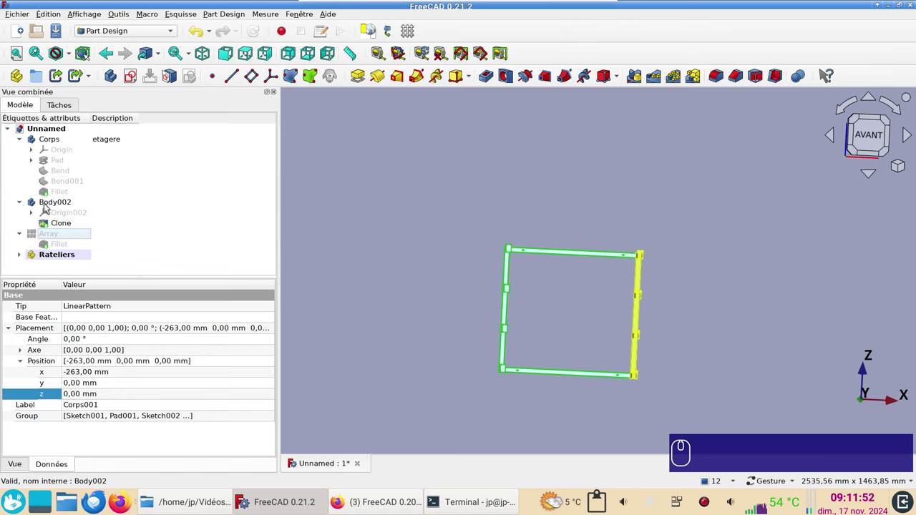
{"action": "left_click", "coordinate": [48, 207]}
{"action": "left_click_drag", "start_coordinate": [44, 202], "coordinate": [51, 172]}
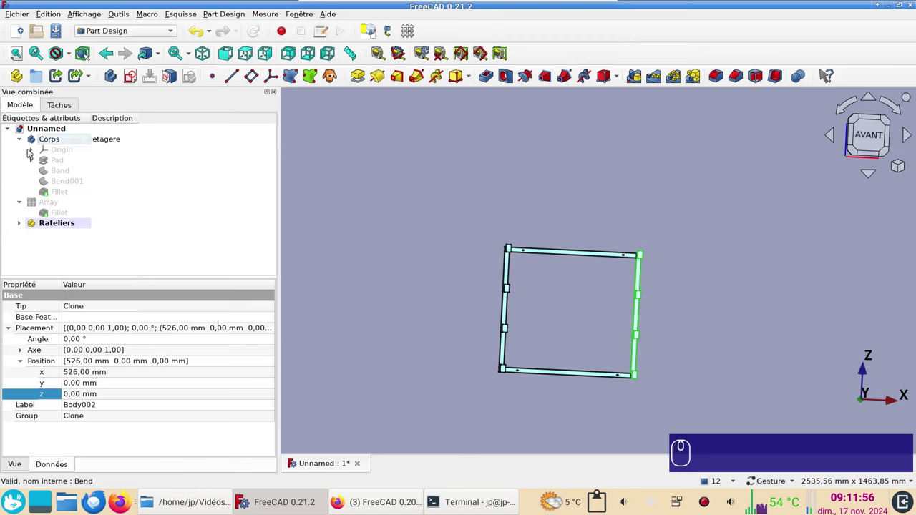
{"action": "middle_click", "coordinate": [22, 136]}
{"action": "left_click", "coordinate": [23, 140]}
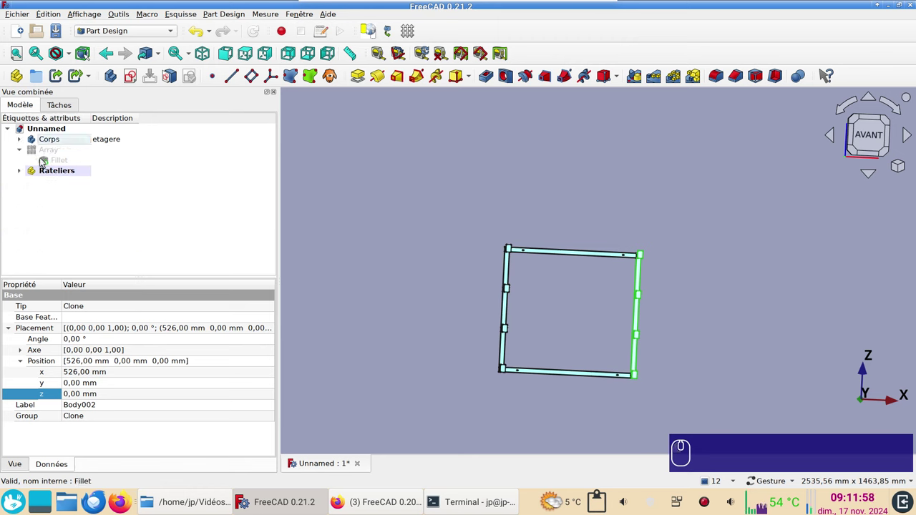
{"action": "middle_click", "coordinate": [23, 150]}
{"action": "left_click", "coordinate": [23, 150]}
{"action": "middle_click", "coordinate": [83, 188]}
{"action": "left_click", "coordinate": [77, 175]}
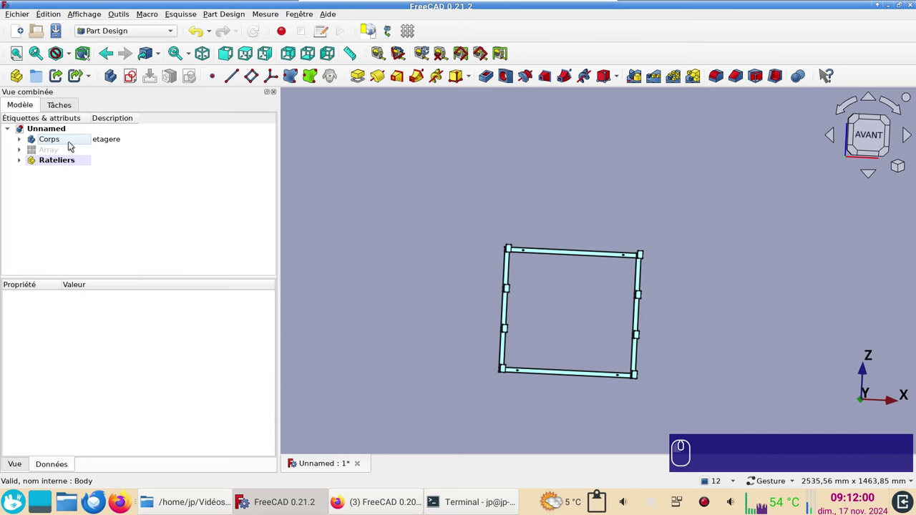
- Toggle the Corps body's visibility and set the shelf Array's description to Etagères
{"action": "left_click", "coordinate": [74, 146]}
{"action": "key", "text": "space"}
{"action": "key", "text": "space"}
{"action": "key", "text": "space"}
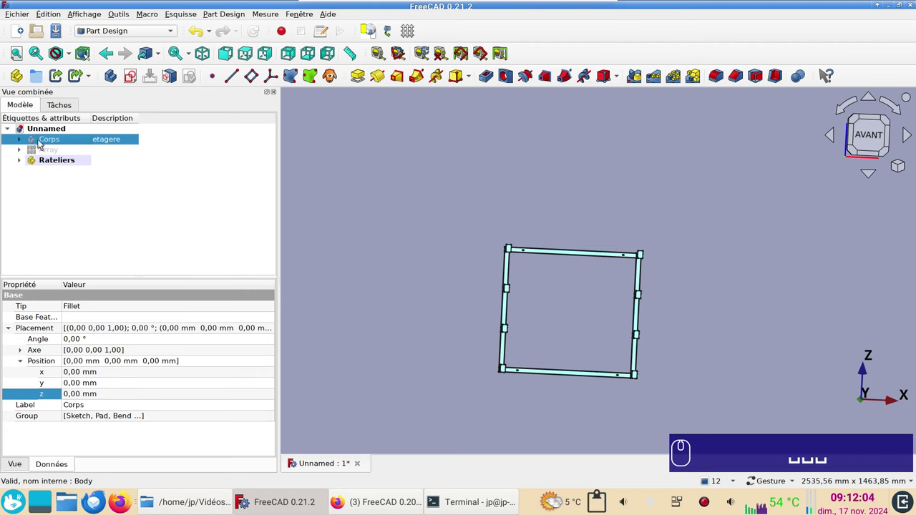
{"action": "left_click", "coordinate": [21, 140]}
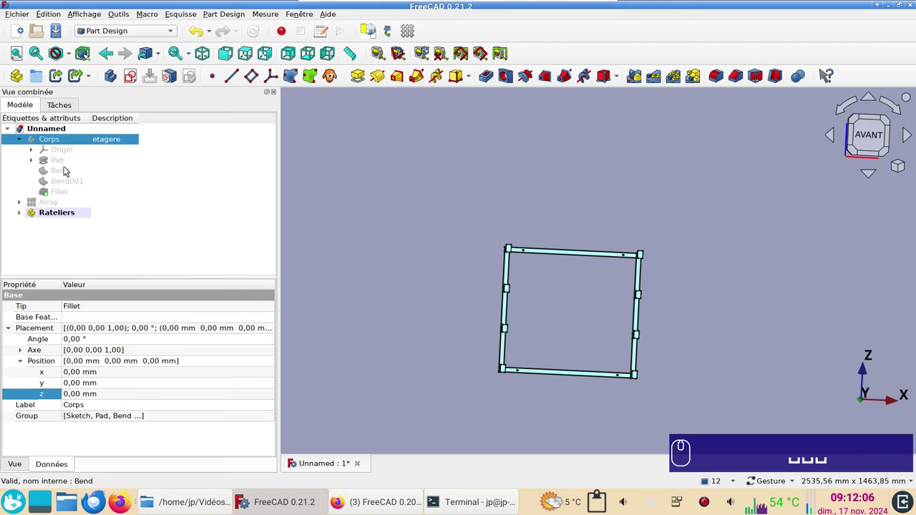
{"action": "key", "text": "space"}
{"action": "left_click_drag", "start_coordinate": [52, 191], "coordinate": [112, 202]}
{"action": "left_click_drag", "start_coordinate": [113, 201], "coordinate": [121, 207]}
{"action": "key", "text": "F2"}
{"action": "type", "text": "et"}
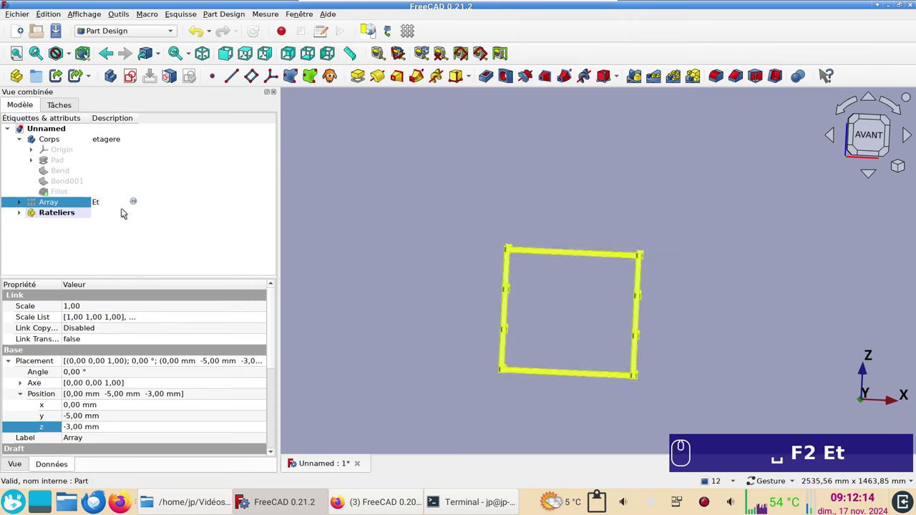
{"action": "type", "text": "agères"}
{"action": "key", "text": "Return"}
- Show the four shelves of the Etagères array and collapse the Corps branch
{"action": "key", "text": "space"}
{"action": "left_click", "coordinate": [640, 213]}
{"action": "key", "text": "space"}
{"action": "left_click", "coordinate": [92, 201]}
{"action": "type", "text": "↩ ␣␣  …4×"}
{"action": "left_click", "coordinate": [62, 140]}
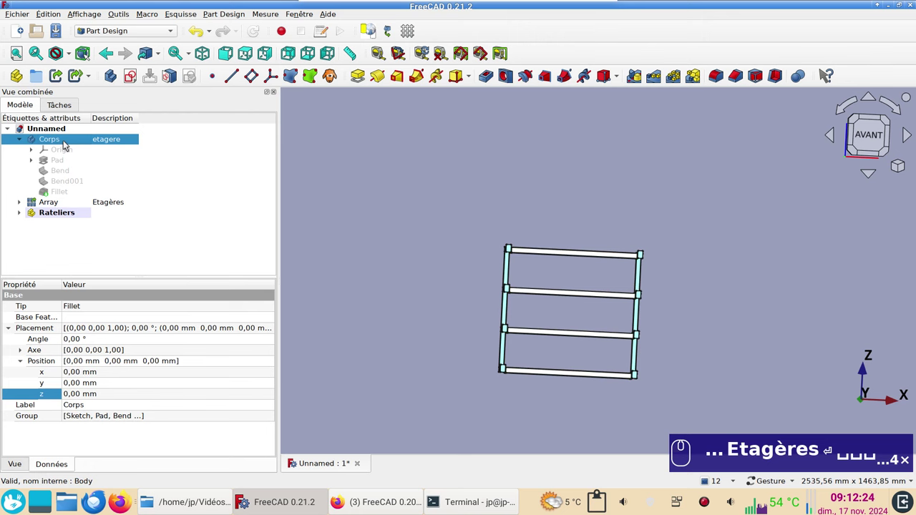
{"action": "key", "text": "space"}
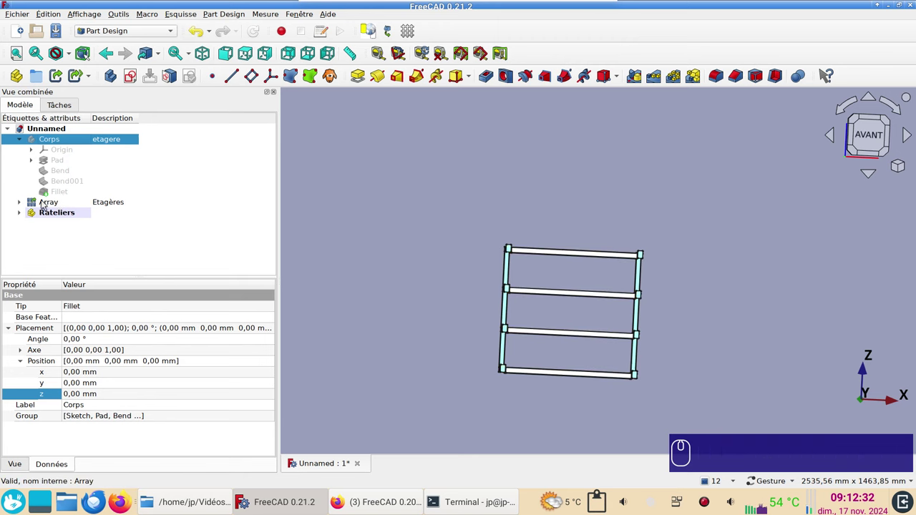
{"action": "left_click", "coordinate": [26, 144]}
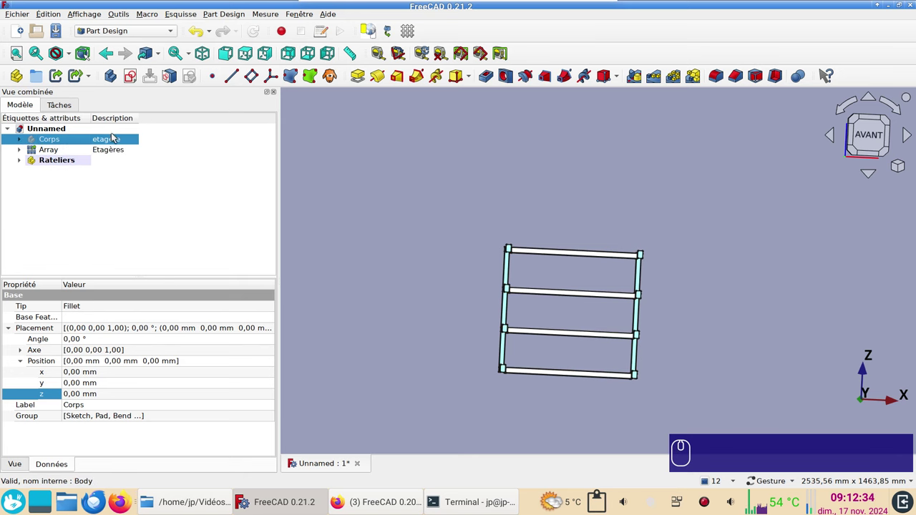
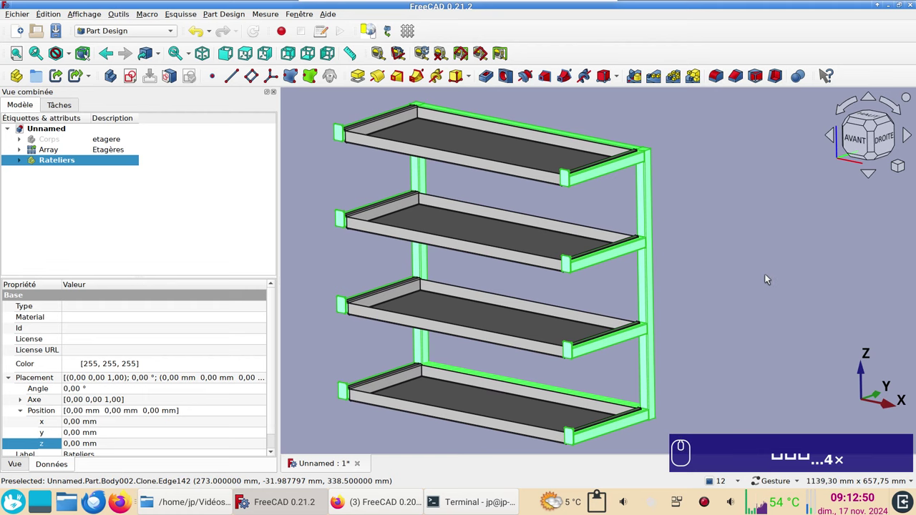
- Orbit the rack to an angled 3D view and drop down the Affichage menu
{"action": "left_click_drag", "start_coordinate": [746, 315], "coordinate": [750, 299]}
{"action": "scroll", "scroll_direction": "down", "scroll_amount": 3}
{"action": "left_click", "coordinate": [745, 320]}
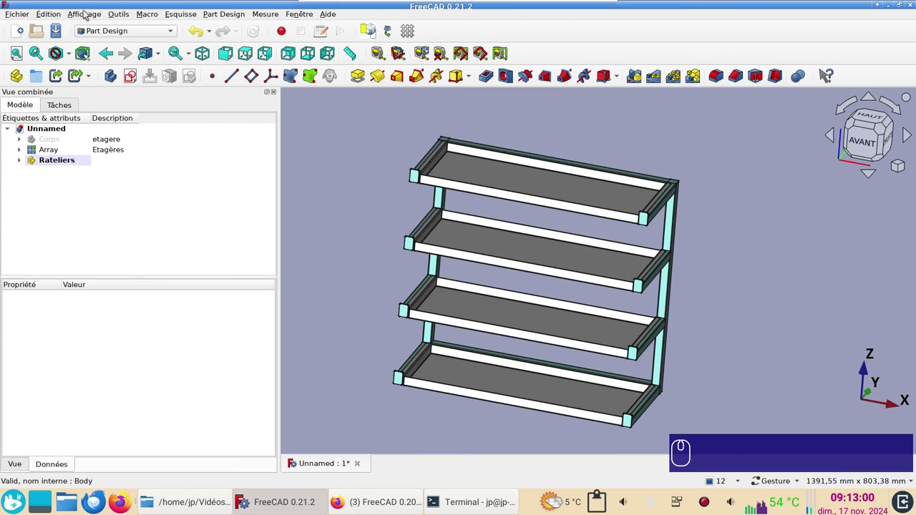
{"action": "left_click", "coordinate": [89, 15]}
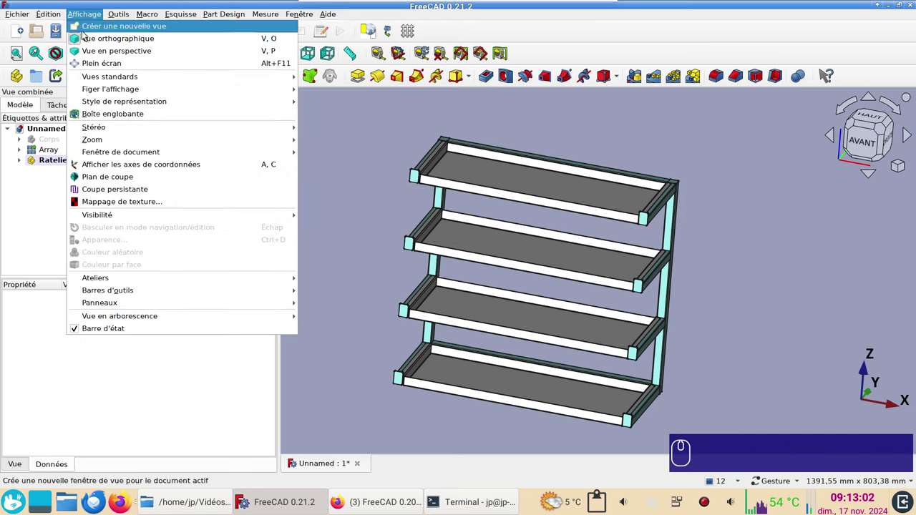
- In Mappage de texture, first try the soleil_jaune-a.jpg image as texture
{"action": "left_click", "coordinate": [87, 203]}
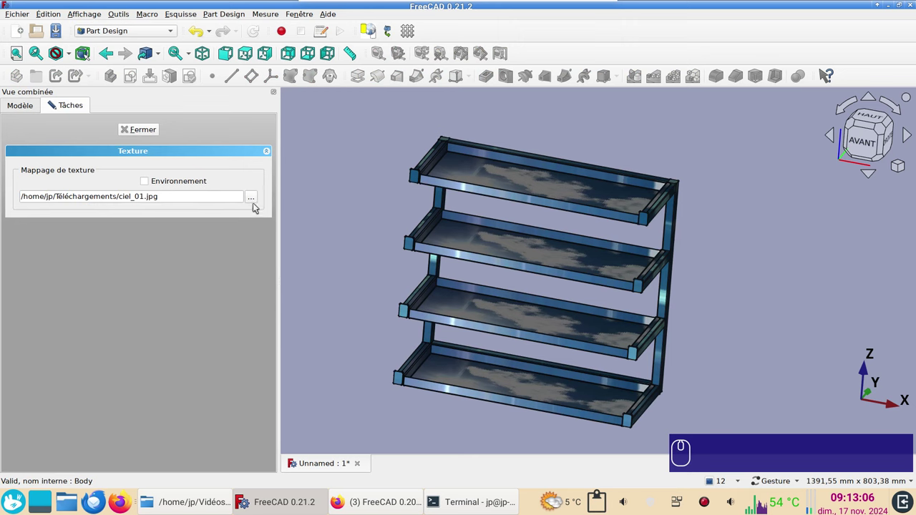
{"action": "left_click", "coordinate": [250, 197]}
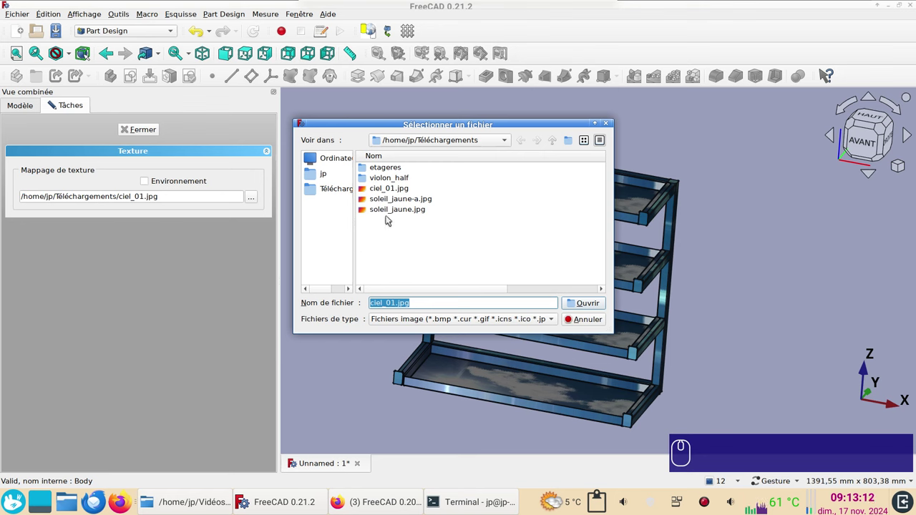
{"action": "left_click", "coordinate": [388, 199]}
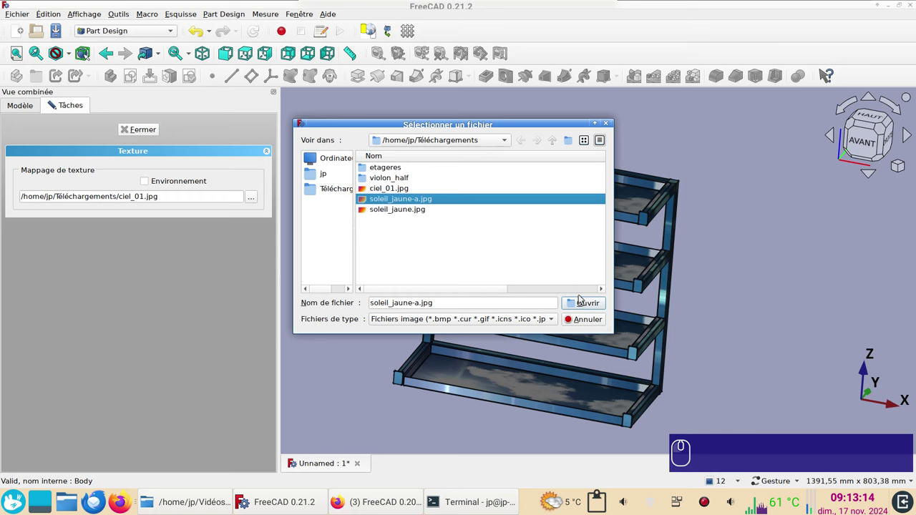
{"action": "left_click", "coordinate": [582, 298]}
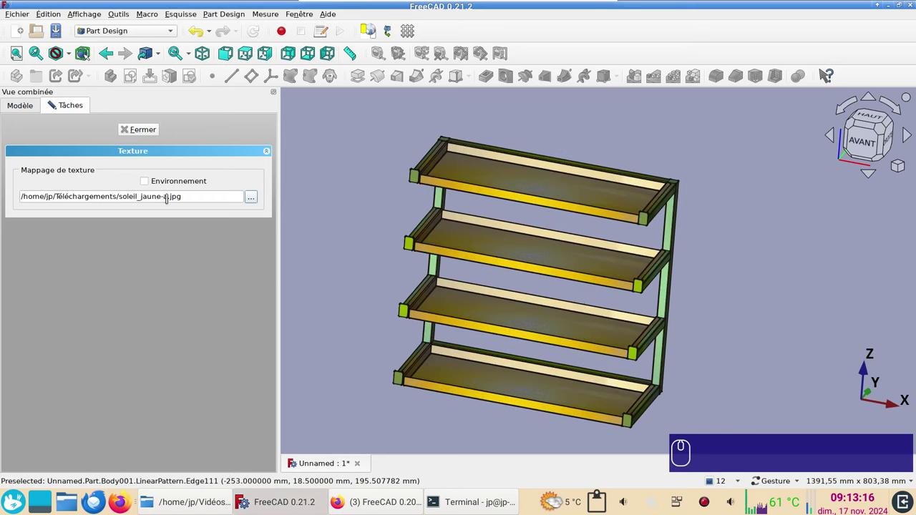
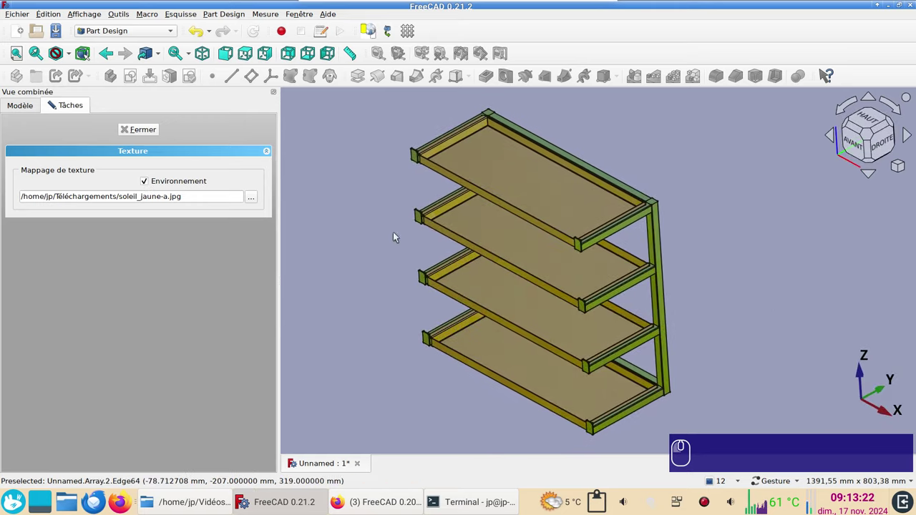
- Replace it with the ciel_01.jpg sky image as an environment map and orbit to inspect the reflections
{"action": "left_click", "coordinate": [253, 196]}
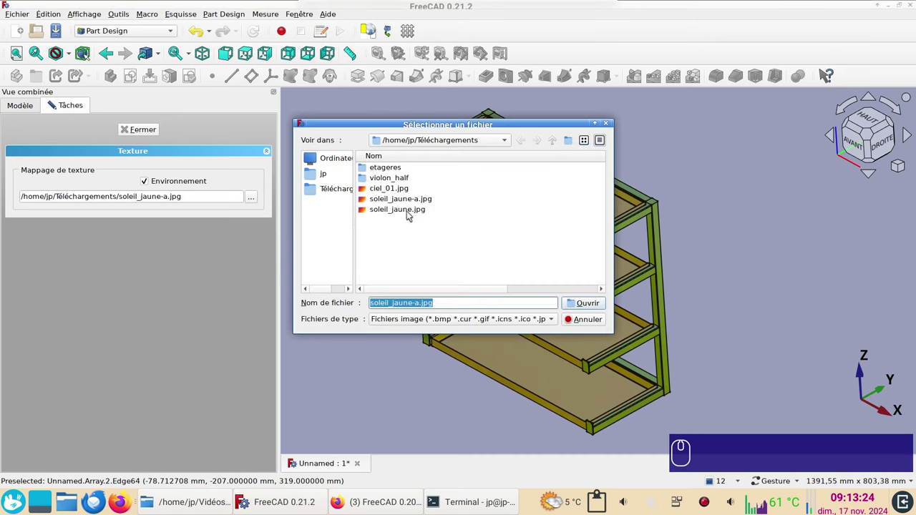
{"action": "left_click", "coordinate": [395, 185]}
{"action": "left_click", "coordinate": [582, 299]}
{"action": "left_click_drag", "start_coordinate": [399, 191], "coordinate": [716, 305]}
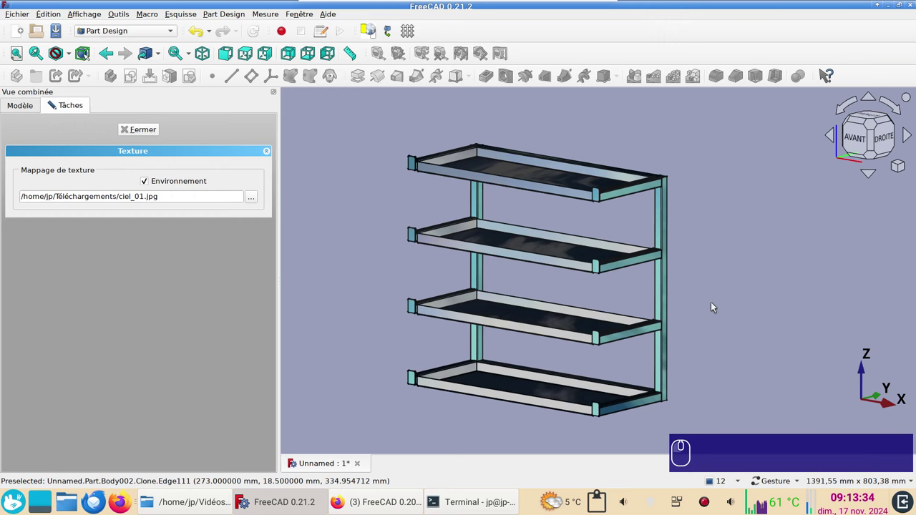
{"action": "type", "text": "vp"}
{"action": "left_click_drag", "start_coordinate": [715, 259], "coordinate": [702, 277]}
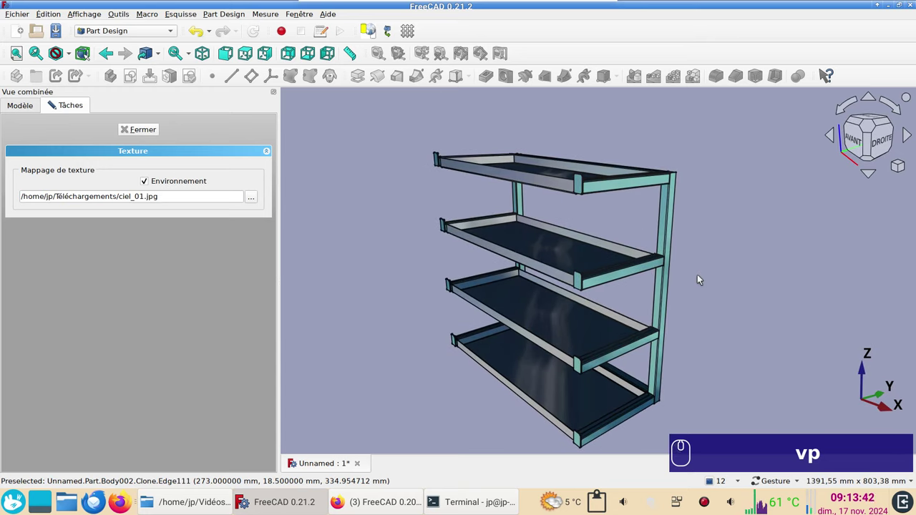
{"action": "left_click_drag", "start_coordinate": [727, 320], "coordinate": [734, 307]}
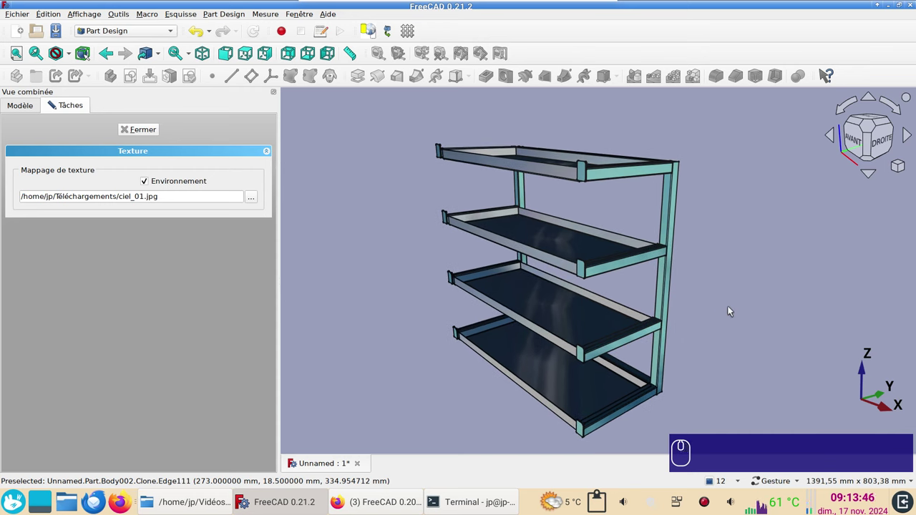